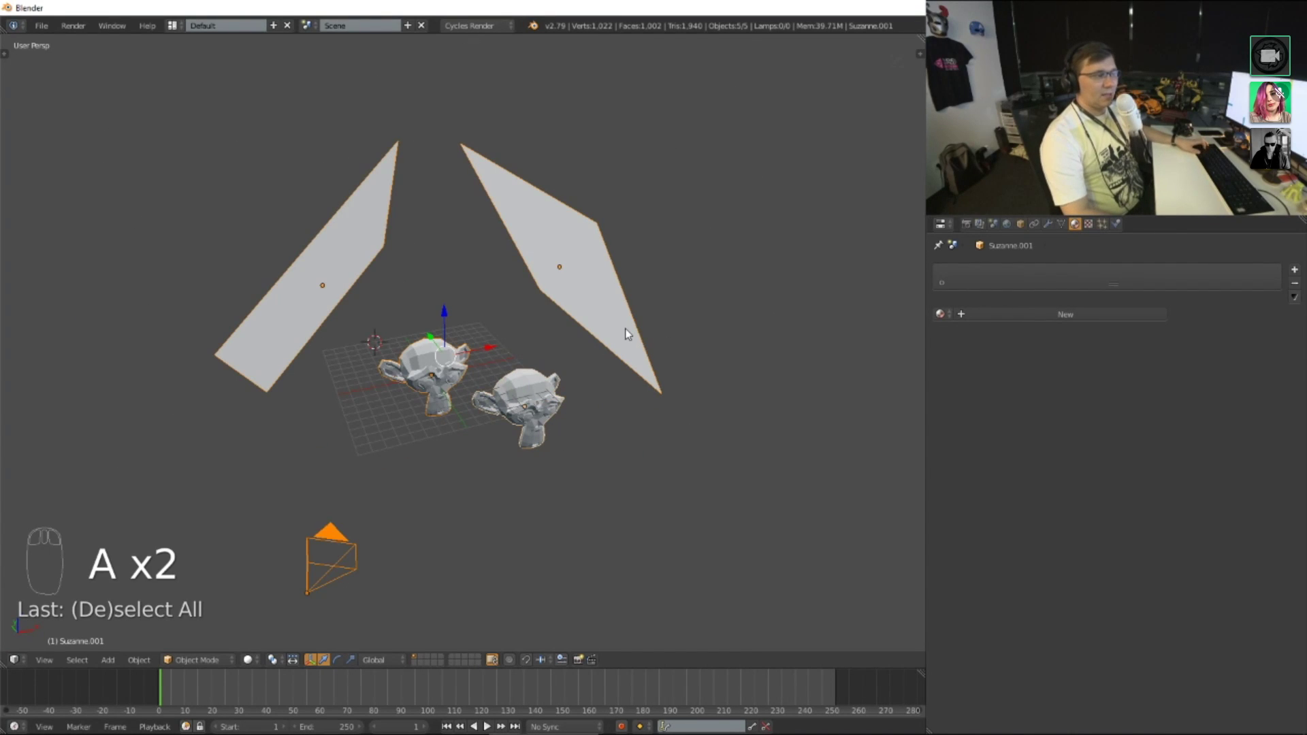
Step: Select every object in the old scene and delete them all
key("a")
key("a")
key("a")
key("a")
key("a")
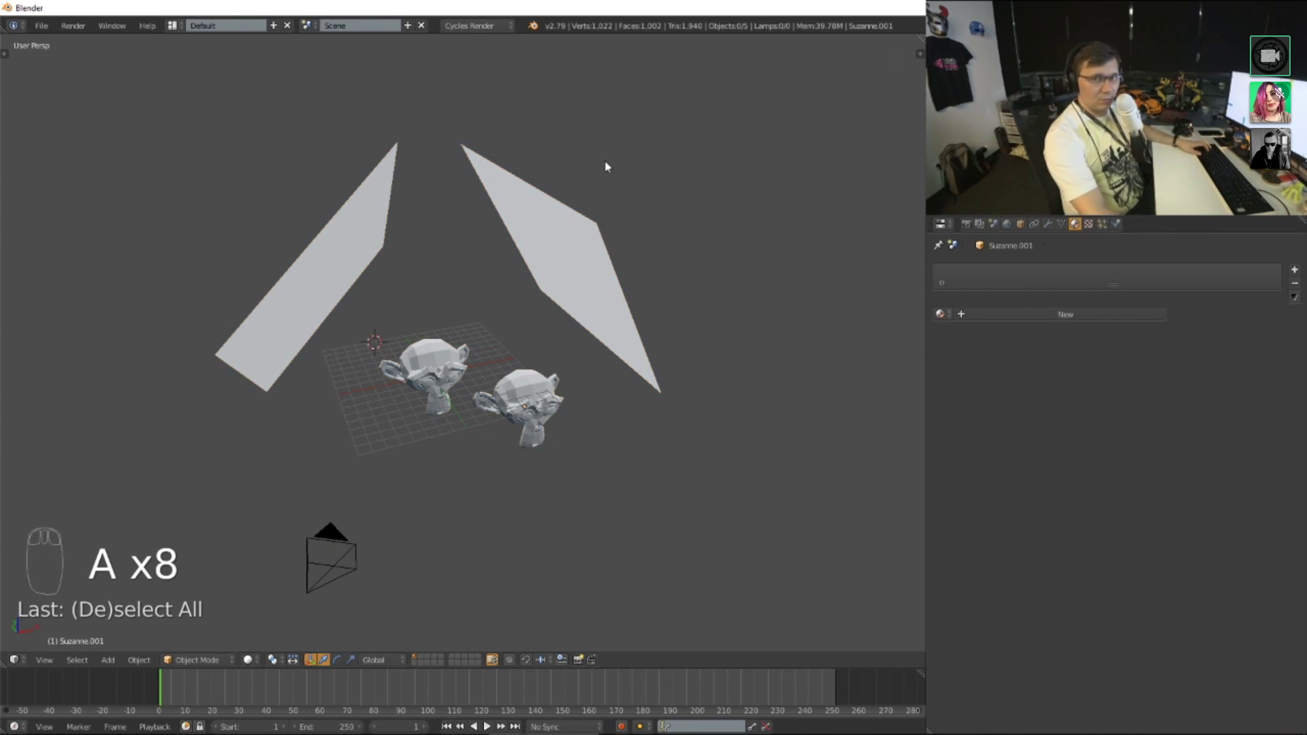
scroll("up", 3)
left_click_drag(689, 267, 549, 247)
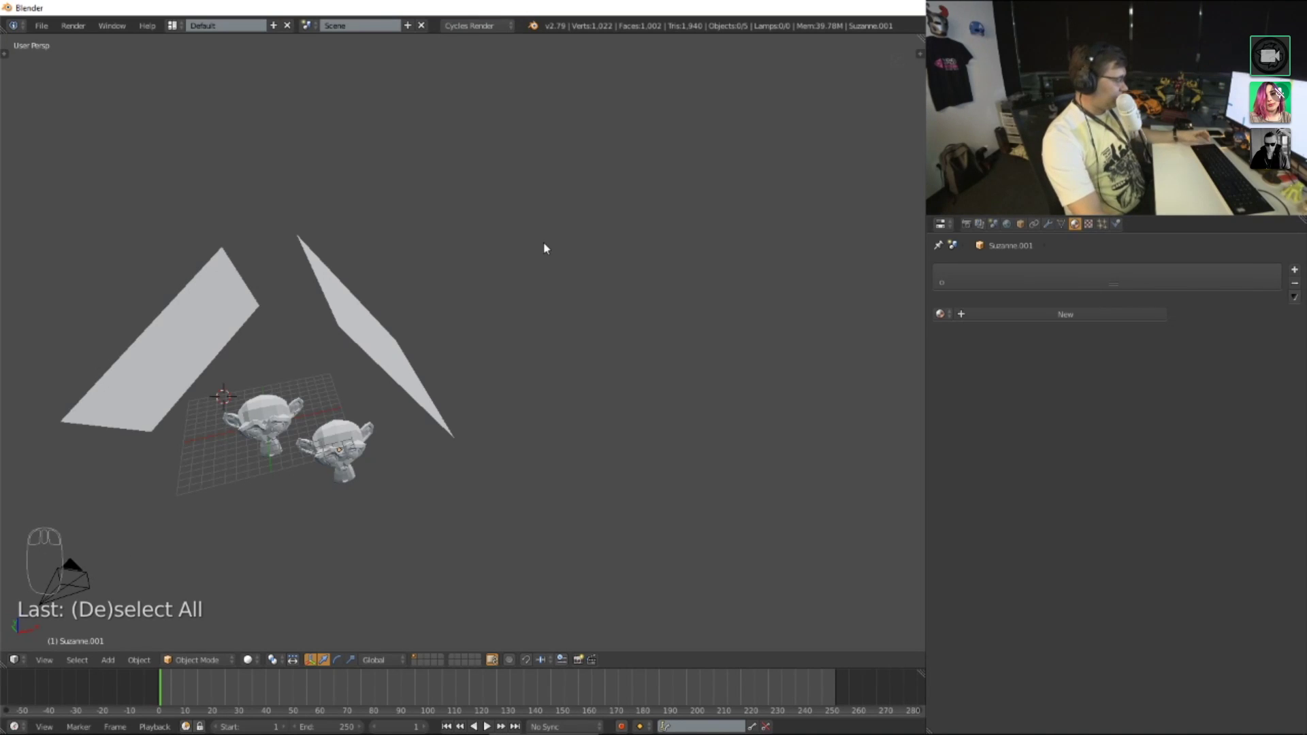
key("a")
key("a")
key("a")
key("a")
key("a")
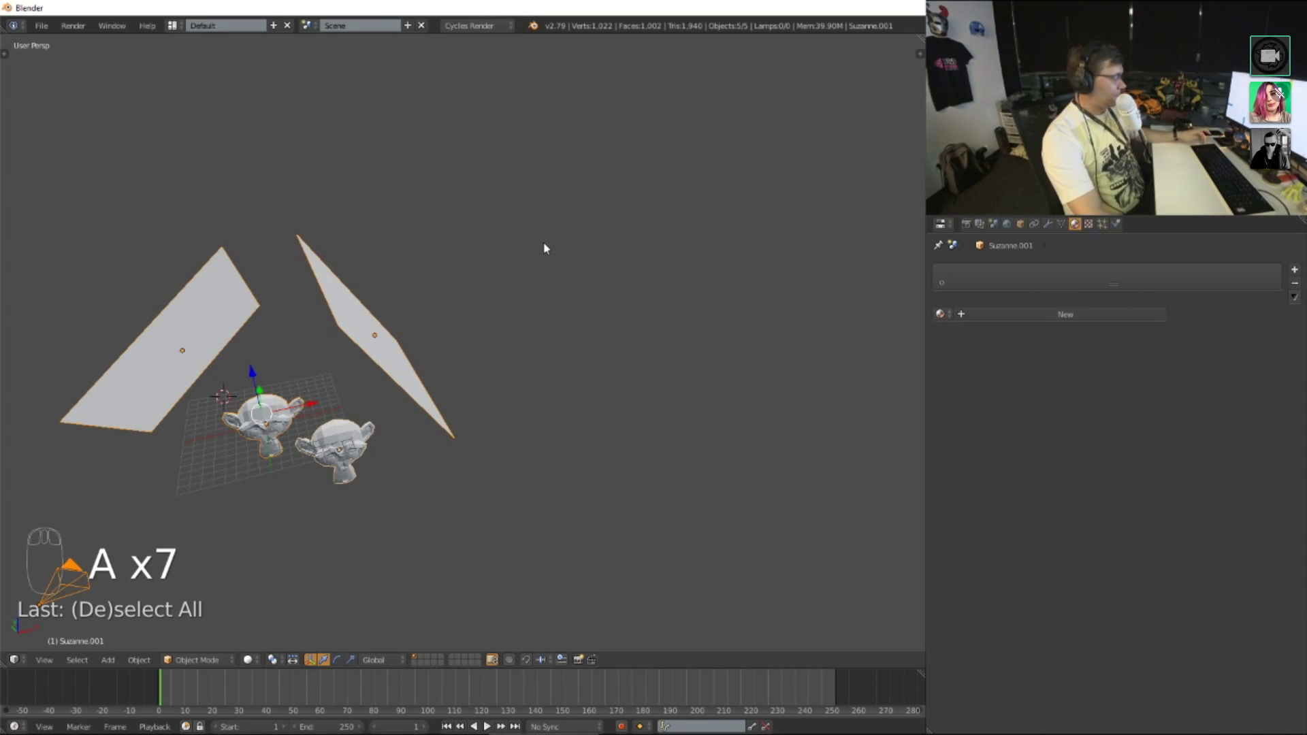
key("a")
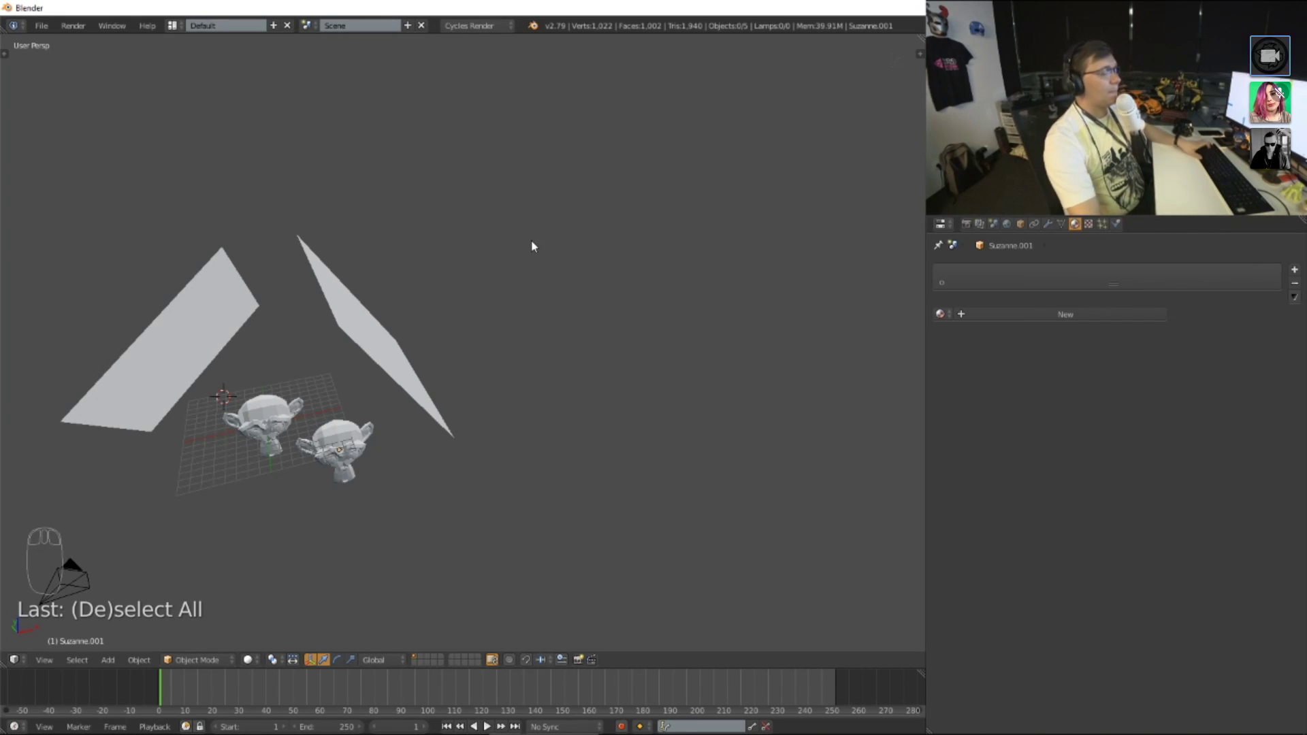
key("a")
key("Delete")
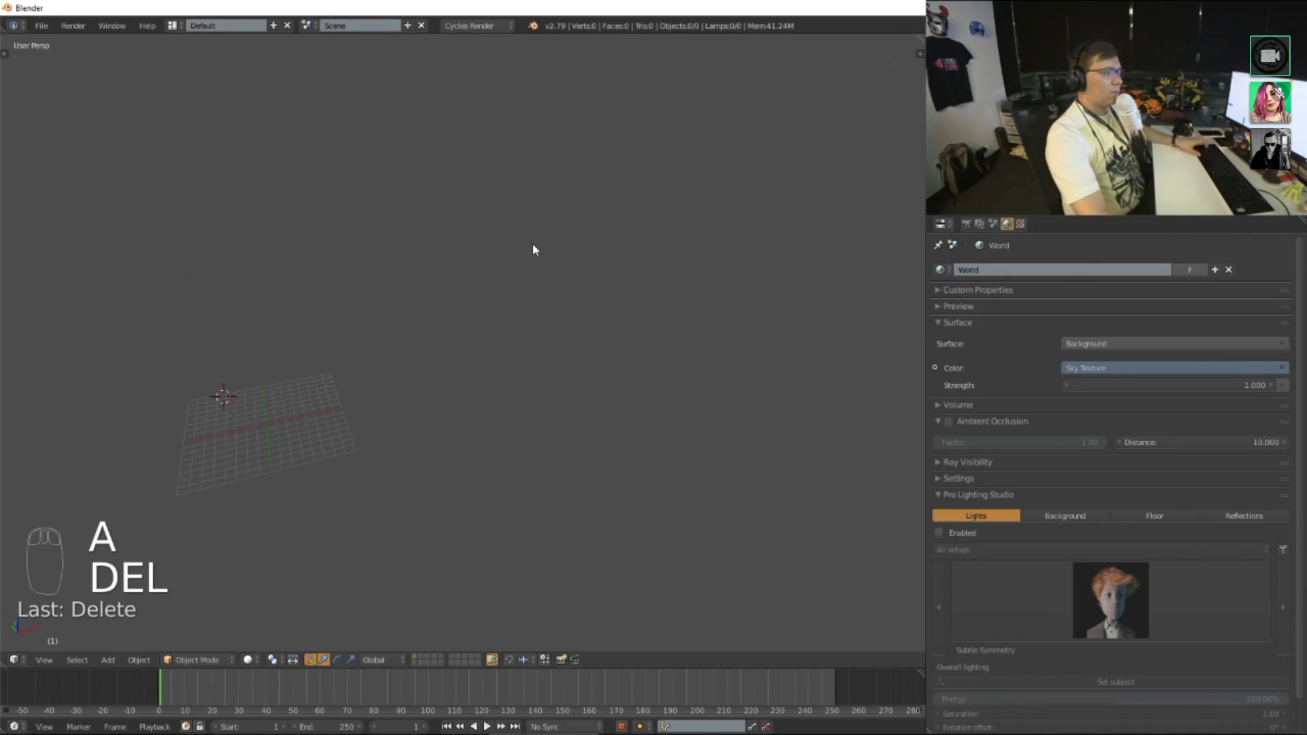
Step: Snap the 3D cursor to the world origin and add a single new cube there
key("shift+s")
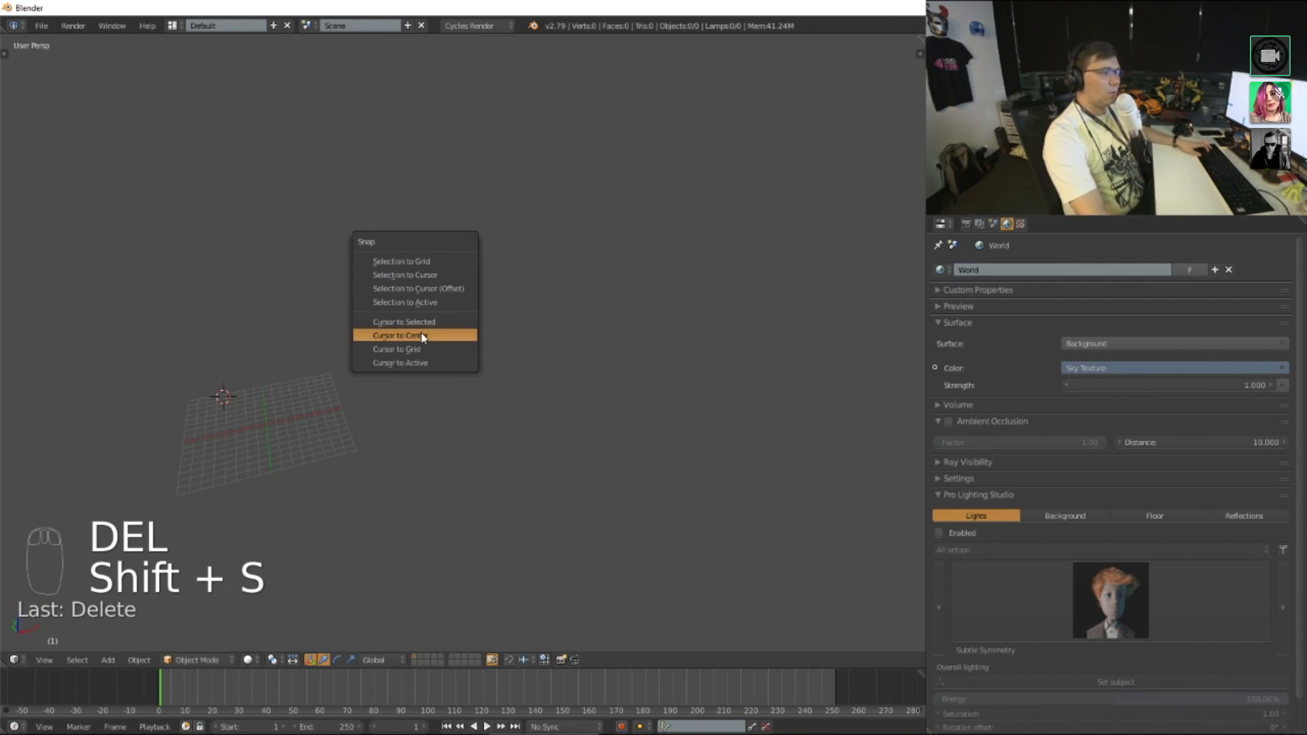
key("shift+a")
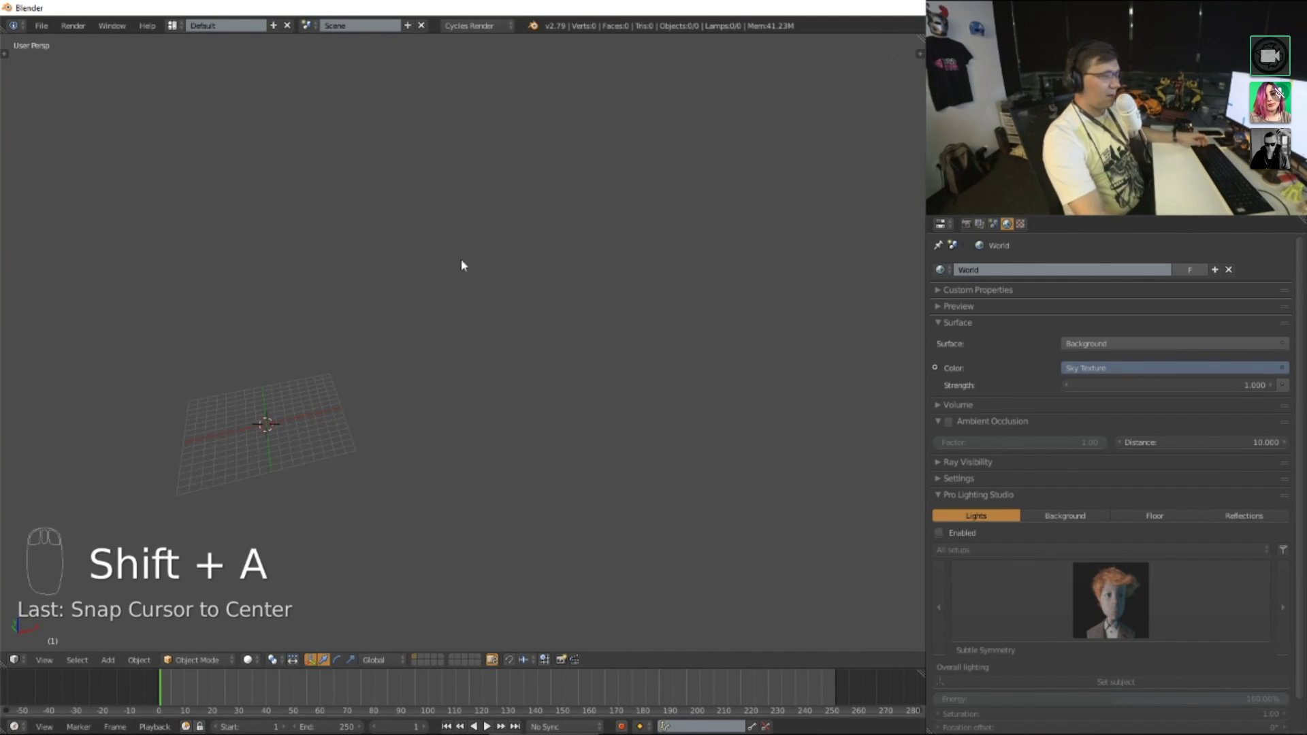
key("shift+a")
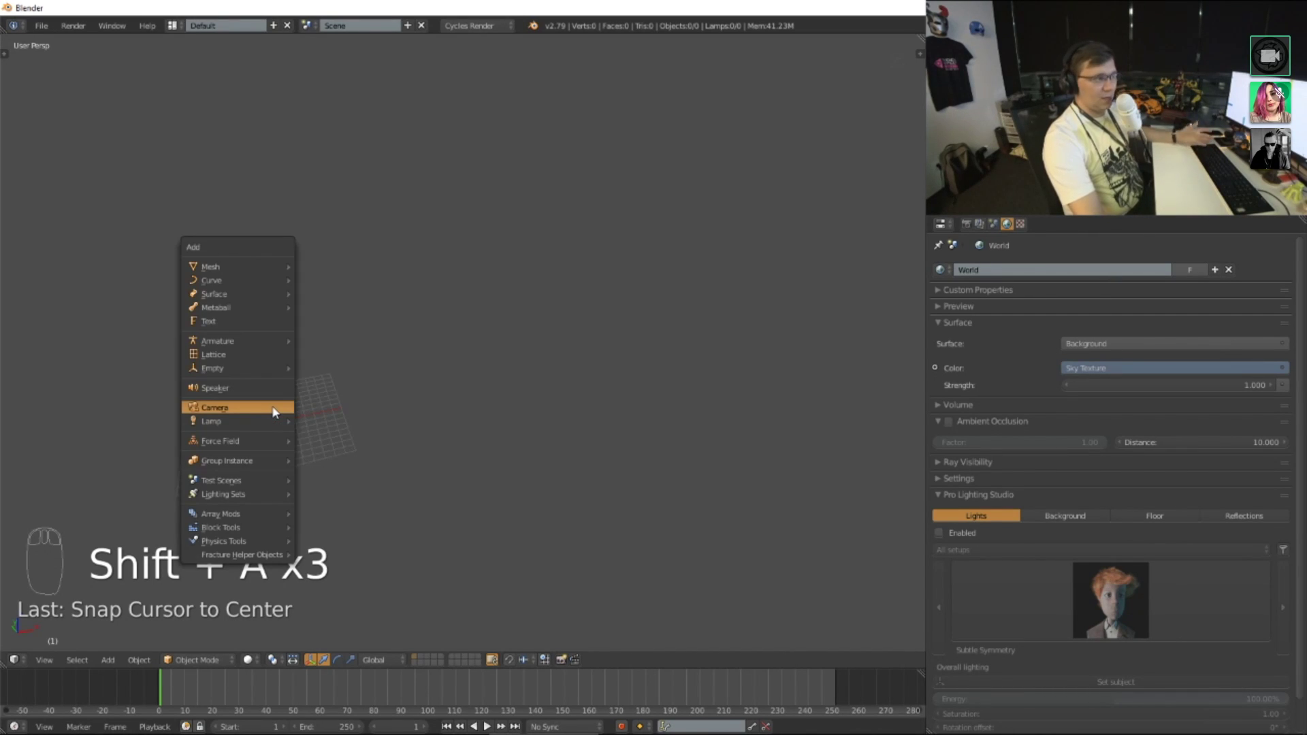
key("shift+a")
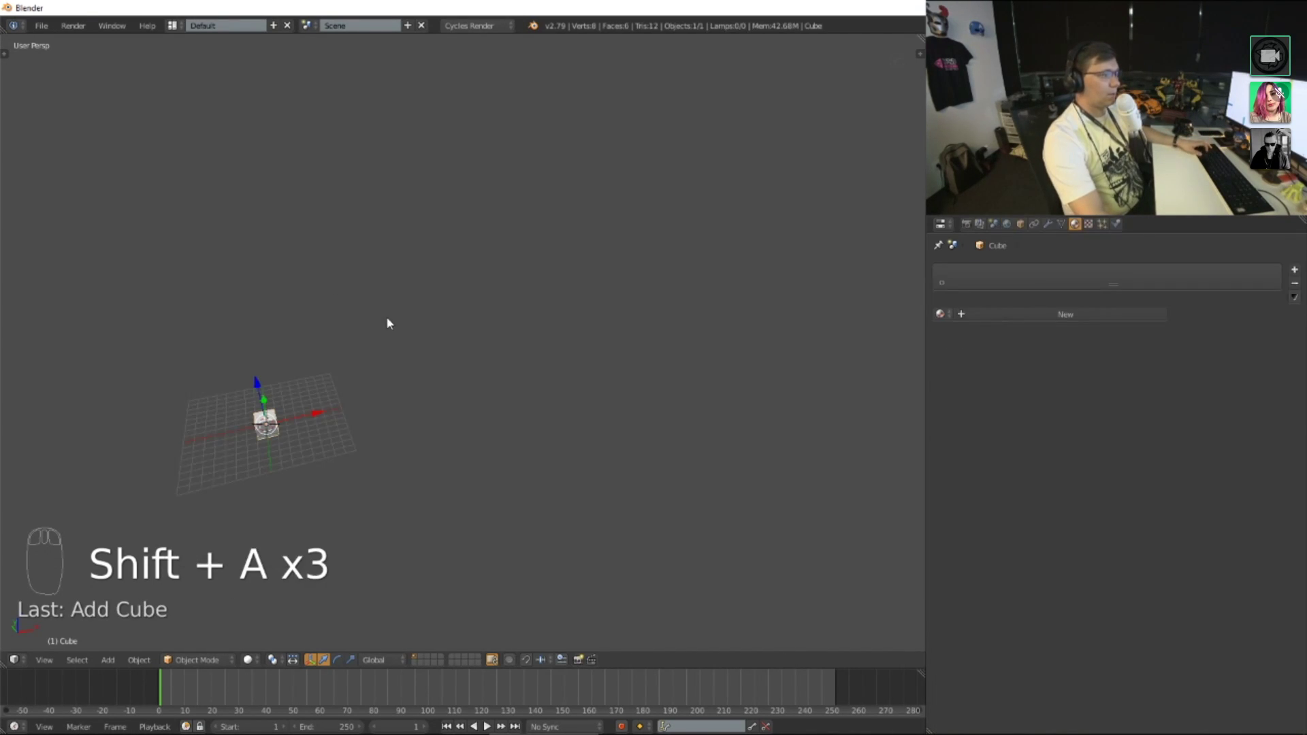
Step: Frame the cube, scale it tall along Z, then rotate it over at an angle
key("KP_Decimal")
left_click_drag(419, 297, 381, 404)
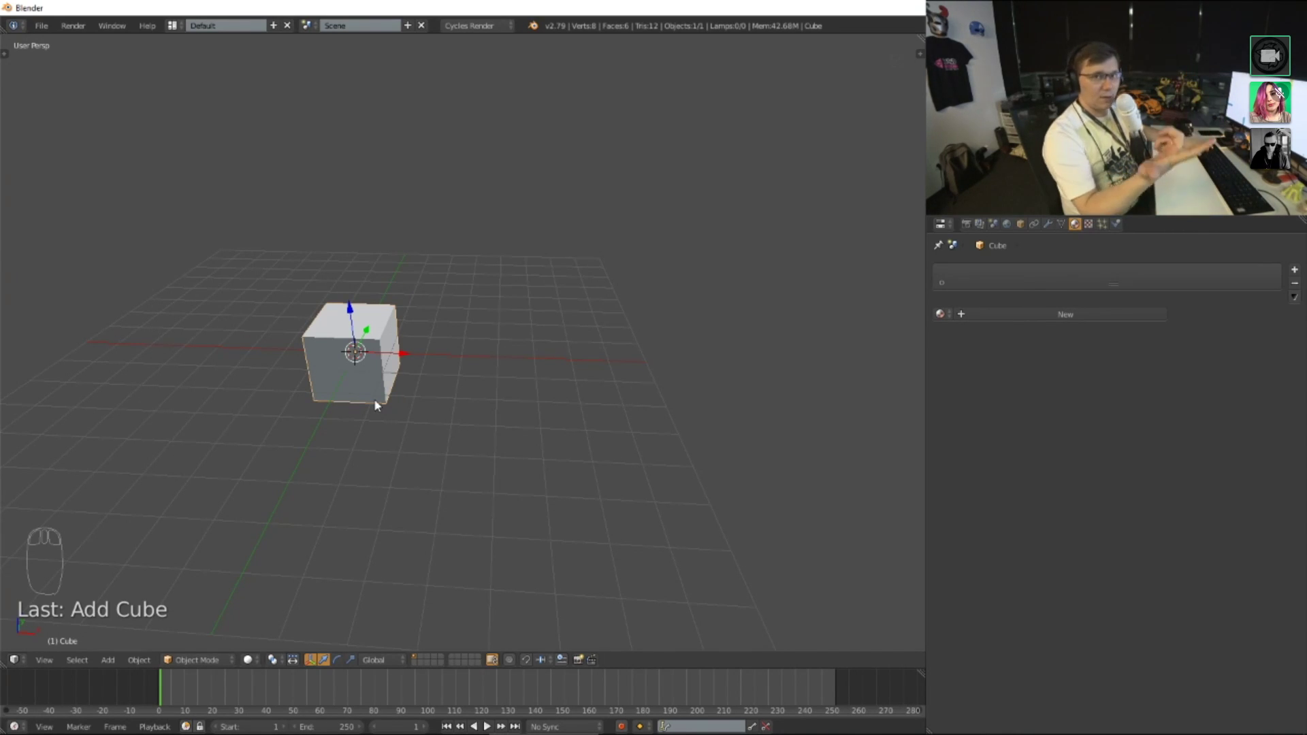
key("s")
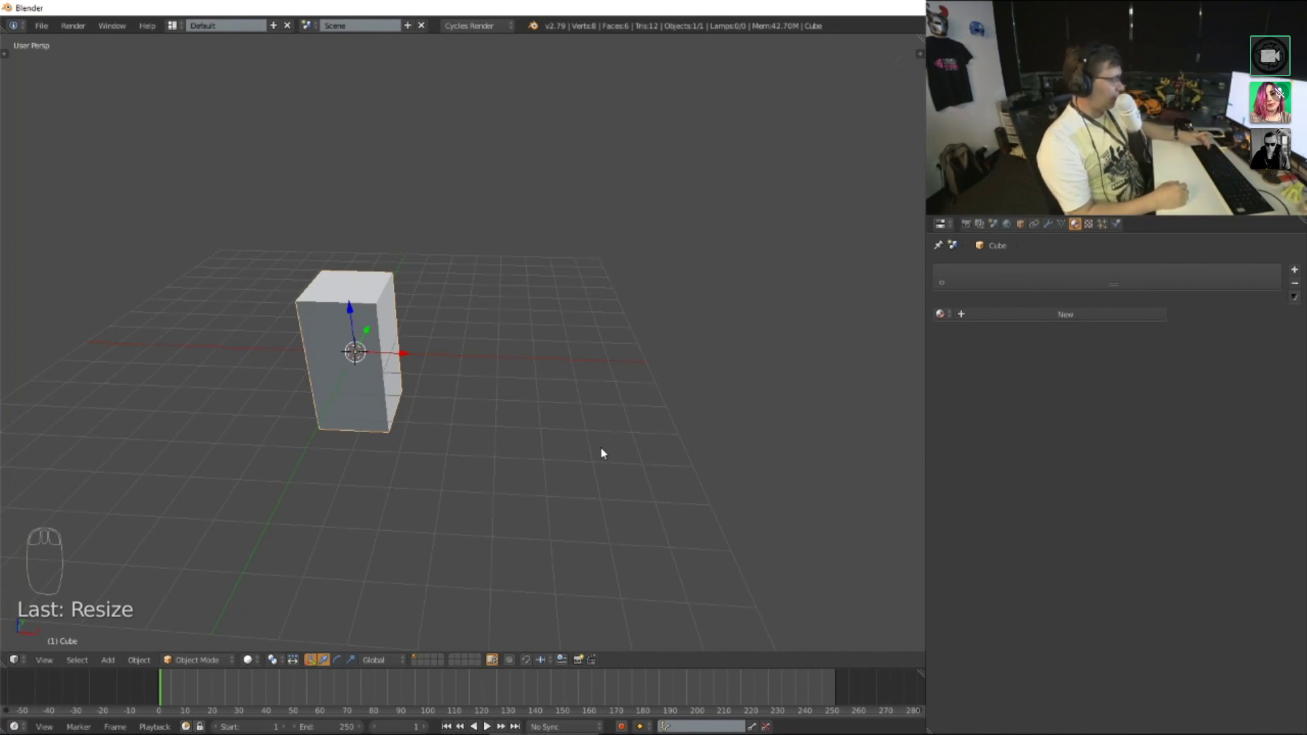
key("r")
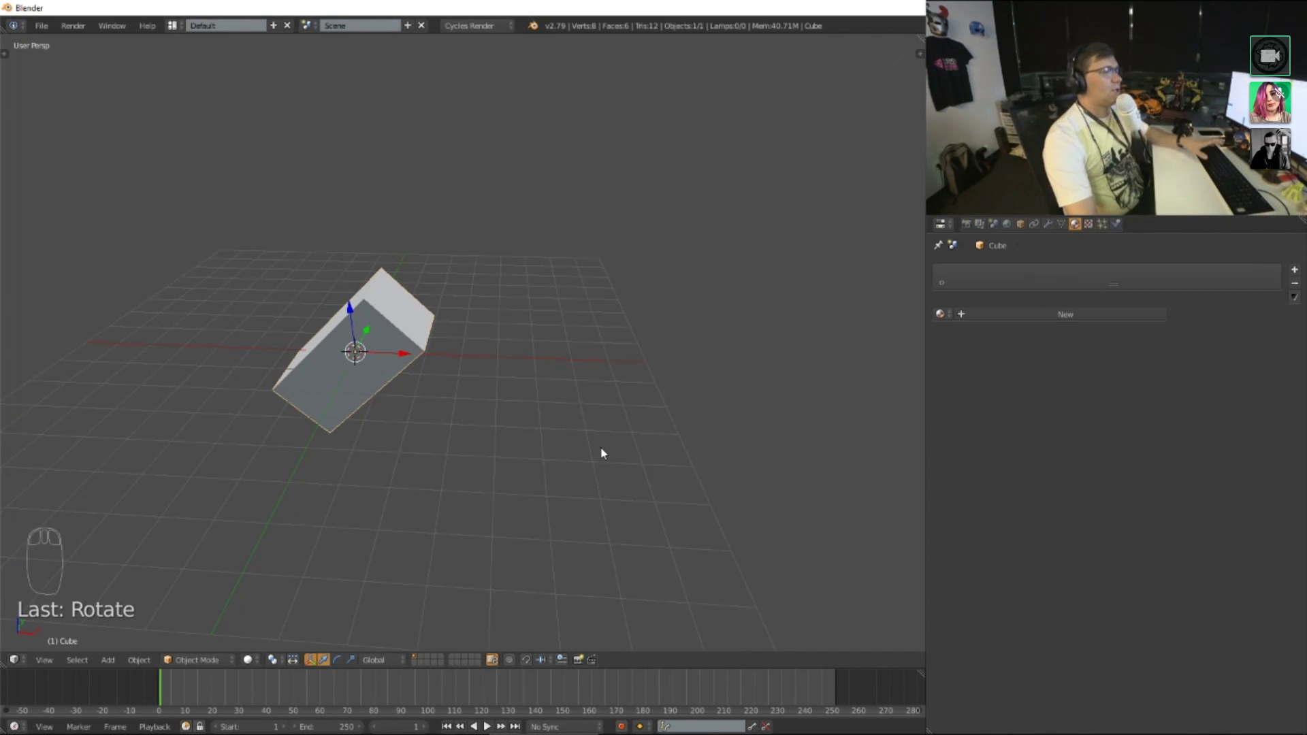
Step: Orbit and zoom around the tilted block, cancelling a brief rotate attempt so it stays unchanged
left_click_drag(596, 275, 619, 319)
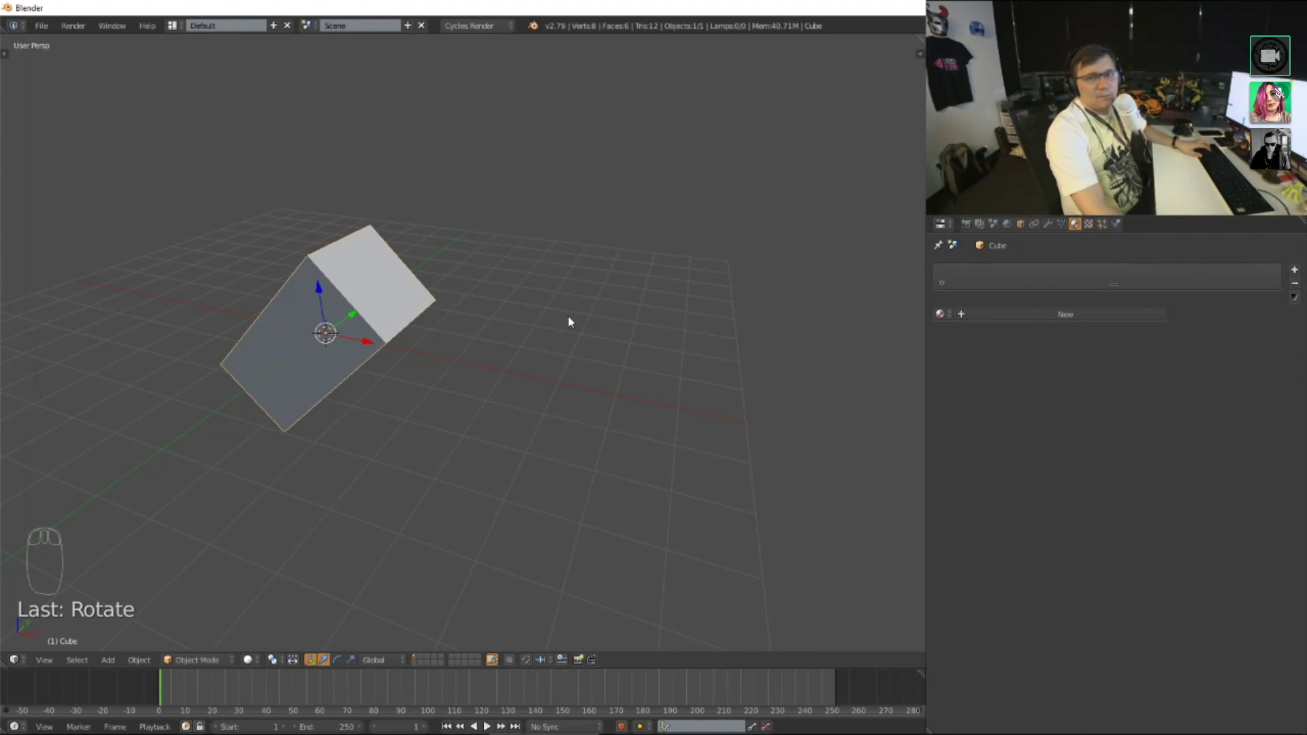
left_click_drag(468, 310, 495, 399)
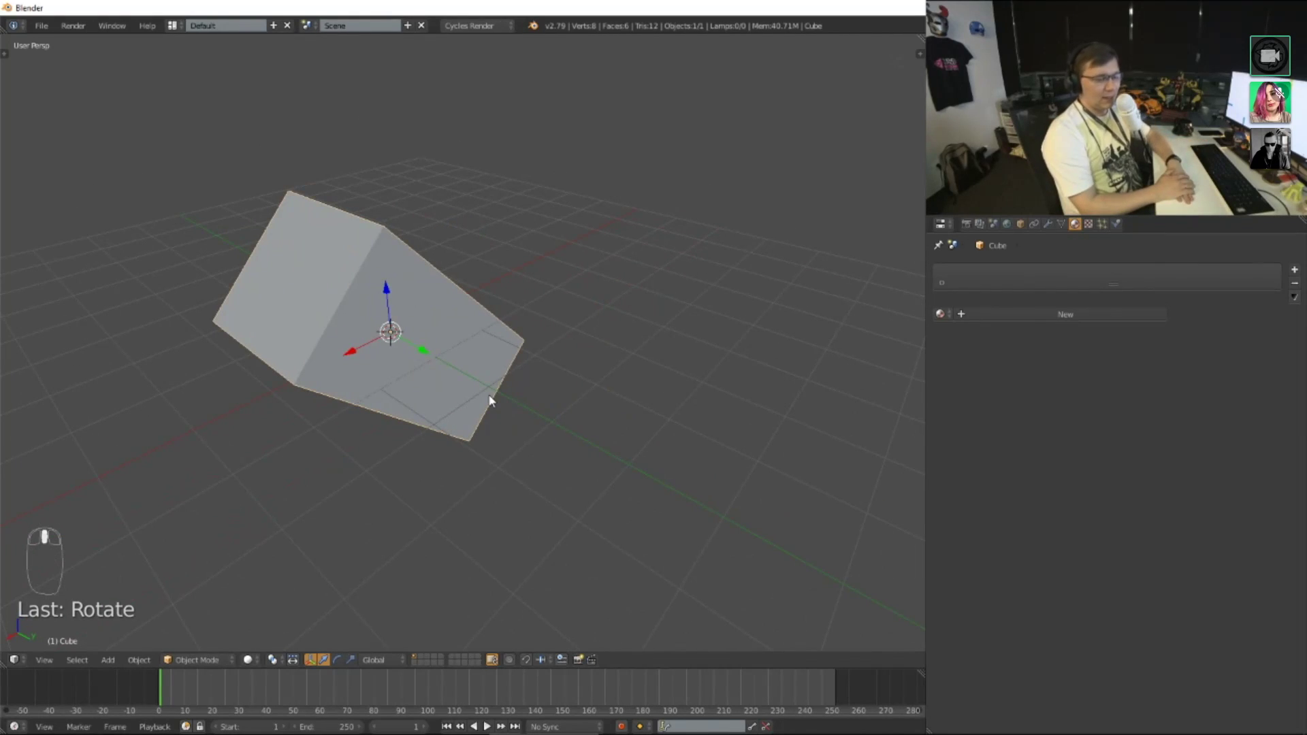
middle_click(495, 400)
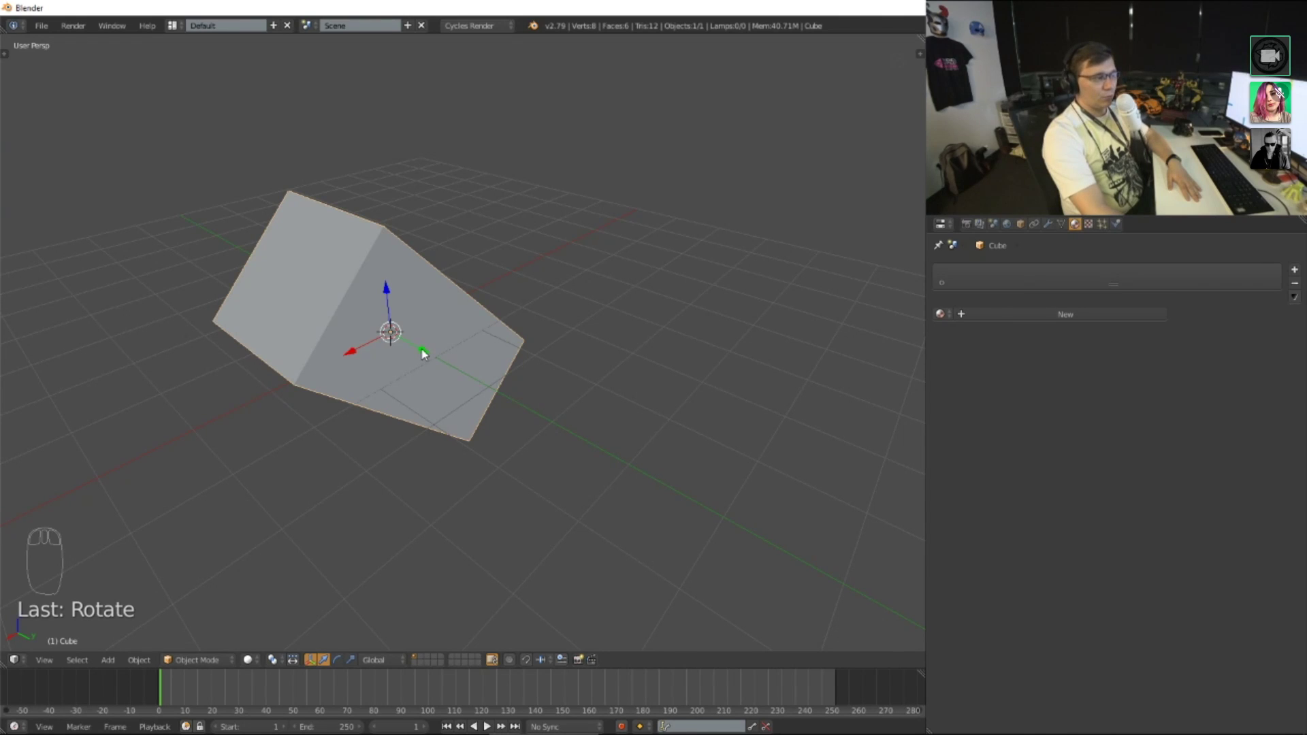
left_click_drag(425, 351, 744, 510)
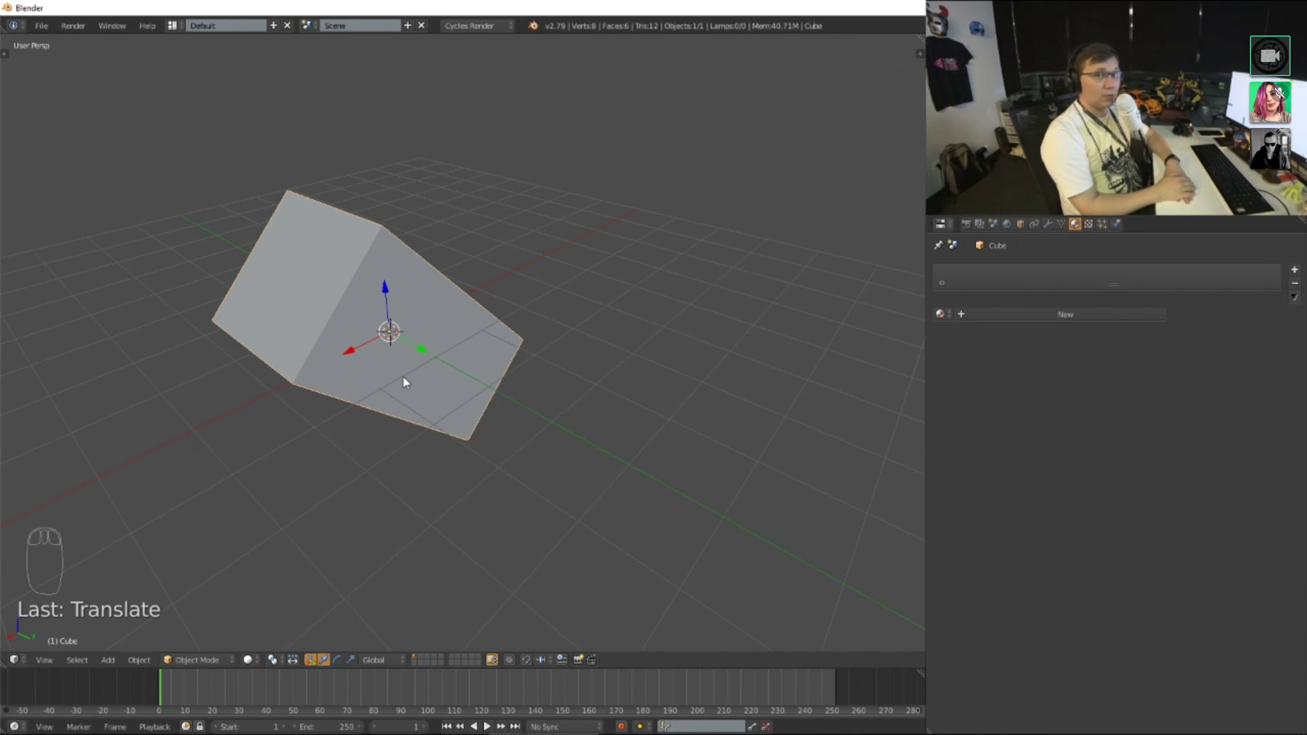
left_click_drag(433, 369, 685, 405)
key("r")
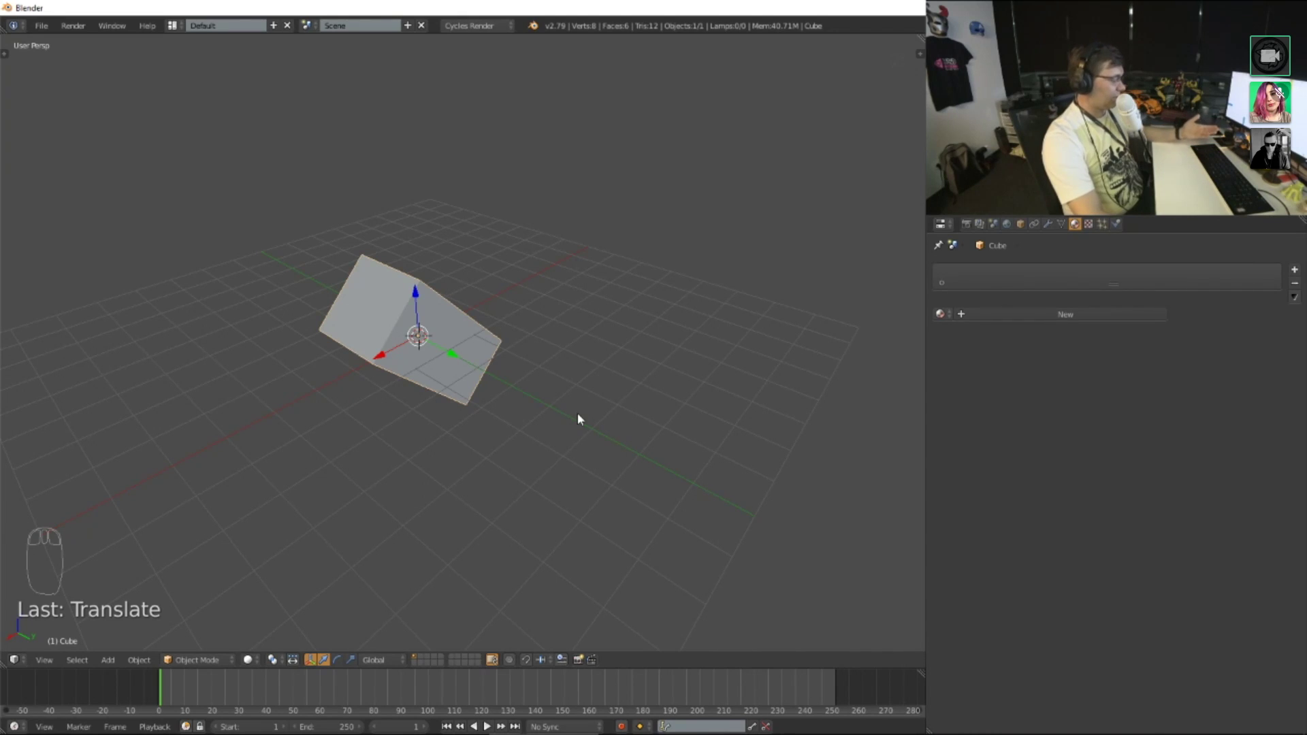
key("m")
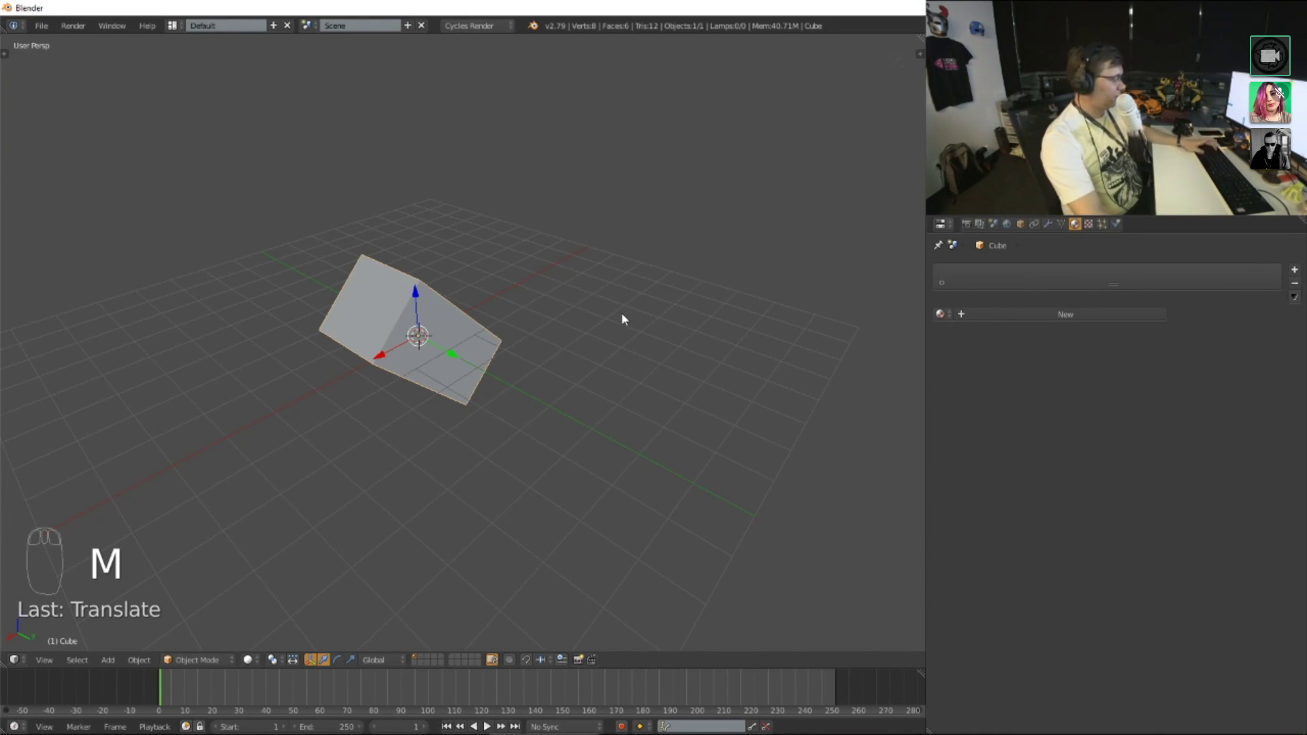
Step: Toggle the Tool Shelf repeatedly, leaving it hidden beside the tilted block
key("t")
key("t")
key("t")
key("t")
key("t")
key("t")
key("t")
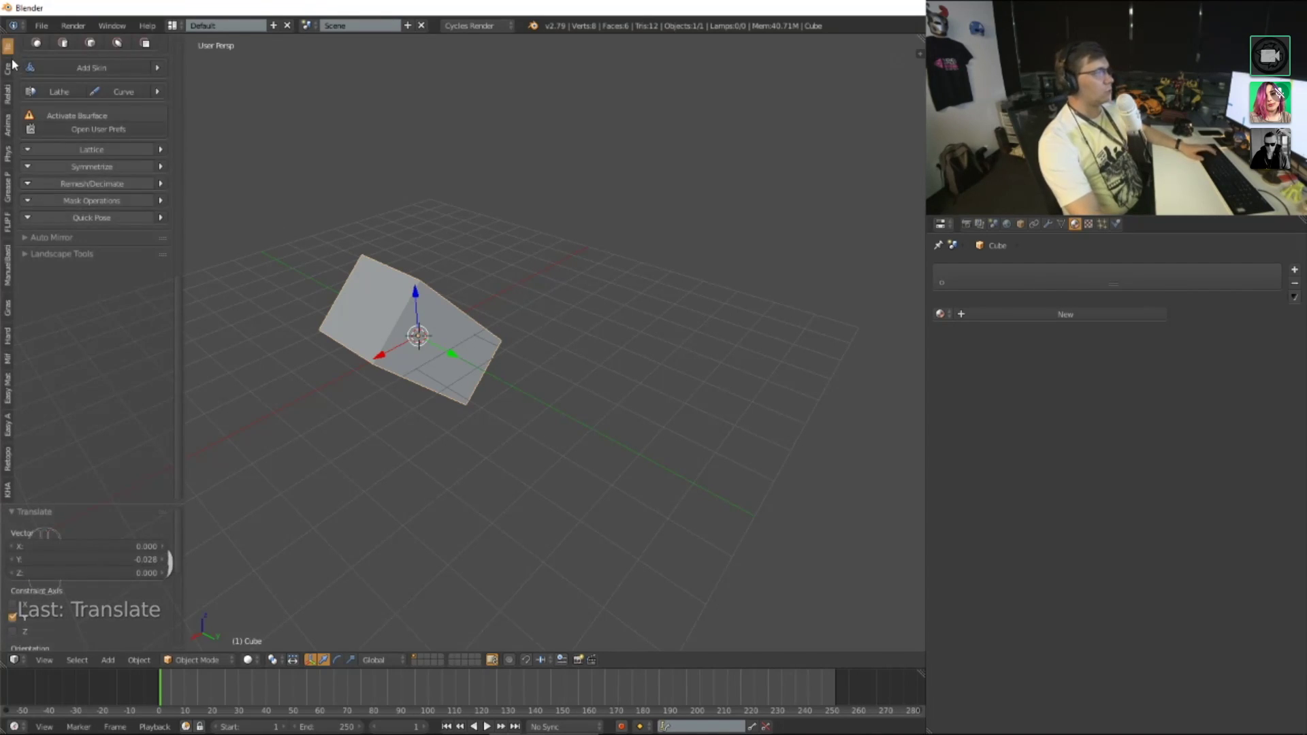
key("t")
Step: Zoom and orbit to view the tilted block from another side
middle_click(612, 414)
scroll("down", 3)
key("t")
scroll("down", 3)
key("t")
scroll("up", 3)
left_click_drag(611, 361, 620, 362)
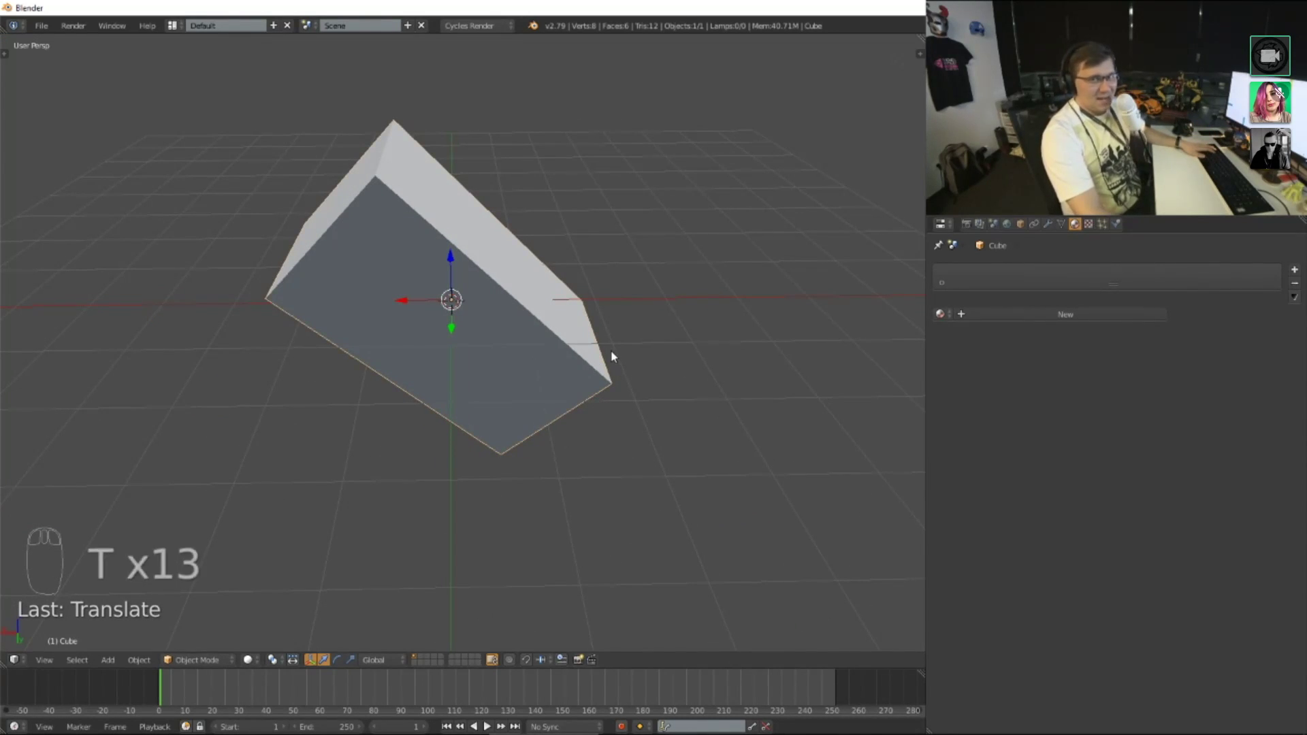
left_click_drag(464, 301, 597, 363)
Step: Grab the tilted cube and move it off the origin to below the grid, checking from above
key("g")
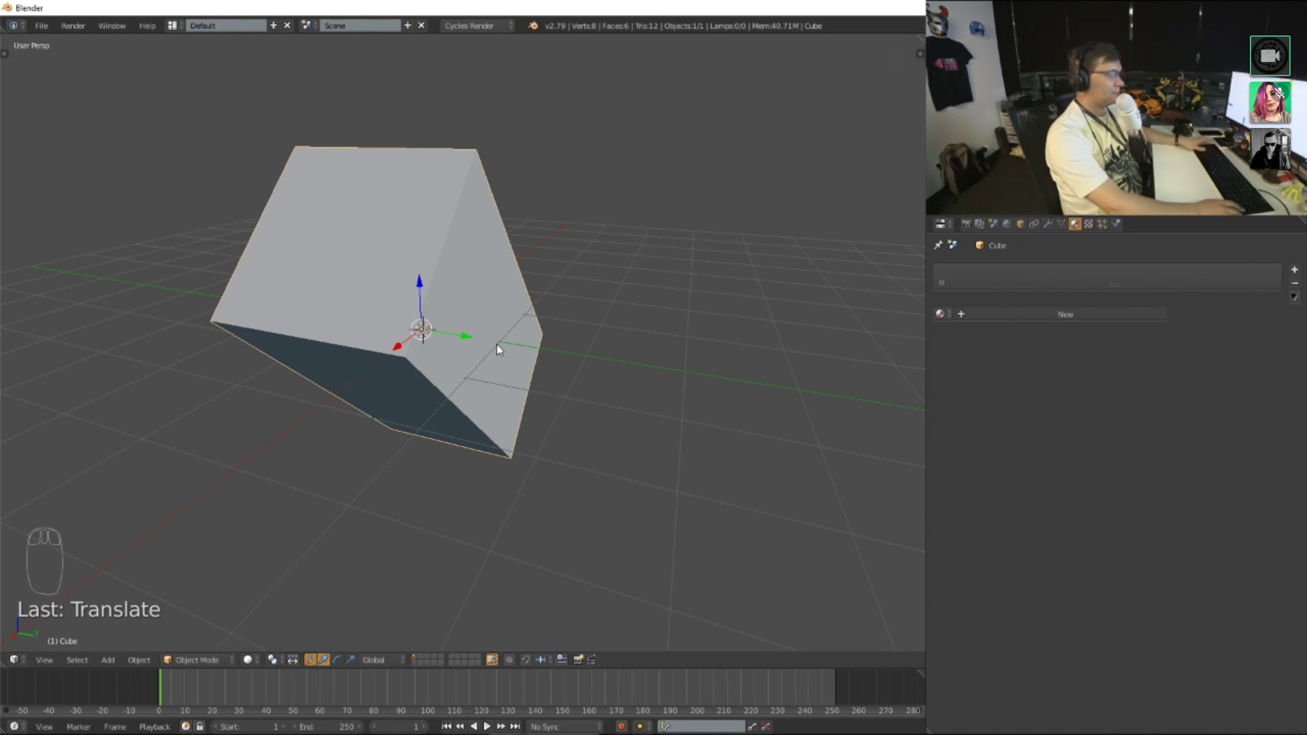
key("g")
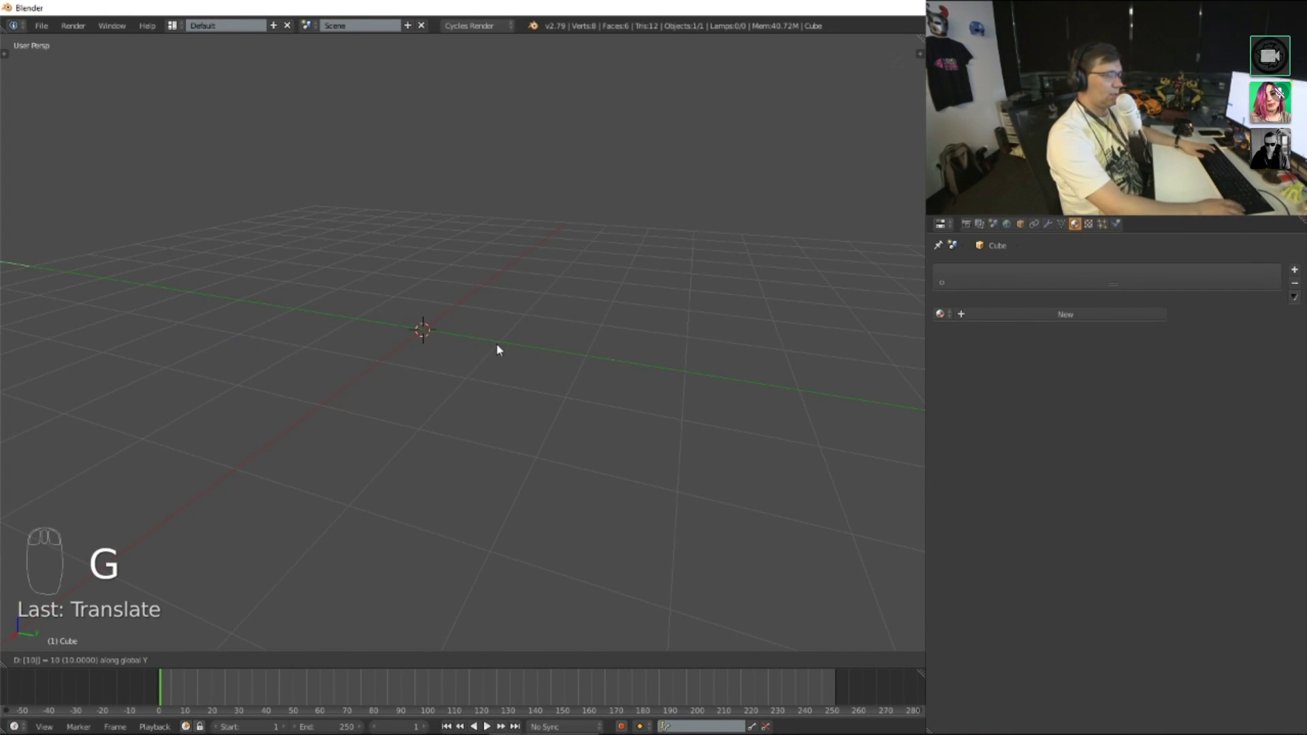
key("KP_Decimal")
left_click_drag(550, 360, 542, 330)
middle_click(542, 329)
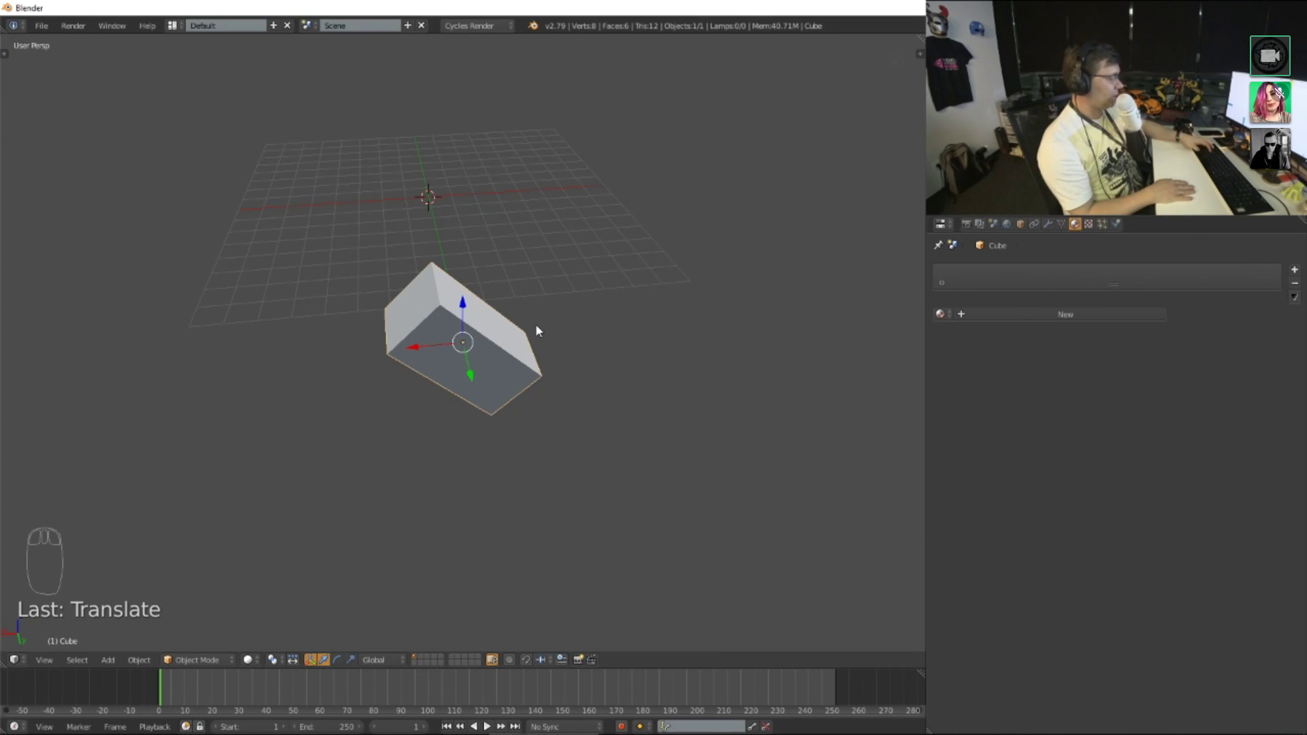
Step: Clear the cube's rotation, location and scale so it sits upright at the origin
key("alt+r")
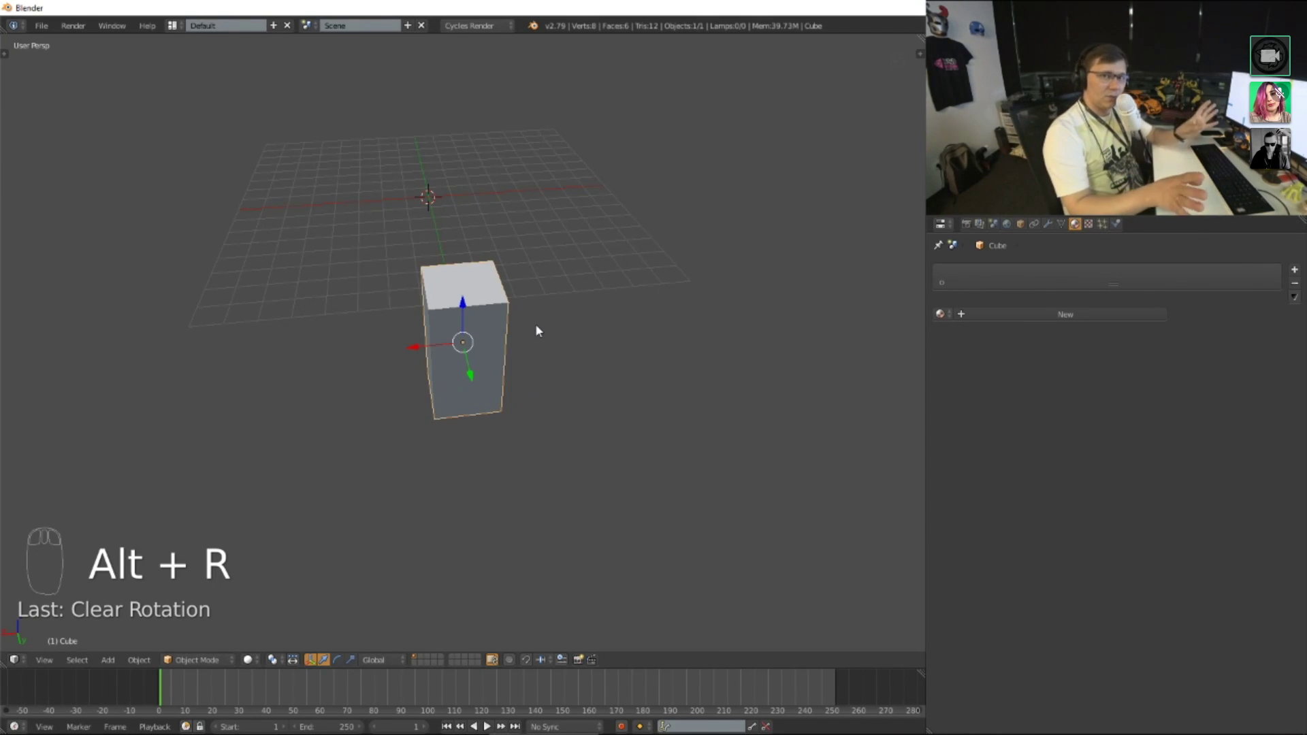
key("alt+g")
key("alt+s")
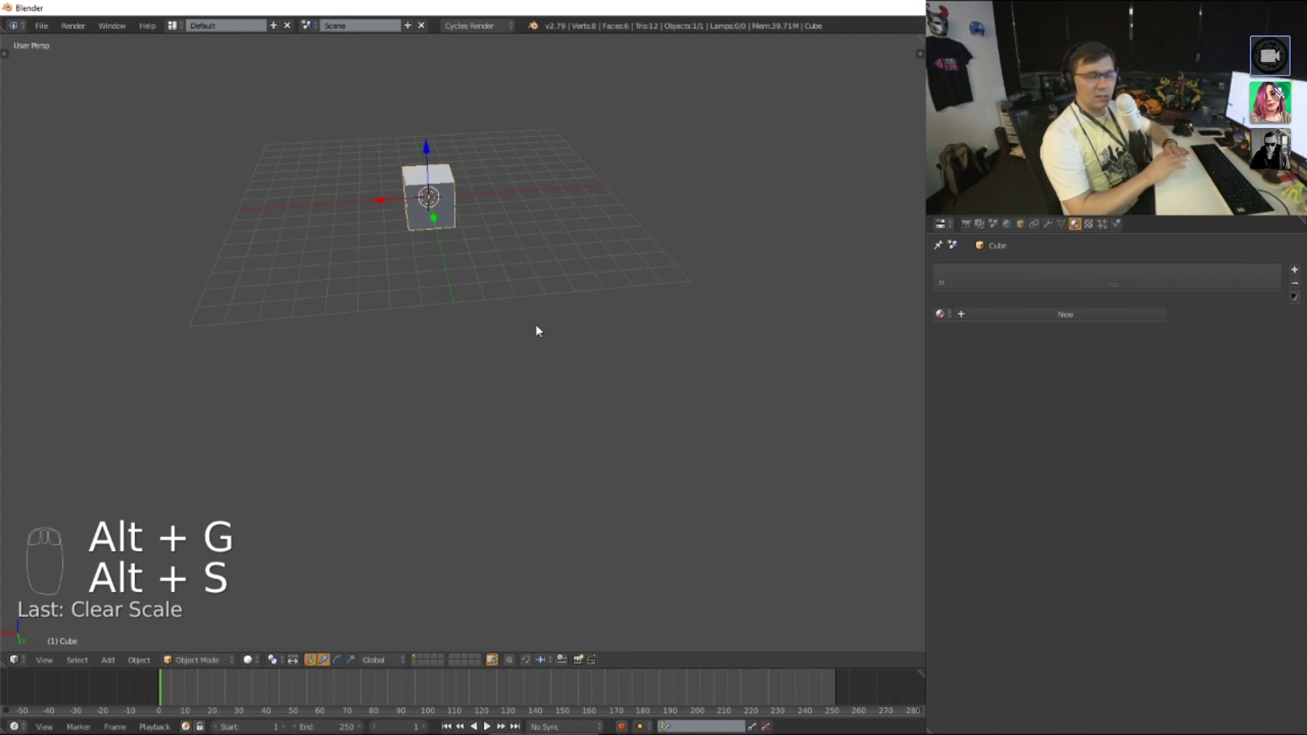
Step: Refocus the view on the cube and duplicate it with Shift+D
middle_click(507, 206)
scroll("up", 3)
scroll("up", 3)
key("KP_Decimal")
scroll("down", 3)
middle_click(644, 296)
scroll("up", 3)
scroll("up", 3)
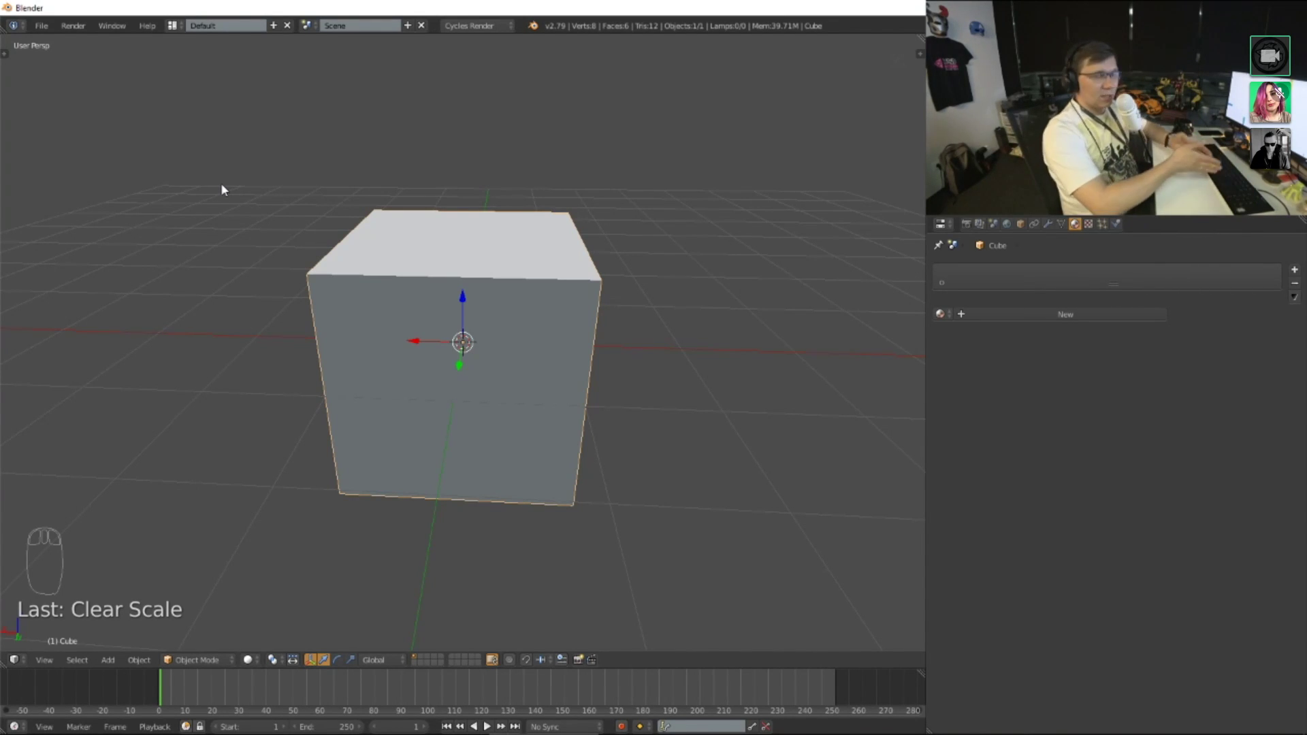
left_click_drag(290, 165, 585, 357)
scroll("up", 3)
left_click_drag(407, 379, 533, 395)
key("shift+d")
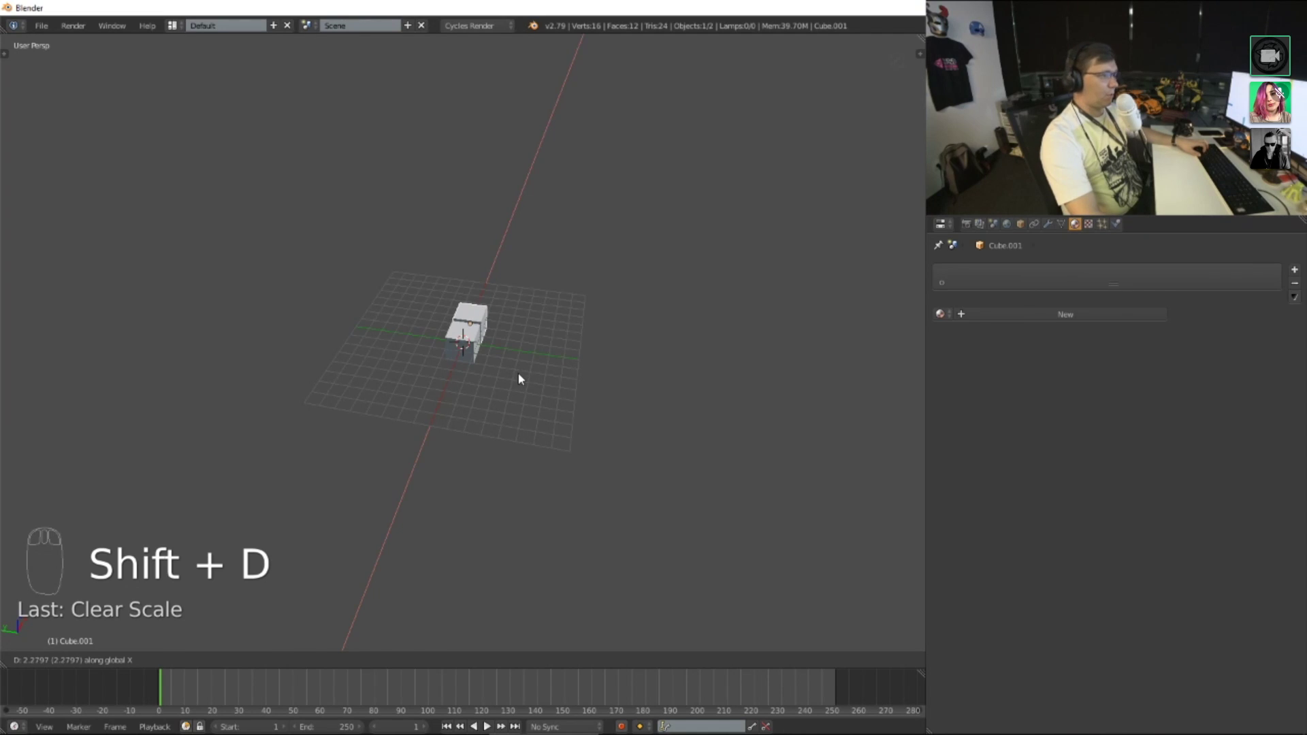
Step: Repeat the duplicate to extend the cube into a row of copies along X
key("shift+r")
key("shift+r")
key("shift+r")
key("a")
key("b")
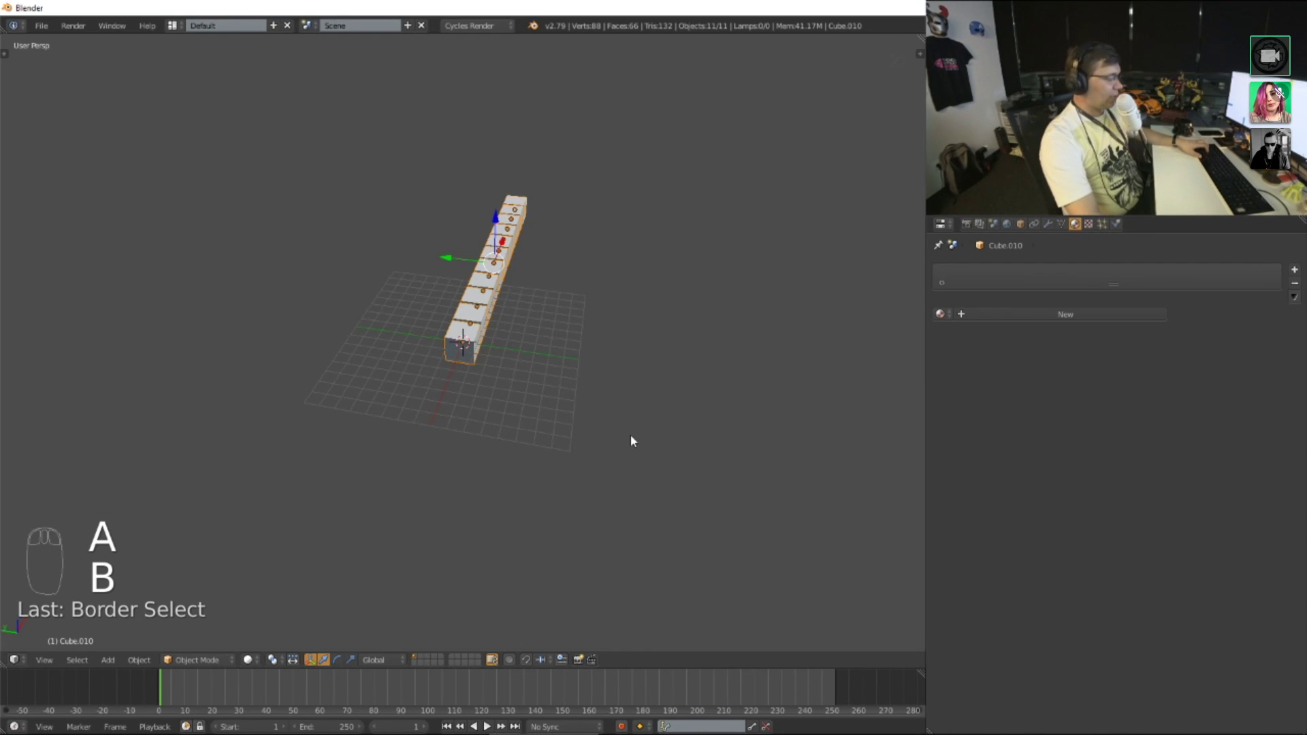
Step: Duplicate the whole row repeatedly along Y into a slab of about a hundred cubes
key("shift+d")
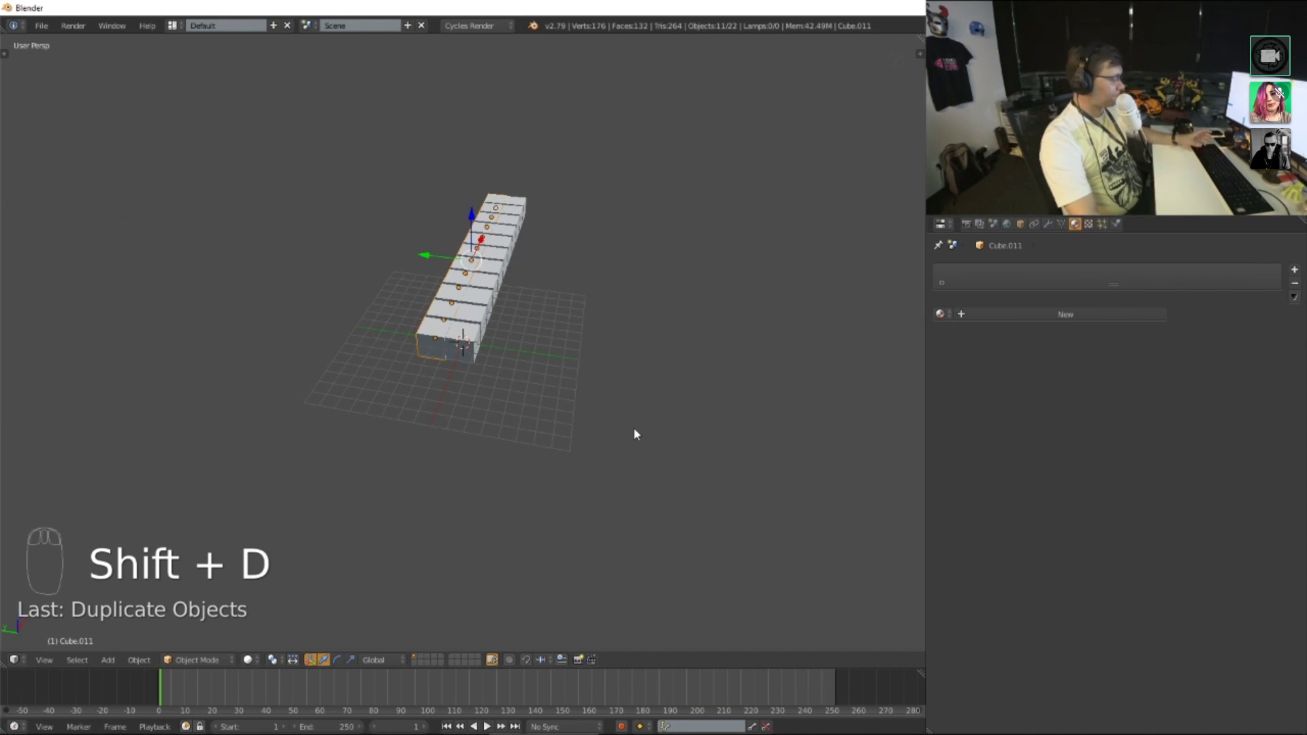
key("shift+r")
key("shift+r")
key("shift+r")
key("shift+r")
key("shift+r")
key("shift+r")
key("shift+a")
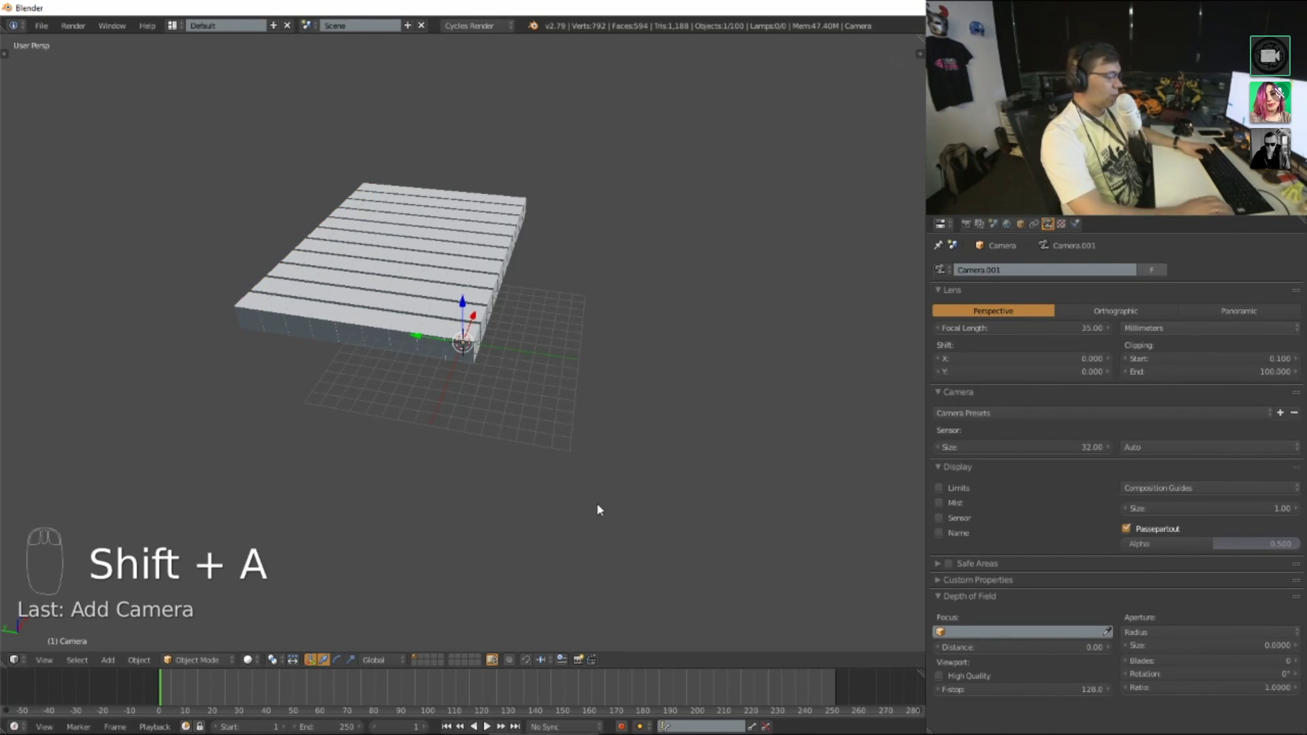
Step: Enter camera view and fly the camera in until the cube slab fills the frame
key("KP_0")
key("shift+f")
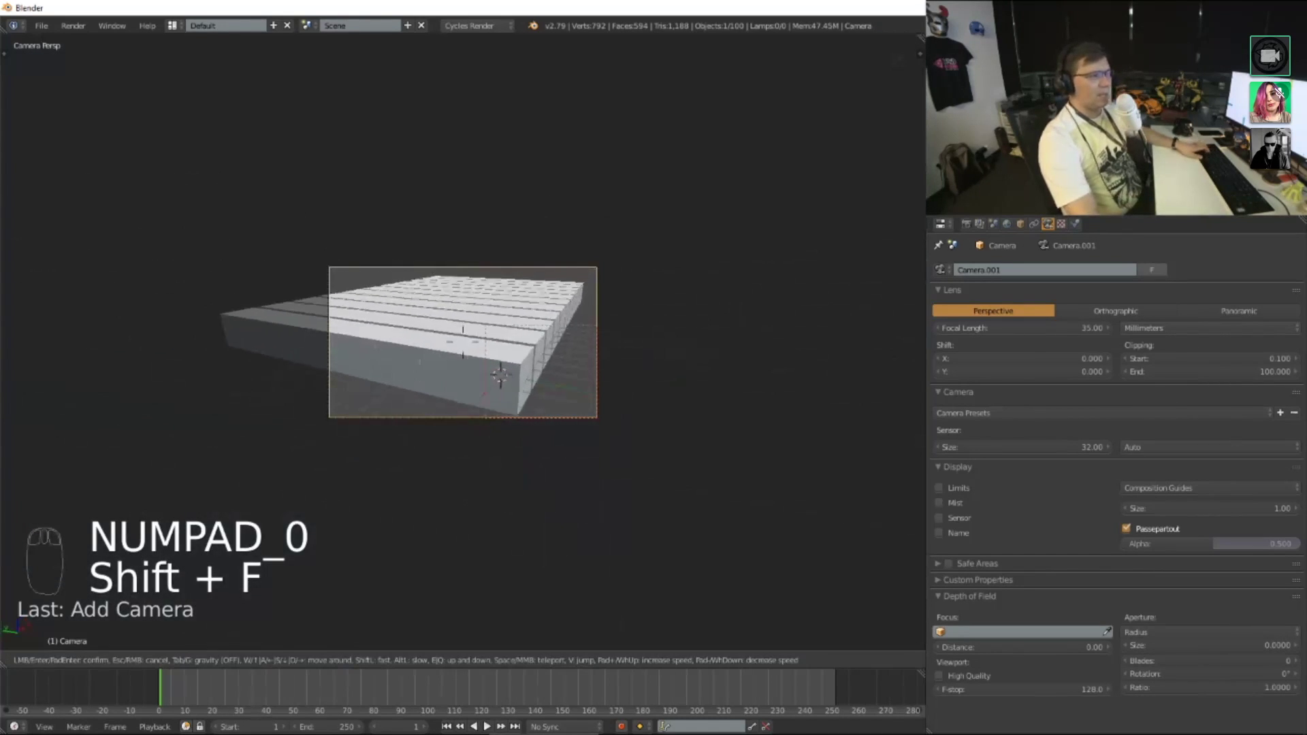
left_click_drag(487, 371, 617, 390)
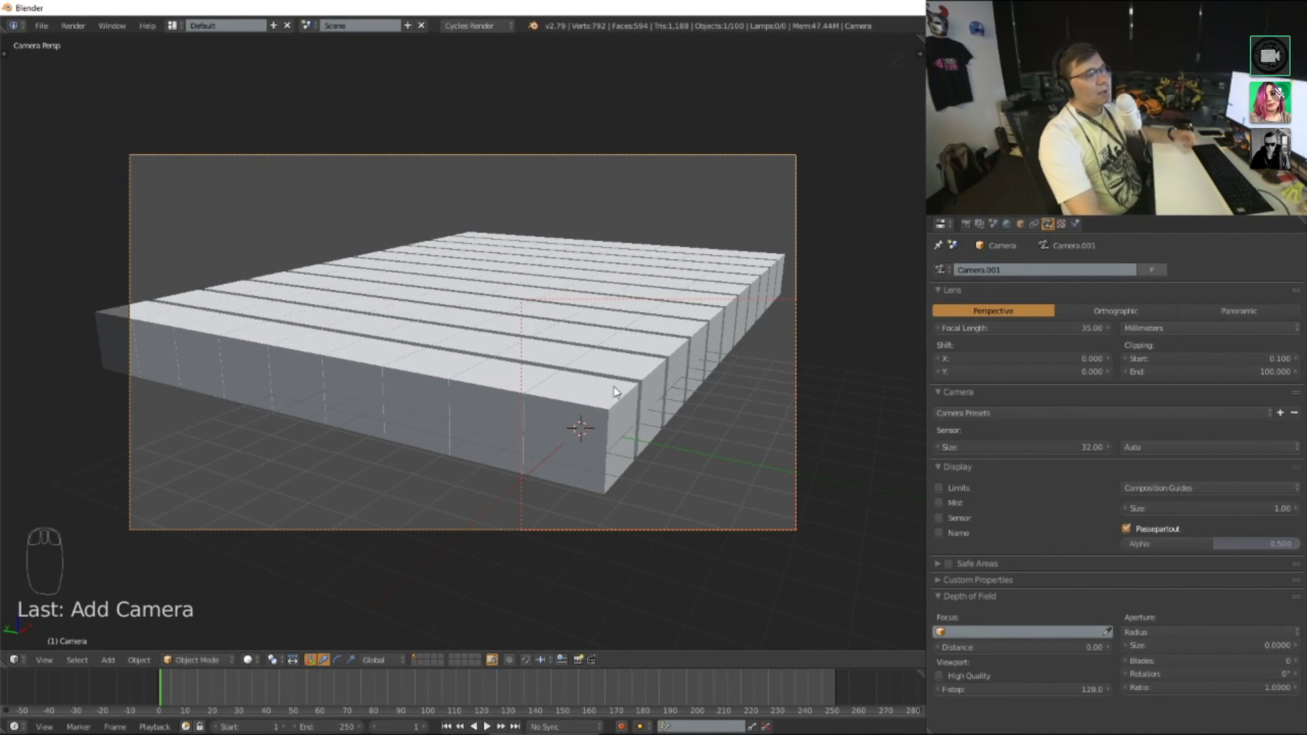
left_click_drag(450, 317, 552, 361)
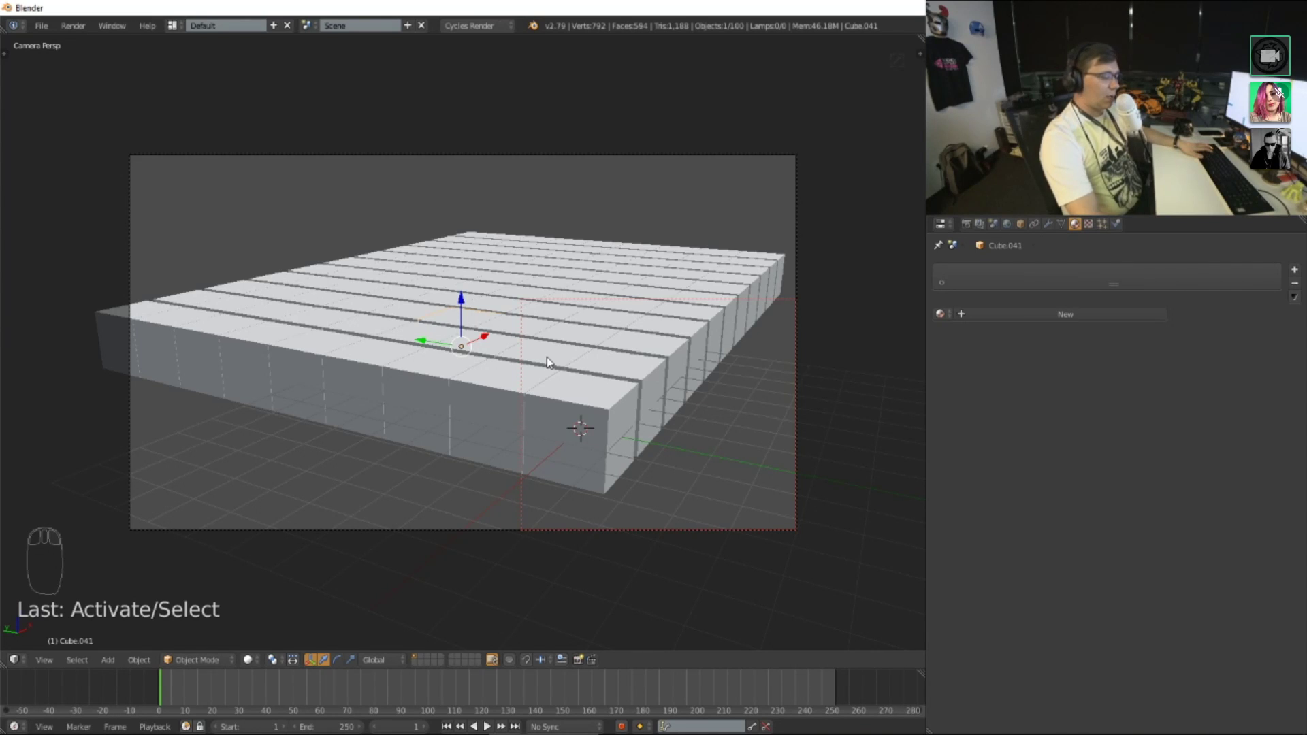
Step: Isolate one cube in local view, briefly enter edit mode, and stretch it upward
key("KP_Divide")
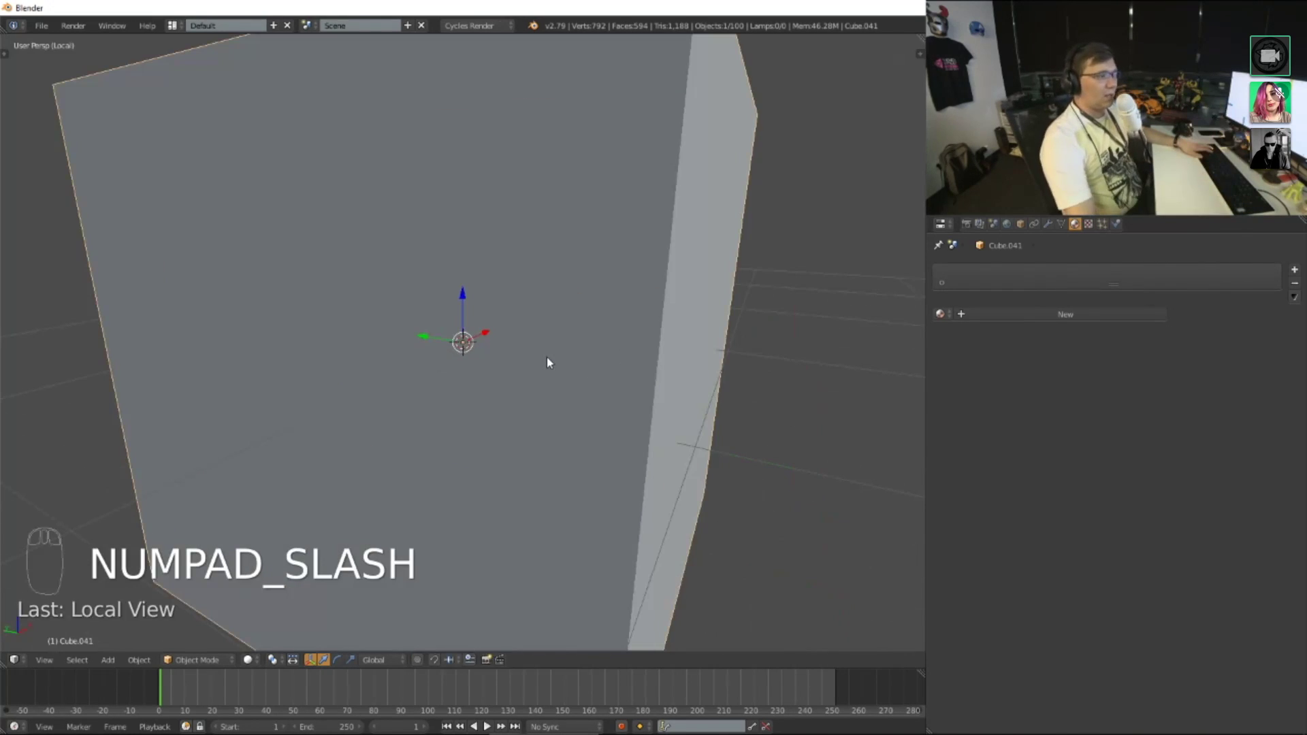
key("KP_Divide")
key("Tab")
key("Tab")
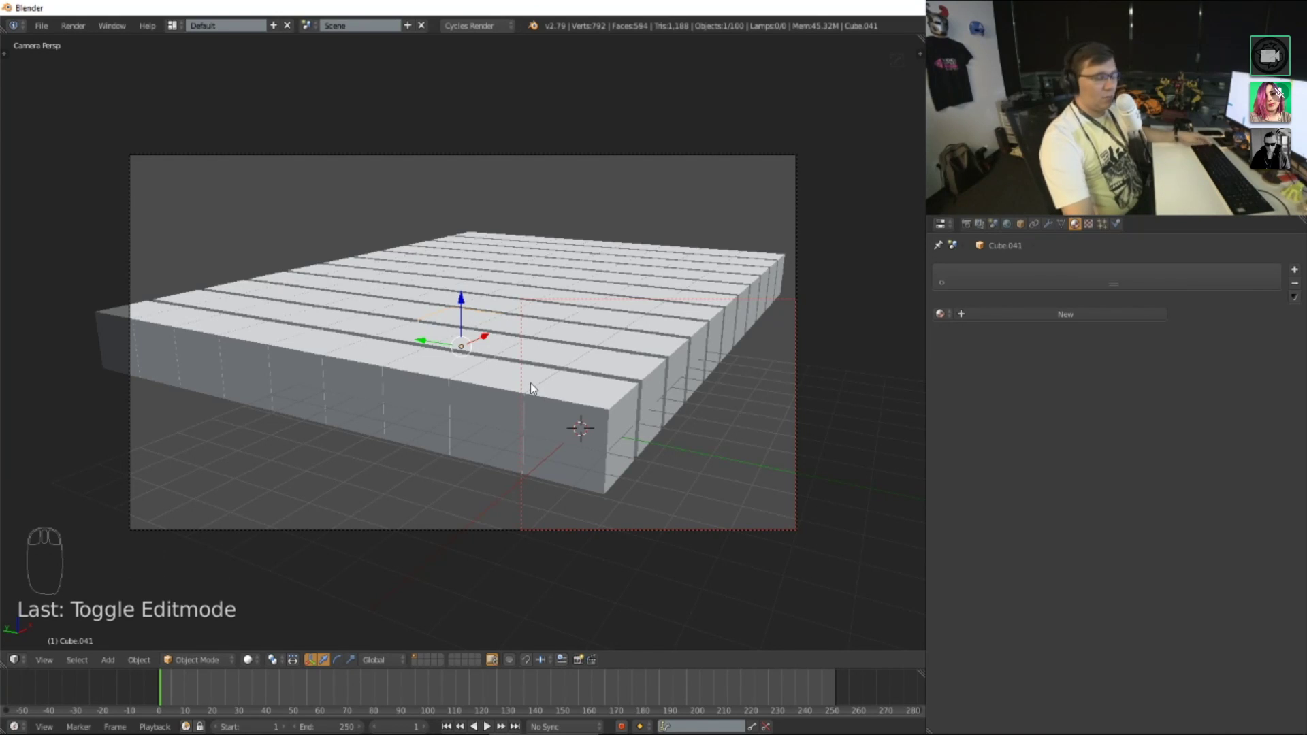
key("alt+b")
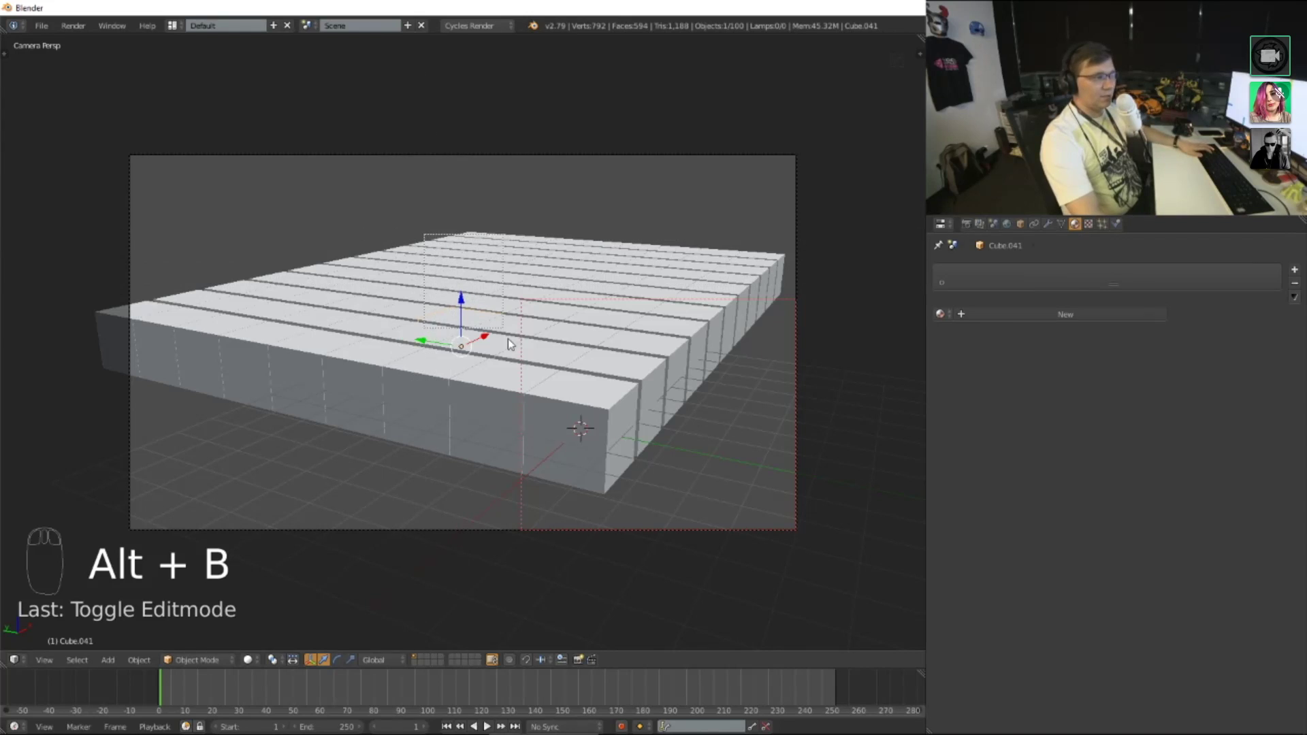
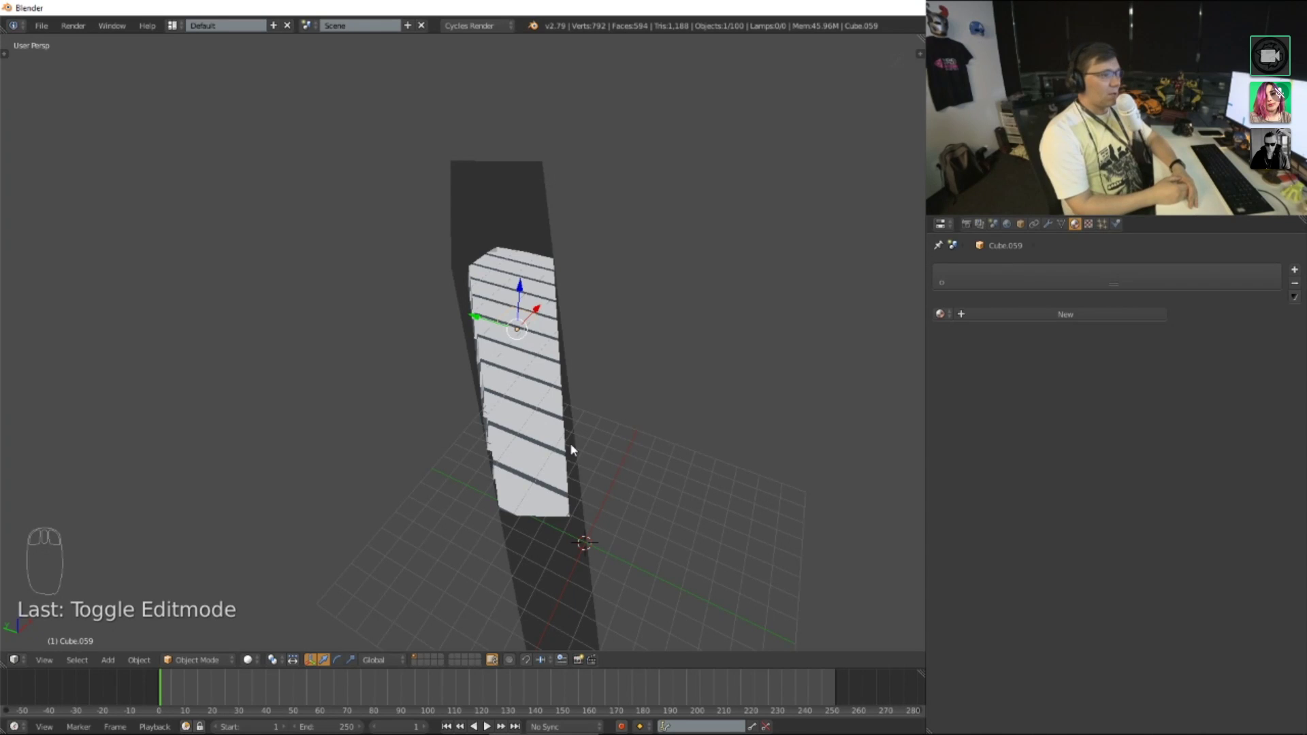
key("a")
key("alt+b")
left_click_drag(610, 412, 586, 404)
scroll("up", 3)
left_click_drag(595, 398, 596, 398)
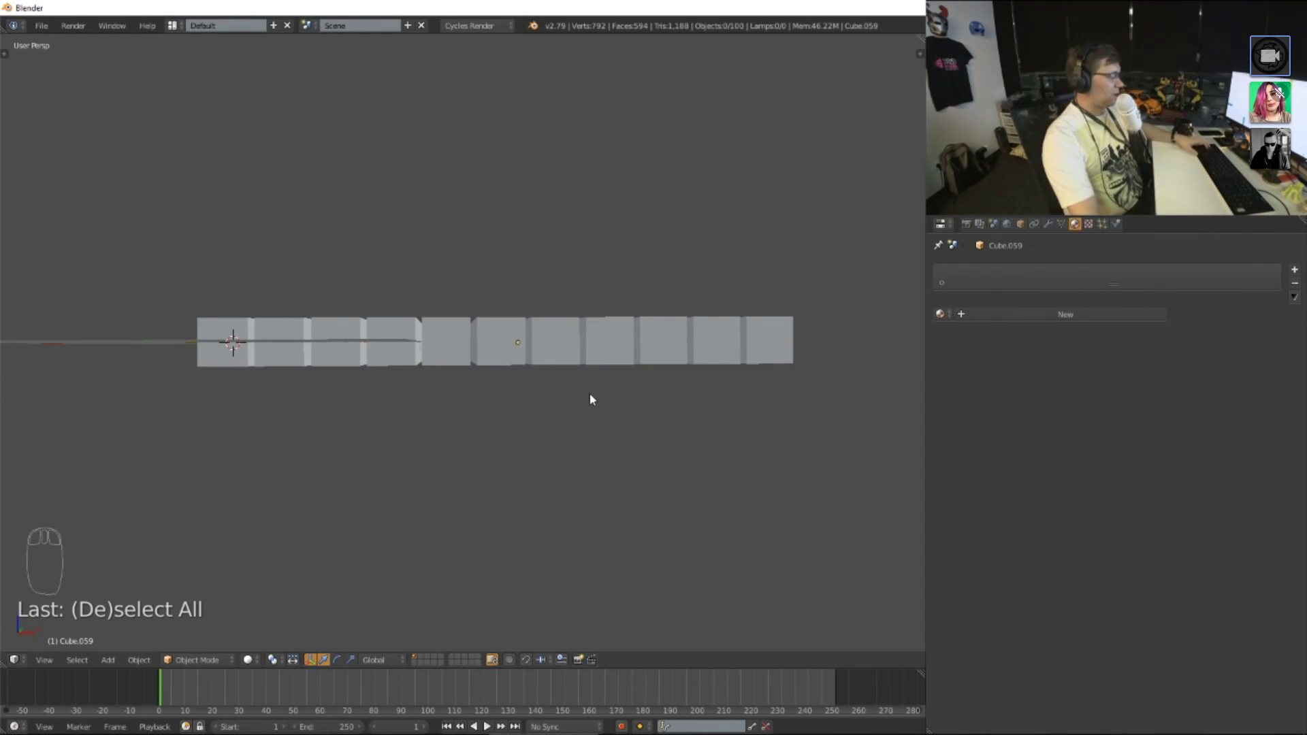
key("alt+b")
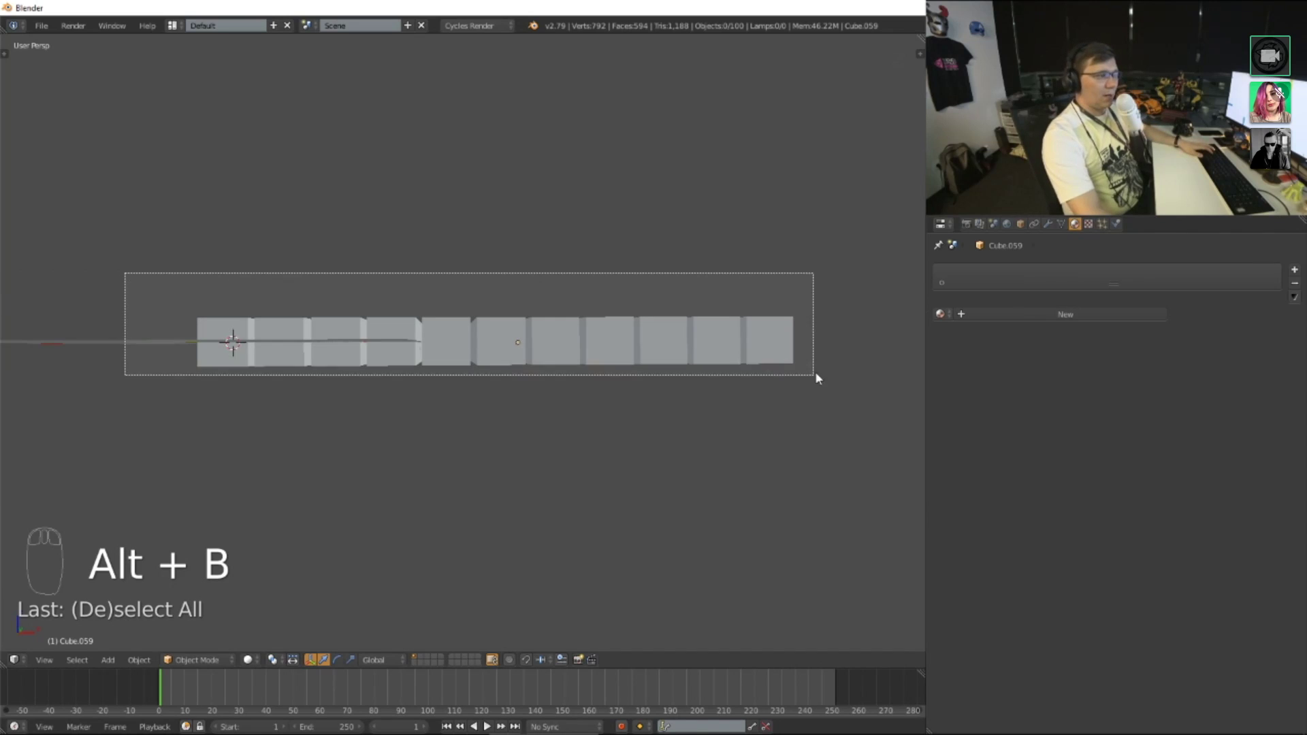
left_click_drag(666, 451, 708, 251)
scroll("up", 3)
left_click_drag(697, 298, 717, 397)
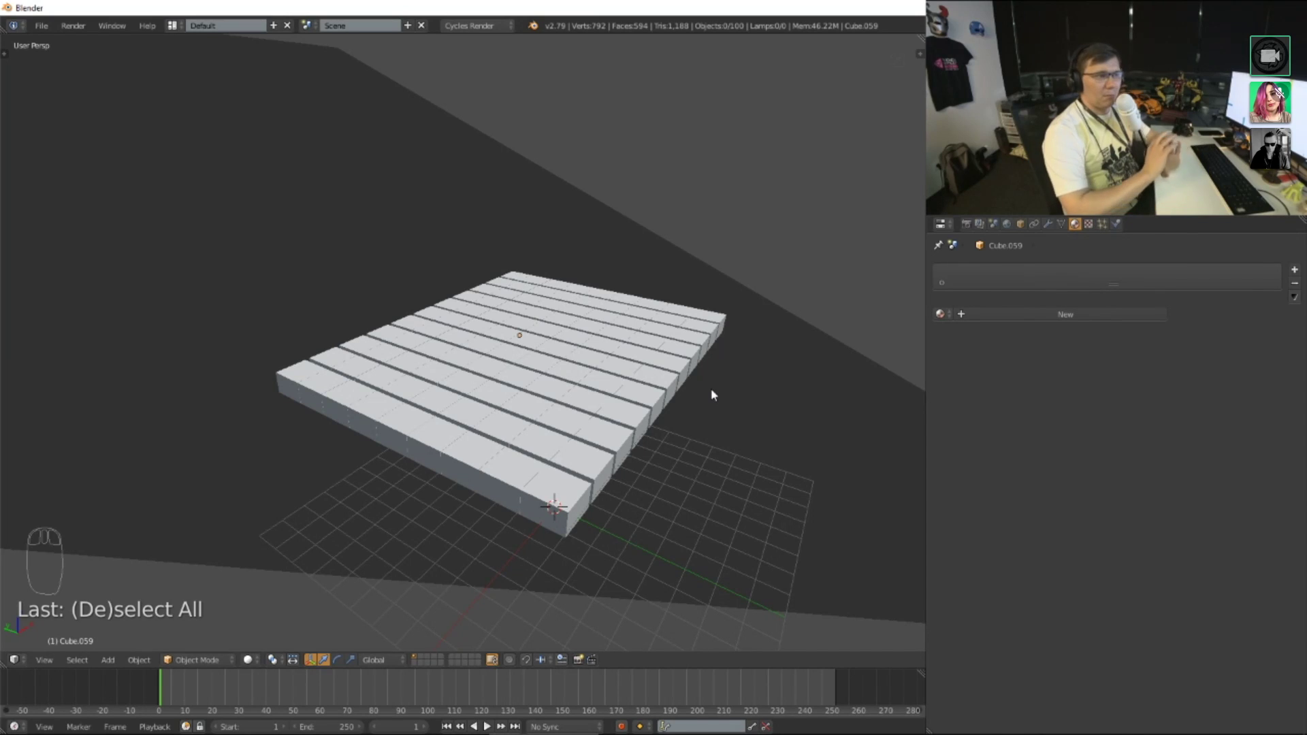
Step: Leave camera view and orbit around the block grid with everything selected
key("alt+b")
left_click_drag(706, 380, 722, 382)
key("KP_0")
scroll("up", 3)
scroll("up", 3)
key("a")
middle_click(667, 391)
left_click_drag(627, 390, 692, 416)
key("s")
left_click_drag(735, 420, 288, 253)
key("alt+b")
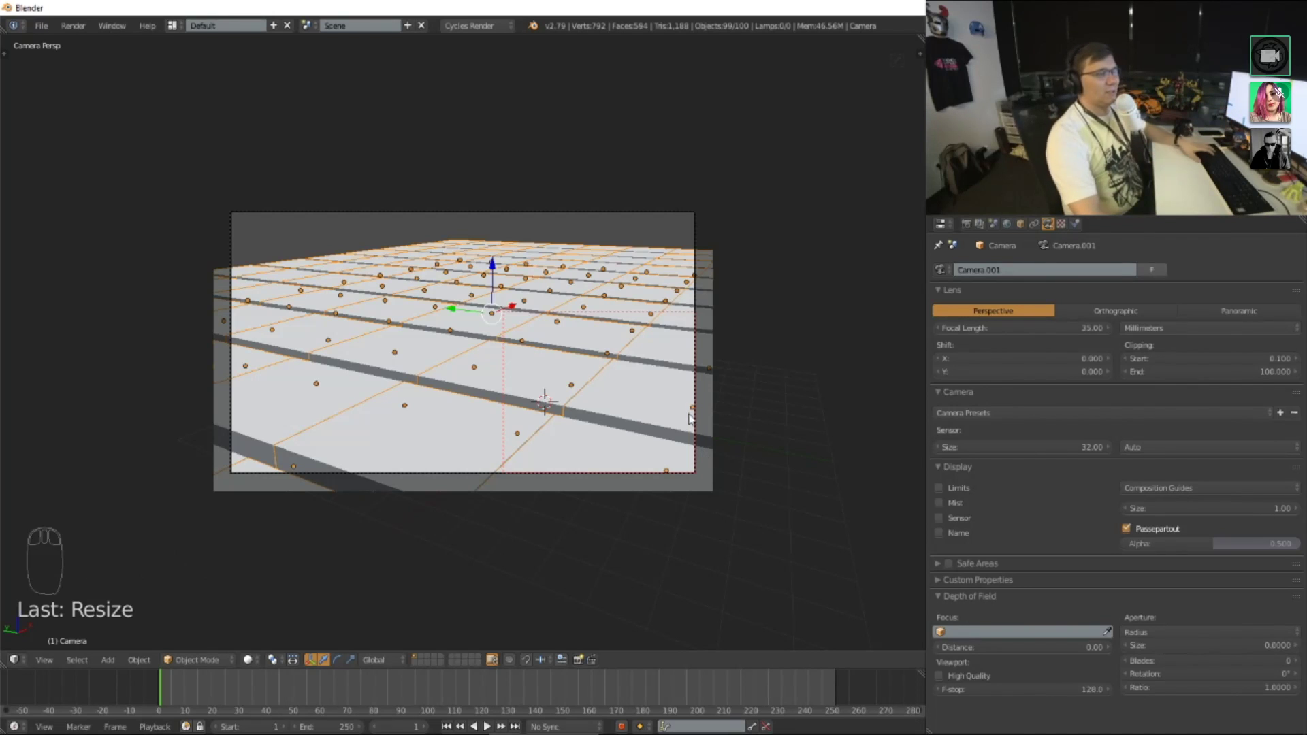
left_click_drag(705, 420, 653, 407)
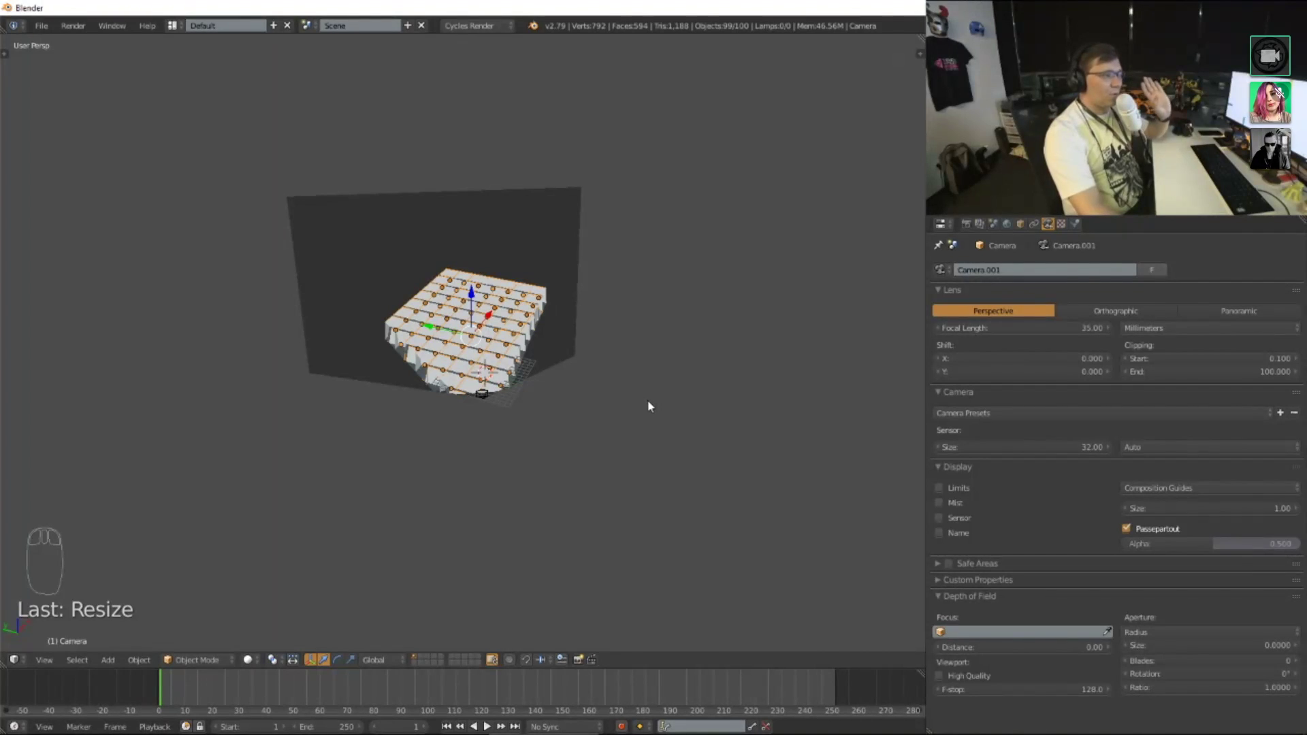
key("alt+b")
Step: Sketch wavy grease-pencil strokes above the grid, then undo them all
left_click_drag(634, 379, 749, 377)
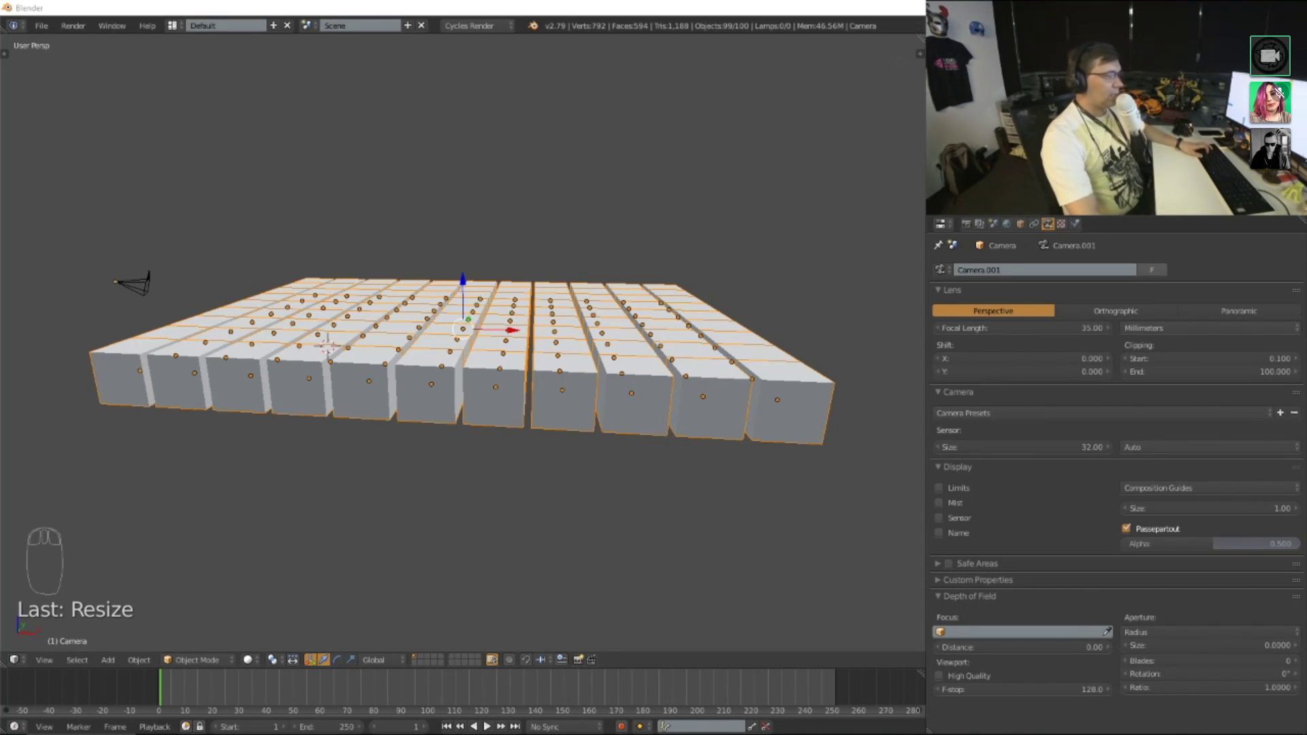
key("d")
key("d")
key("d")
left_click_drag(749, 378, 630, 211)
left_click_drag(710, 210, 681, 237)
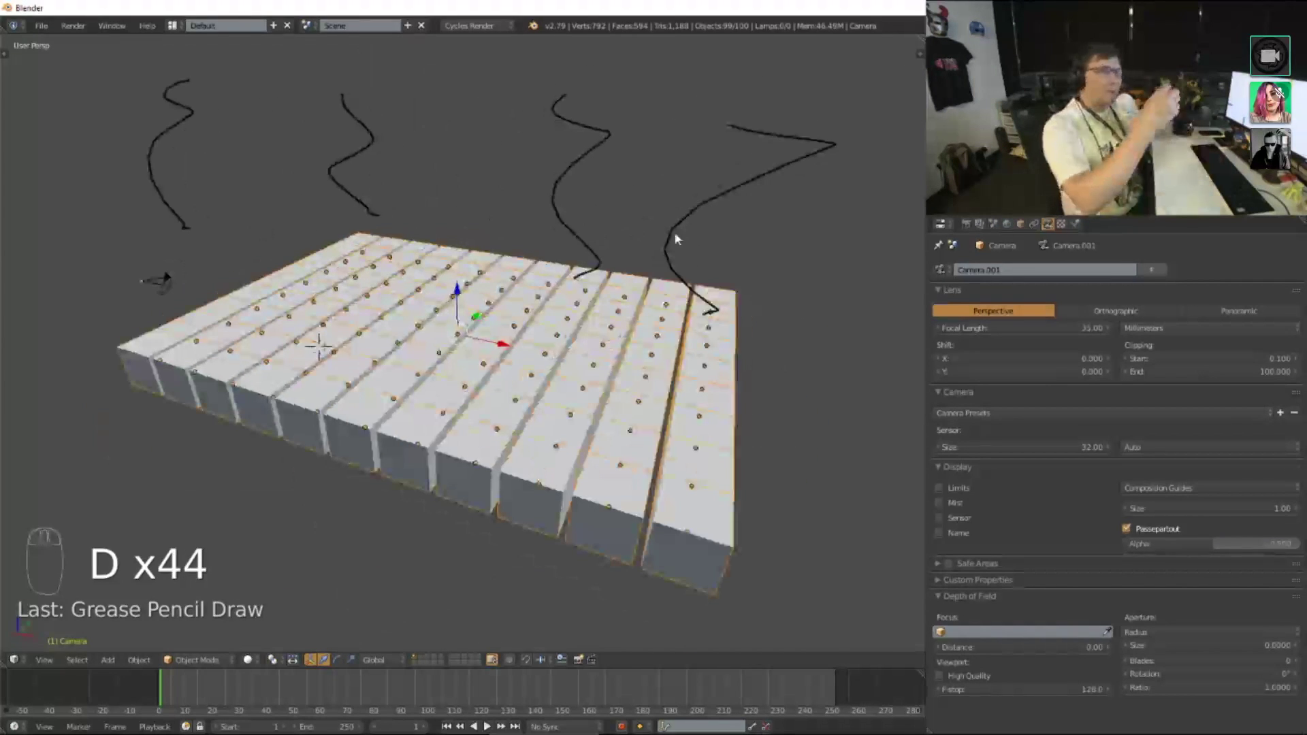
key("ctrl+z")
key("ctrl+z")
key("ctrl+z")
key("ctrl+z")
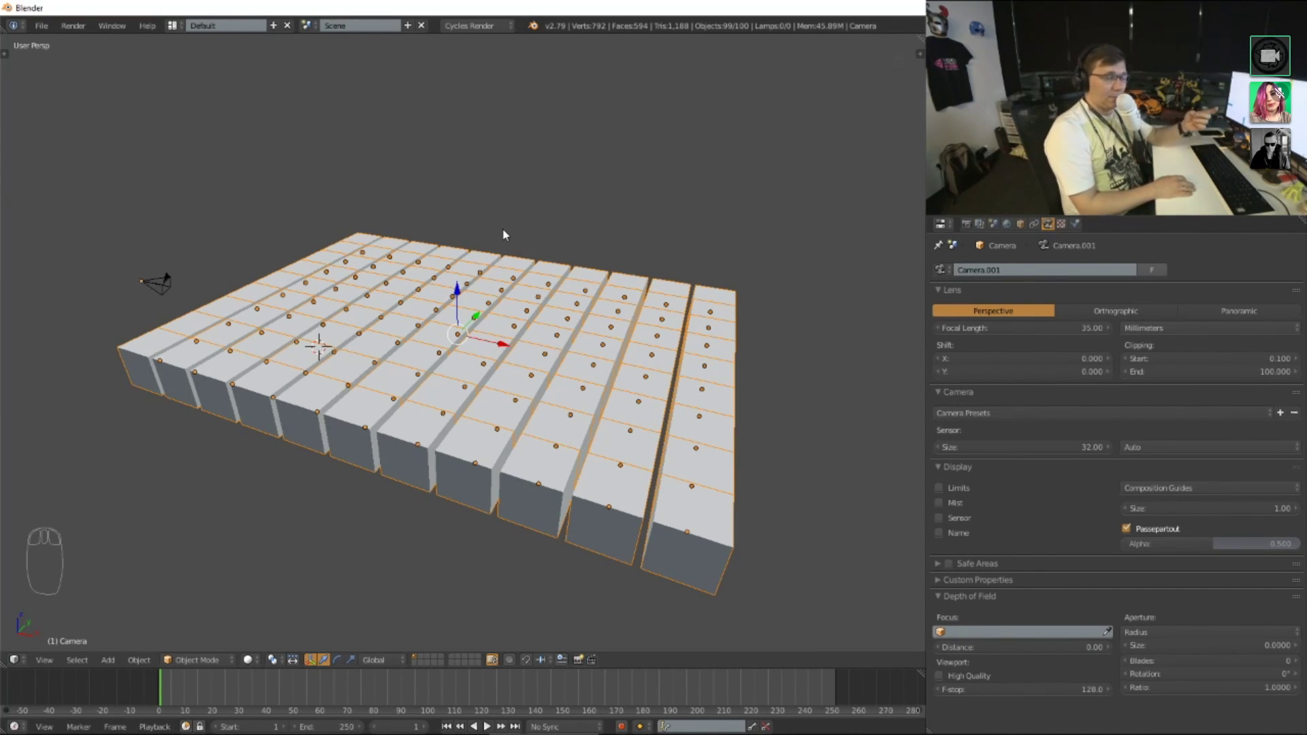
Step: Select everything in the scene and delete it, leaving an empty grid
key("a")
key("a")
key("Delete")
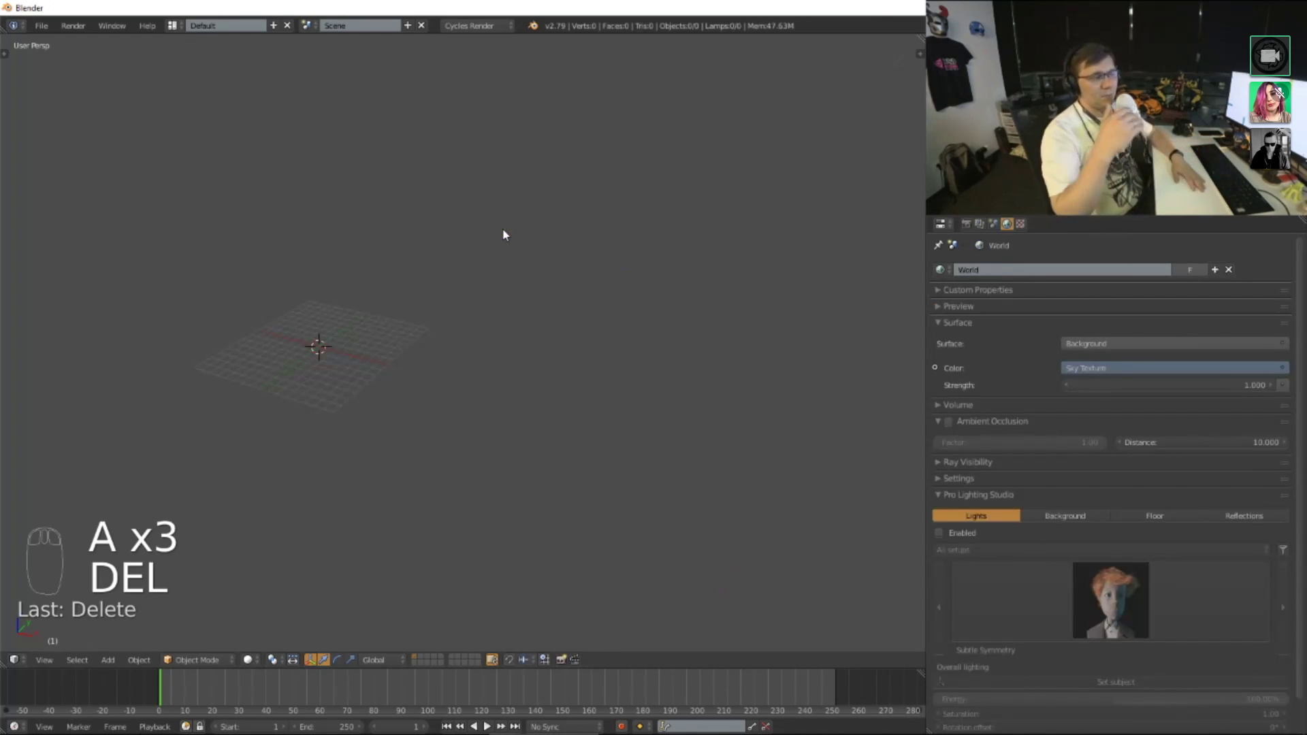
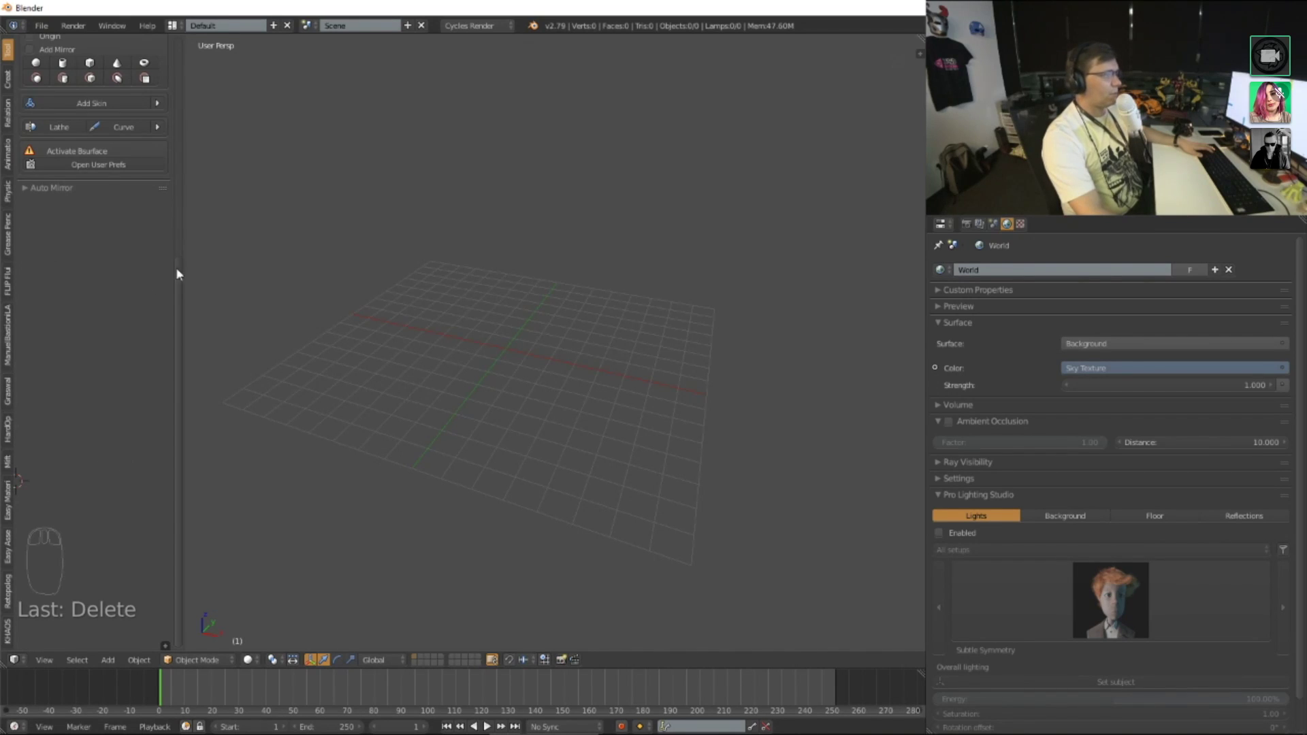
Step: Show the Grease Pencil tool settings, tilt the empty grid view and bring up the Add object menu
left_click_drag(14, 80, 491, 219)
key("shift+a")
key("shift+a")
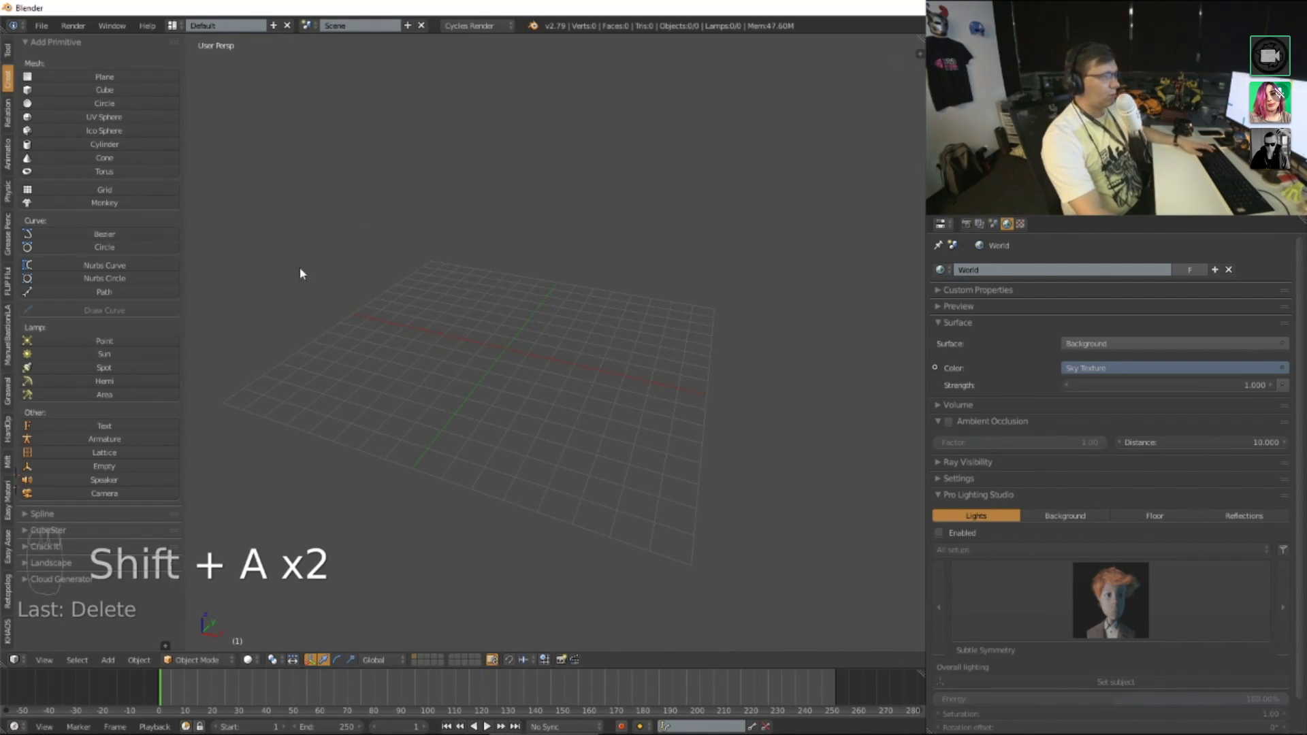
left_click_drag(11, 157, 15, 165)
left_click_drag(15, 166, 550, 337)
left_click_drag(455, 404, 537, 345)
key("shift+s")
key("shift+a")
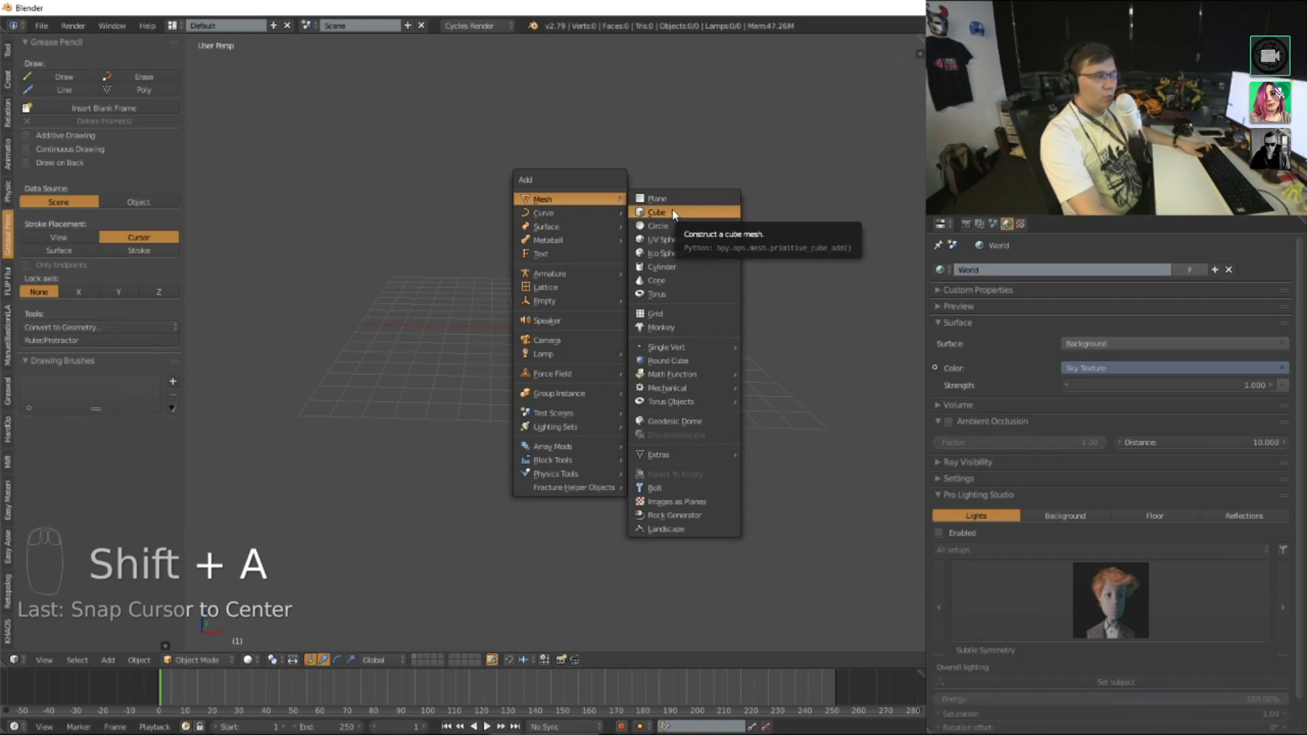
Step: Add a mesh plane and scale it up into a wide flat ground
key("x")
key("shift+a")
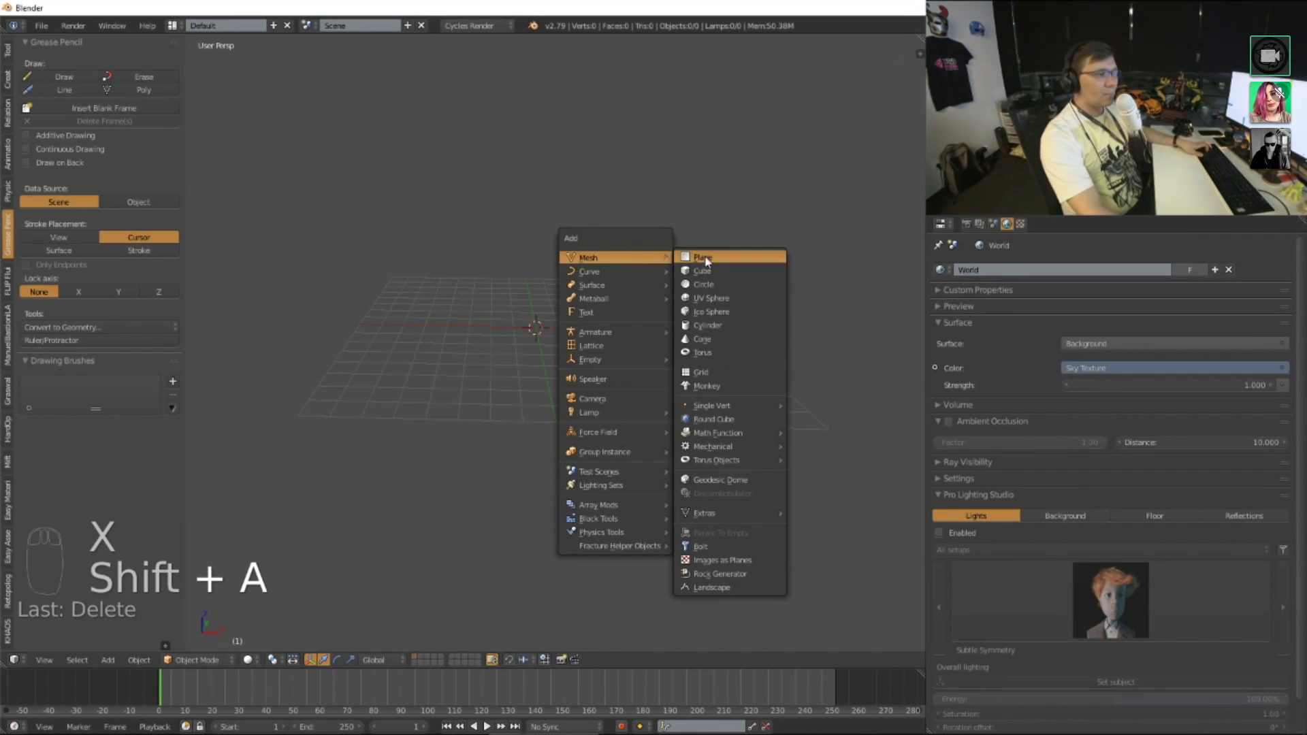
key("s")
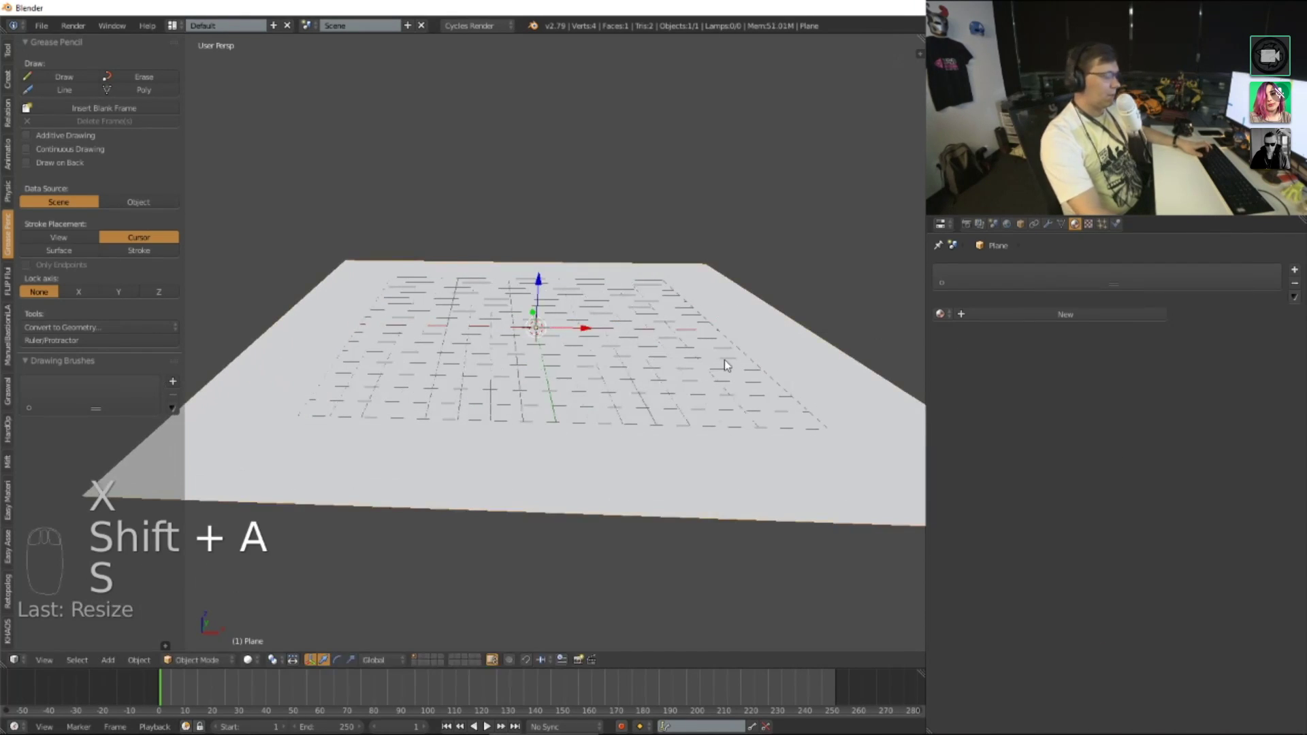
key("g")
left_click_drag(720, 361, 648, 373)
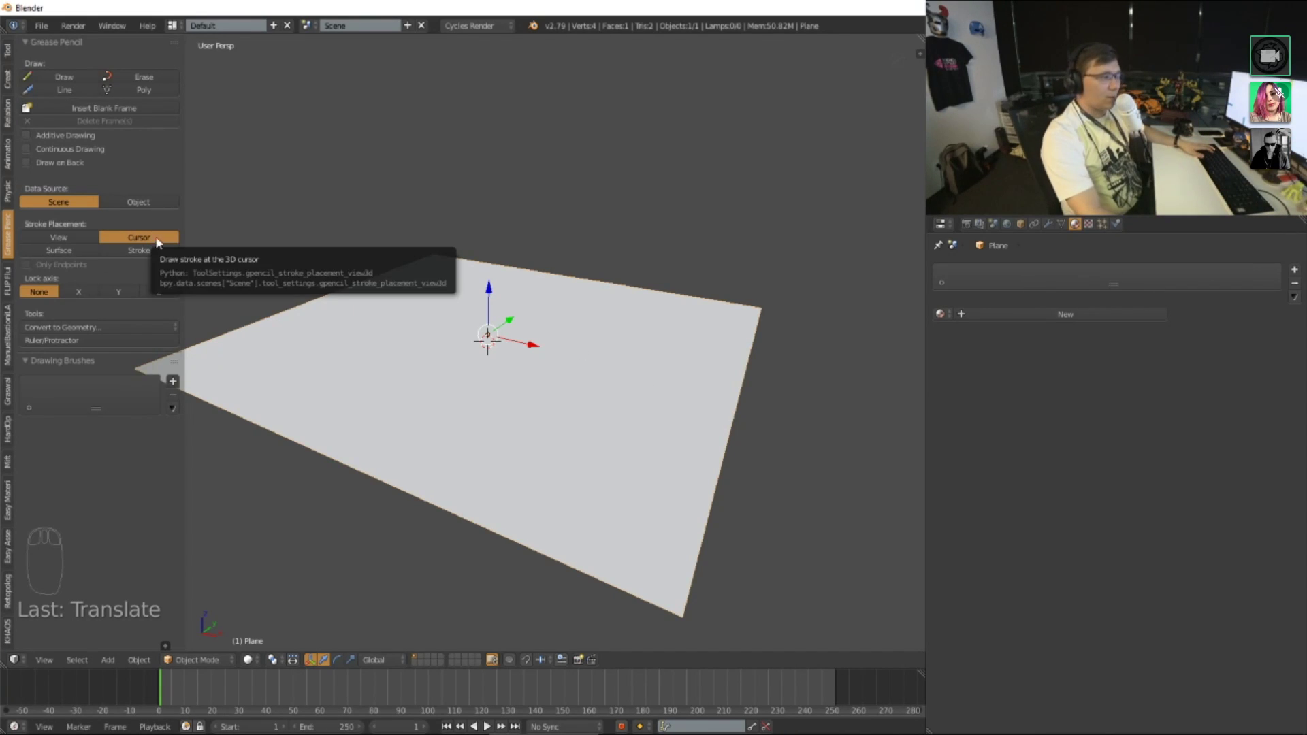
left_click_drag(356, 105, 594, 160)
Step: Add a few test cubes and a sphere onto the ground plane
key("shift+a")
left_click_drag(381, 134, 433, 88)
key("shift+a")
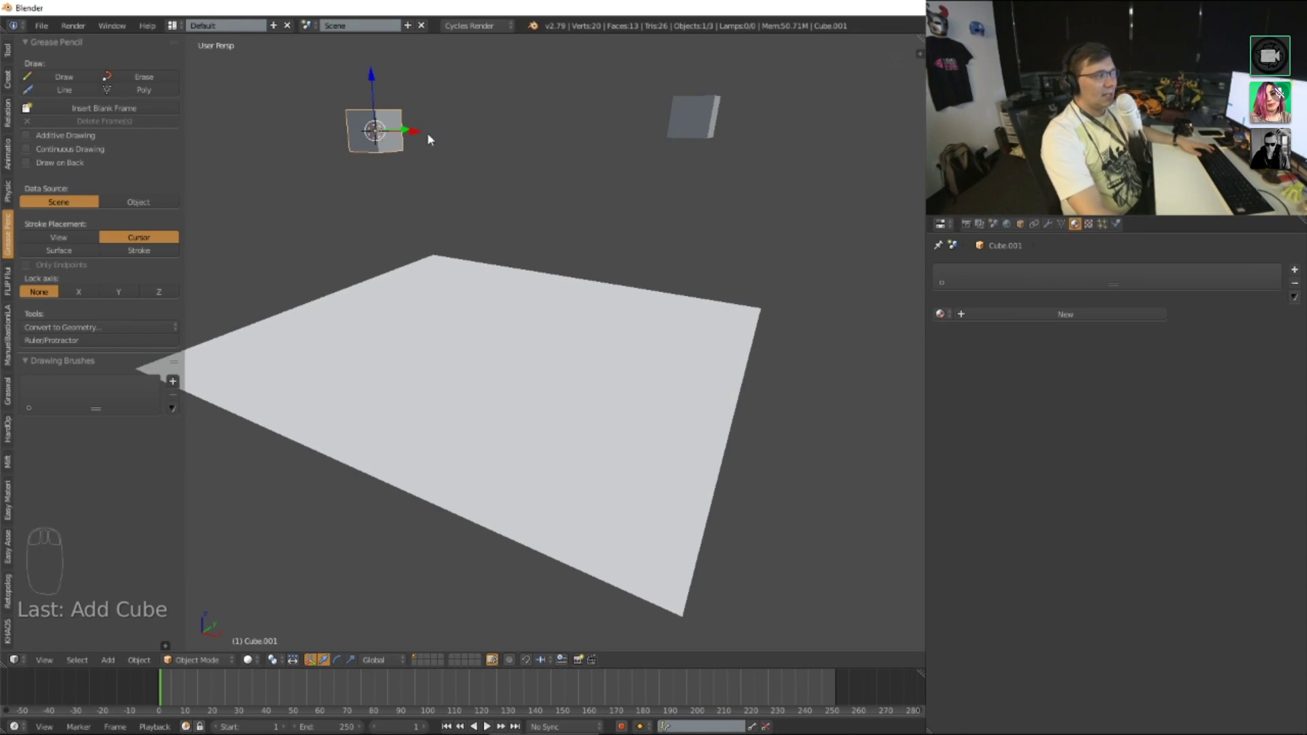
left_click_drag(350, 193, 368, 179)
left_click_drag(588, 172, 567, 274)
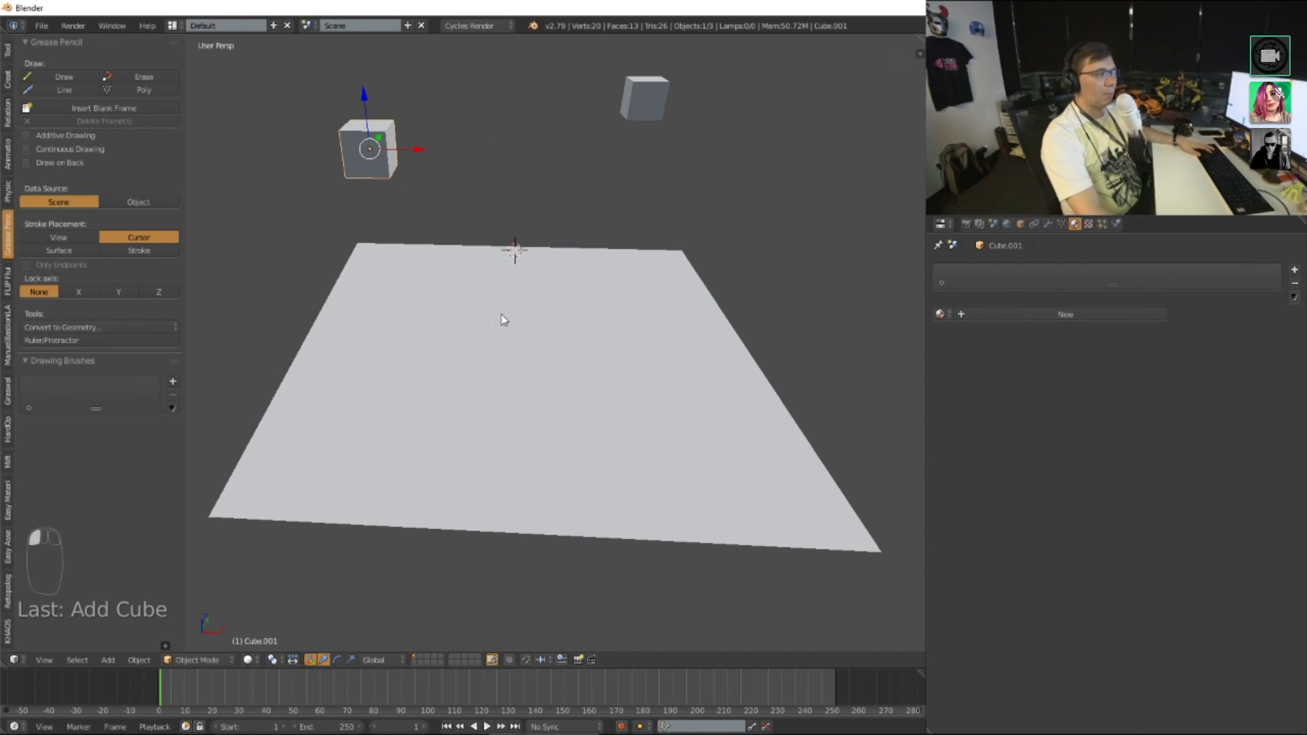
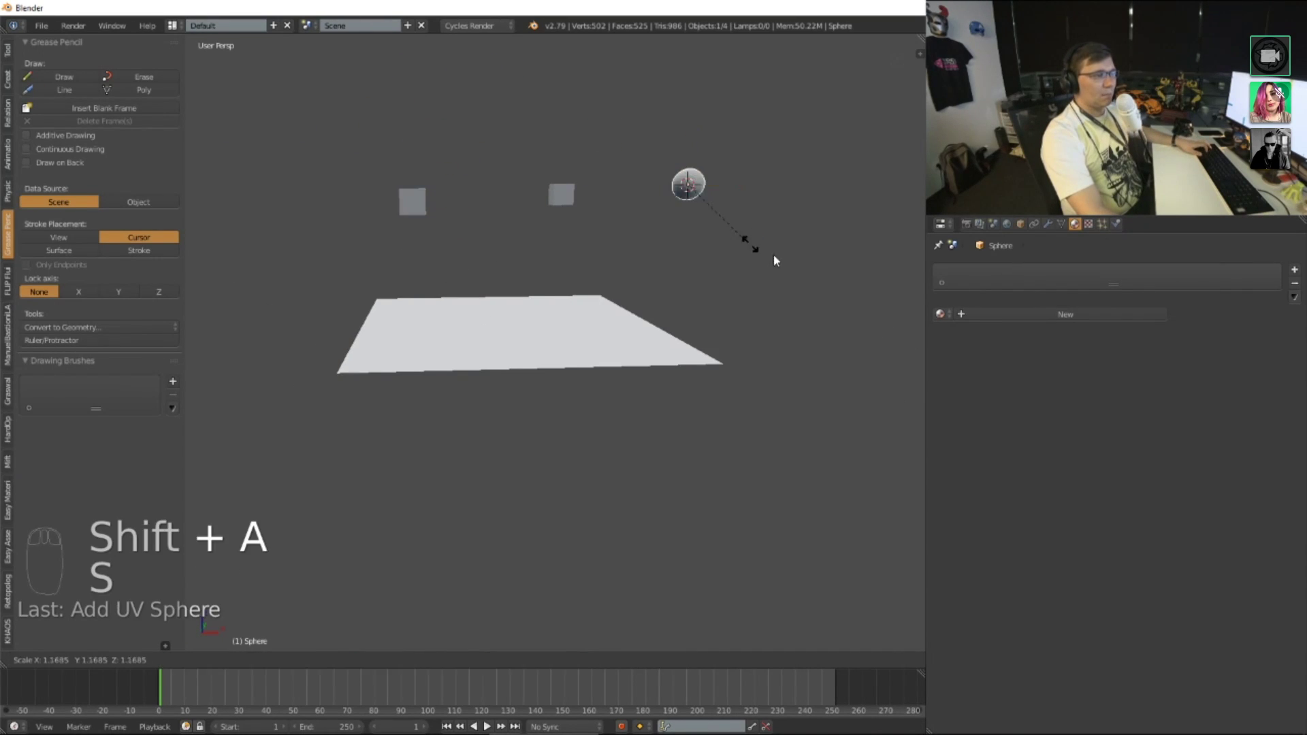
left_click_drag(785, 202, 716, 250)
left_click_drag(603, 231, 673, 267)
key("shift+a")
key("s")
left_click_drag(523, 267, 691, 248)
Step: Delete the test cubes and sphere so only the plane remains
key("b")
key("x")
left_click_drag(433, 212, 326, 294)
key("x")
left_click_drag(345, 279, 336, 273)
key("x")
key("x")
left_click_drag(339, 273, 329, 271)
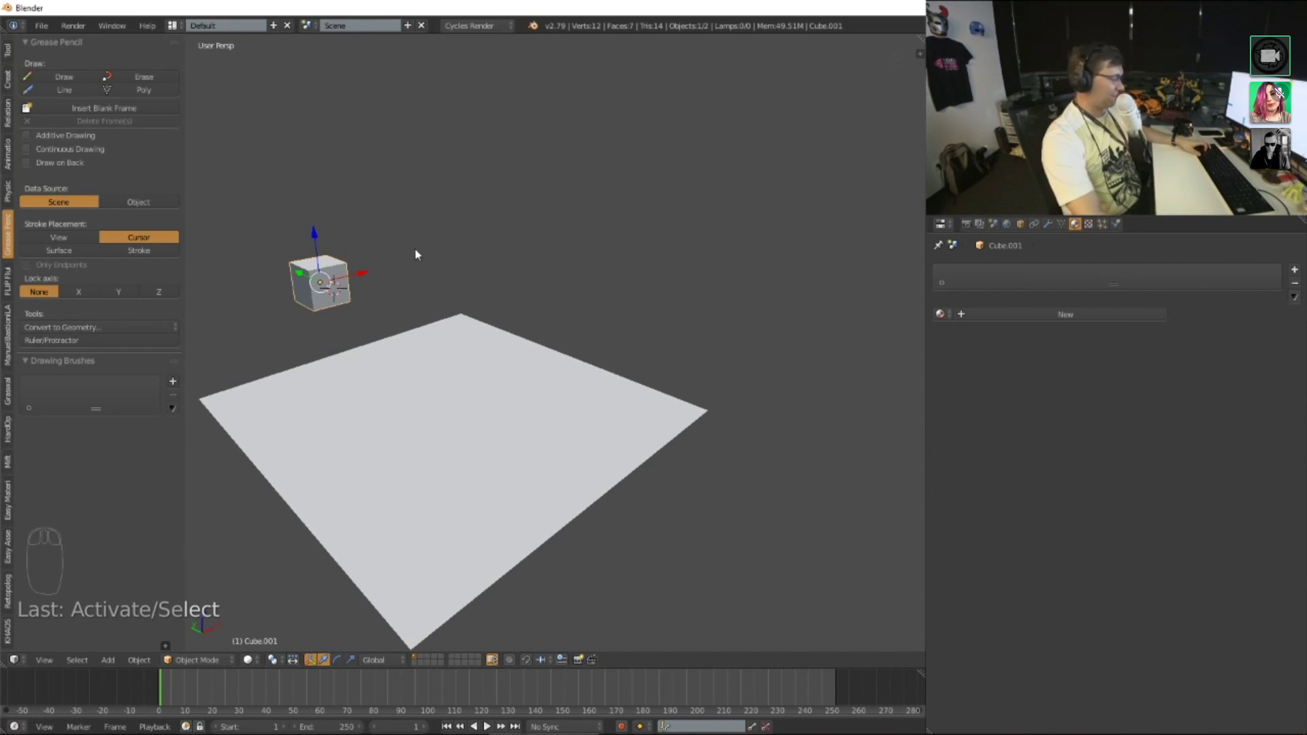
key("x")
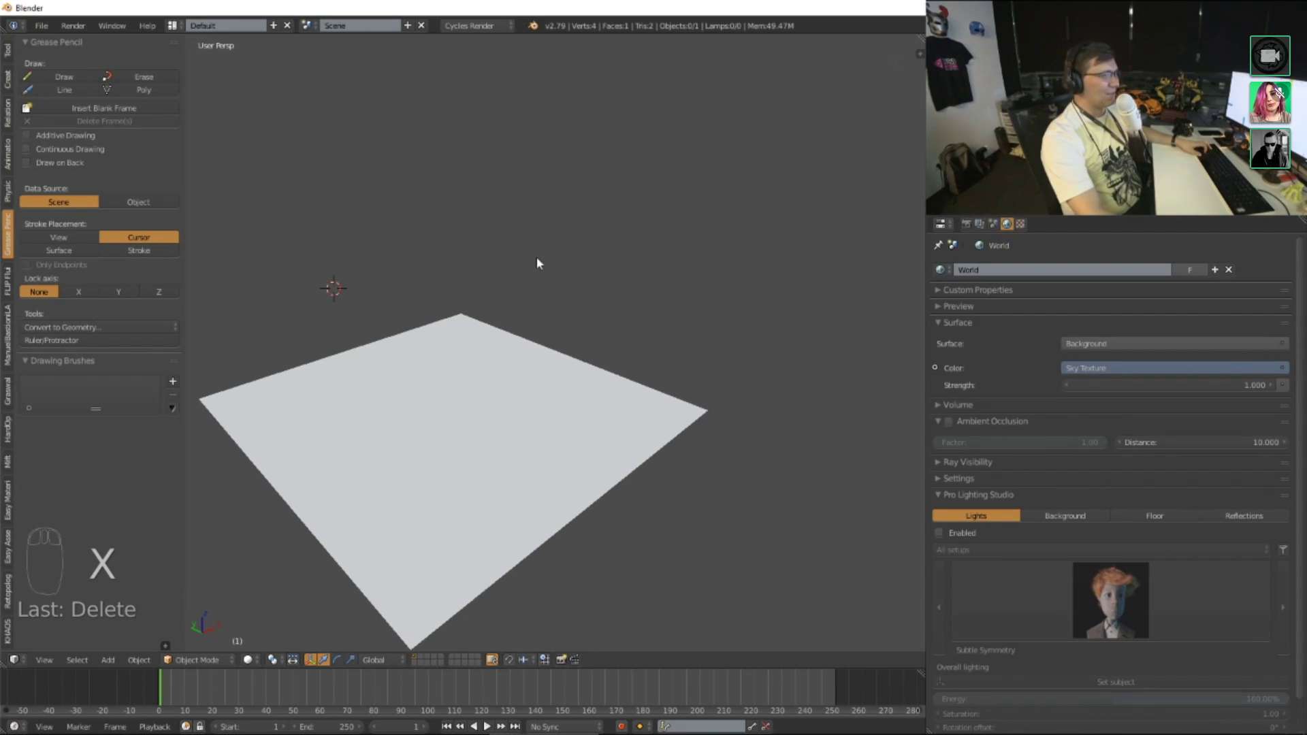
left_click_drag(491, 284, 545, 328)
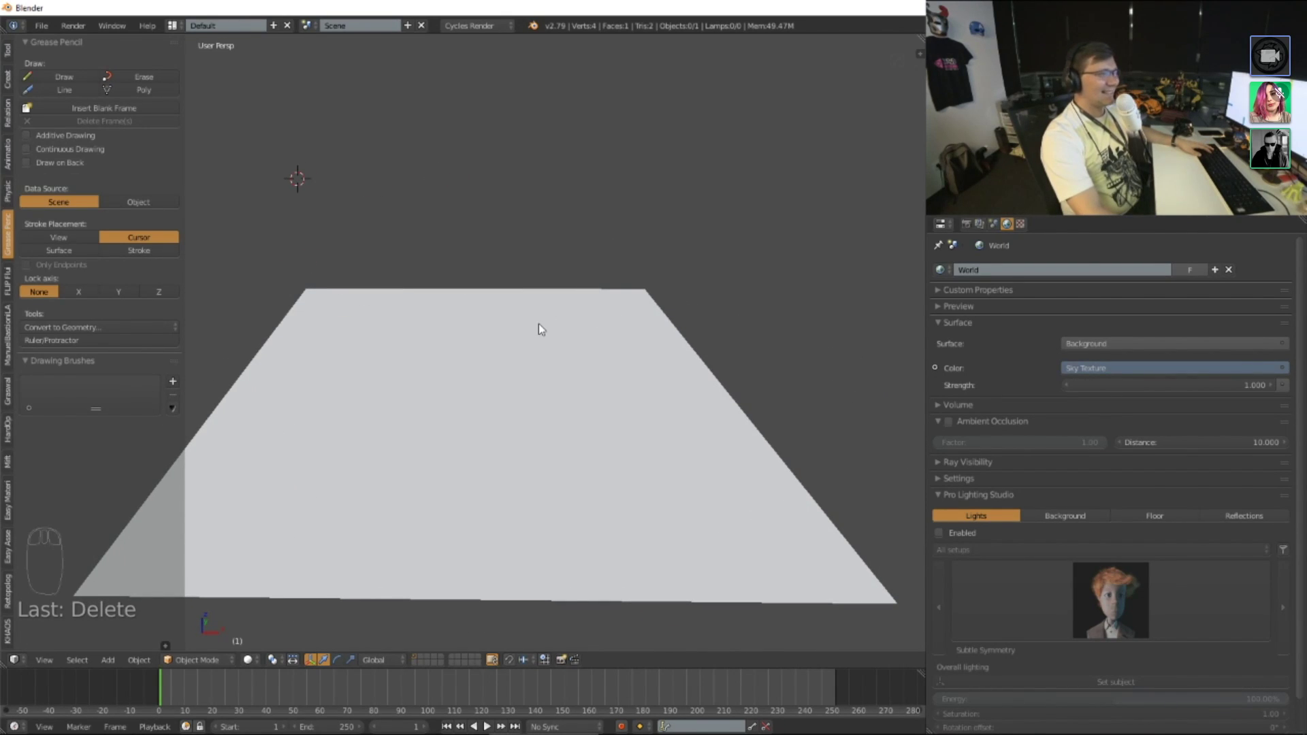
left_click_drag(530, 325, 498, 314)
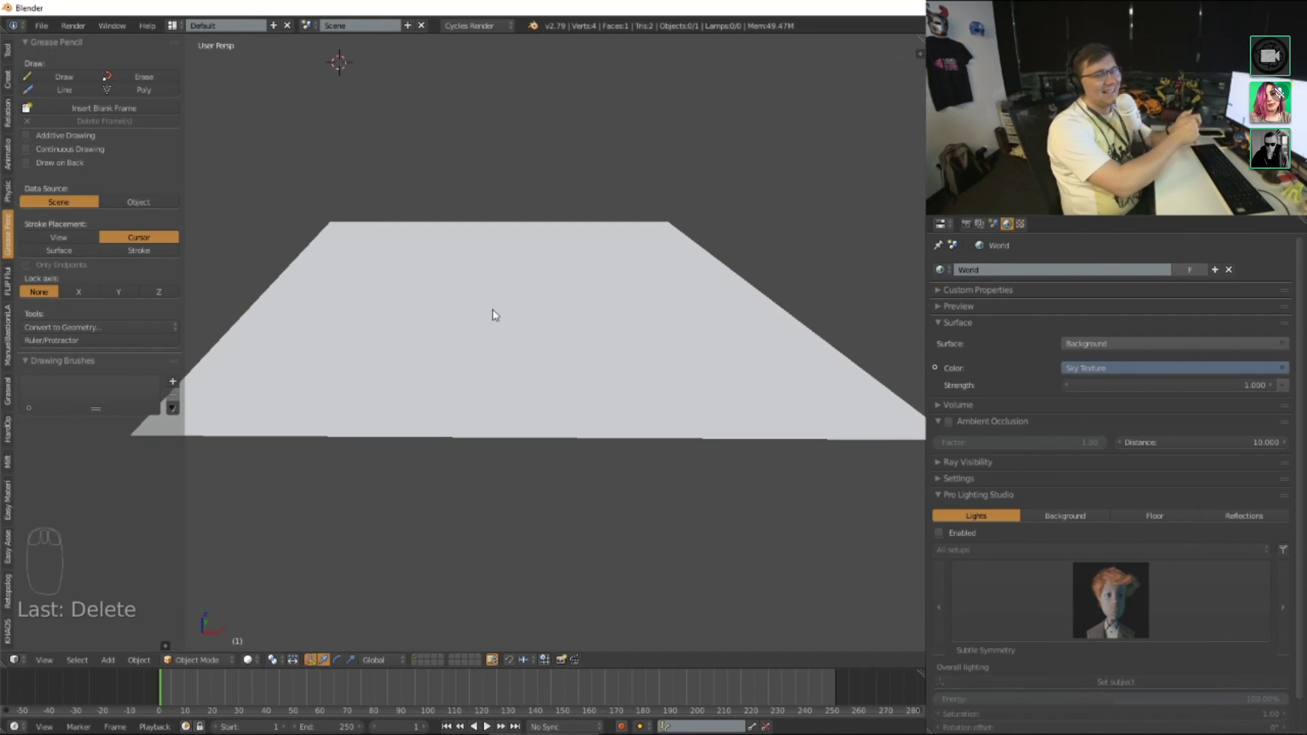
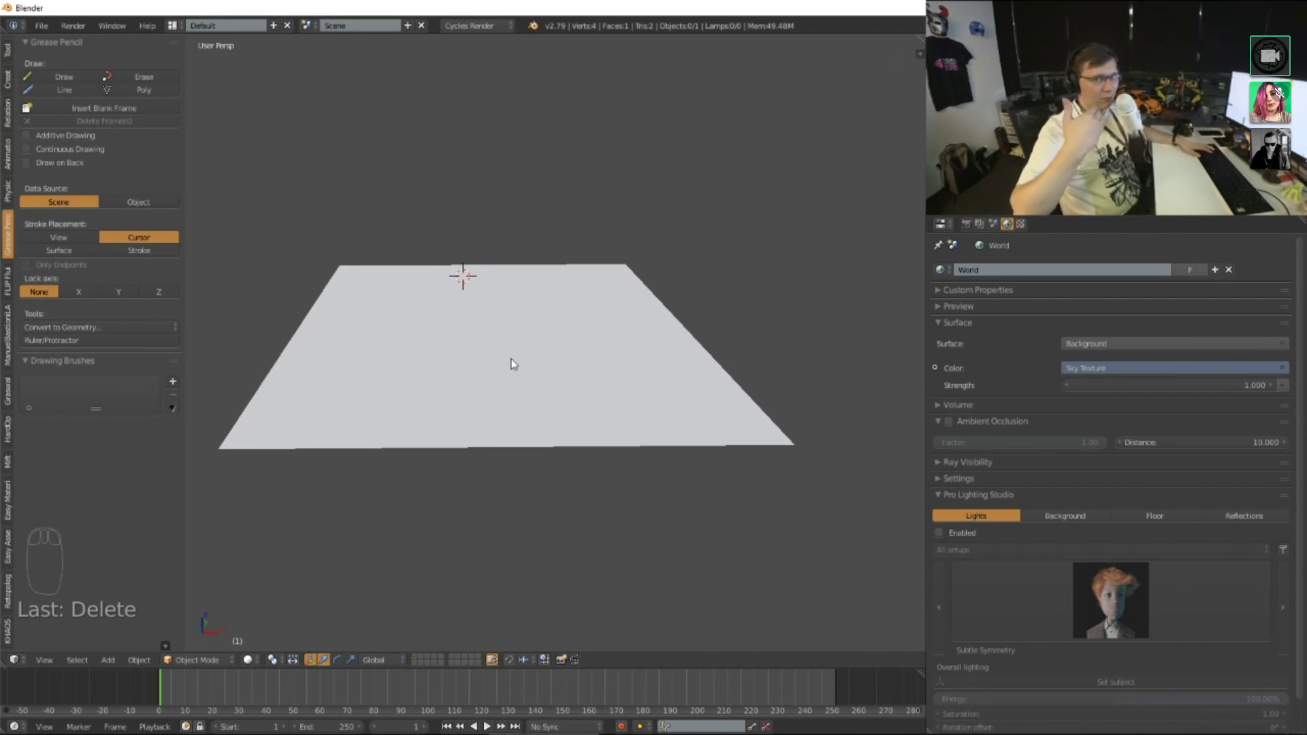
scroll("down", 3)
left_click_drag(579, 287, 599, 272)
scroll("up", 3)
left_click_drag(602, 257, 67, 82)
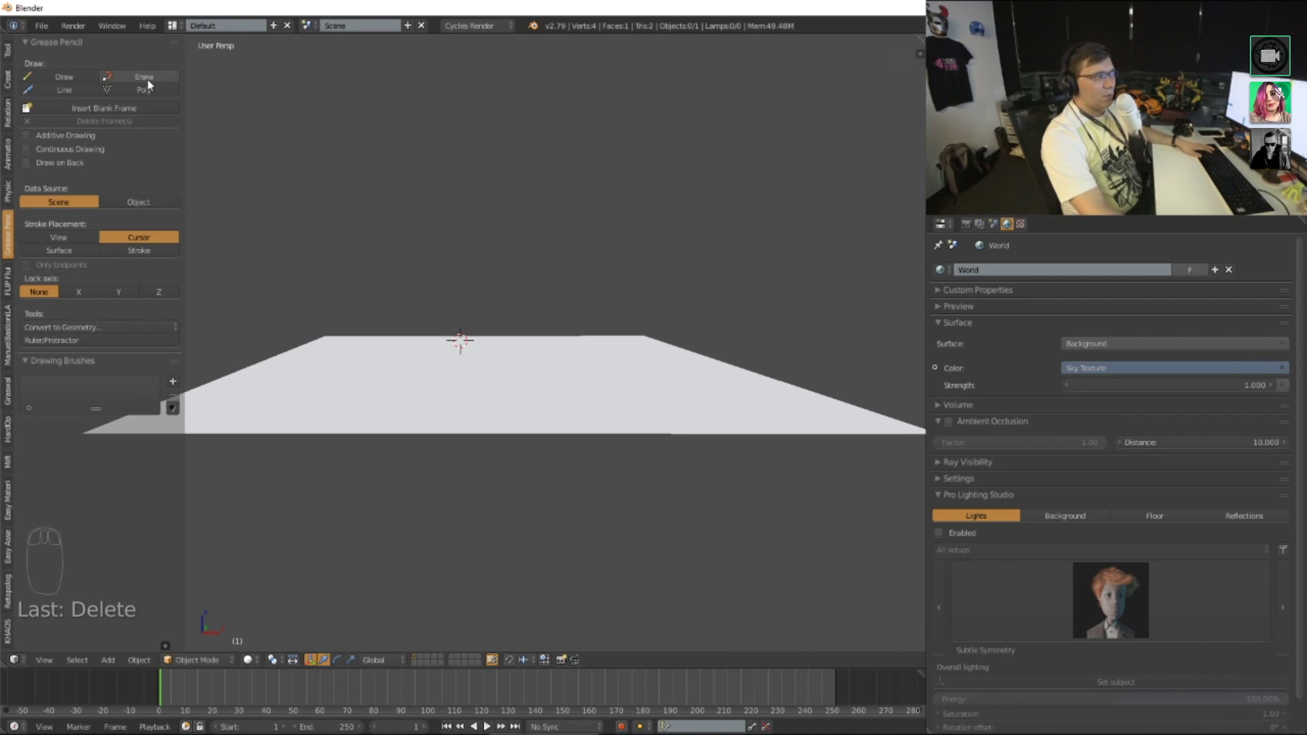
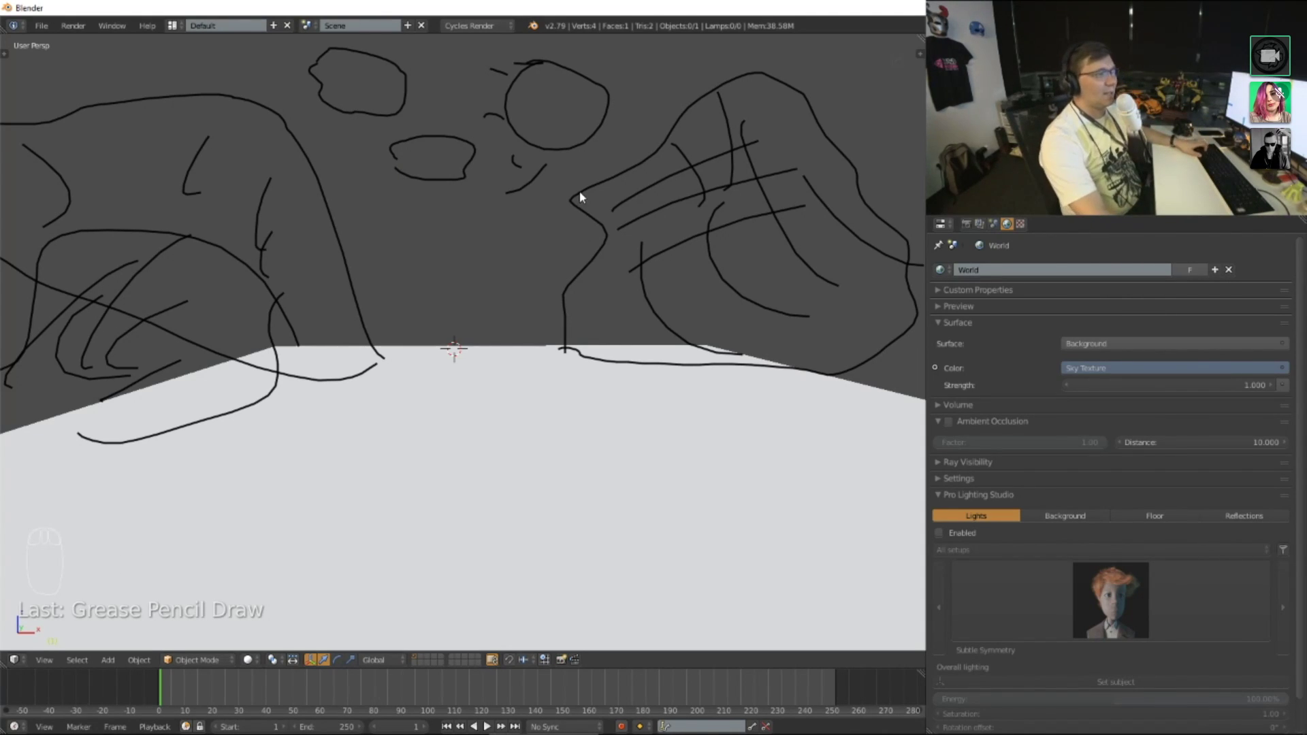
Step: Draw rough black Grease Pencil strokes of rock shapes and hatching over the ground plane
key("d")
key("d")
key("d")
left_click_drag(552, 70, 493, 467)
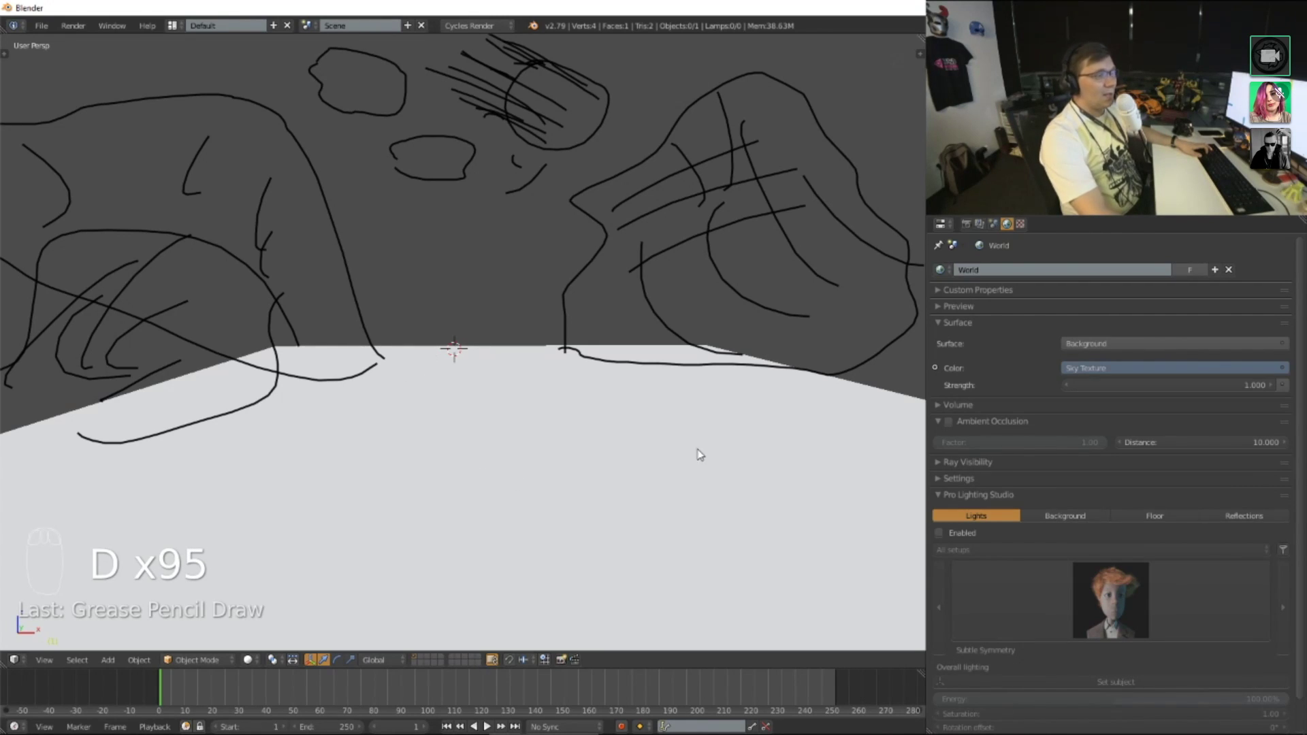
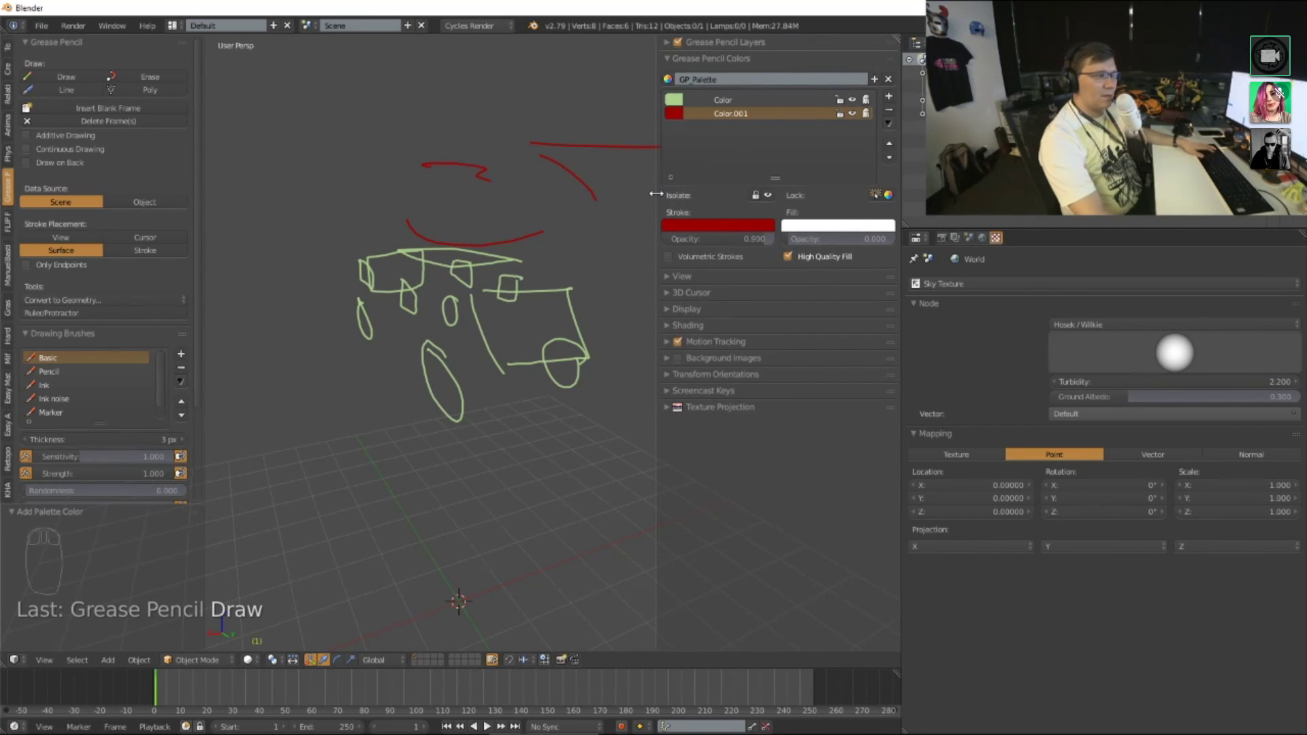
Step: Orbit the view to see the green and red sketch strokes from another angle
left_click_drag(531, 337, 594, 128)
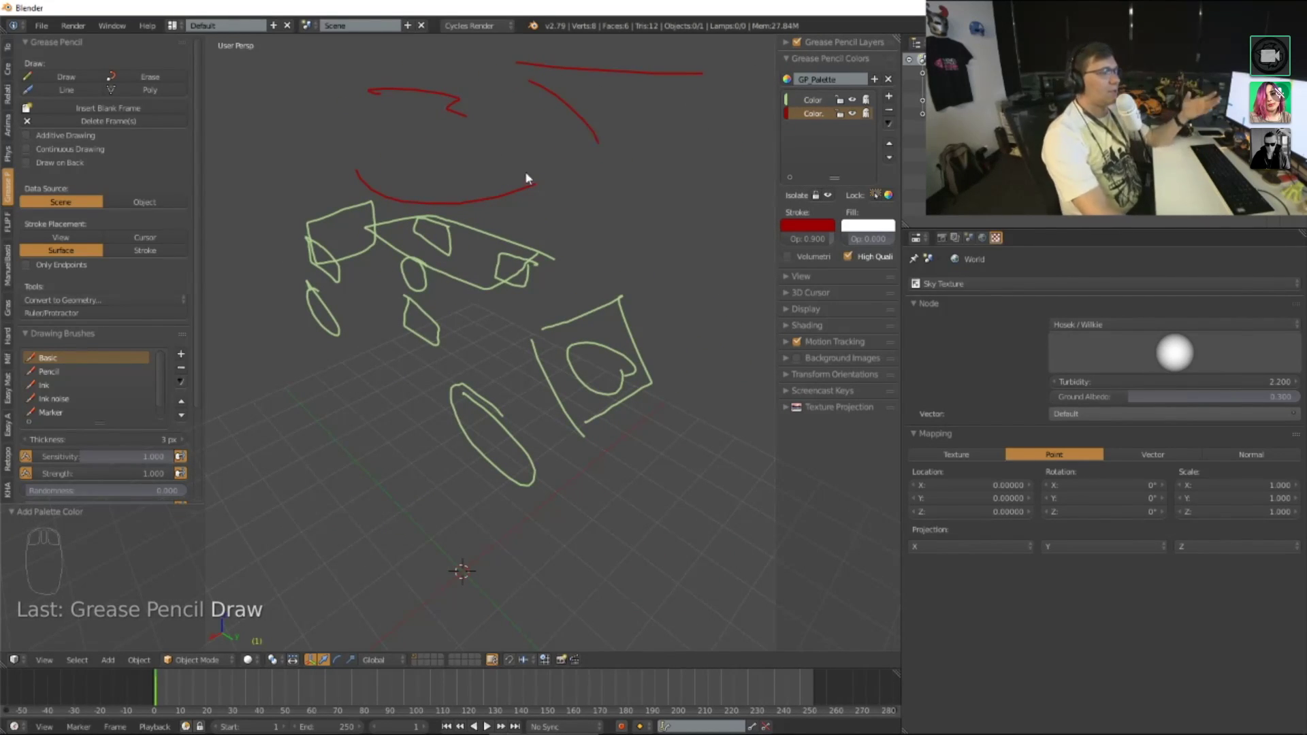
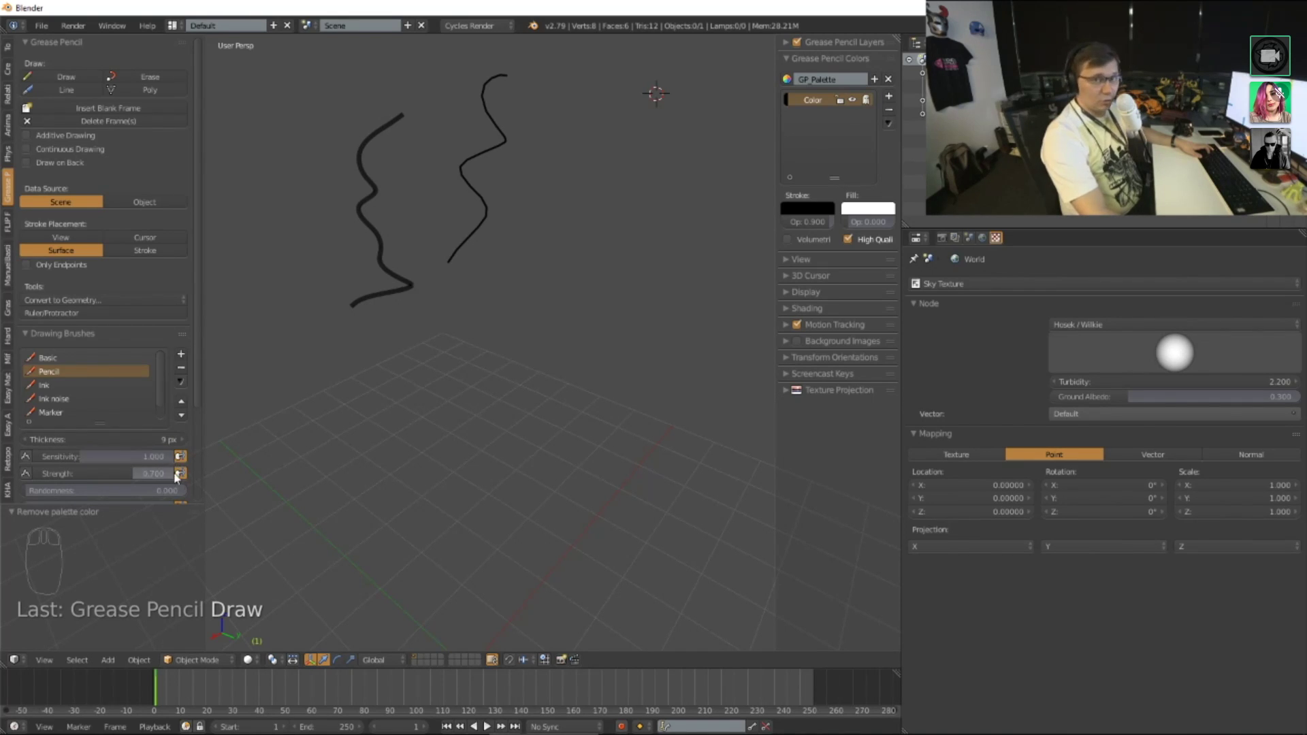
Step: Pick a grease pencil brush from the list and draw the first black wavy vertical strokes
scroll("down", 3)
scroll("down", 3)
scroll("up", 3)
left_click_drag(82, 418, 69, 304)
key("d")
key("d")
key("d")
key("d")
key("d")
left_click_drag(602, 335, 309, 256)
Step: Switch through other grease pencil brushes, drawing a wavy vertical stroke with each, about nine in total
left_click_drag(59, 307, 121, 404)
key("d")
key("d")
key("d")
left_click_drag(135, 394, 430, 147)
left_click_drag(55, 322, 488, 315)
key("d")
key("d")
key("d")
key("d")
key("d")
key("d")
key("d")
key("d")
key("d")
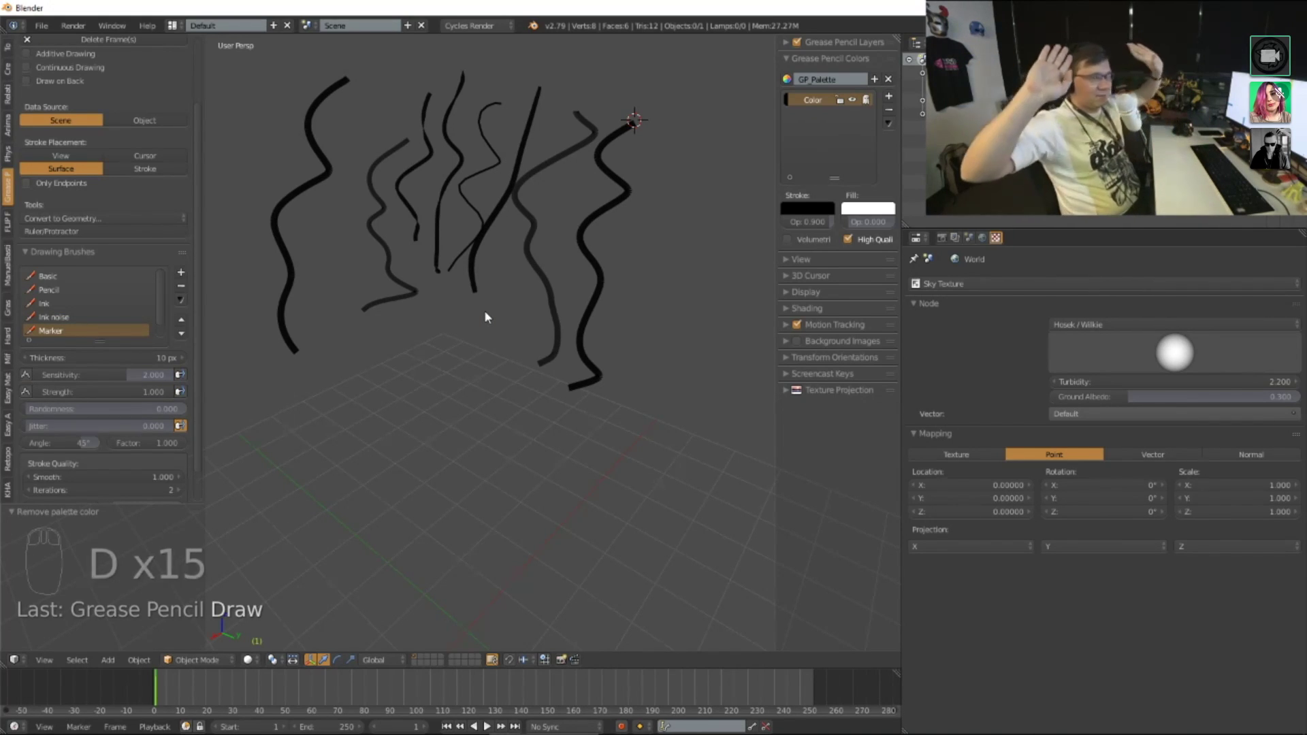
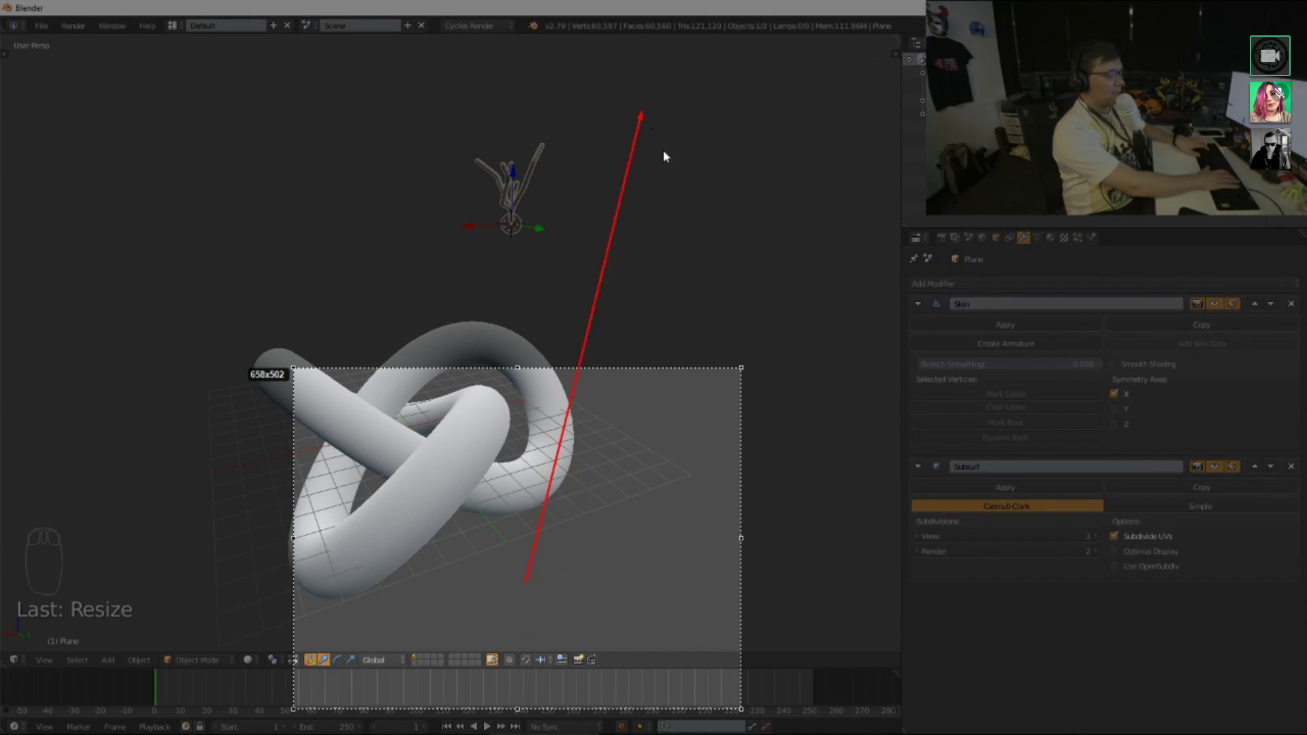
Step: Orbit and zoom to frame the branching skin shape above the torus knot
left_click_drag(551, 663, 592, 650)
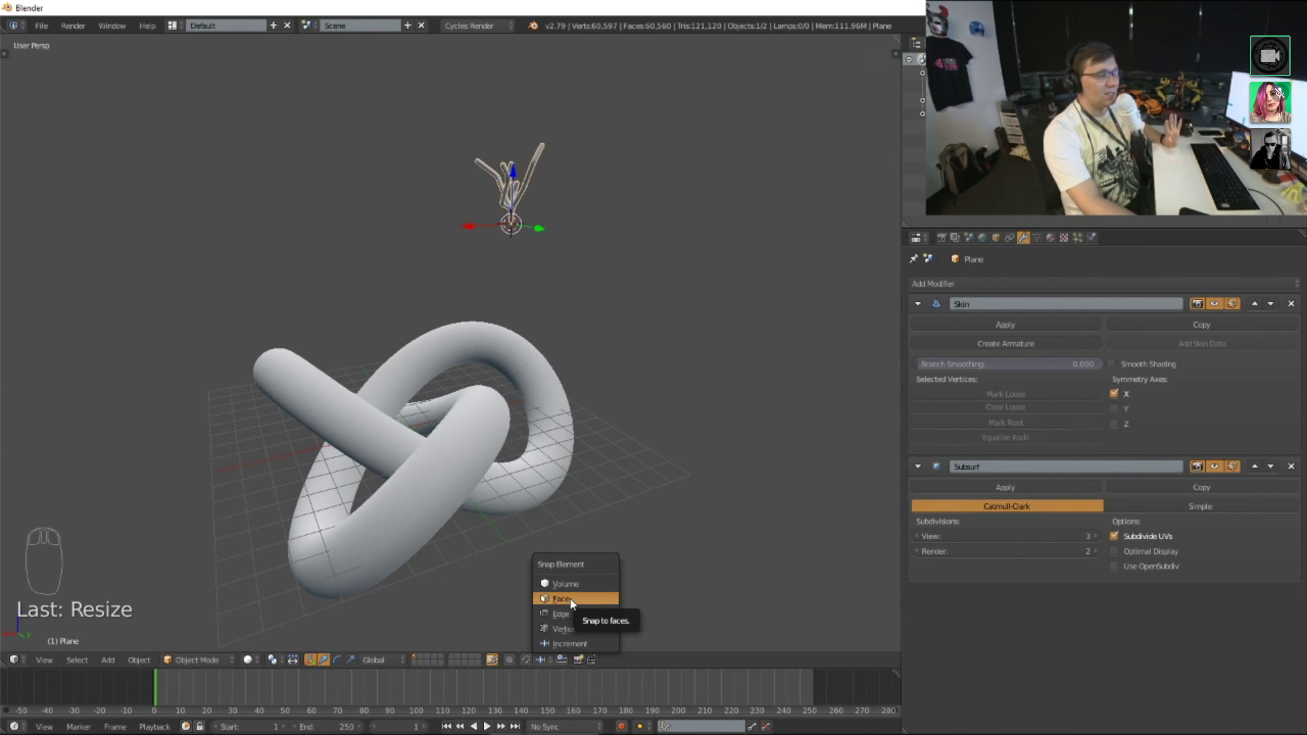
left_click_drag(535, 662, 750, 386)
scroll("up", 3)
scroll("up", 3)
left_click_drag(588, 662, 589, 643)
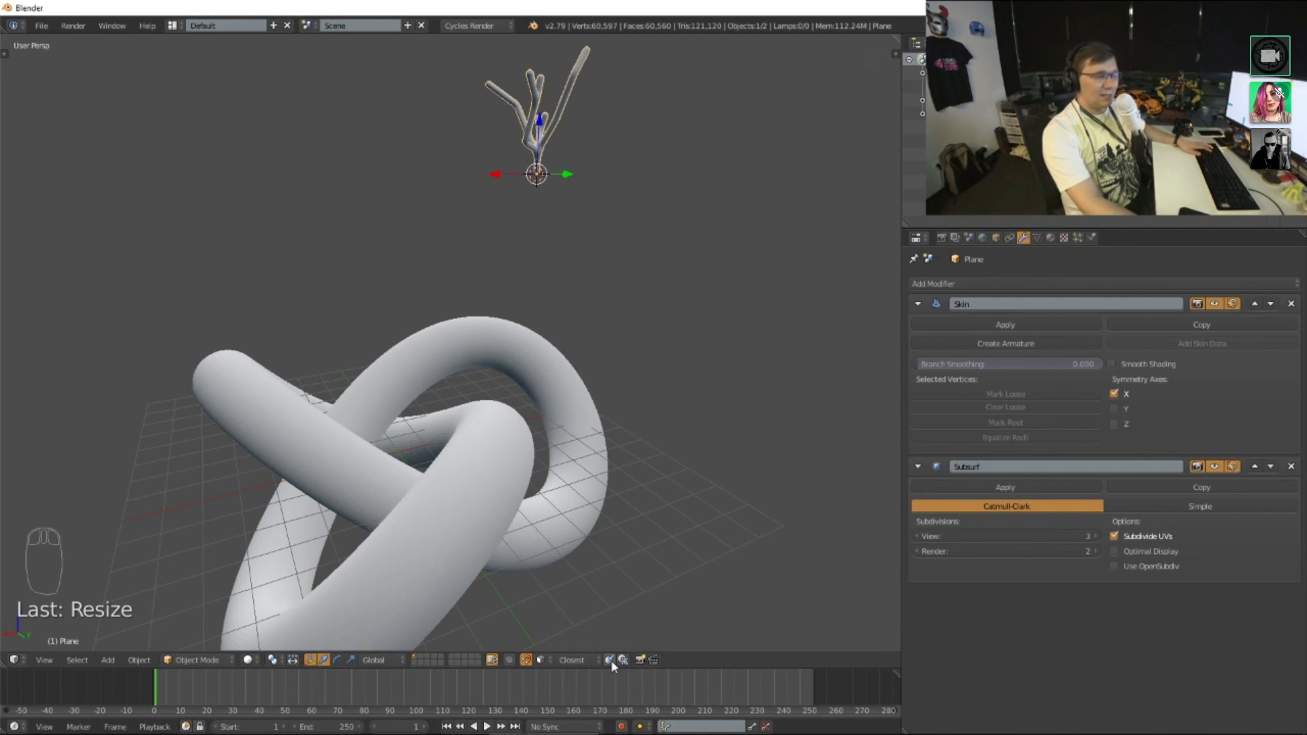
left_click_drag(617, 665, 617, 667)
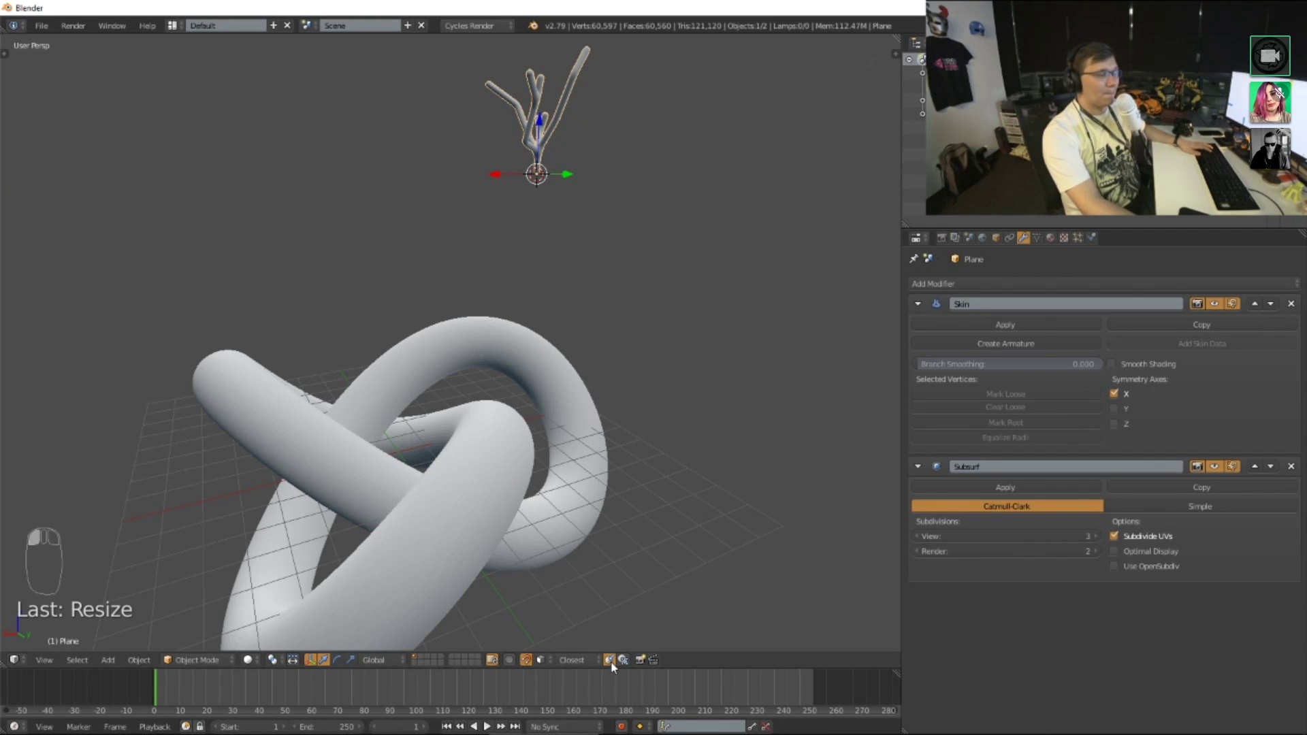
left_click_drag(617, 668, 547, 664)
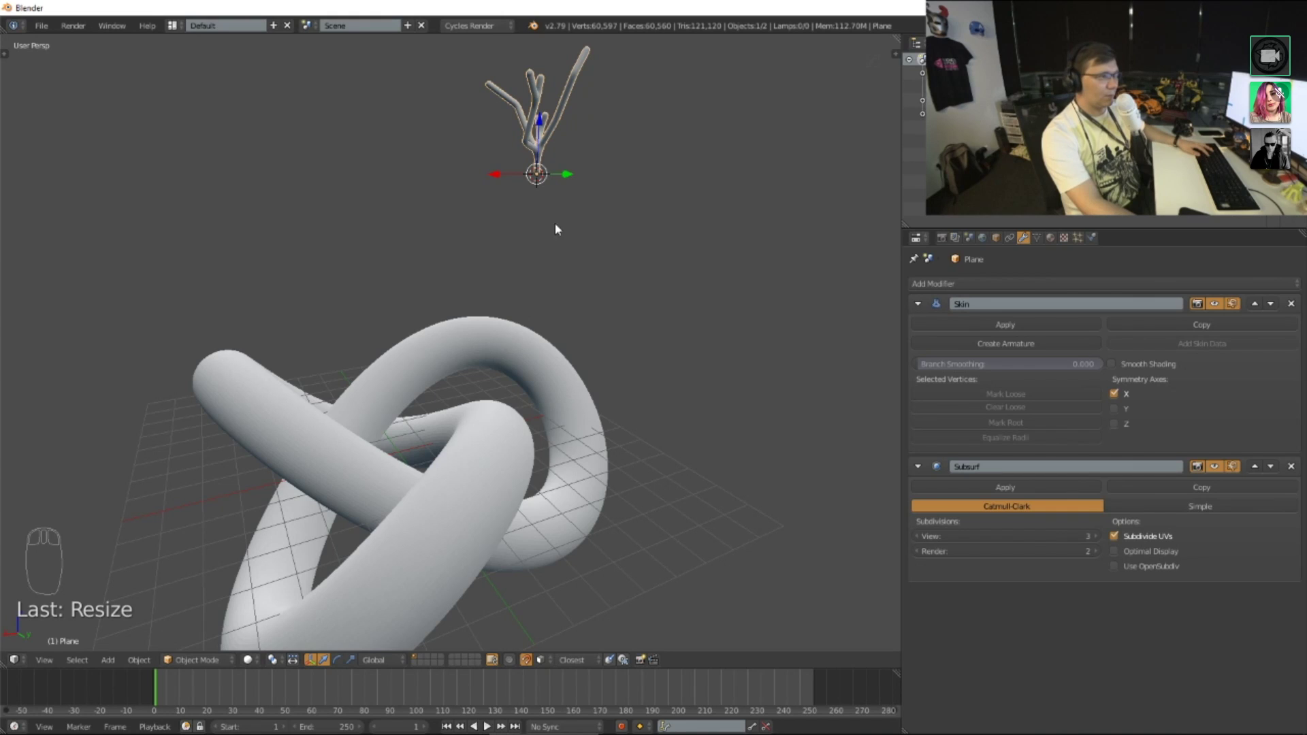
left_click_drag(590, 666, 628, 307)
Step: Enable snapping onto other objects' surfaces and start dragging the branching shape onto the knot
key("g")
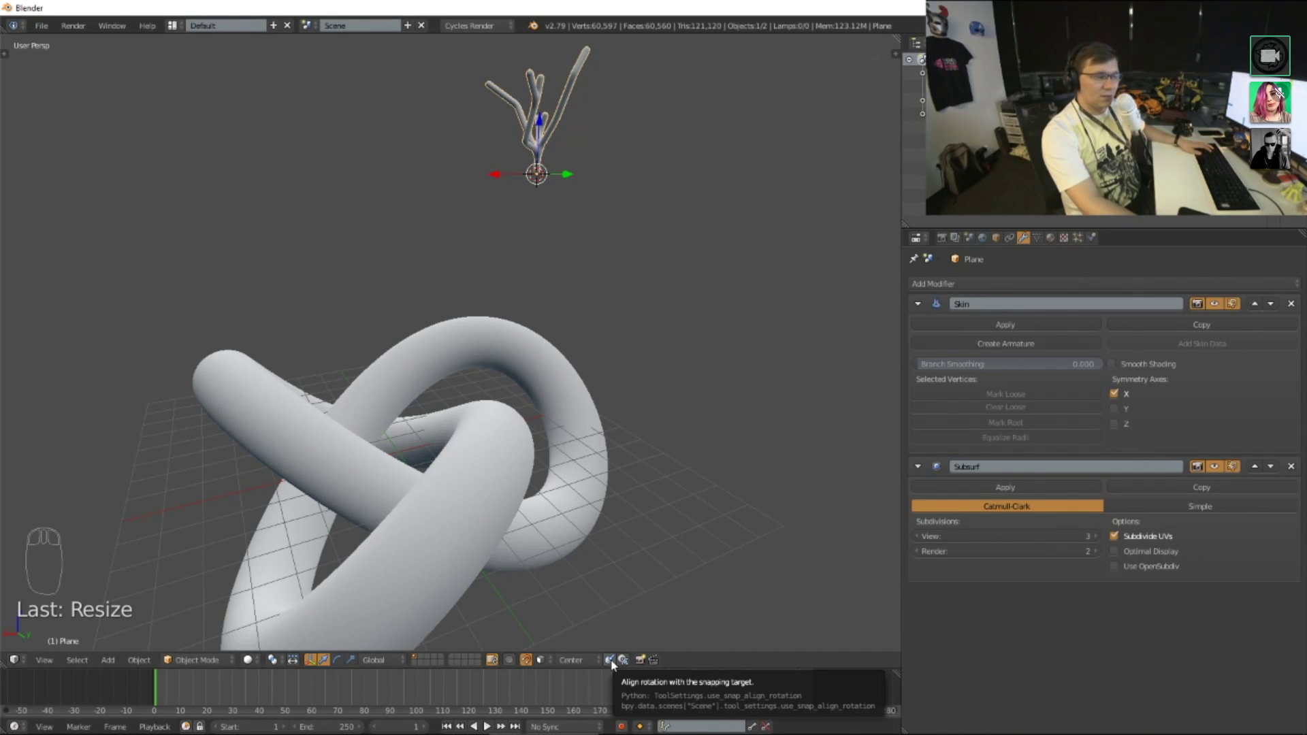
left_click_drag(616, 667, 565, 211)
key("g")
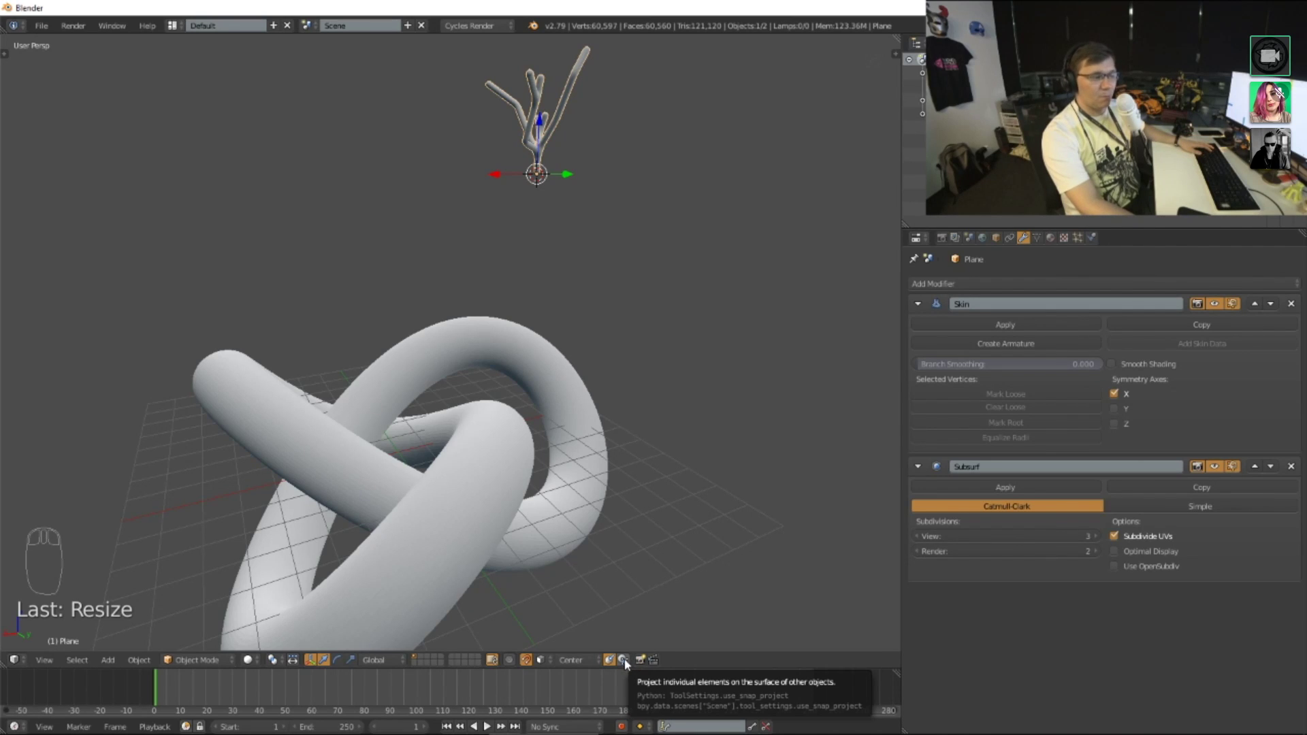
left_click_drag(631, 663, 321, 476)
key("g")
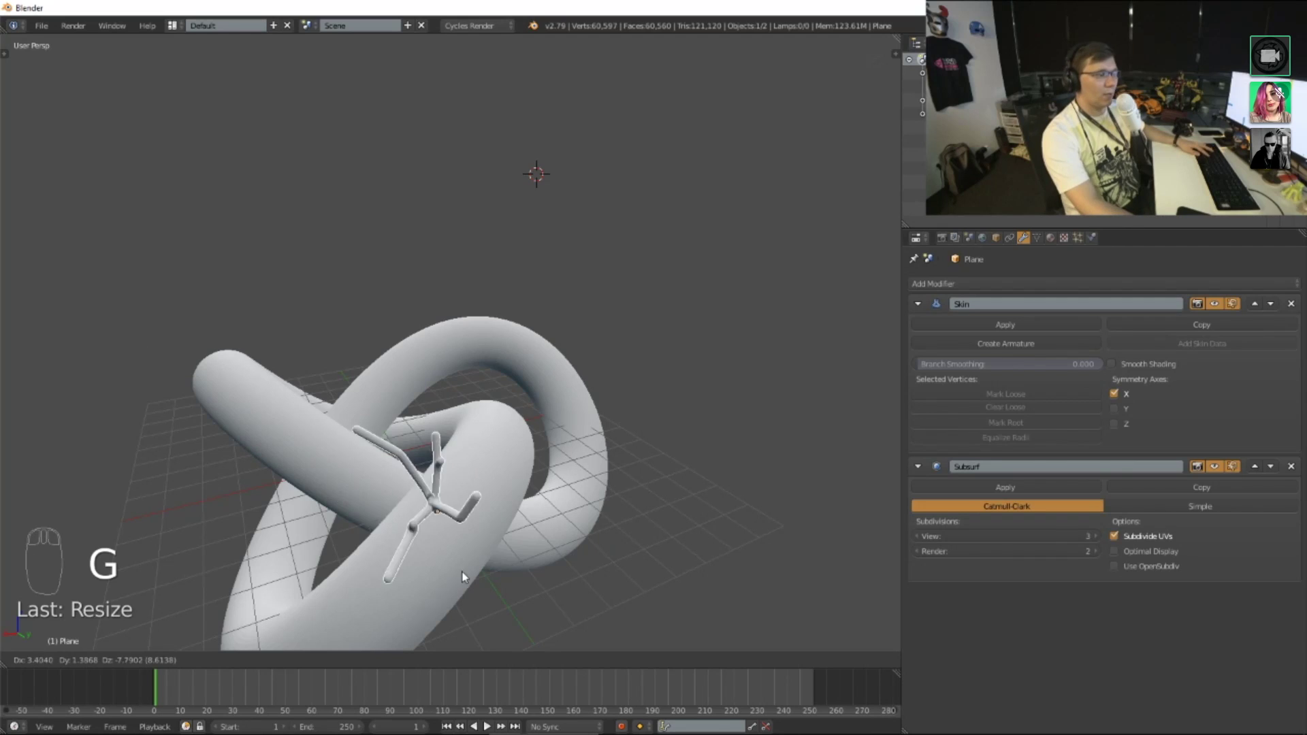
Step: Duplicate the branching shape several times and place the copies over the knot
key("shift+d")
key("shift+d")
key("shift+d")
key("shift+d")
left_click_drag(527, 476, 679, 468)
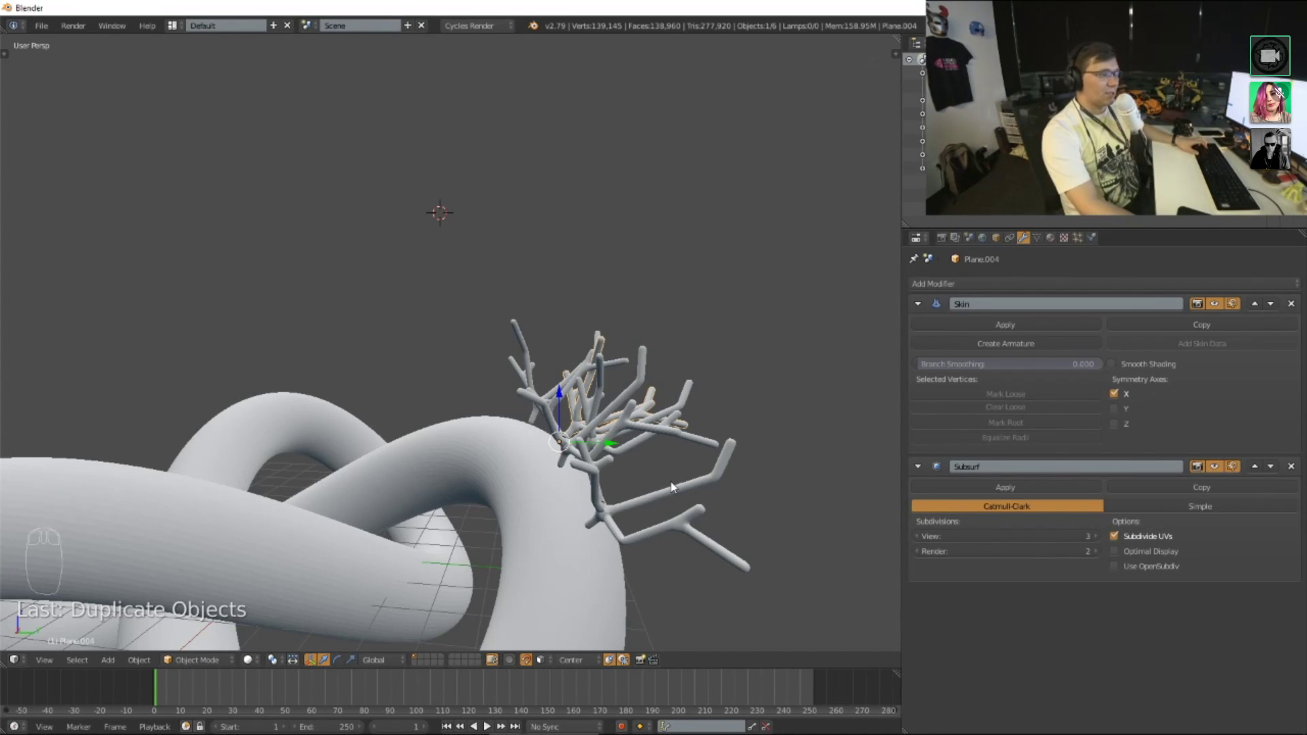
left_click_drag(676, 486, 714, 272)
key("g")
Step: Delete the branching copies so only the torus knot remains
key("x")
left_click_drag(595, 371, 683, 471)
key("x")
left_click_drag(540, 455, 473, 288)
Step: Clear the leftover branching copies and toggle the Tool Shelf around the knot
key("t")
key("t")
key("t")
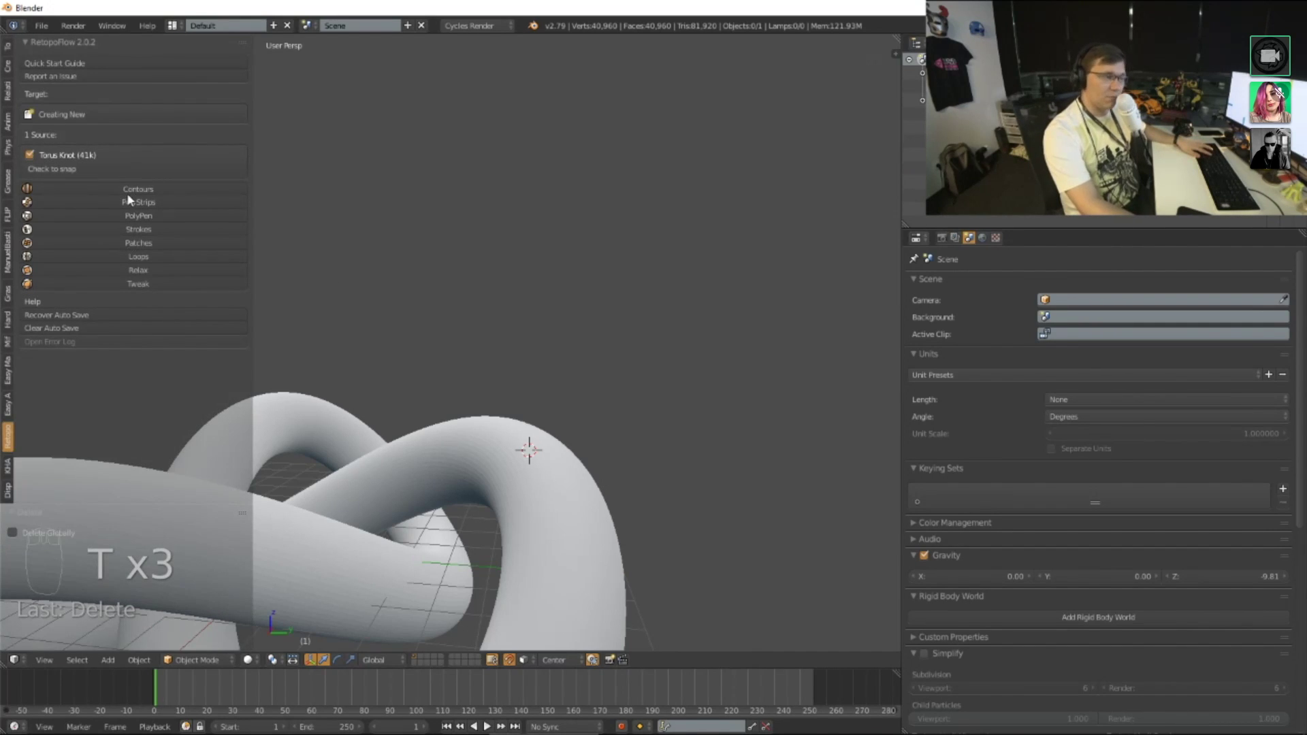
key("t")
left_click_drag(472, 190, 631, 239)
Step: Add a new plane, enter Edit Mode and merge its four vertices into one center point
key("shift+a")
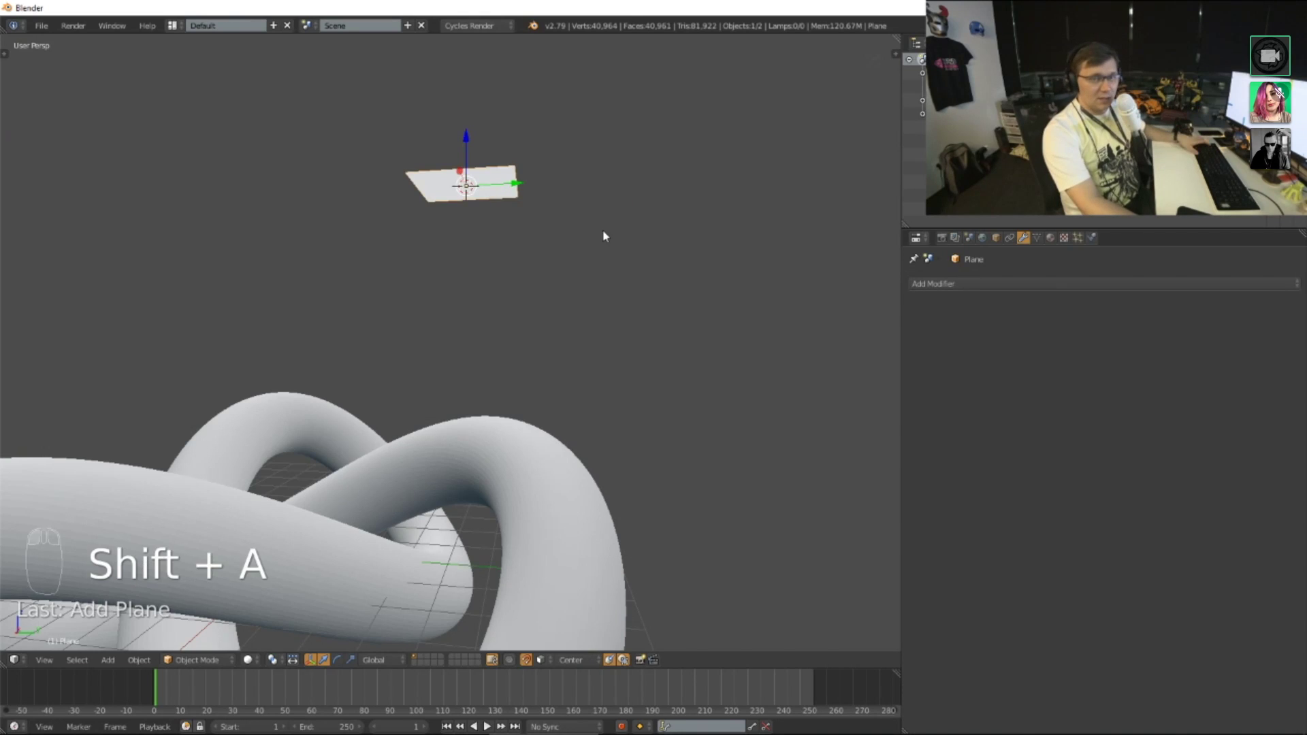
key("Tab")
key("alt+m")
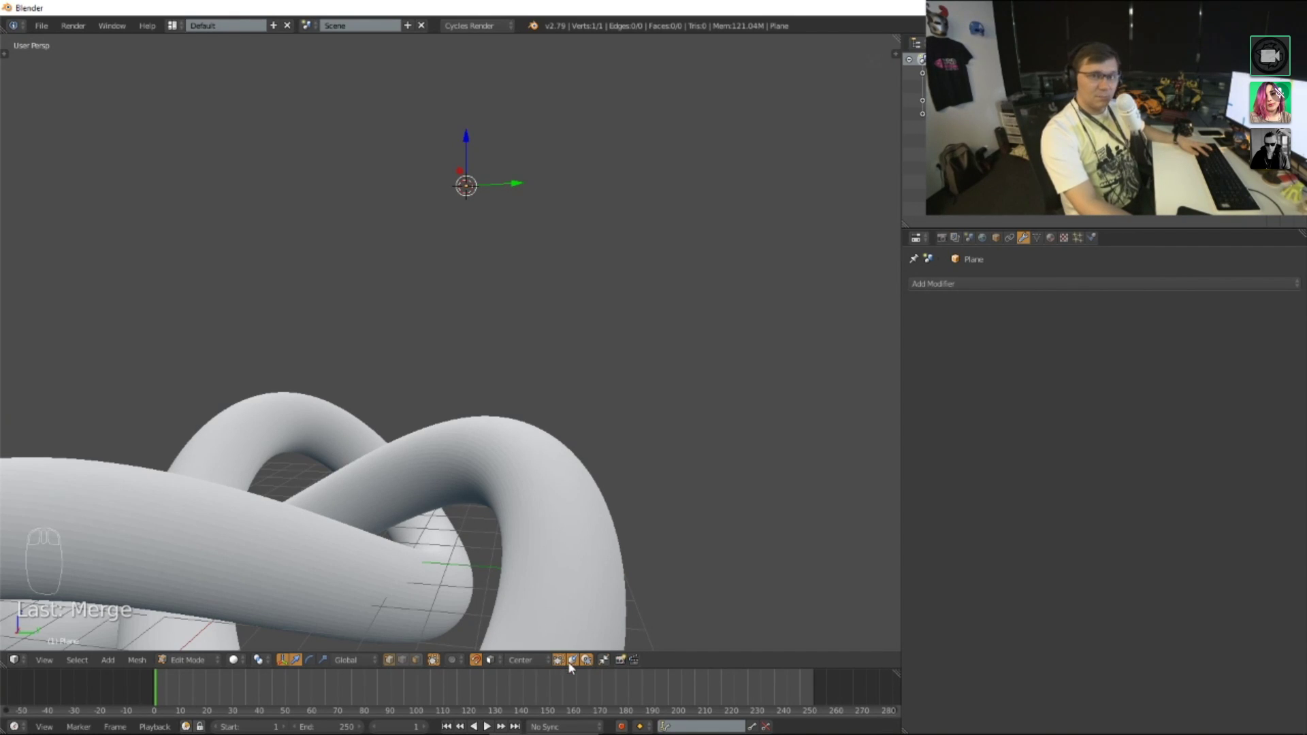
key("g")
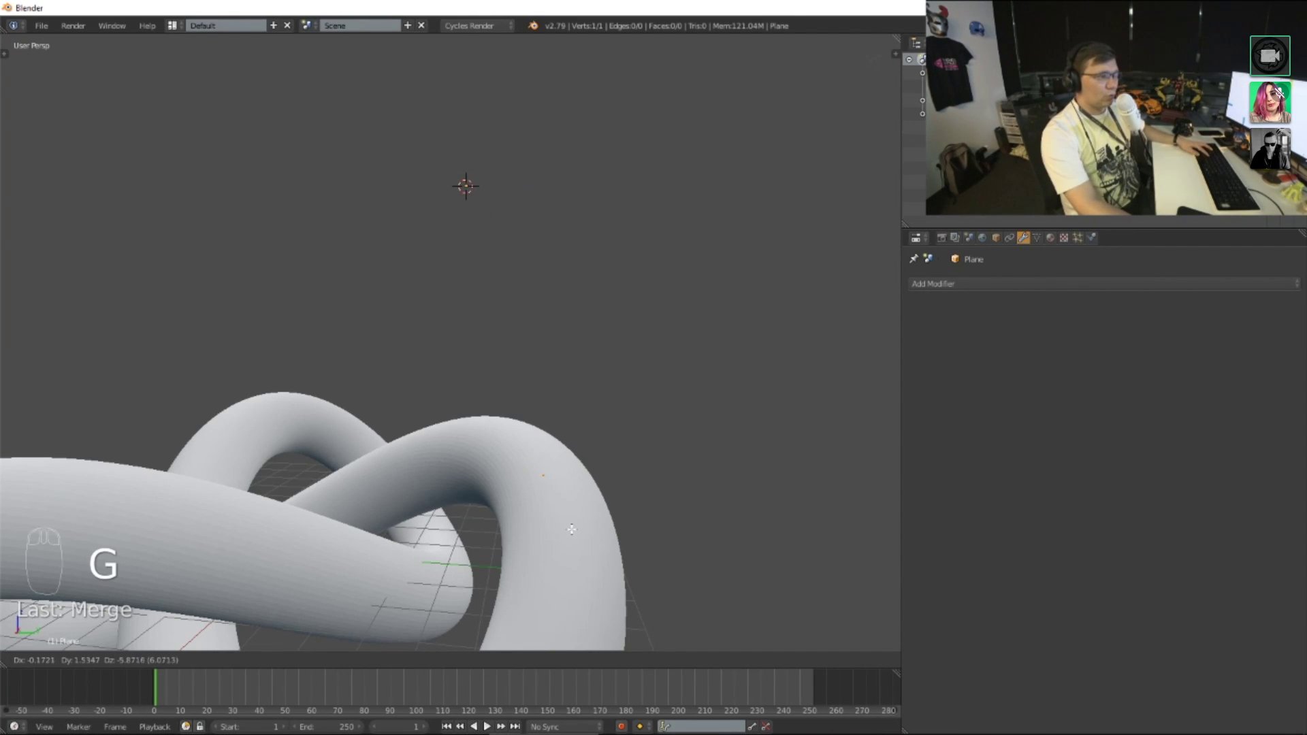
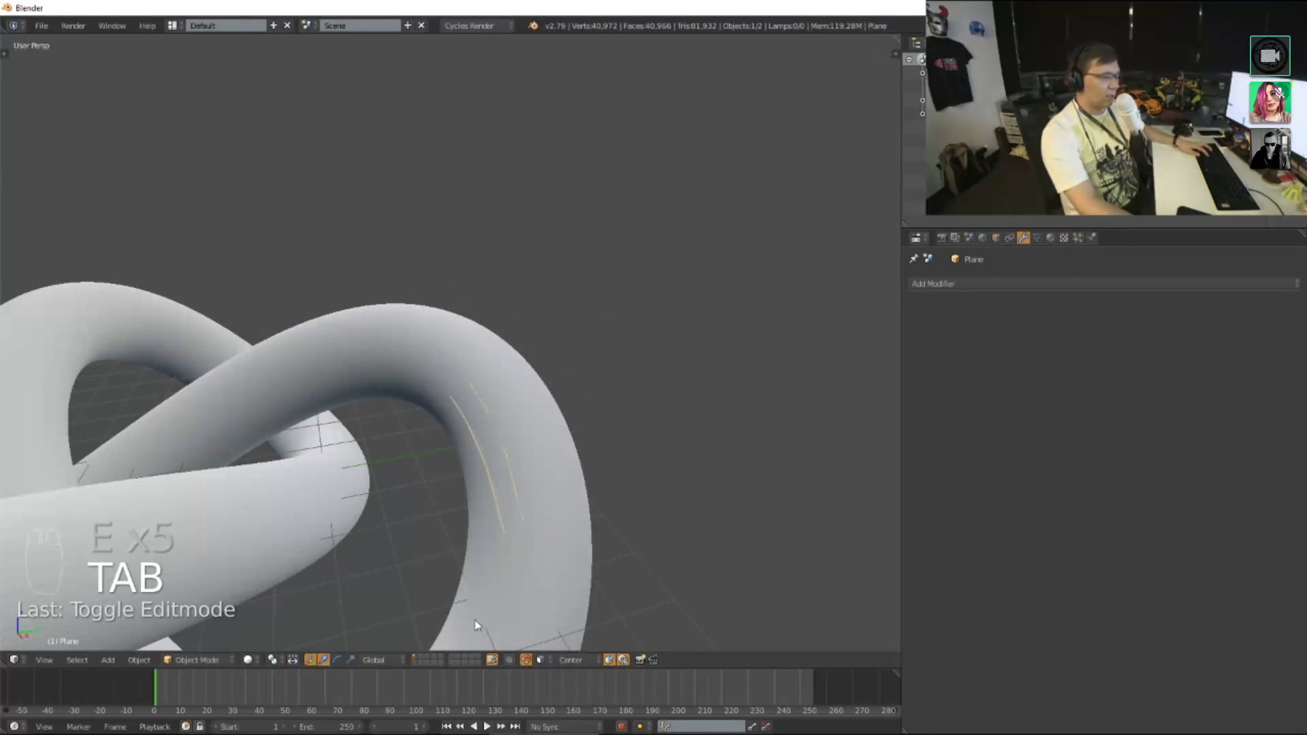
Step: Extrude a surface-snapped curved strip of faces over the knot, then delete every object
left_click_drag(531, 665, 696, 375)
key("g")
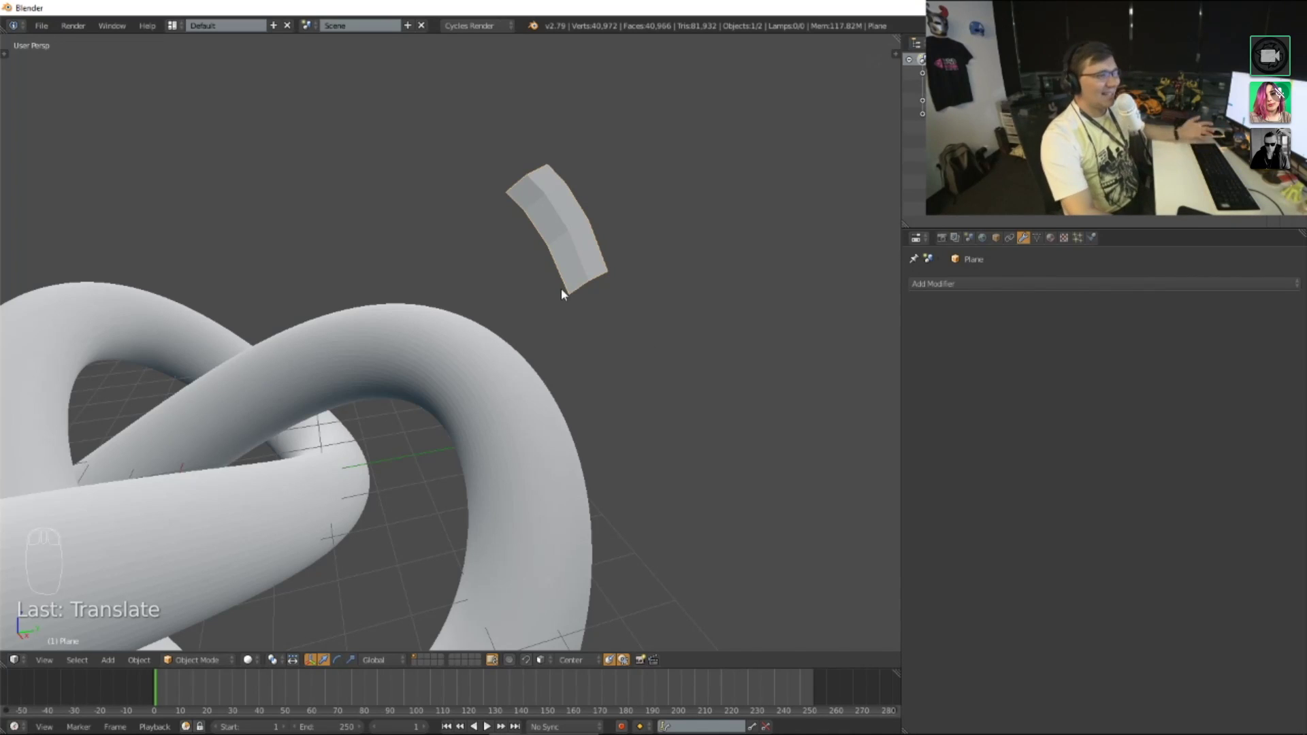
left_click_drag(532, 663, 649, 211)
key("Delete")
left_click_drag(644, 231, 486, 331)
left_click_drag(438, 341, 478, 332)
key("Delete")
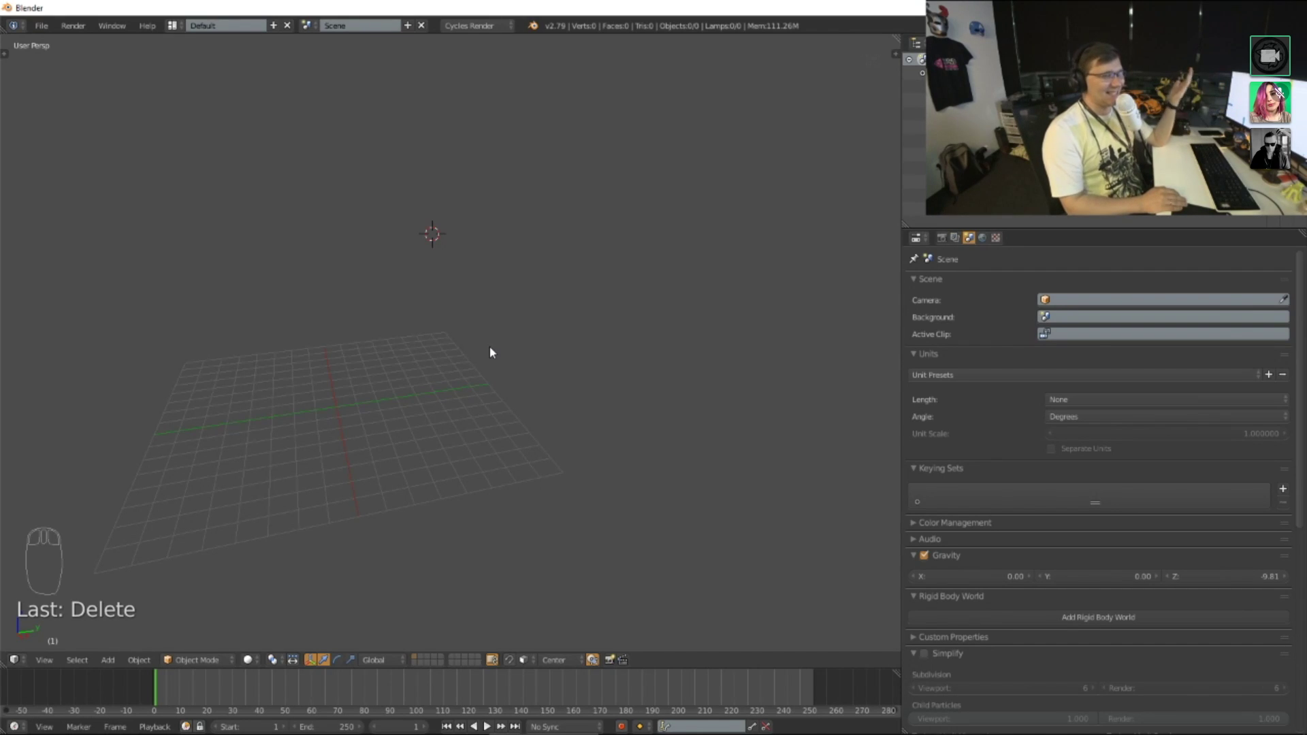
scroll("down", 3)
scroll("up", 3)
Step: Add a monkey head mesh and smooth it with a level-4 Subdivision Surface modifier
left_click_drag(580, 320, 497, 372)
left_click_drag(370, 362, 478, 337)
key("shift+a")
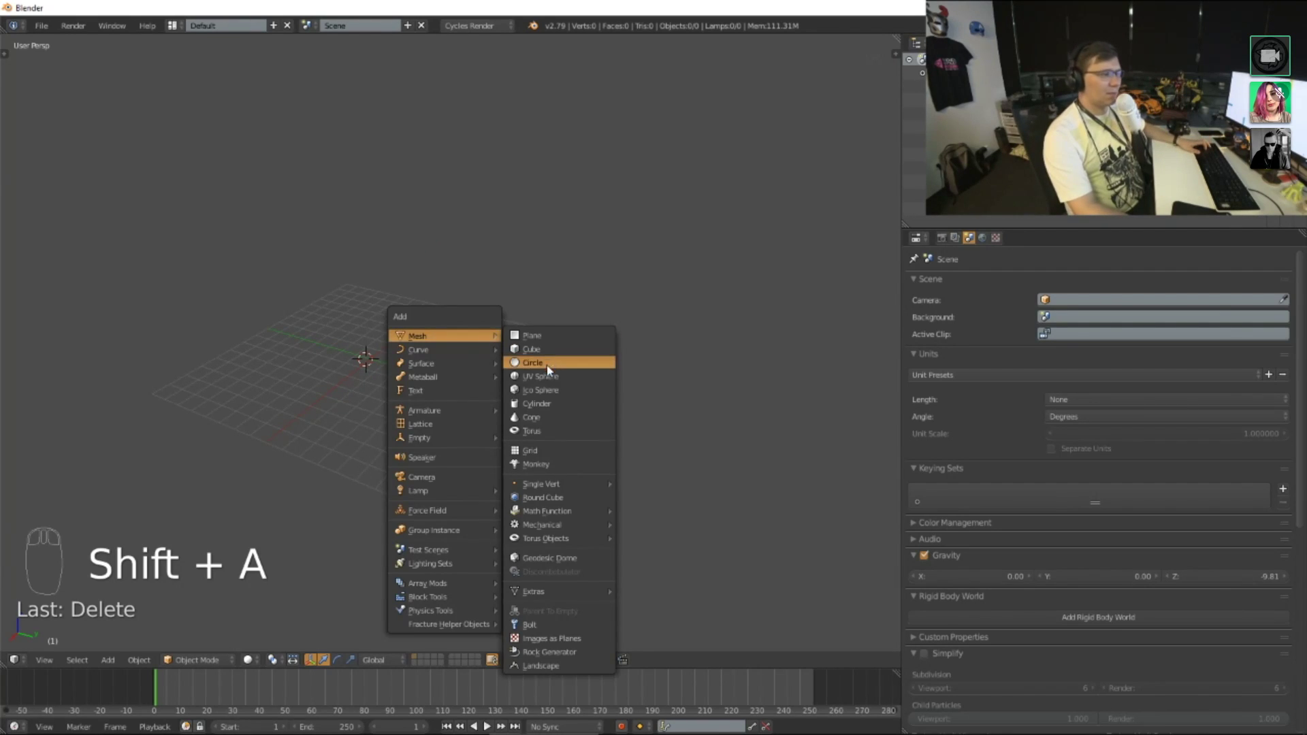
key("s")
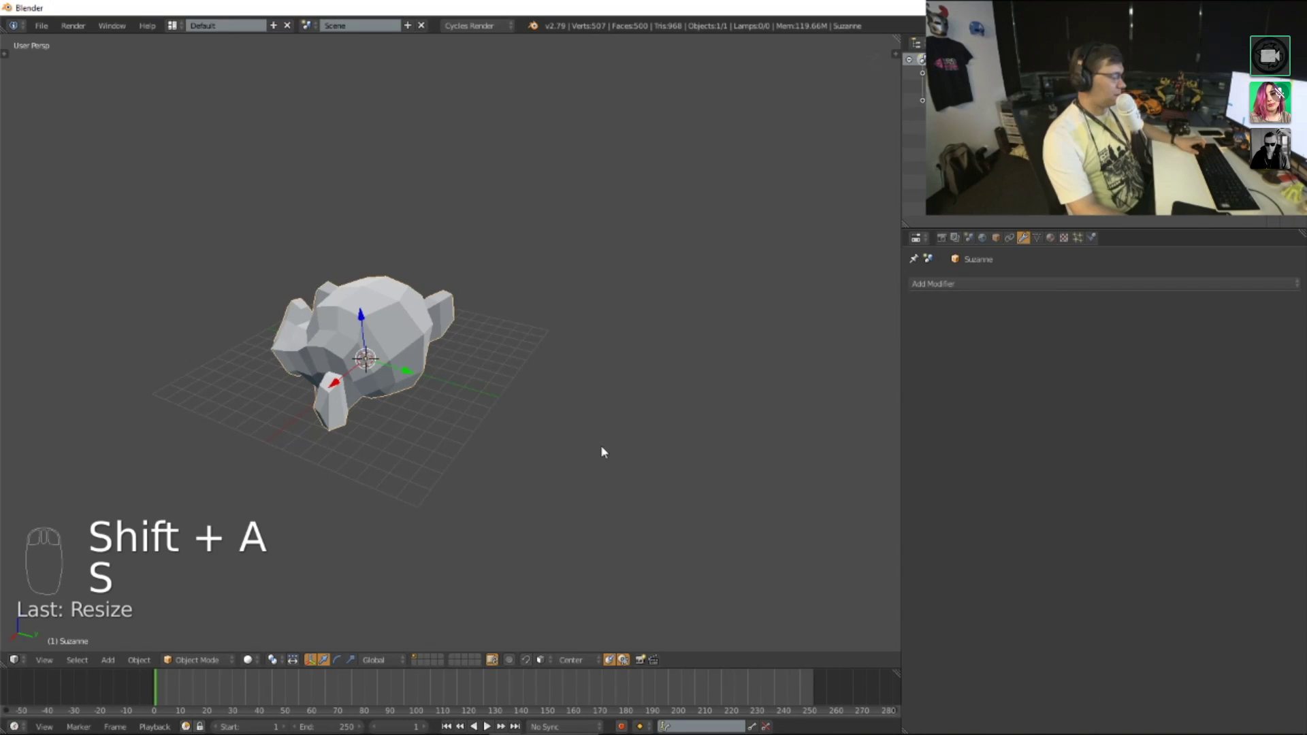
key("ctrl+4")
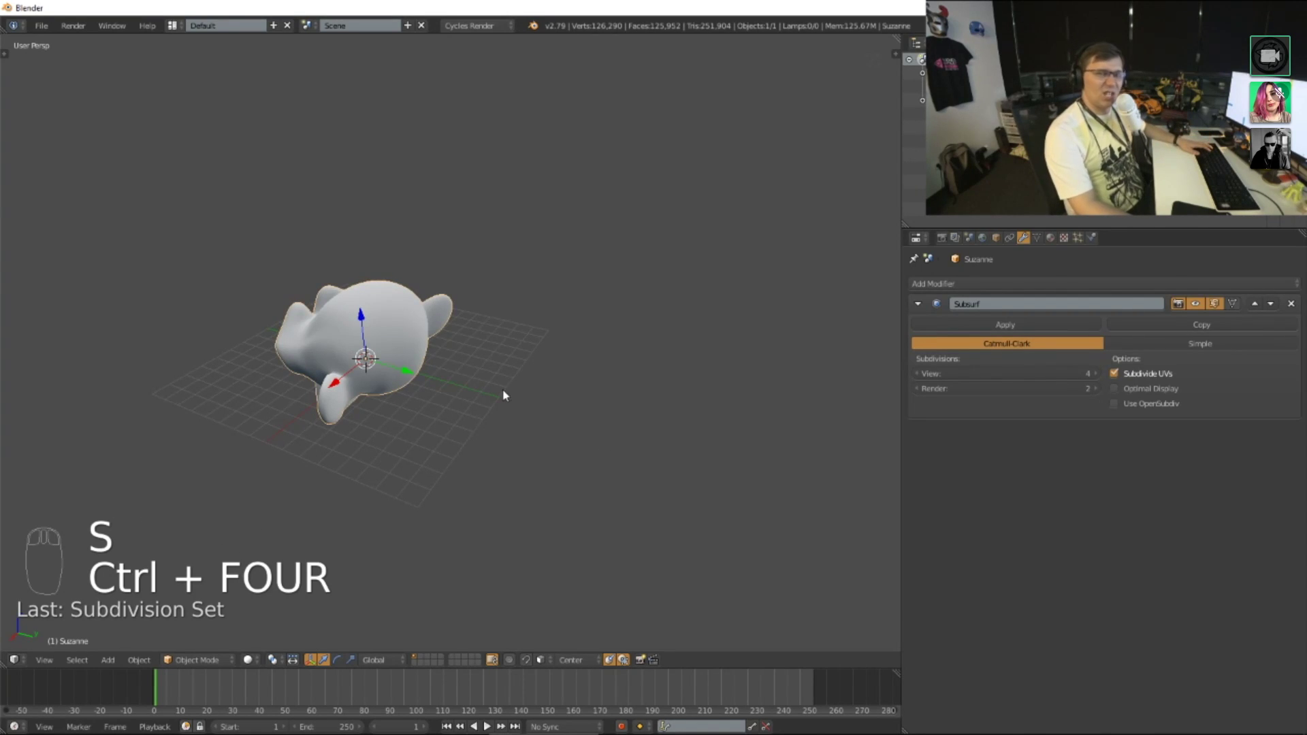
Step: Add a plane and position it above the monkey head
key("t")
middle_click(53, 98)
left_click_drag(11, 49, 429, 335)
key("t")
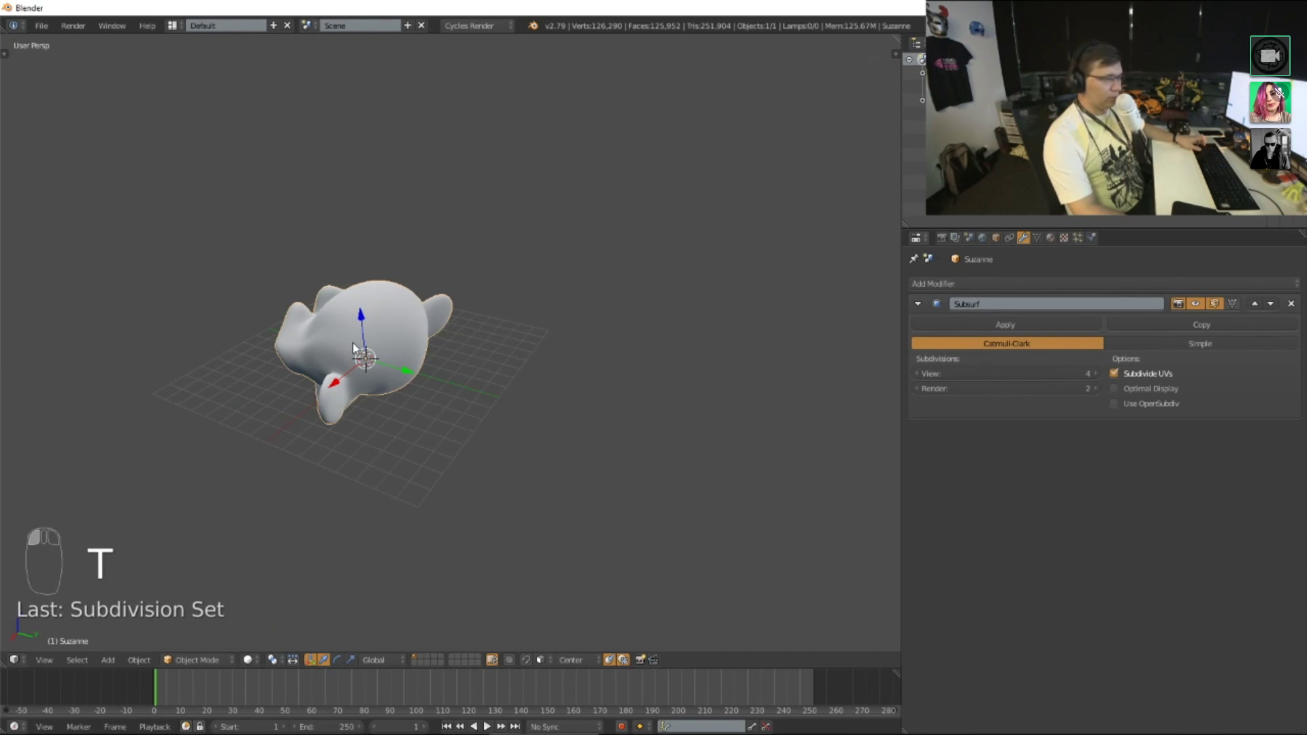
left_click_drag(384, 373, 539, 386)
key("shift+a")
key("g")
key("r")
key("s")
left_click_drag(1054, 244, 1114, 428)
left_click_drag(1108, 438, 674, 371)
left_click_drag(573, 363, 674, 372)
key("shift+z")
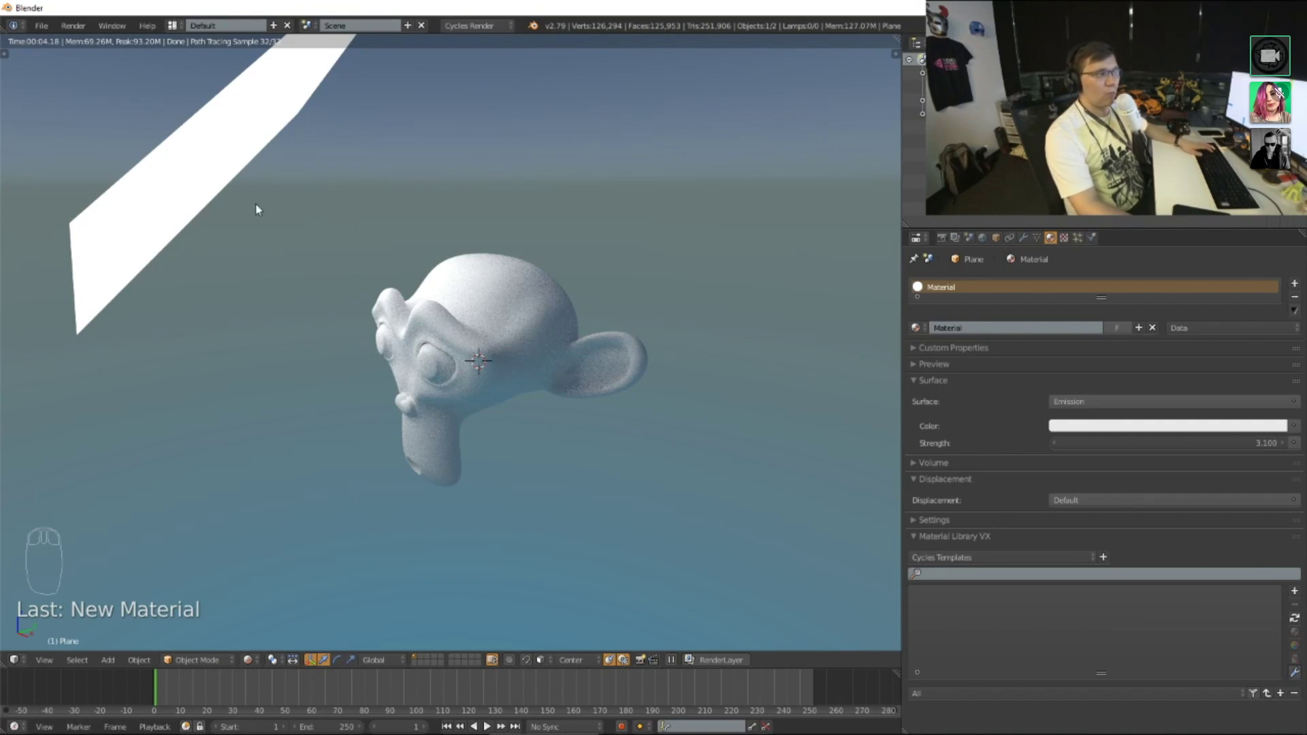
Step: Tilt the glowing plane to a new angle beside the monkey head and let the Cycles preview re-render
middle_click(408, 179)
scroll("up", 3)
left_click_drag(494, 284, 454, 336)
left_click_drag(454, 334, 73, 70)
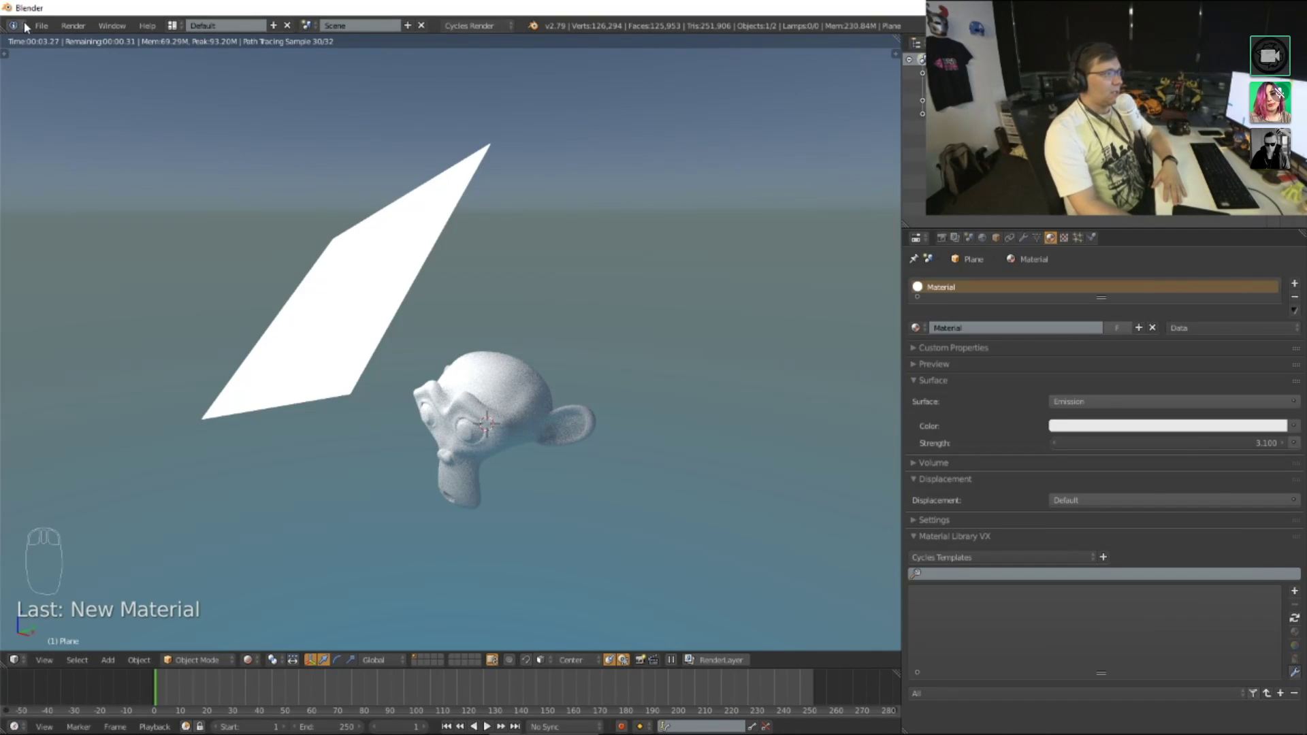
left_click_drag(46, 32, 119, 182)
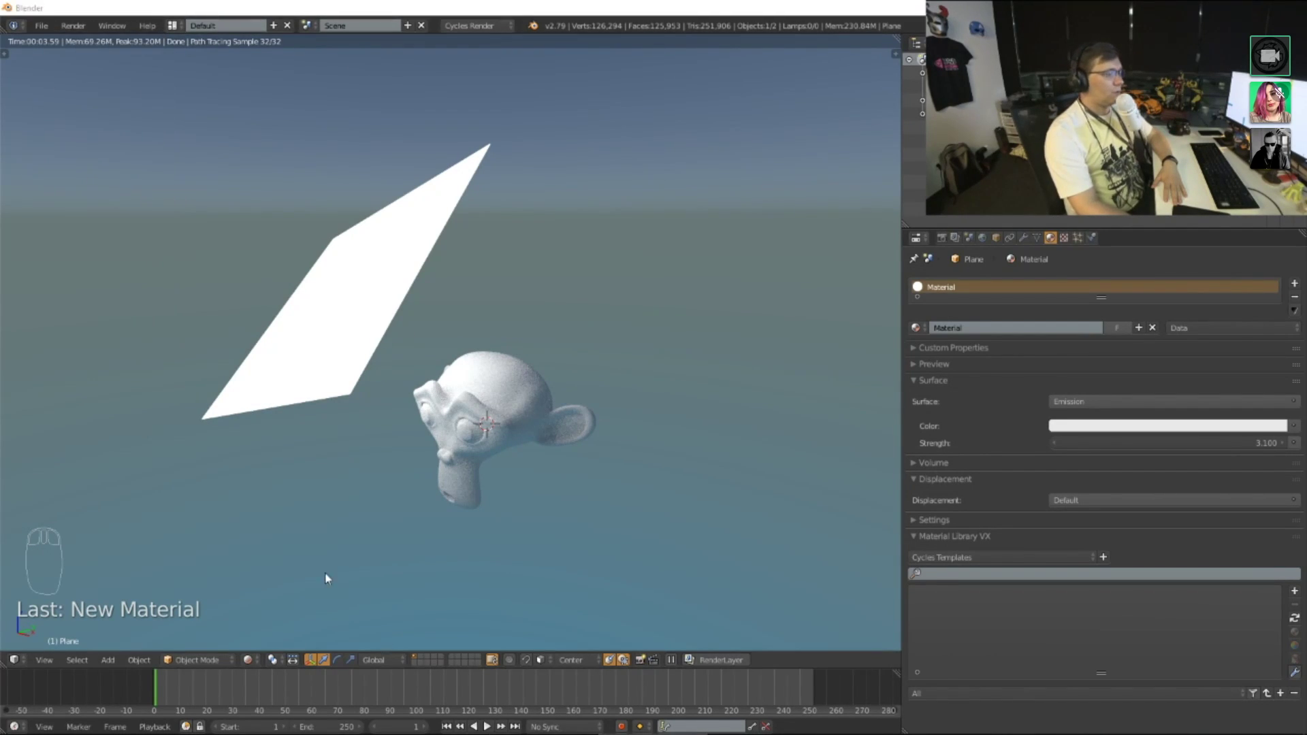
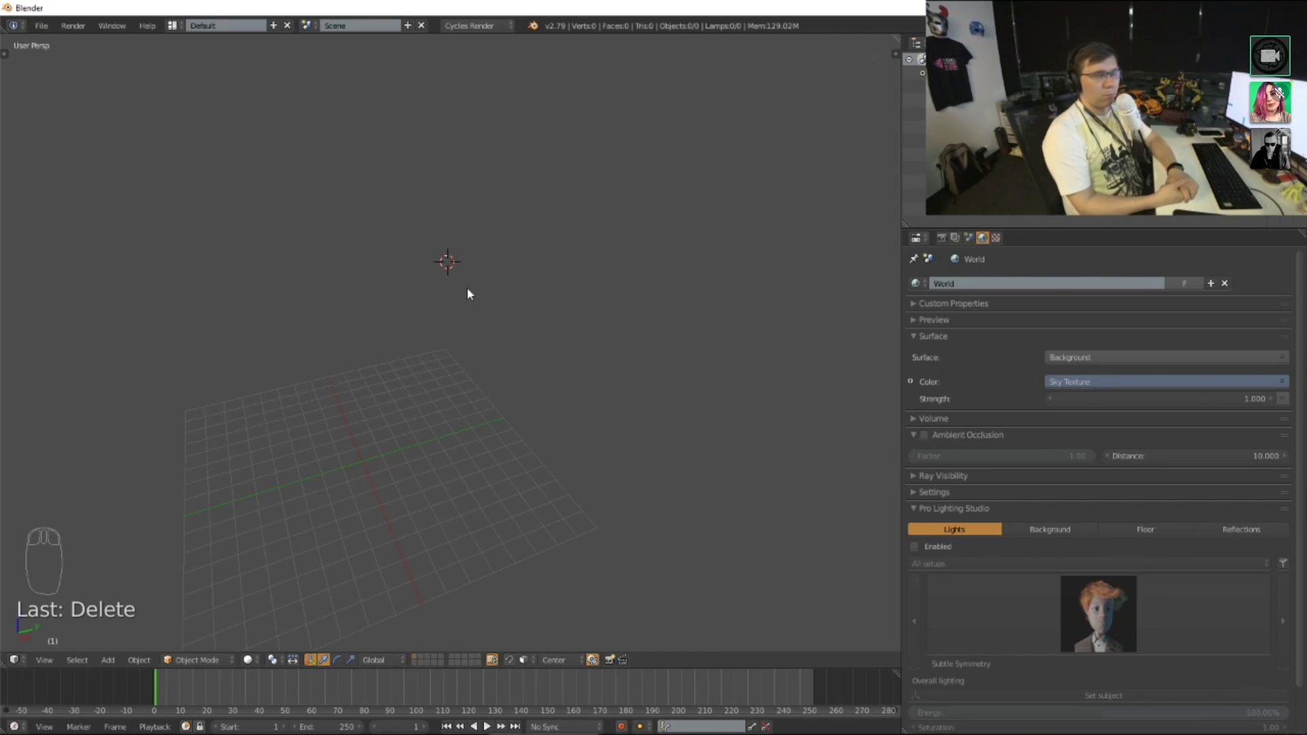
Step: Add a cube to the empty scene and carve two rectangular openings into it with Carver
key("shift+a")
key("s")
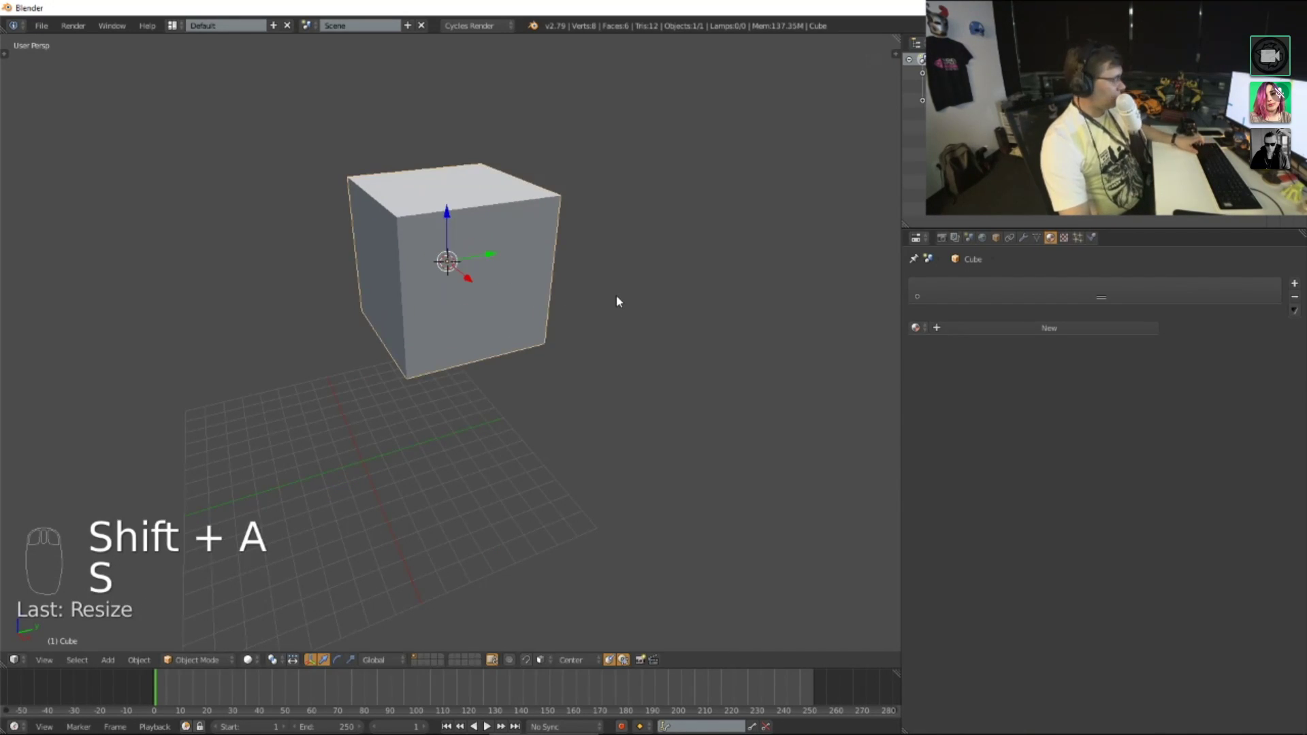
key("ctrl+shift+x")
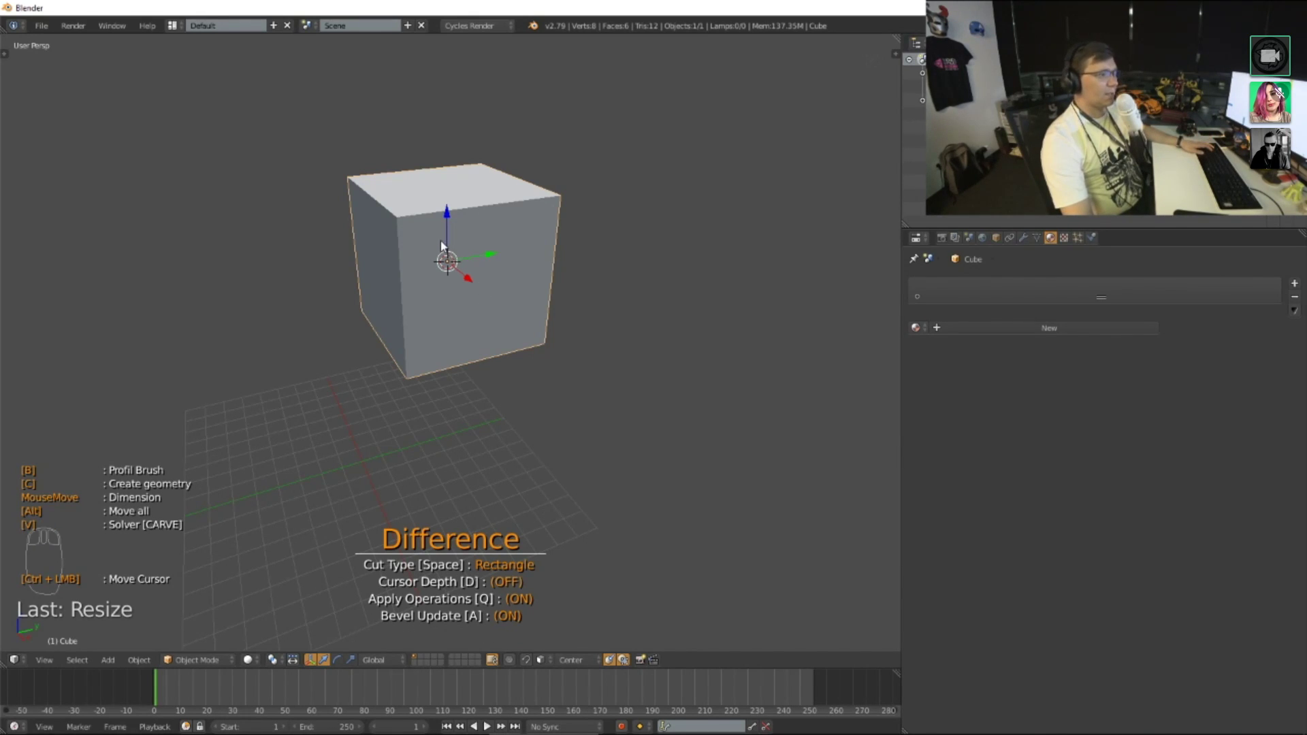
left_click_drag(605, 335, 511, 269)
left_click_drag(429, 286, 426, 583)
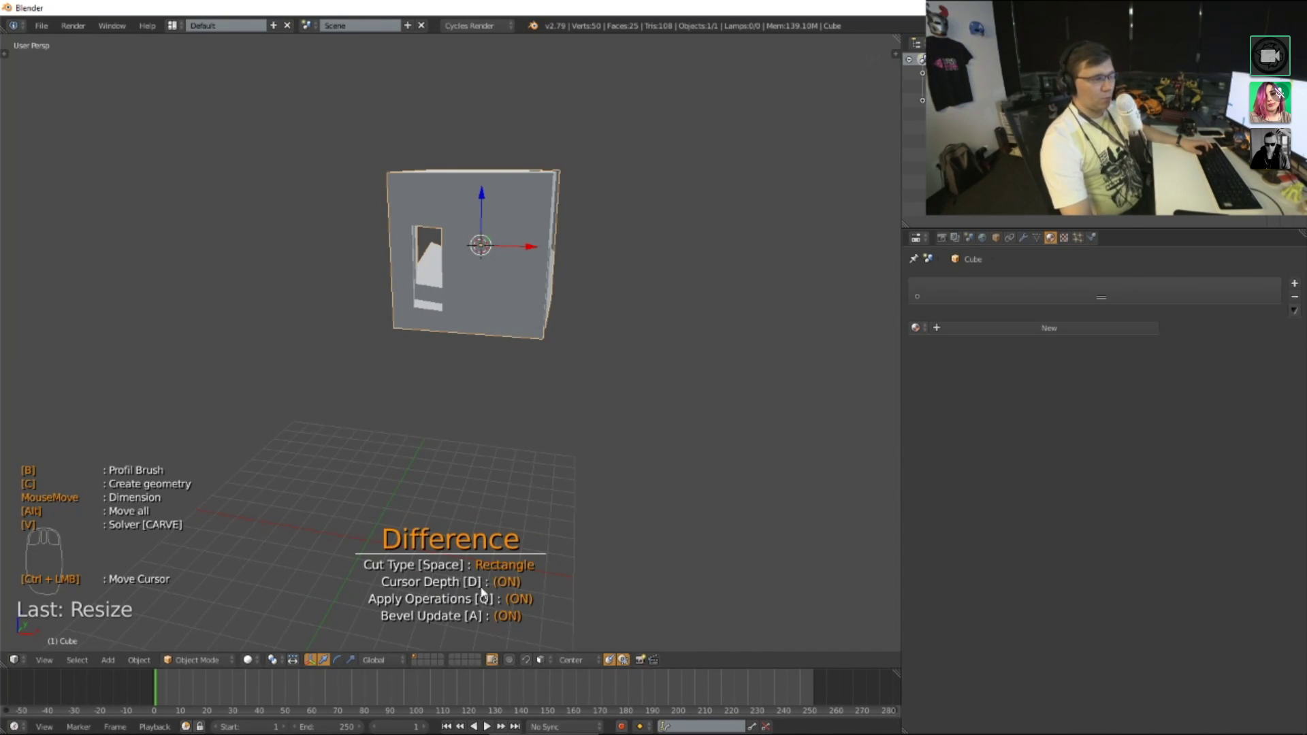
scroll("up", 3)
Step: Carve several more cut-outs into the cube, checking it from another side
left_click_drag(565, 467, 380, 430)
left_click_drag(375, 404, 440, 241)
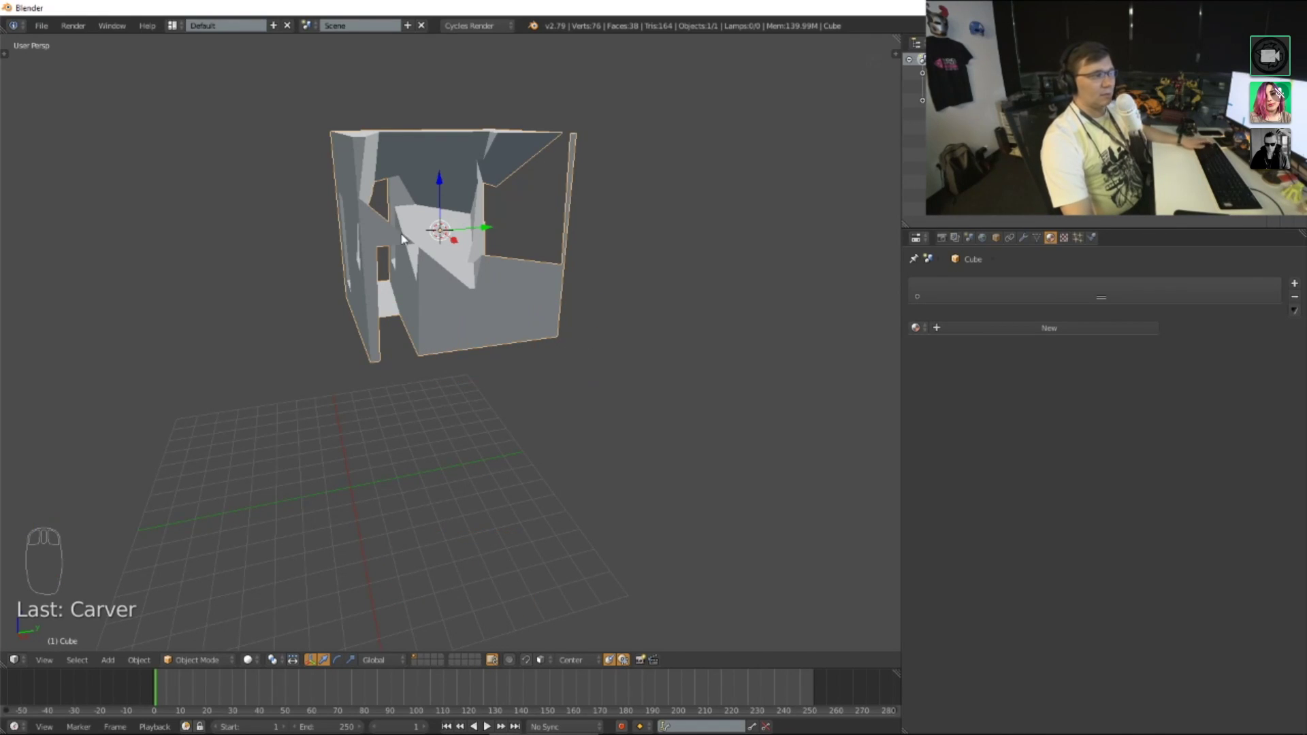
left_click_drag(511, 296, 541, 317)
left_click_drag(469, 293, 602, 310)
key("d")
Step: Carve a tall rectangular cut beside the cube and another cut through the block
key("ctrl+shift+x")
left_click_drag(679, 384, 738, 267)
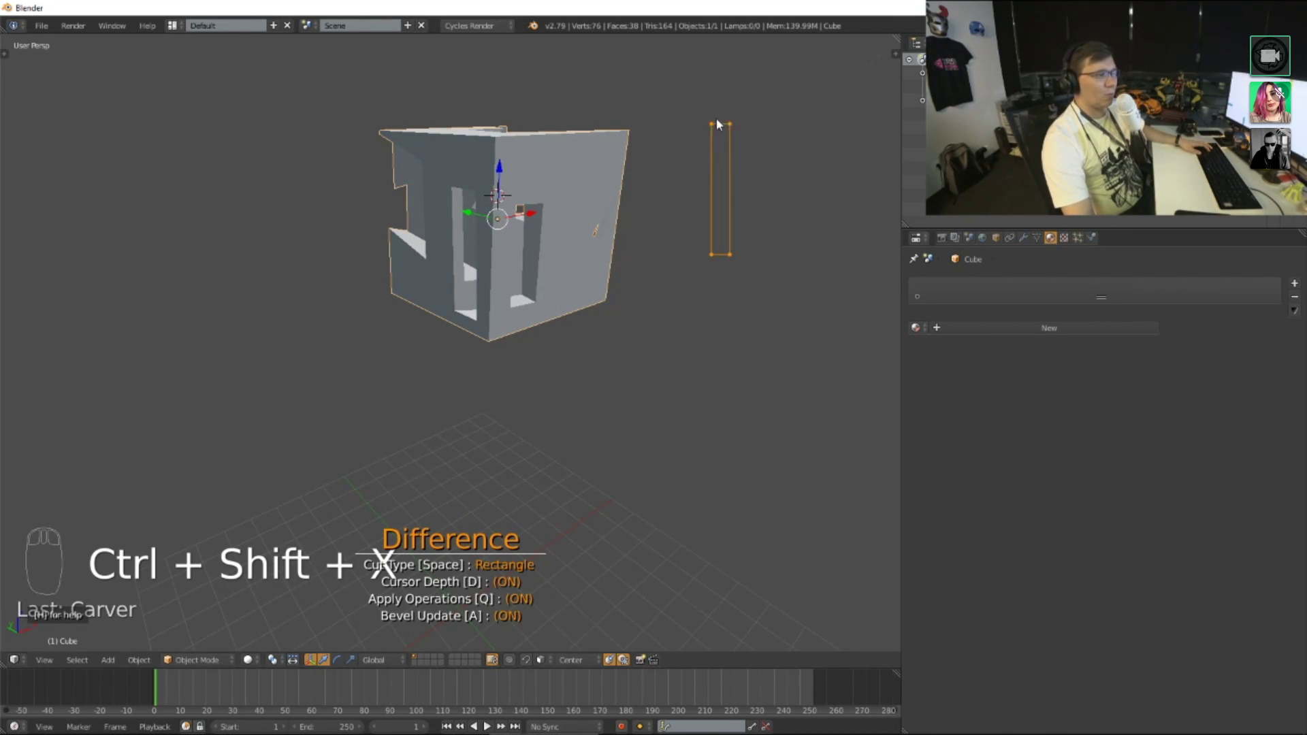
left_click_drag(741, 242, 495, 255)
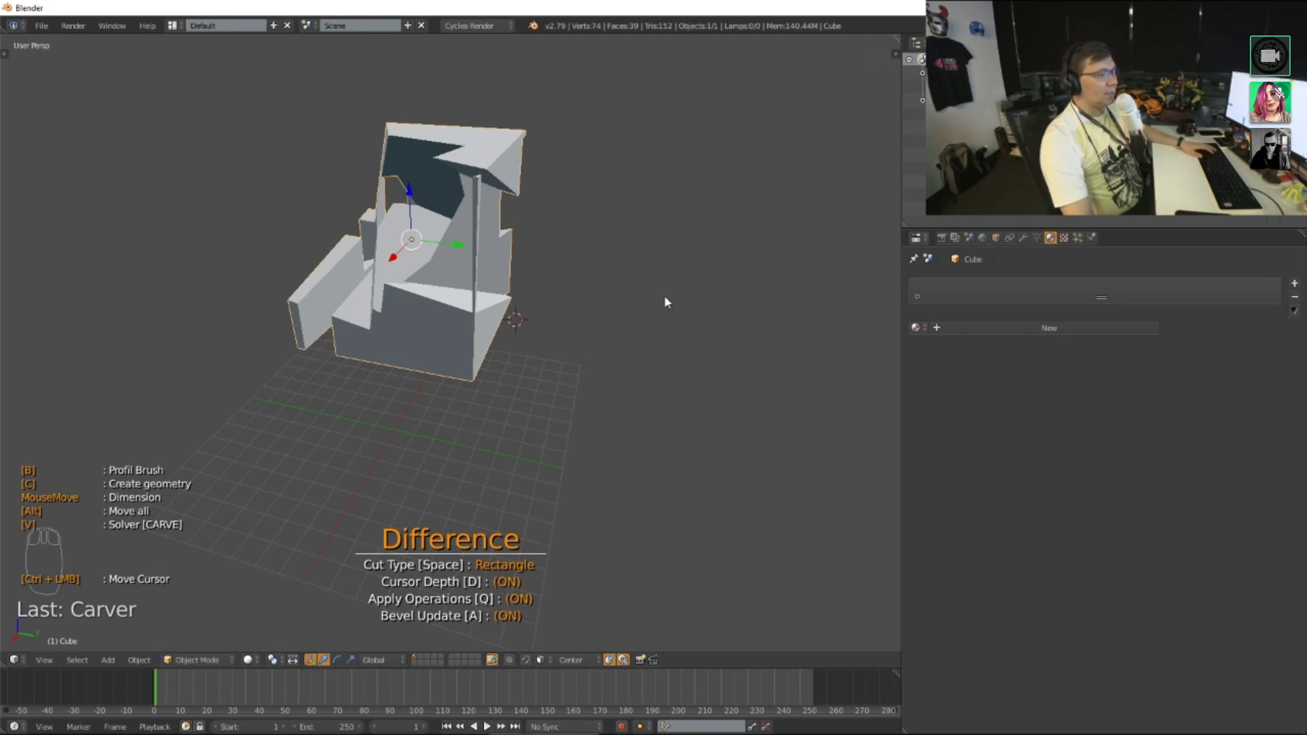
Step: Delete the carved block and add a fresh cube, starting the Carver tool again
key("x")
key("shift+a")
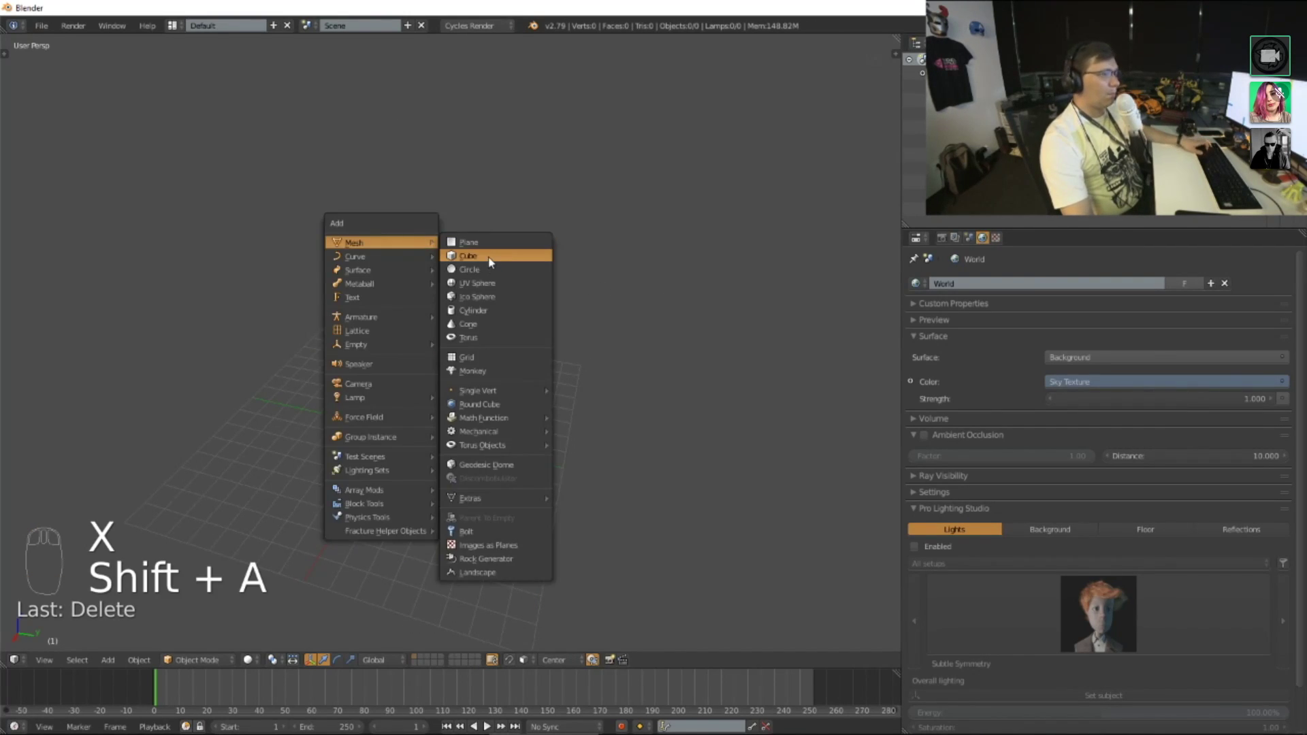
key("s")
left_click_drag(434, 391, 385, 370)
key("ctrl+shift+x")
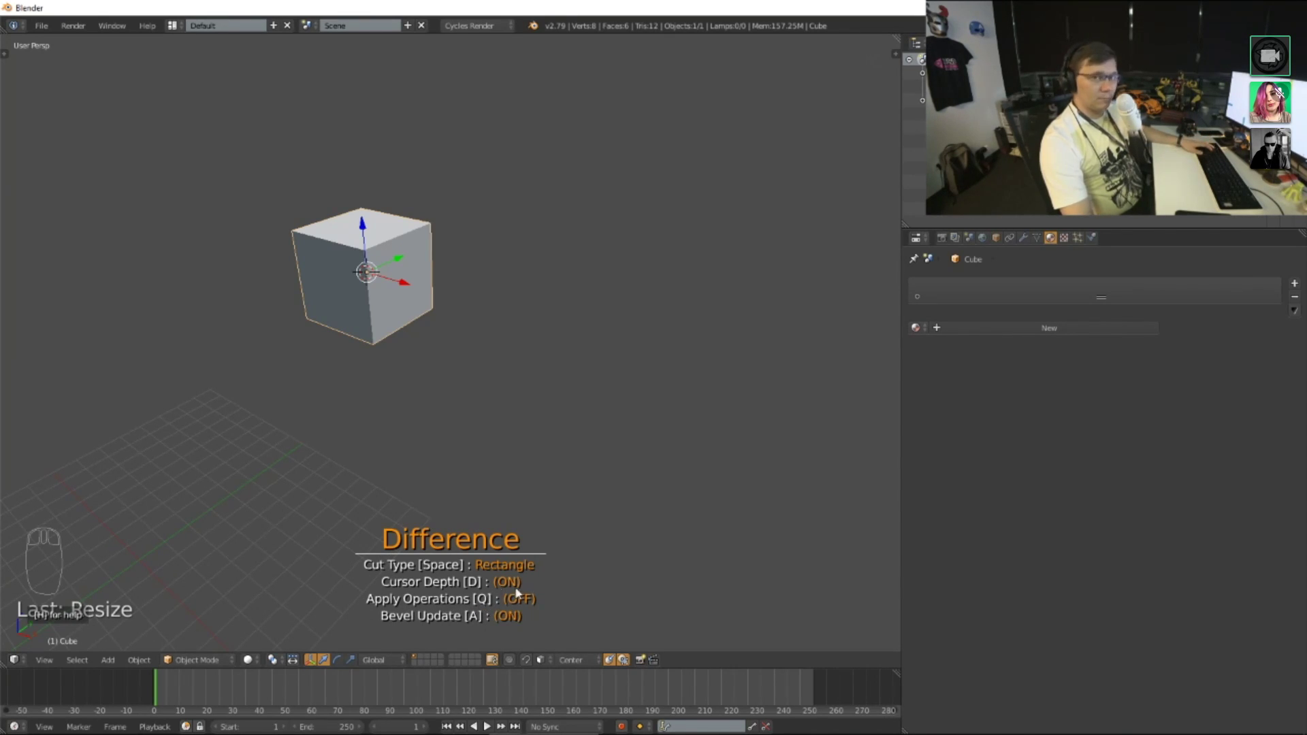
Step: Orbit and zoom in around the new cube to frame it for cutting
left_click_drag(615, 381, 414, 355)
scroll("up", 3)
scroll("up", 3)
left_click_drag(375, 351, 416, 362)
scroll("up", 3)
Step: Outline a pentagon-shaped cutter on the cube corner and orbit to inspect it
left_click_drag(417, 362, 404, 324)
scroll("down", 3)
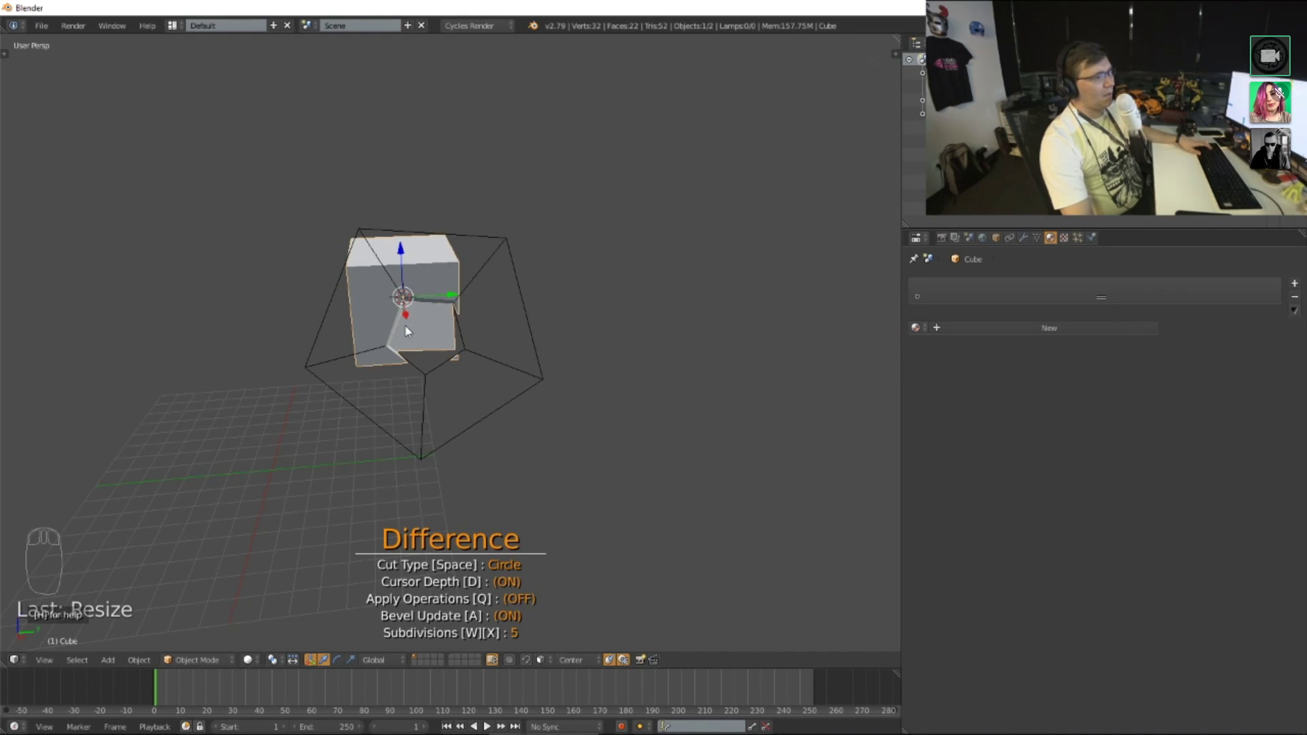
left_click_drag(664, 382, 516, 373)
left_click_drag(438, 337, 273, 231)
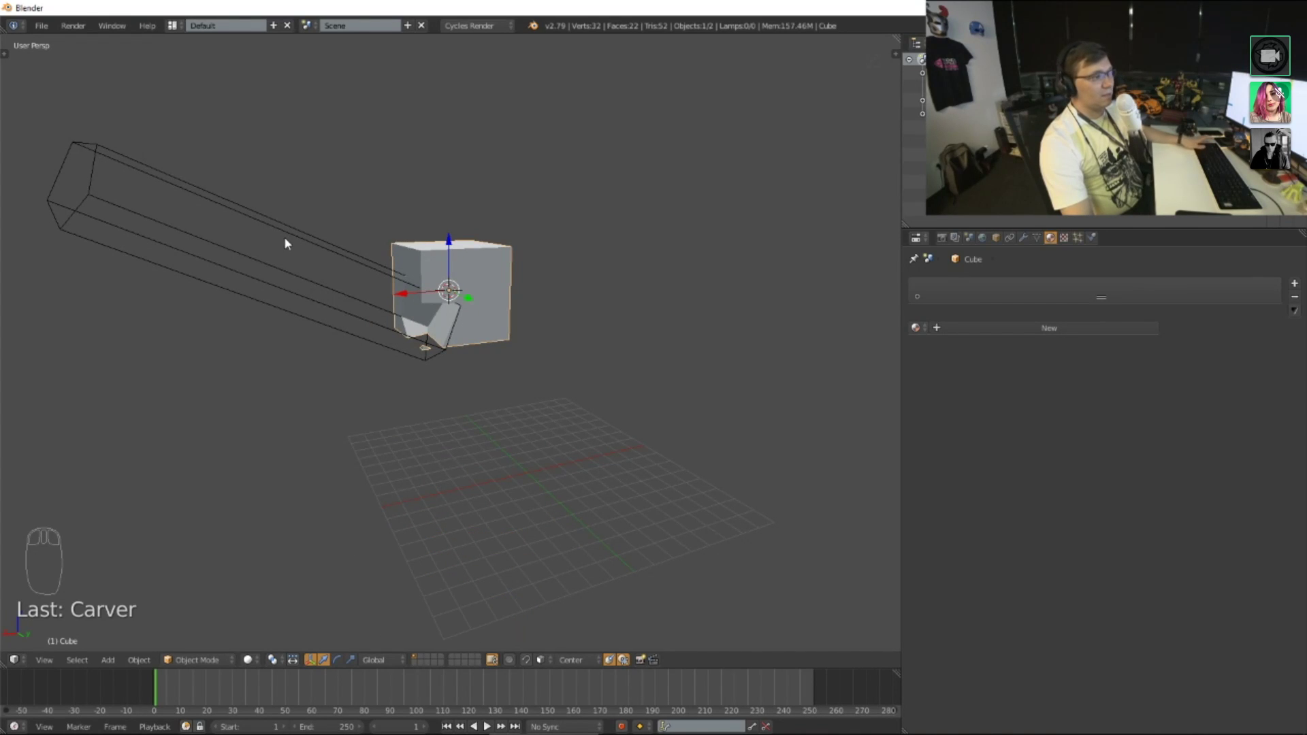
left_click_drag(302, 242, 436, 390)
left_click_drag(572, 391, 483, 419)
Step: Move and rotate the pentagonal cutter into position against the cube
key("g")
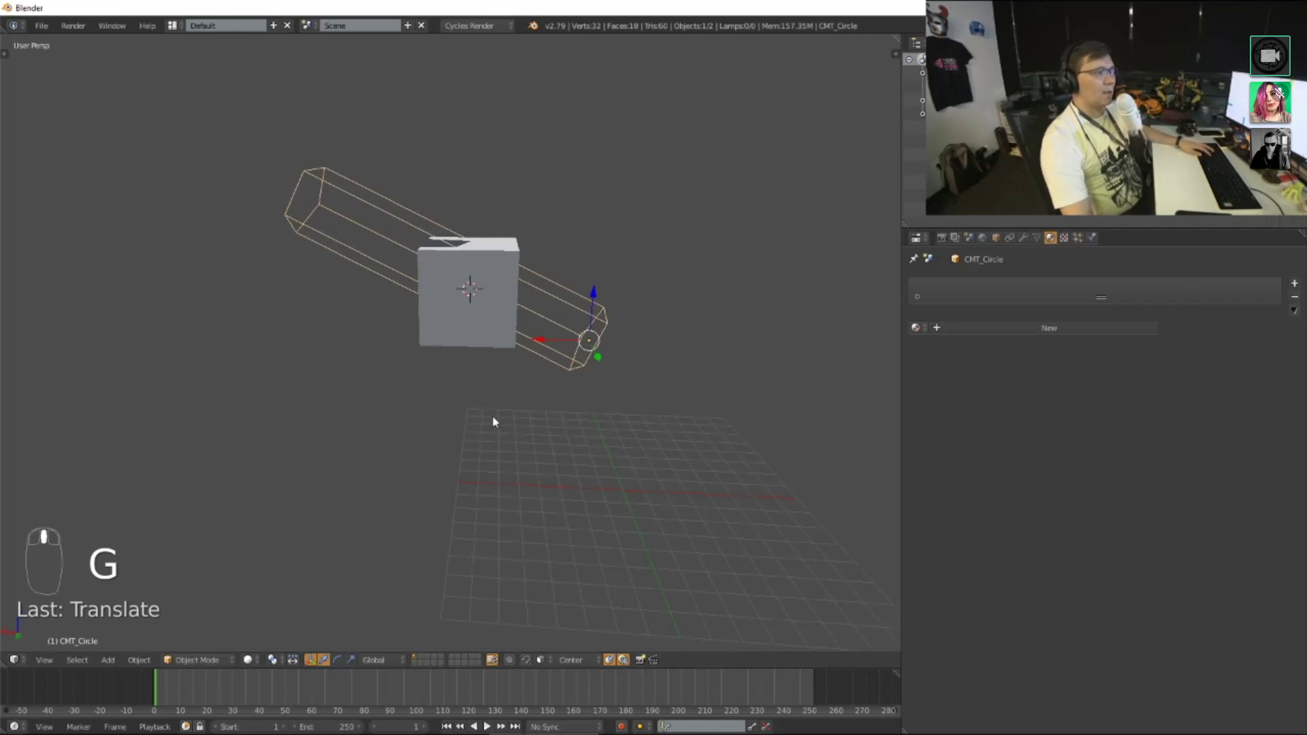
left_click_drag(615, 425, 538, 422)
key("r")
left_click_drag(564, 396, 699, 491)
key("r")
middle_click(741, 371)
left_click_drag(555, 495, 488, 447)
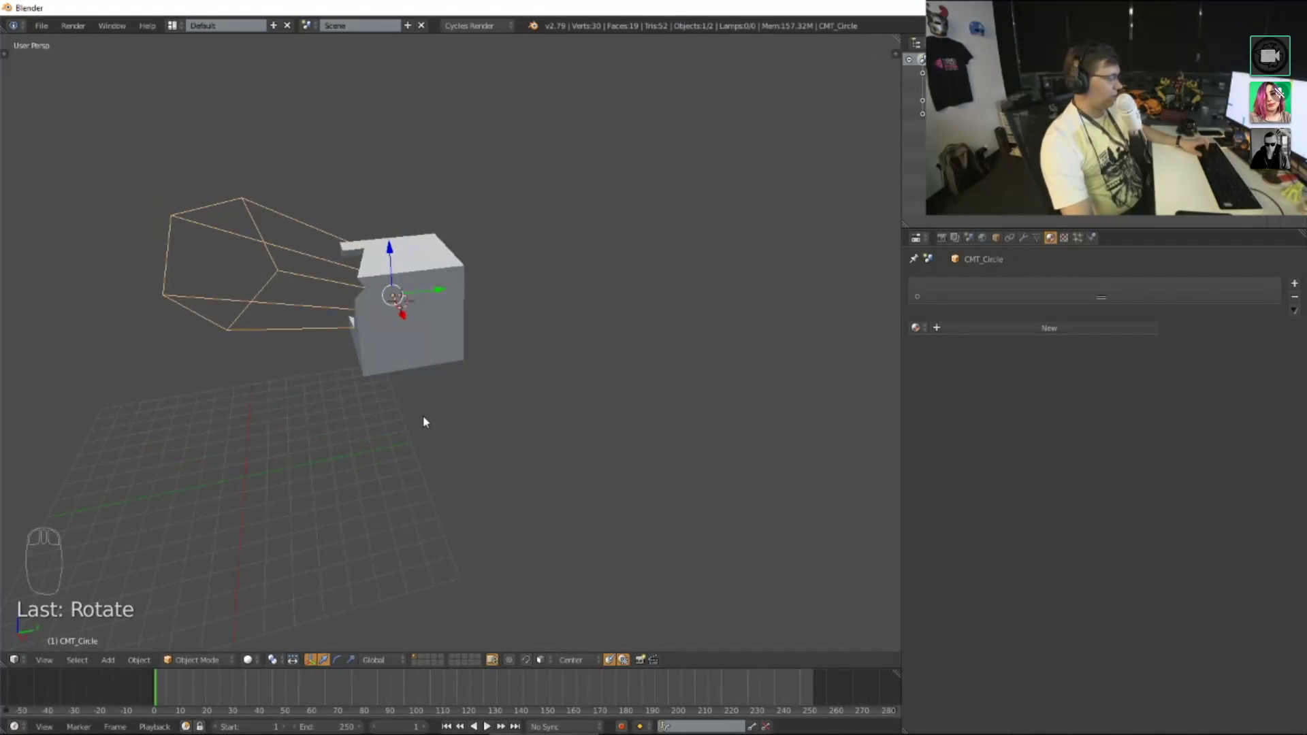
Step: Duplicate the pentagonal cutter along X, then delete the copy, leaving a single cutter
key("shift+d")
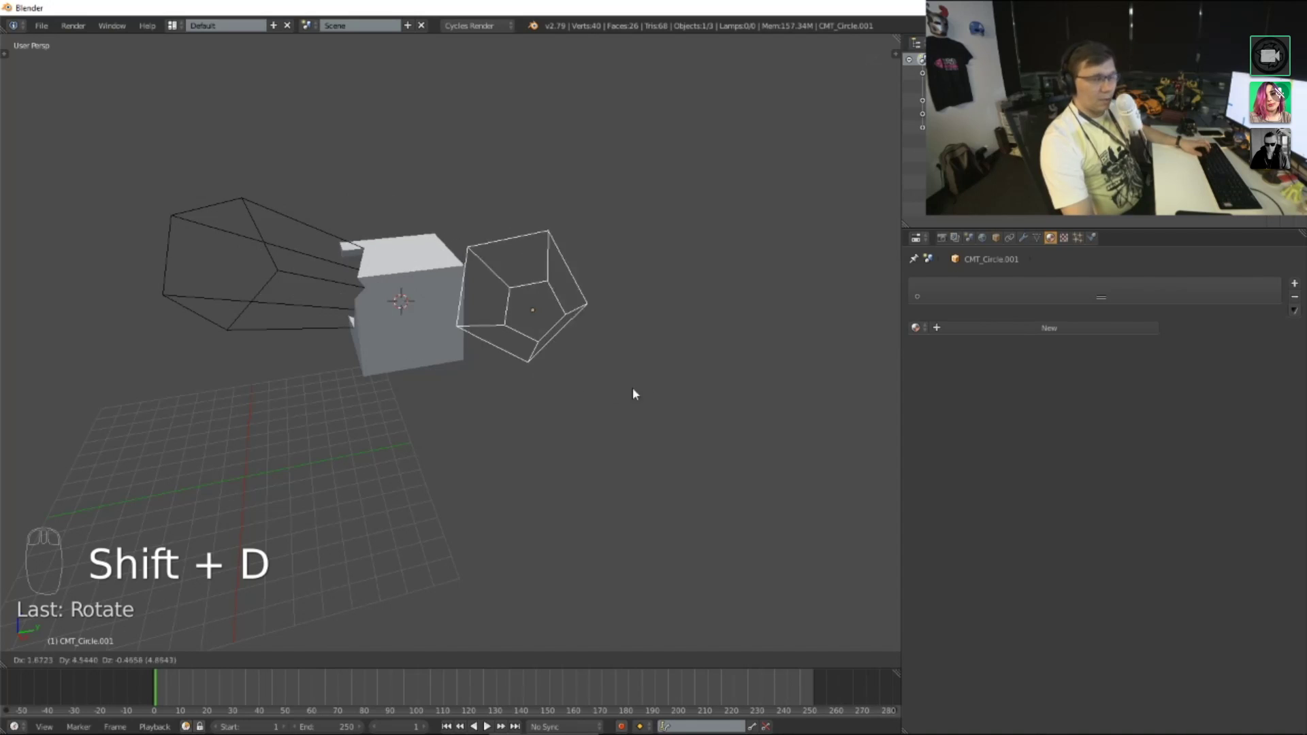
key("x")
left_click_drag(452, 350, 674, 237)
key("Delete")
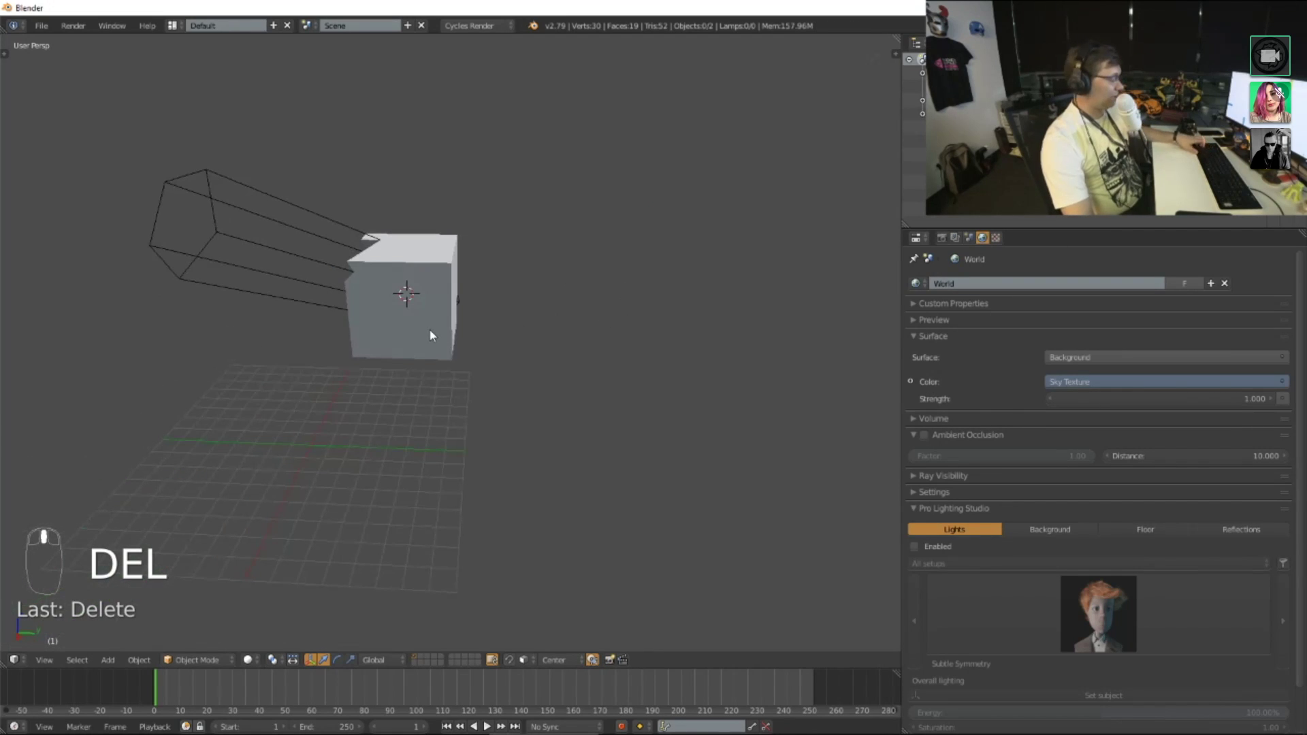
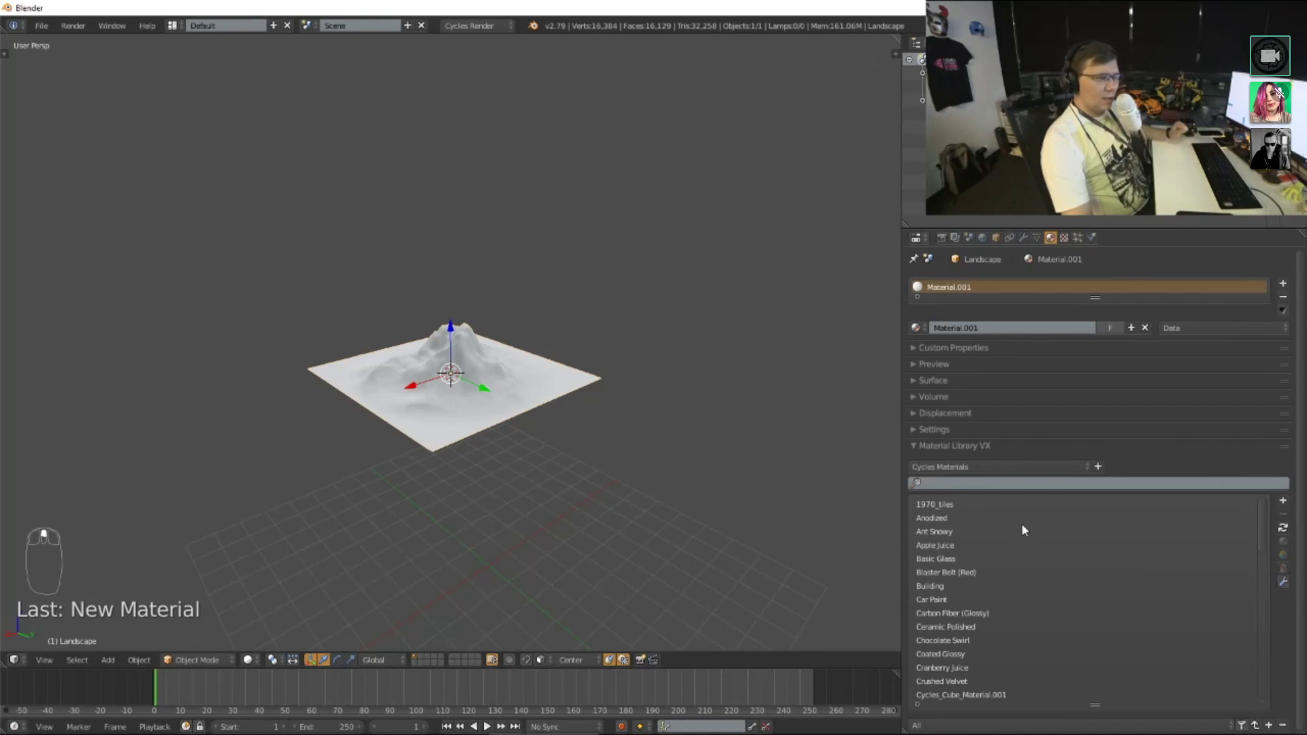
Step: Browse Material Library VX and apply the Ant Snowy material to the landscape
scroll("up", 3)
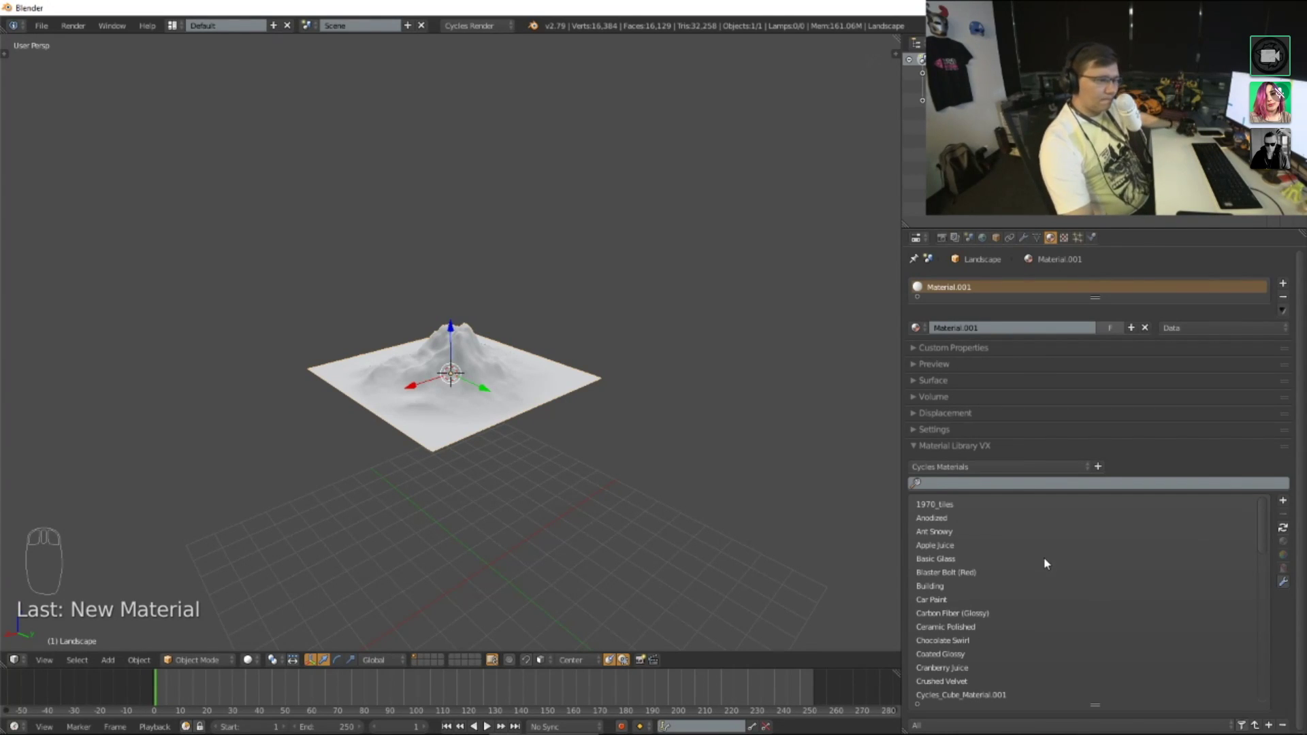
scroll("down", 3)
scroll("down", 3)
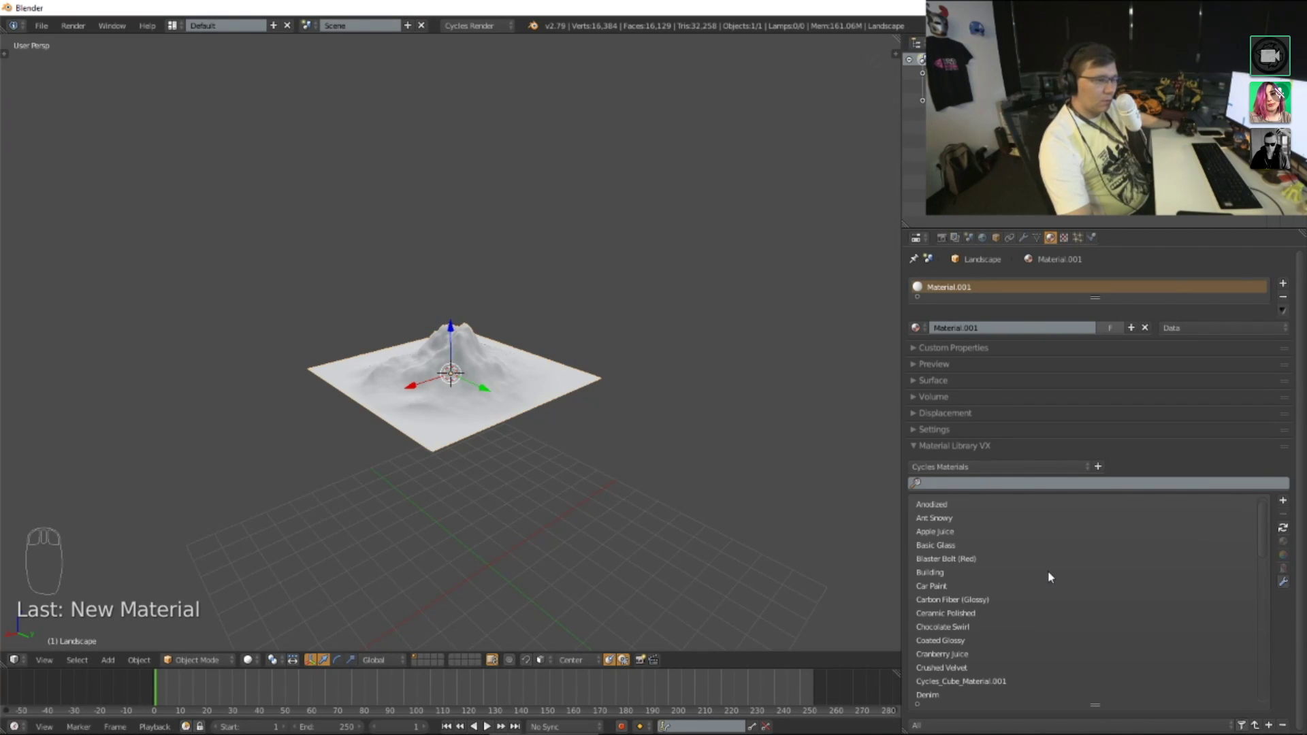
scroll("down", 3)
scroll("down", 3)
scroll("down", 3)
scroll("up", 3)
scroll("up", 3)
left_click_drag(947, 533, 504, 420)
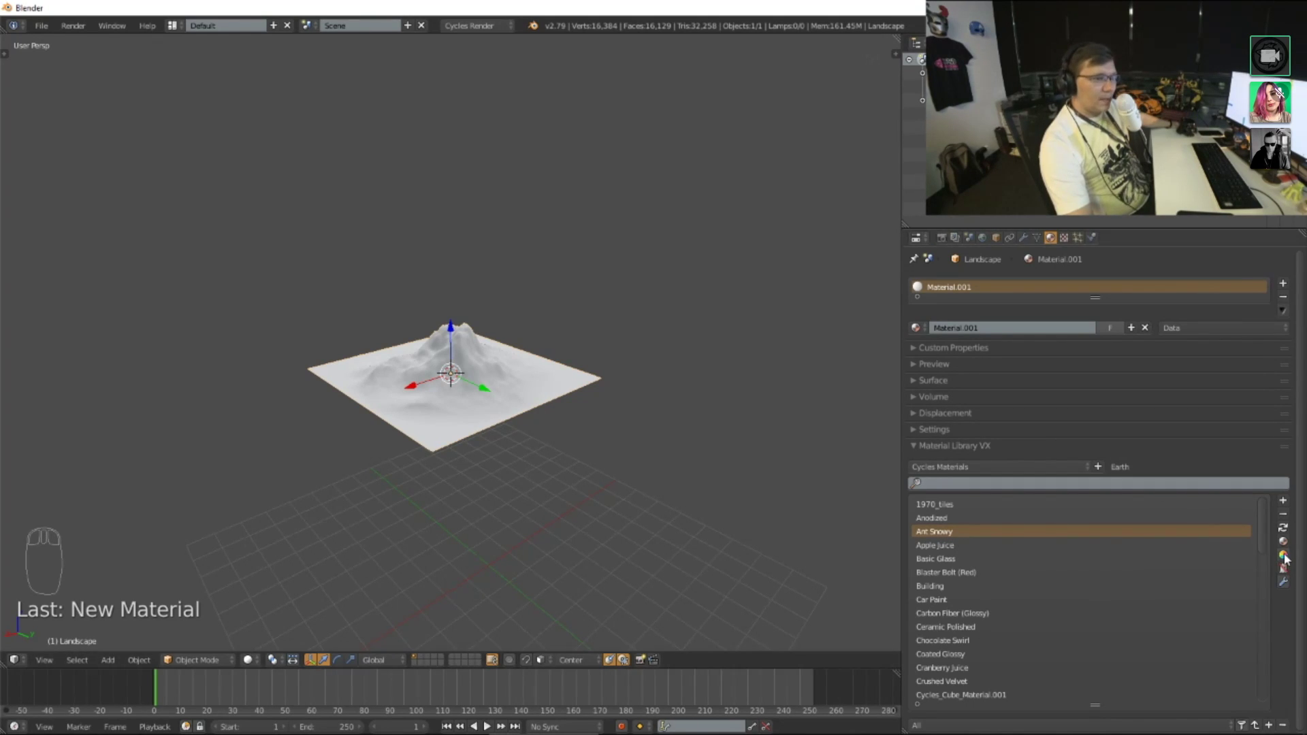
left_click_drag(1290, 542, 420, 399)
Step: Switch to Rendered shading and frame the snowy mountain against the sky as it samples
left_click_drag(420, 401, 491, 413)
key("shift+z")
left_click_drag(496, 415, 438, 442)
left_click_drag(410, 453, 929, 546)
scroll("up", 3)
scroll("up", 3)
left_click_drag(460, 462, 453, 410)
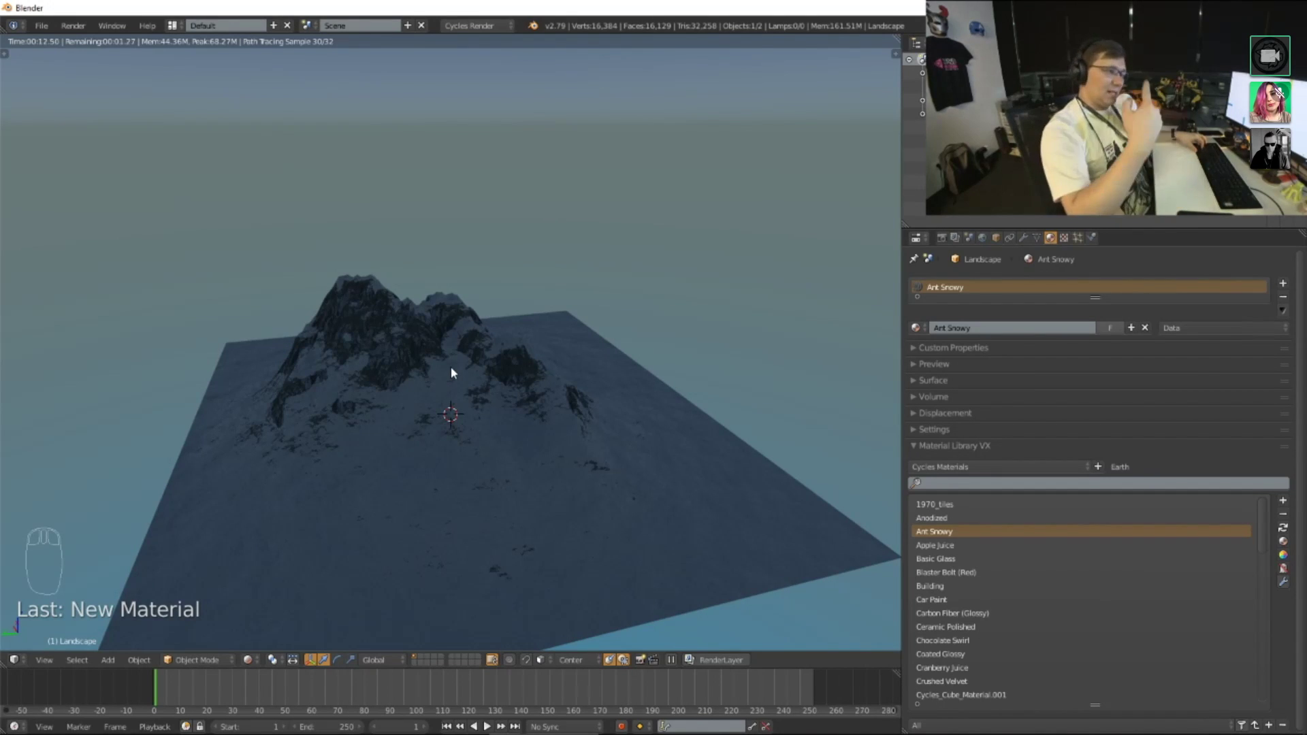
Step: Return to Solid shading and orbit in close around the mountain peak
key("shift+z")
left_click_drag(524, 365, 483, 533)
left_click_drag(483, 533, 514, 501)
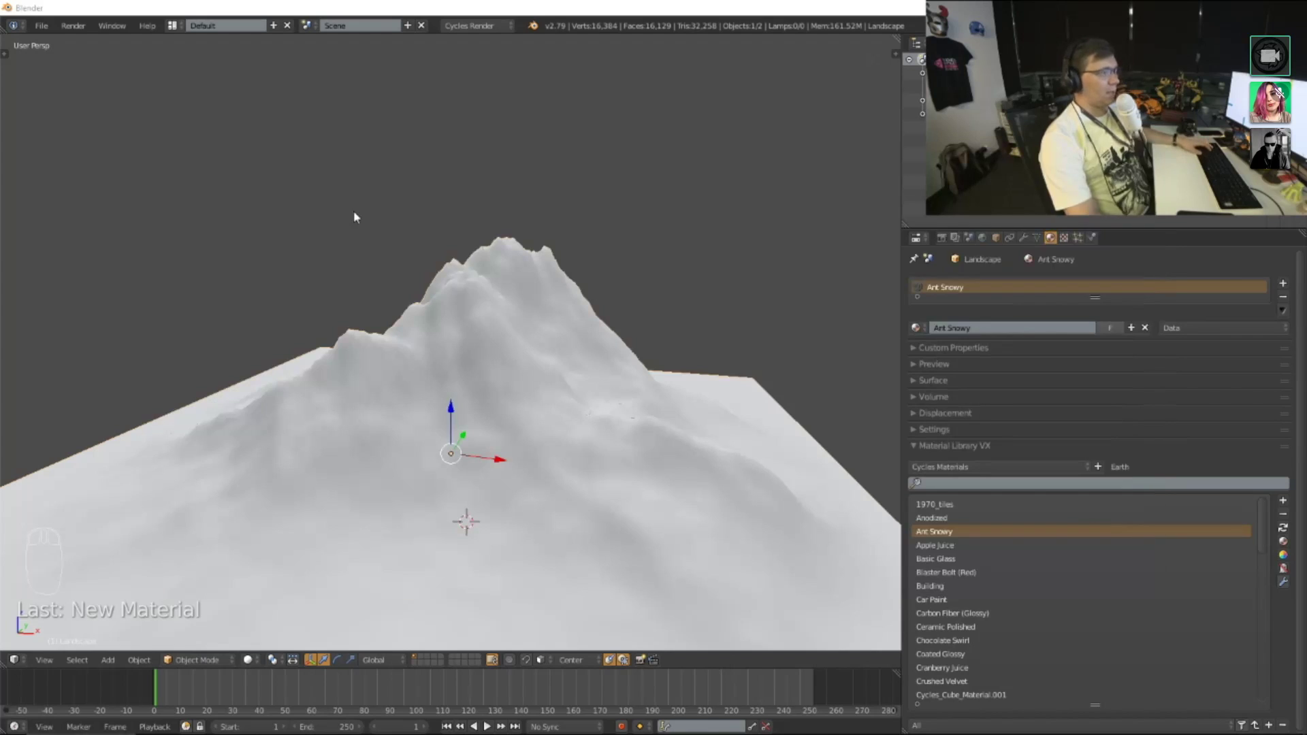
left_click_drag(51, 32, 527, 12)
left_click_drag(498, 353, 569, 386)
left_click_drag(398, 483, 607, 245)
Step: Look up the IvyGen add-on and bring up the Add menu's curve list over the mountain
key("shift+a")
key("a")
key("a")
key("a")
key("shift+a")
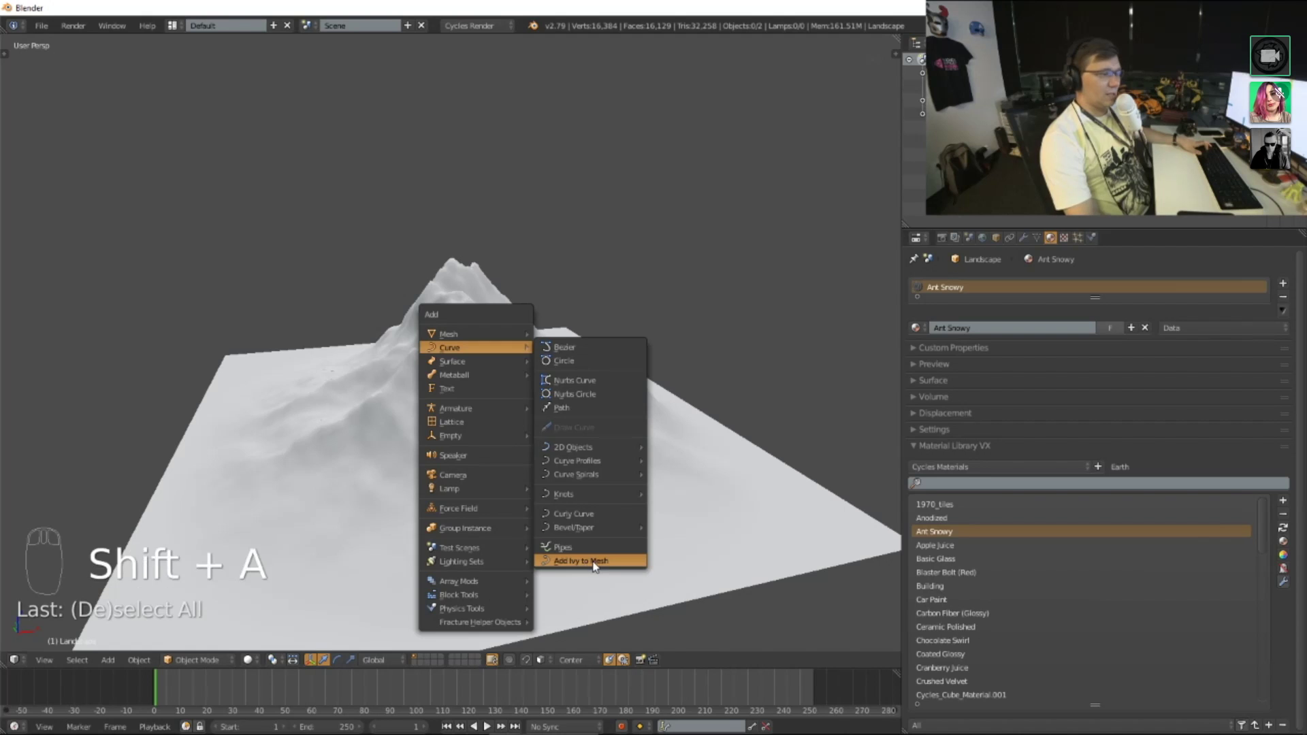
Step: Add IvyGen ivy to the mountain mesh and regrow it with leaves from the F6 settings
left_click_drag(581, 463, 314, 413)
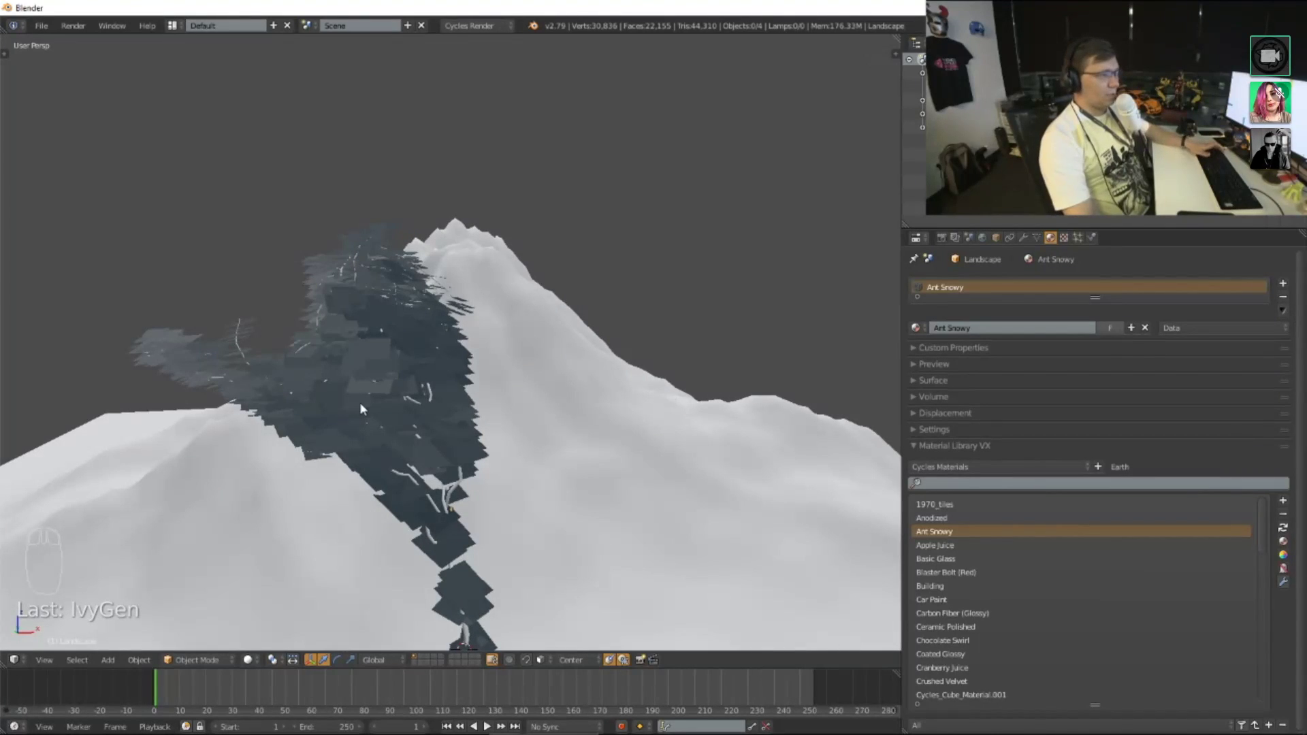
key("F6")
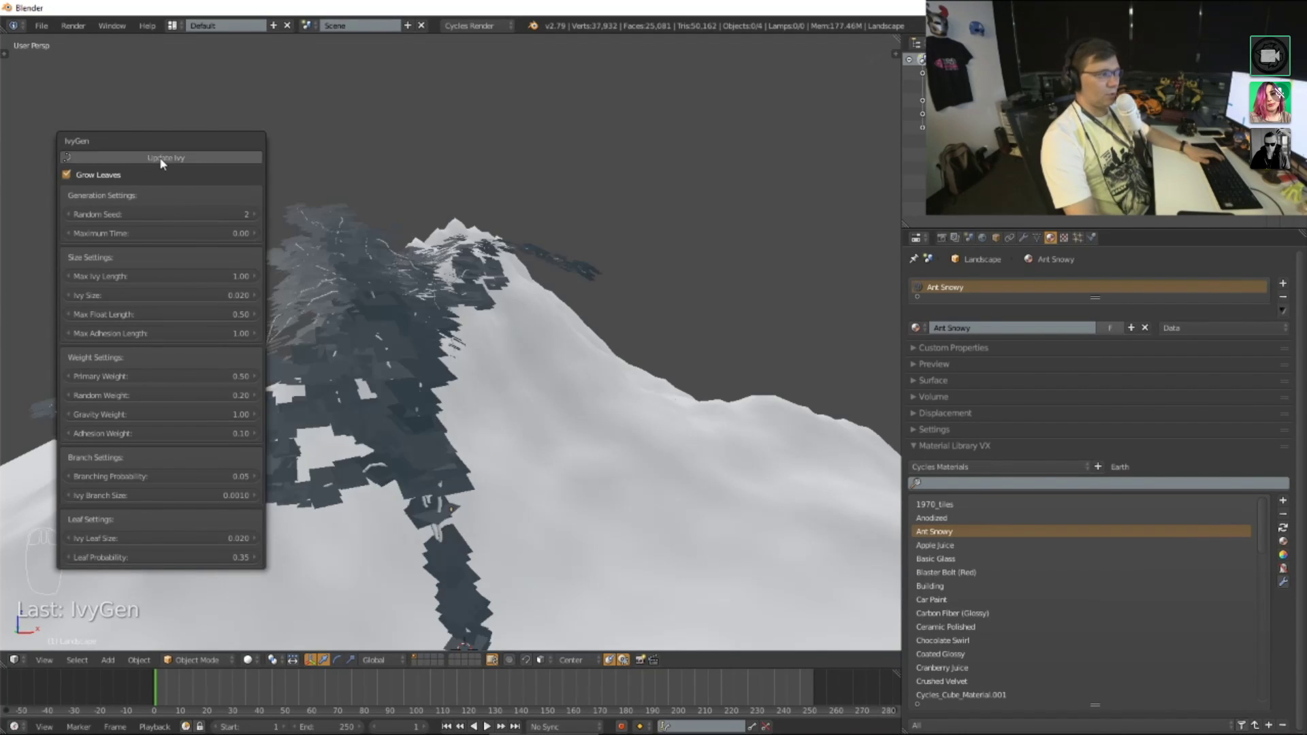
left_click_drag(525, 309, 457, 324)
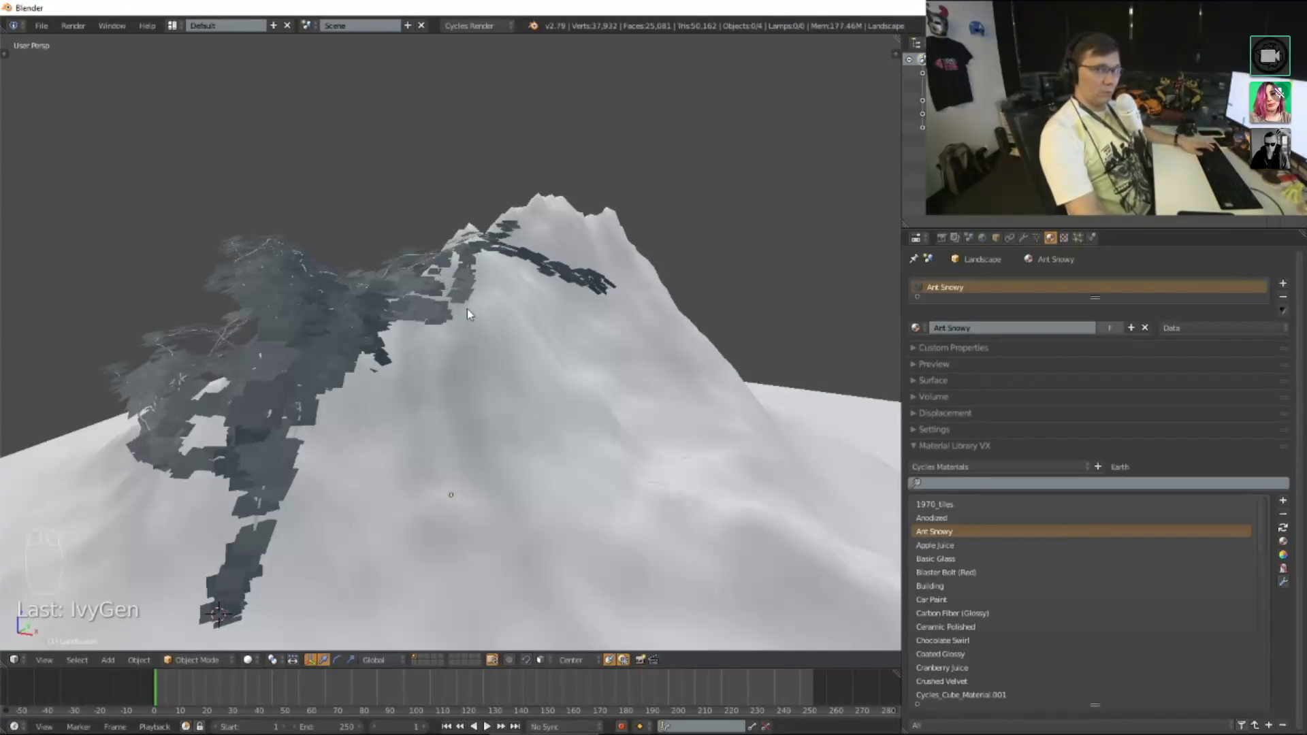
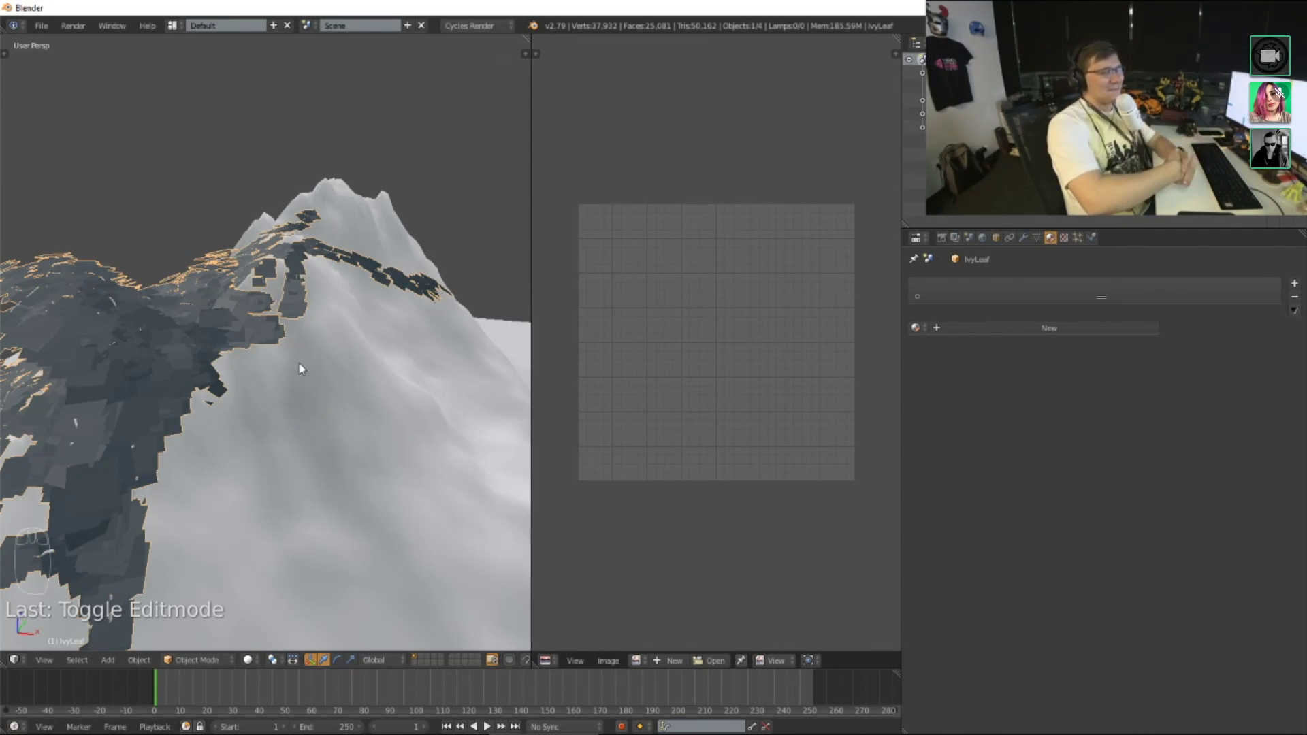
Step: Inspect the ivy over the peak in rendered view, then return to Solid shading and the IvyLeaf material settings
middle_click(363, 305)
scroll("up", 3)
left_click_drag(274, 363, 305, 325)
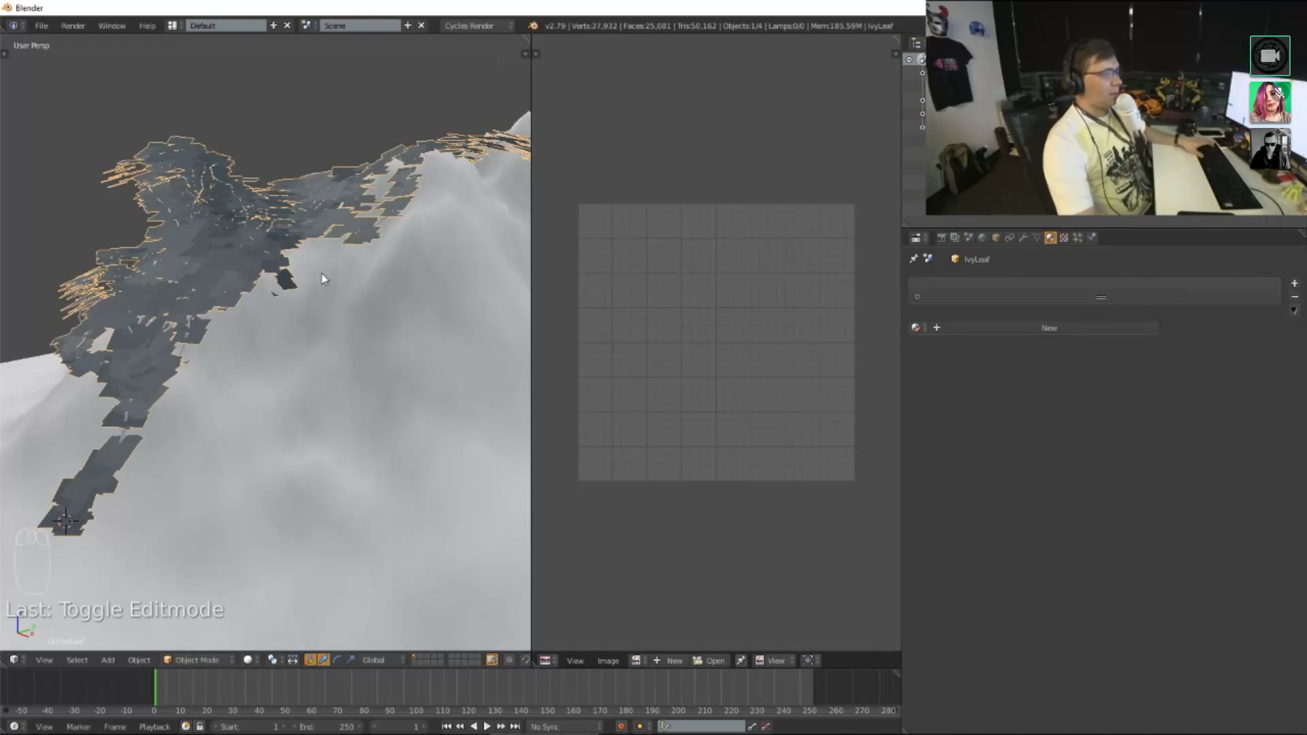
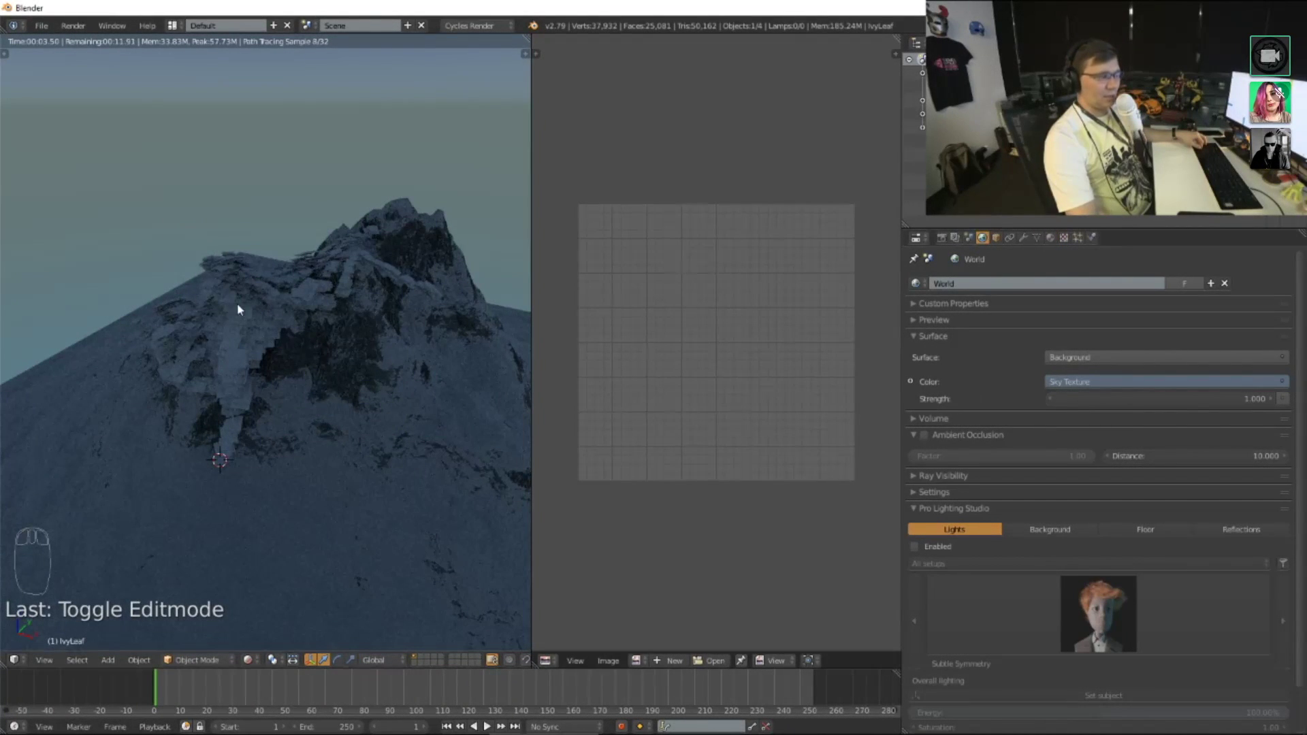
left_click_drag(317, 372, 371, 364)
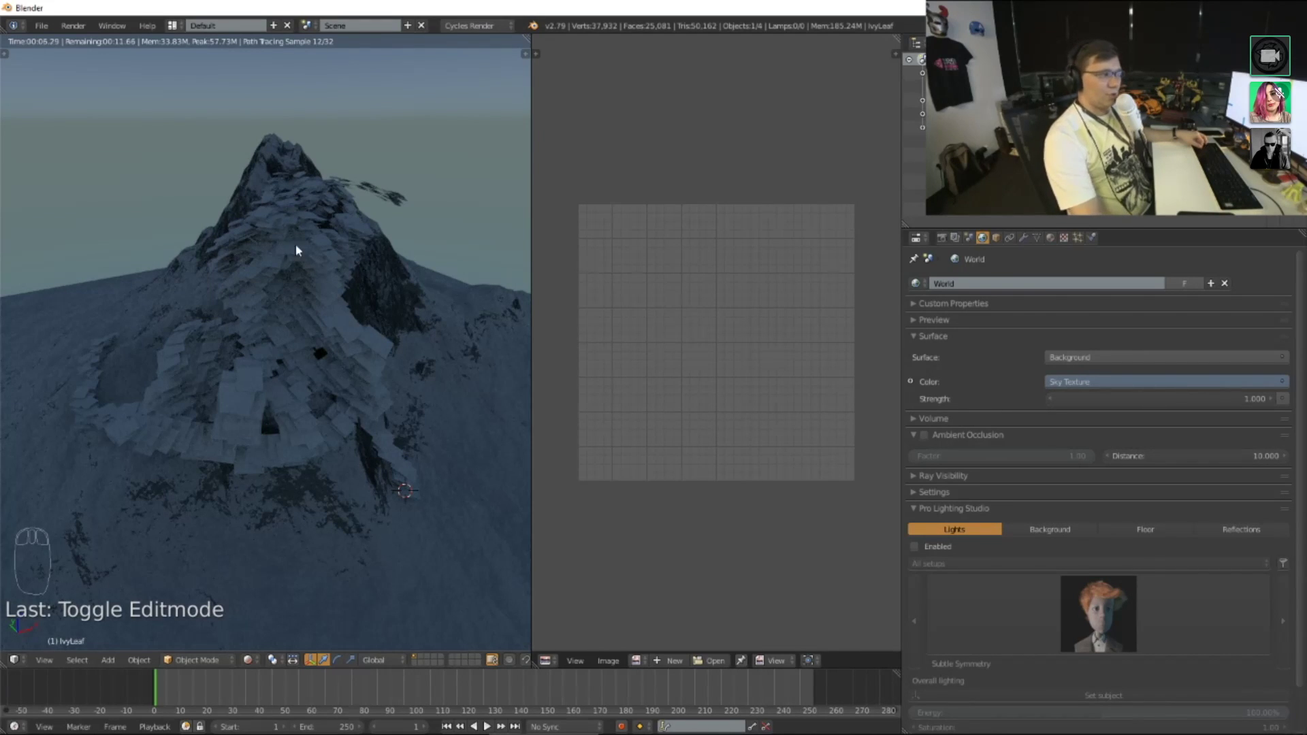
key("shift+z")
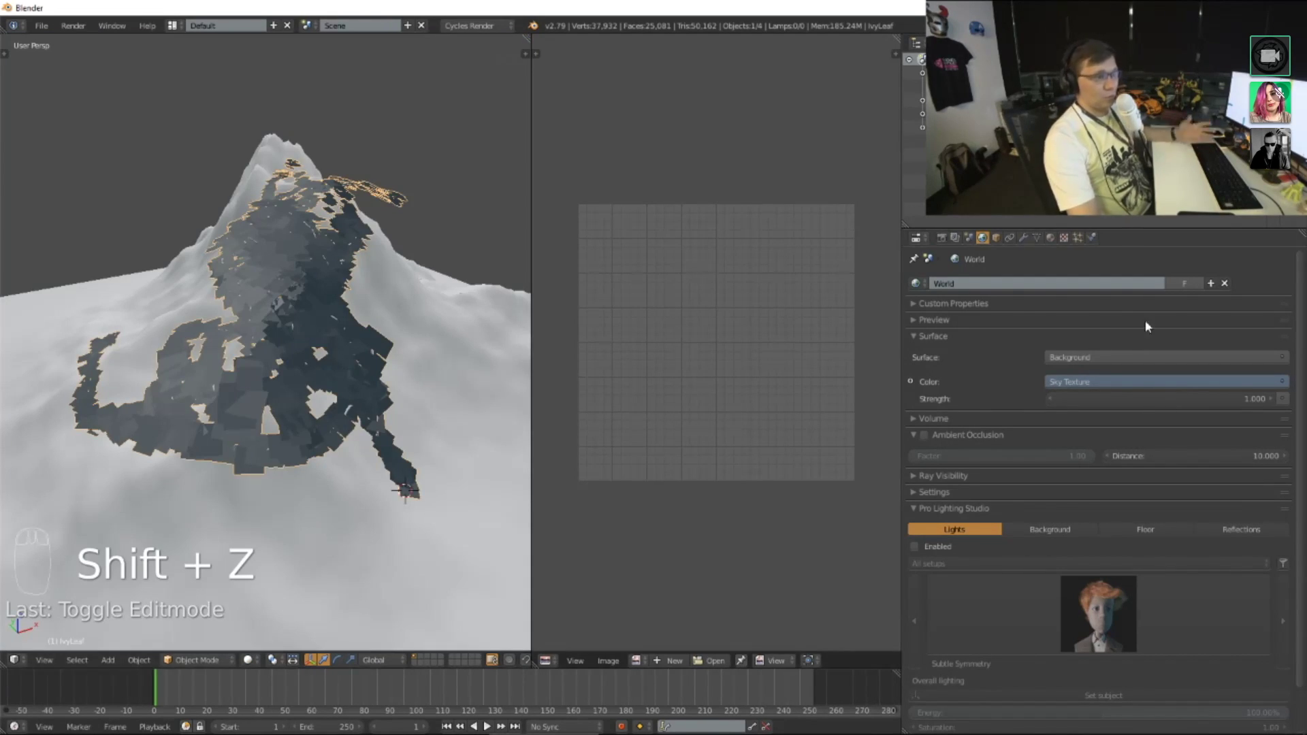
left_click_drag(1053, 238, 794, 358)
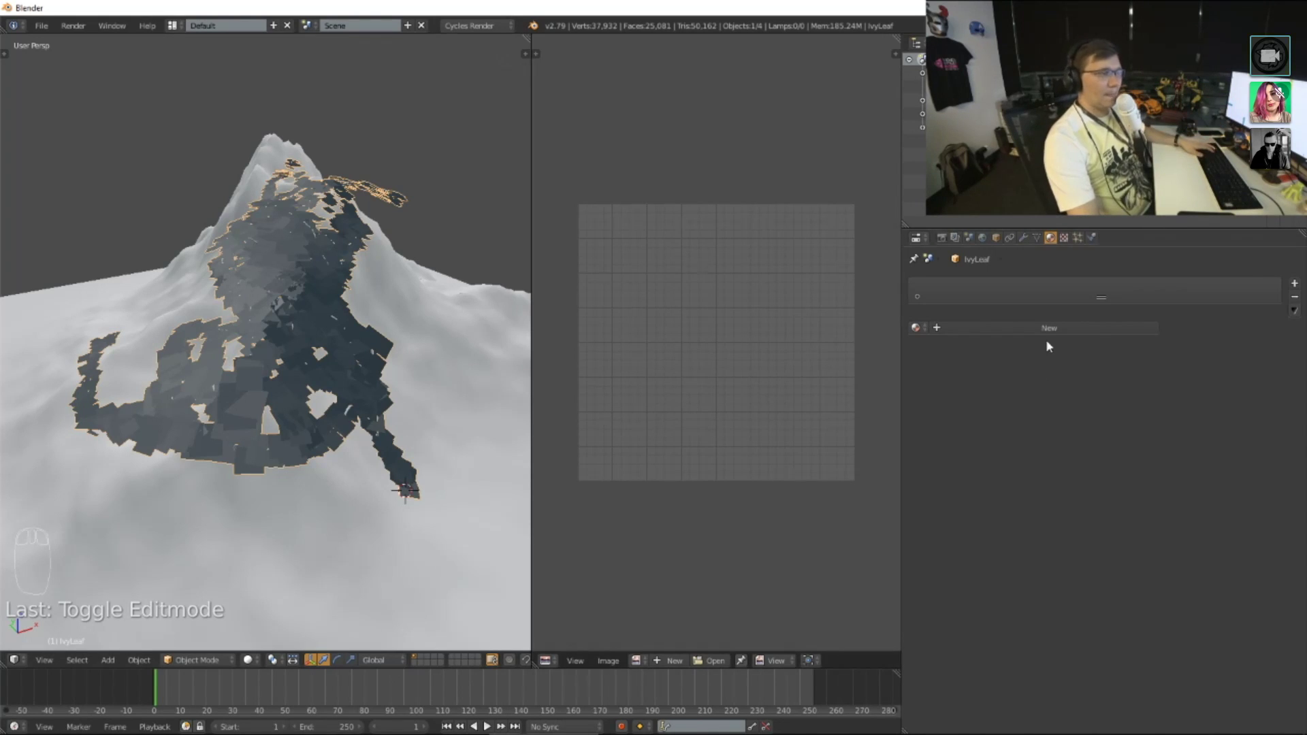
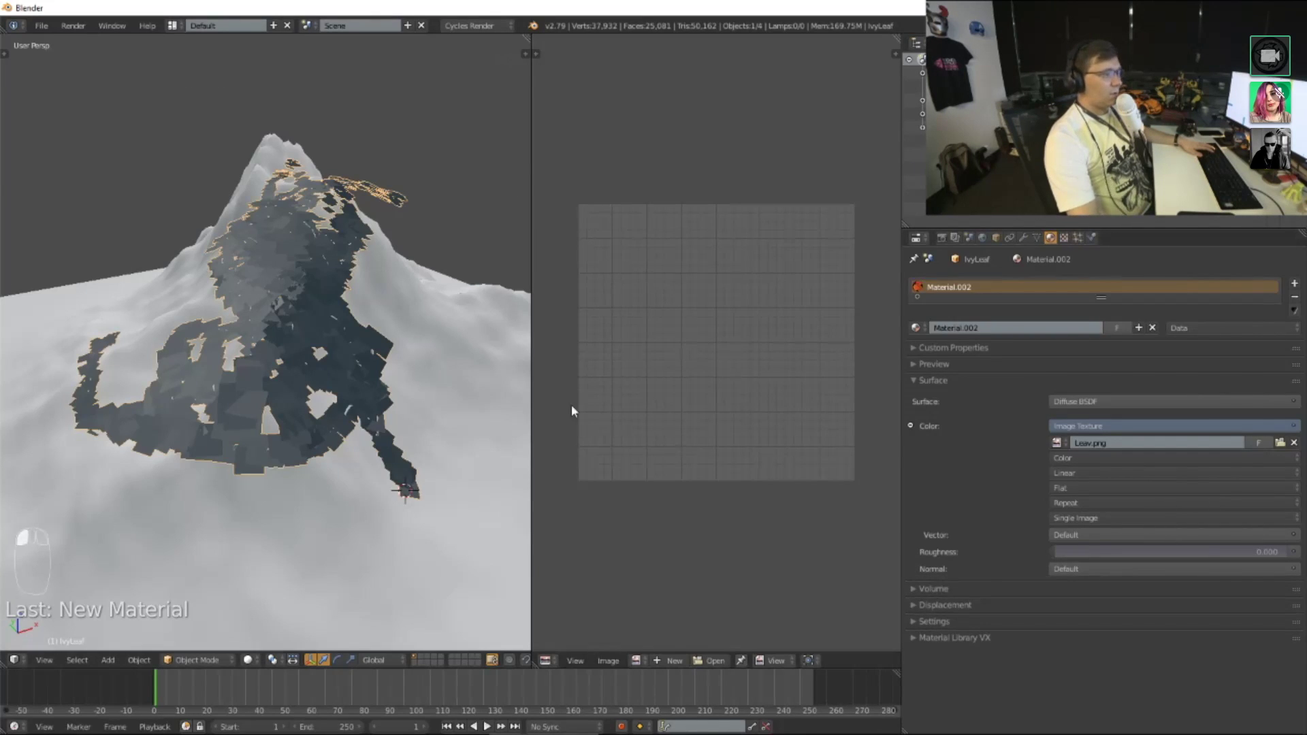
Step: Edit the leaf mesh and switch the viewport to show the Leav.png maple-leaf texture on the leaves
key("Tab")
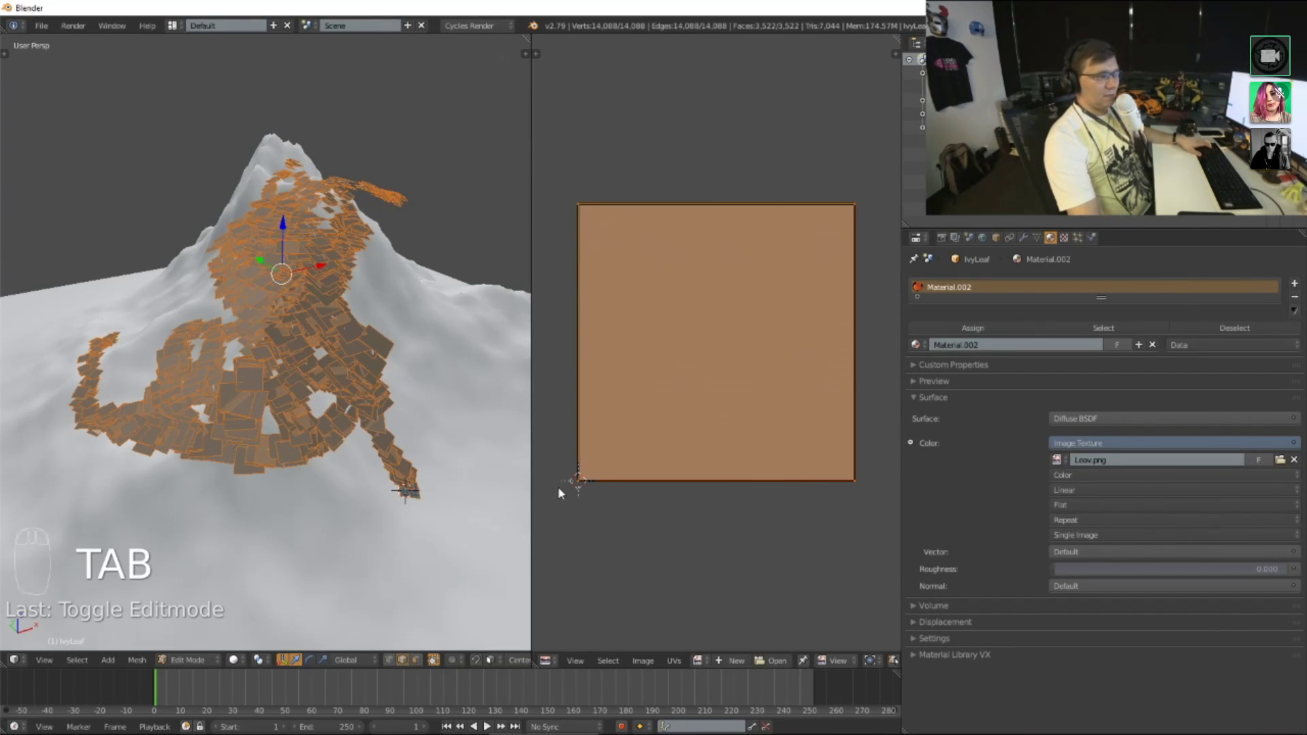
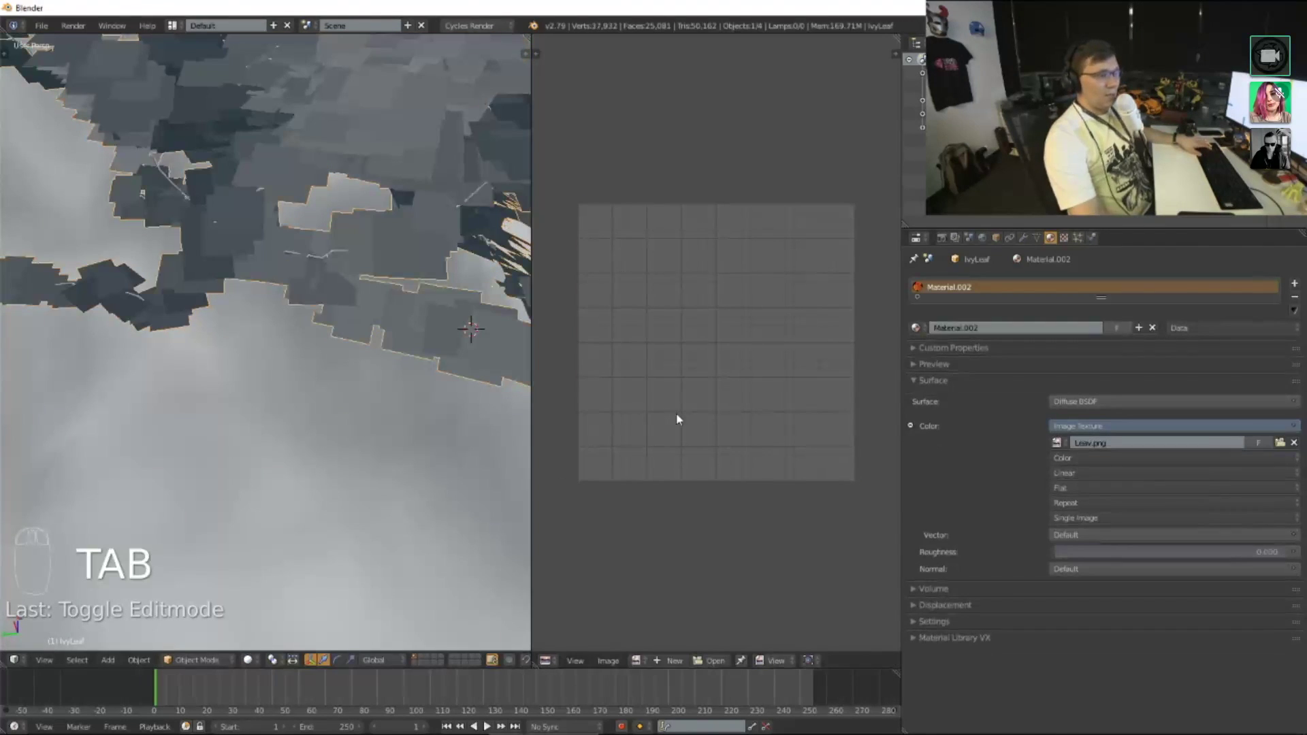
left_click_drag(640, 666, 739, 399)
left_click_drag(740, 399, 744, 428)
key("Tab")
key("Tab")
Step: Orbit around the slope to check the orange textured leaves covering the mountain
left_click_drag(255, 666, 355, 373)
middle_click(336, 358)
right_click(335, 384)
middle_click(339, 377)
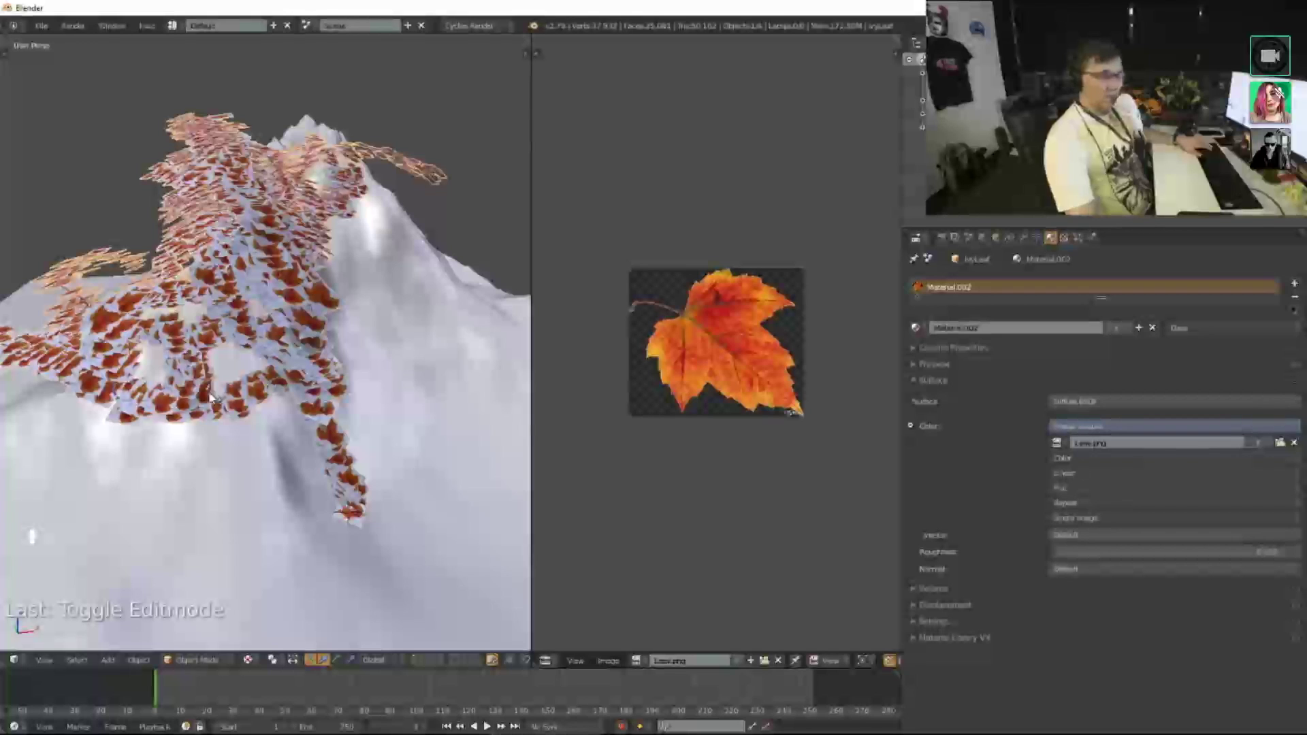
Step: Select all the leaf's UV points and rotate the UV square along the maple-leaf image
key("Tab")
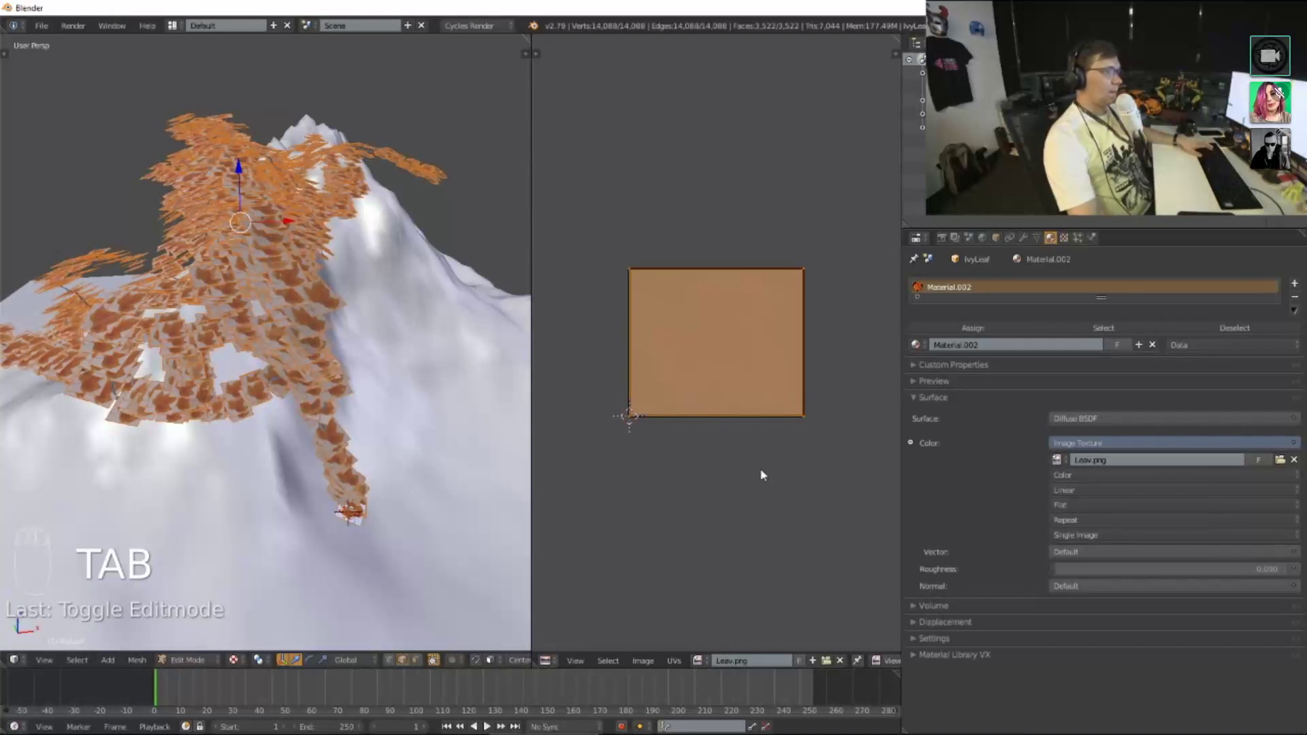
key("a")
key("a")
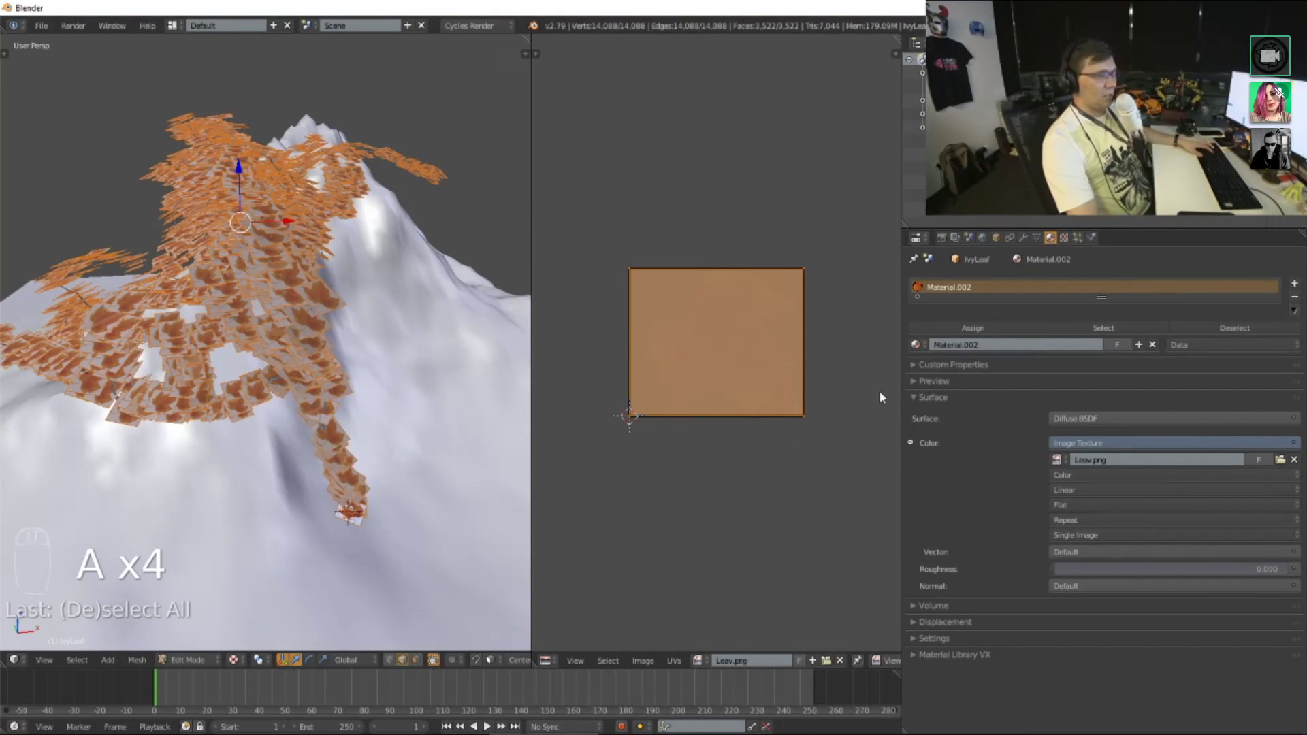
key("r")
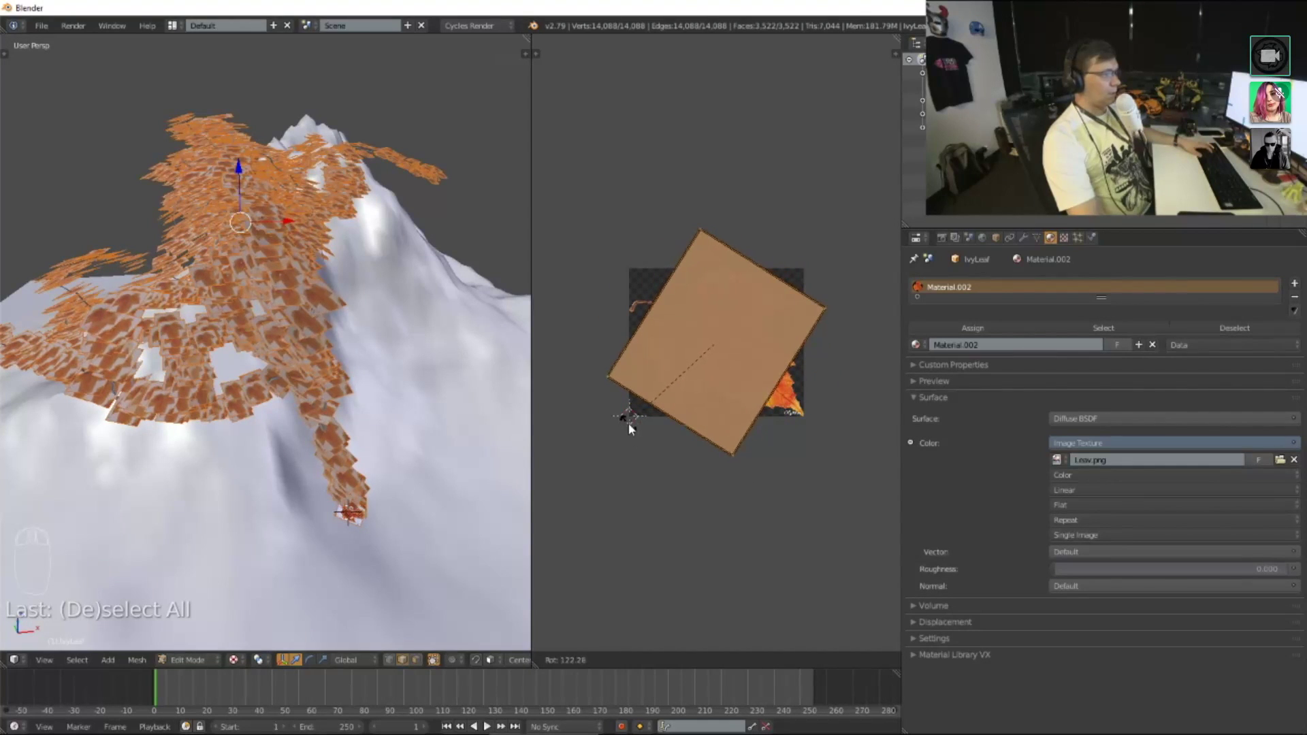
key("a")
Step: Enlarge and fine-tune the UV square so each leaf shows the whole maple-leaf picture
key("b")
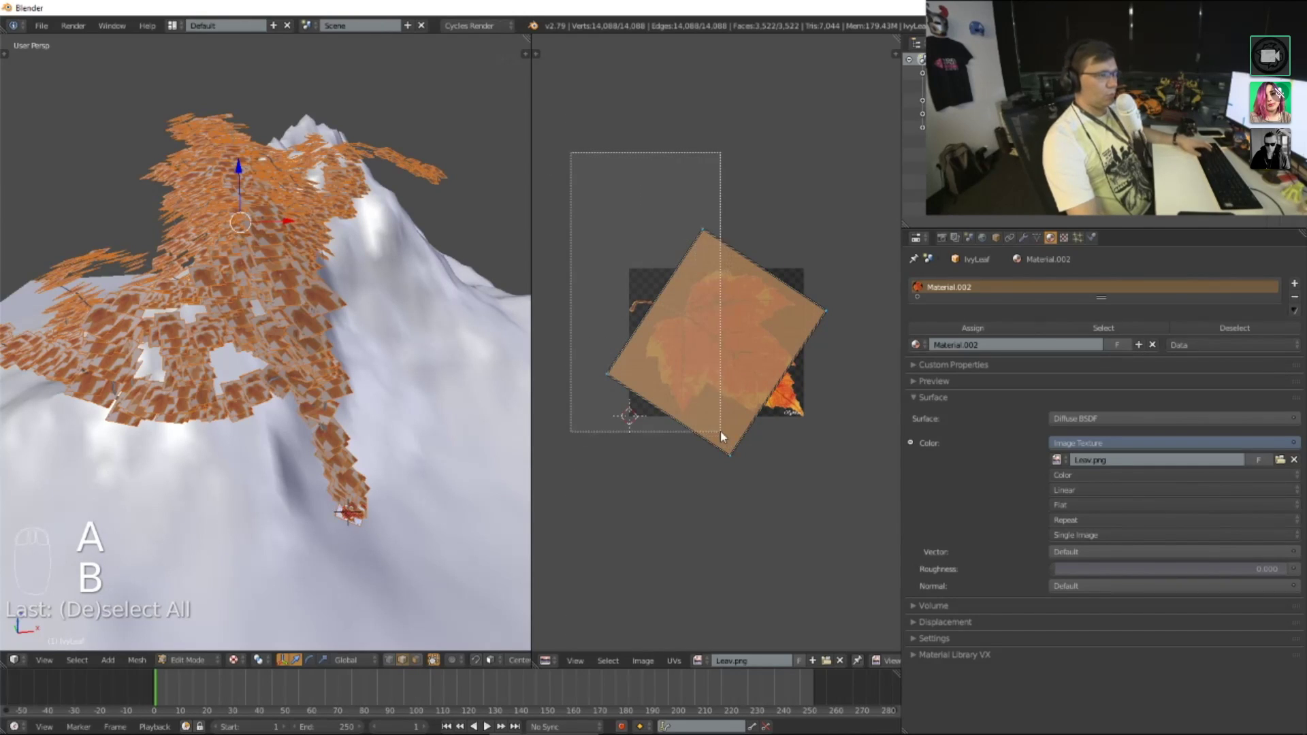
key("g")
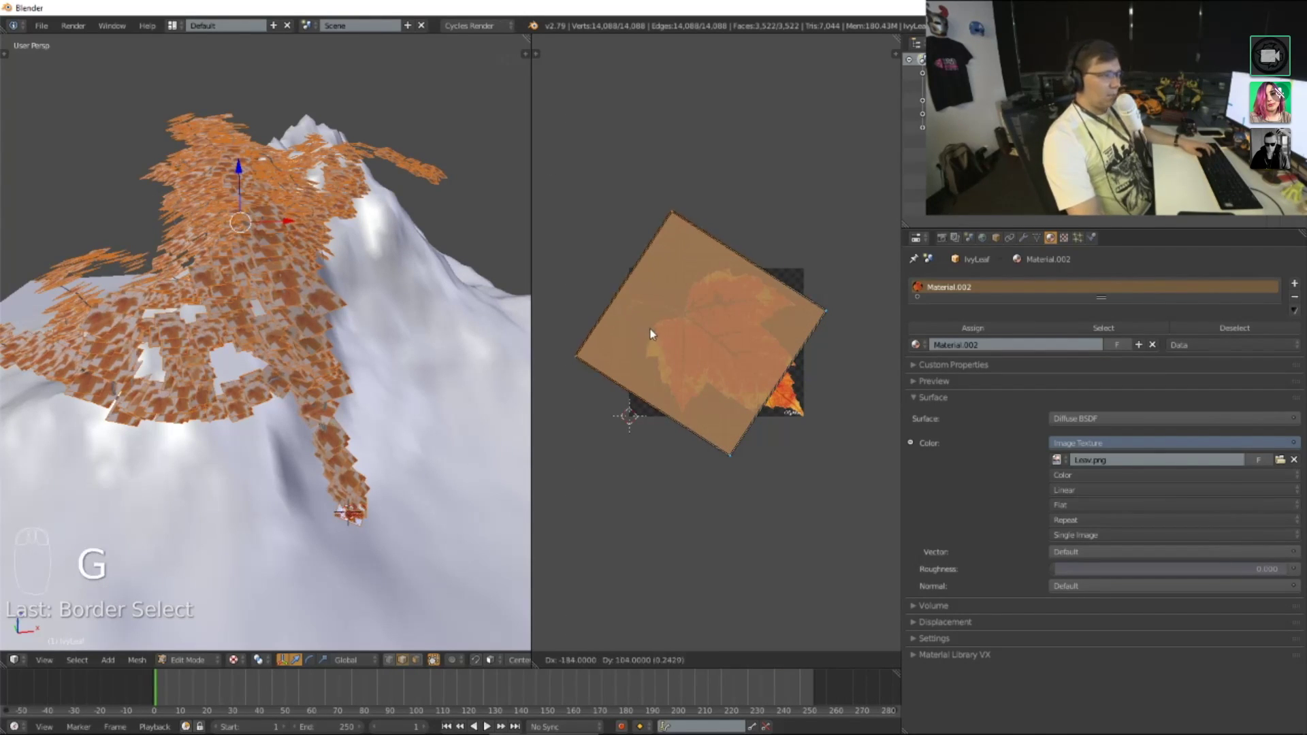
key("a")
key("b")
key("g")
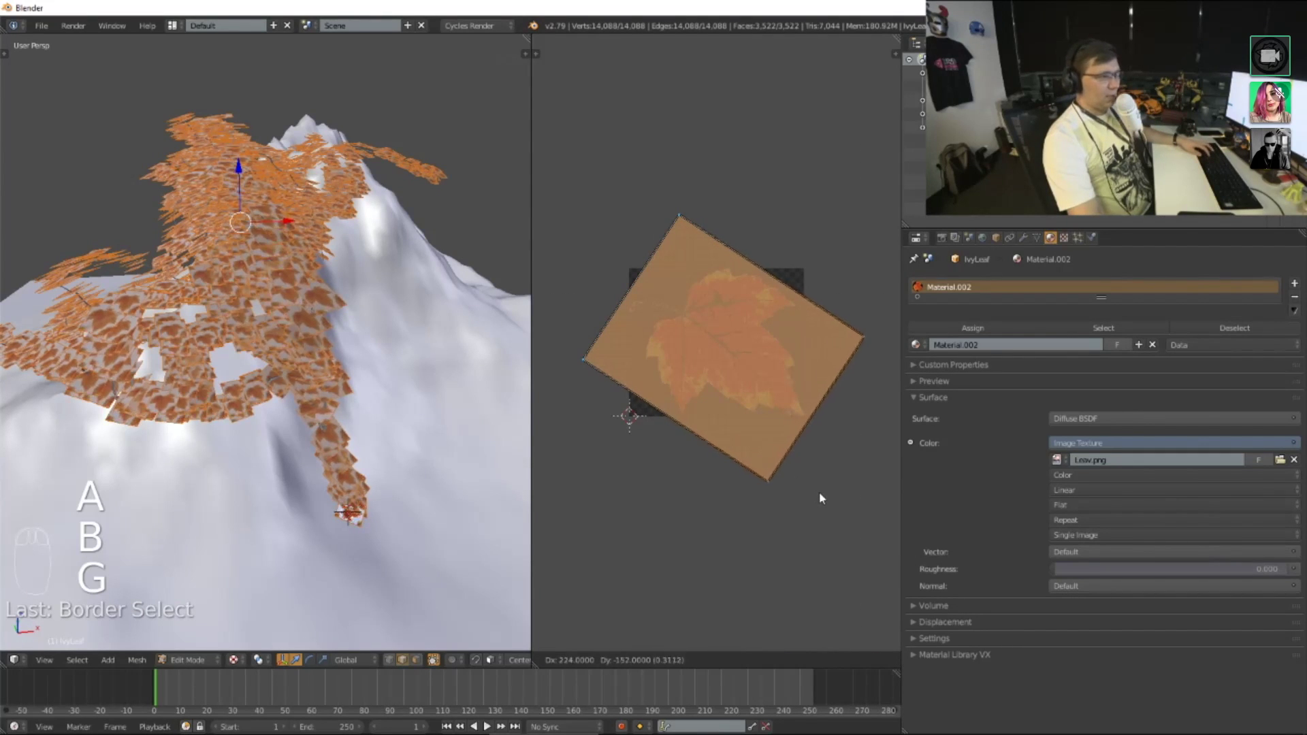
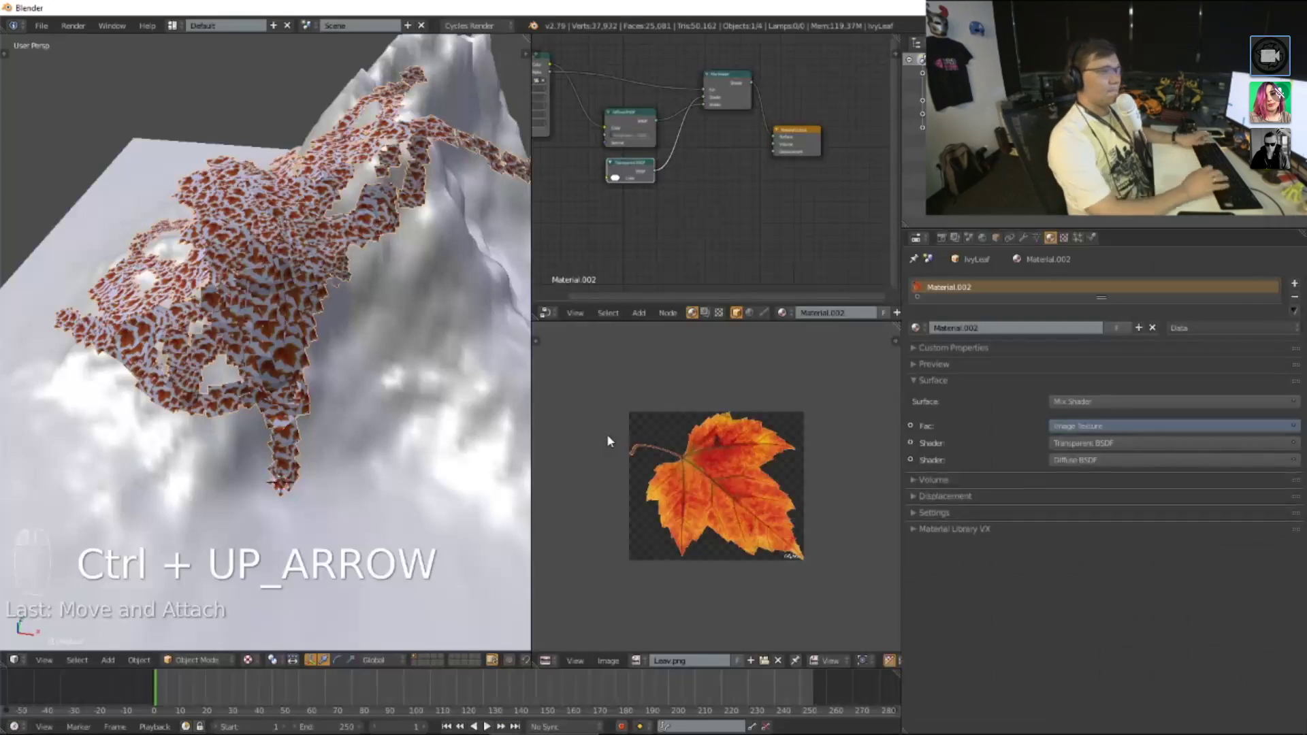
Step: Switch the viewport to Rendered shading and orbit around the peak to inspect the ivy leaves
key("shift+z")
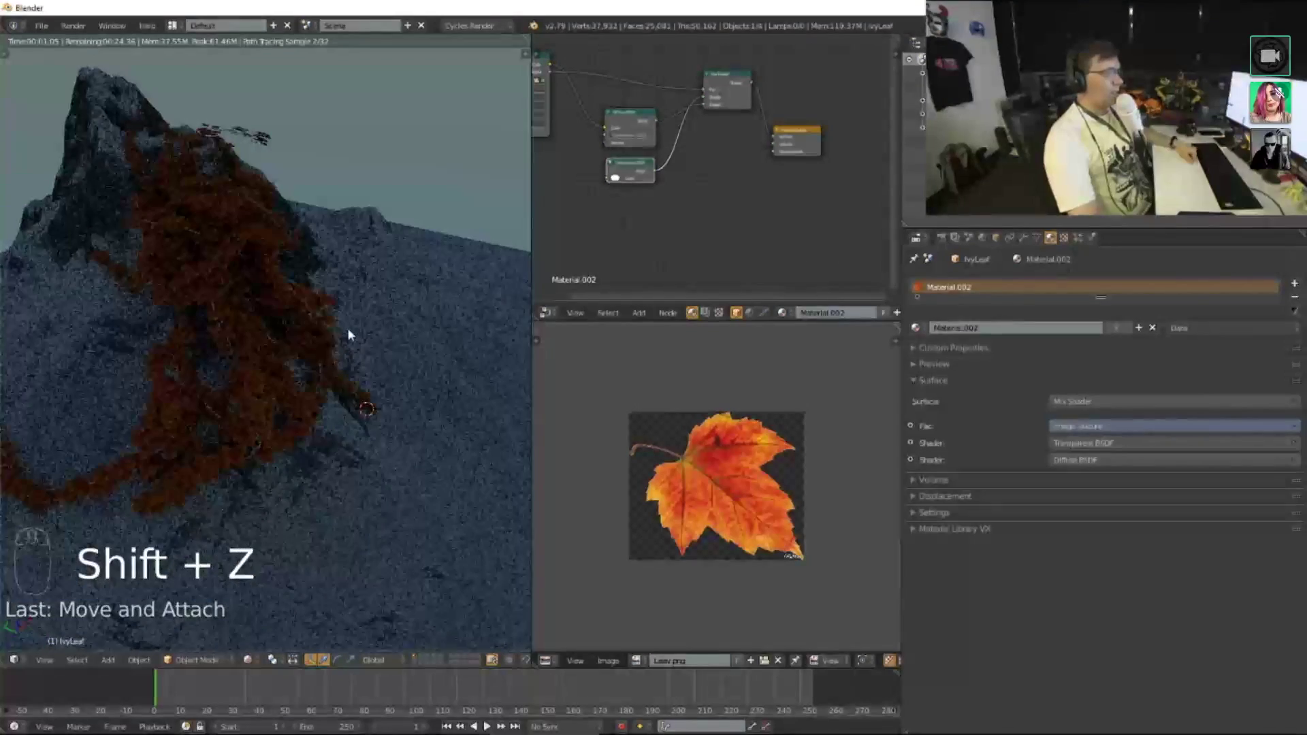
left_click_drag(349, 330, 454, 337)
scroll("down", 3)
left_click_drag(333, 300, 314, 290)
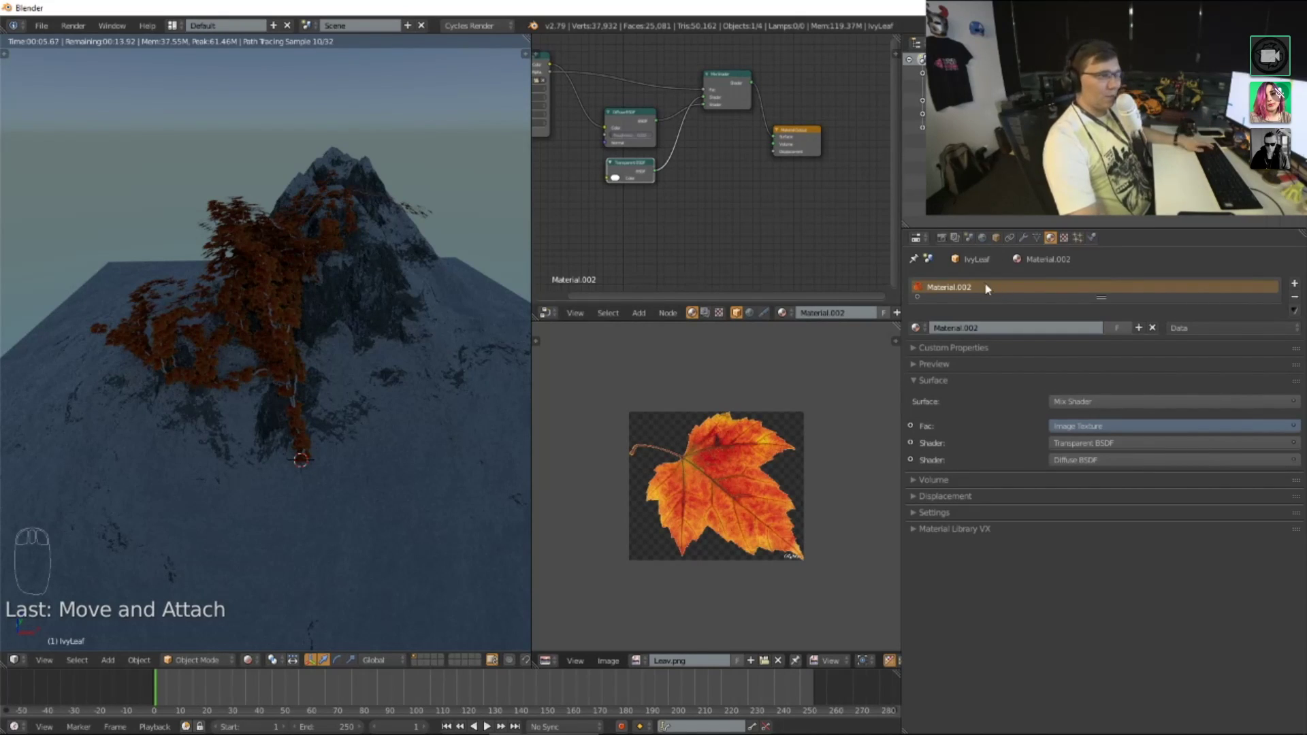
left_click_drag(362, 279, 254, 261)
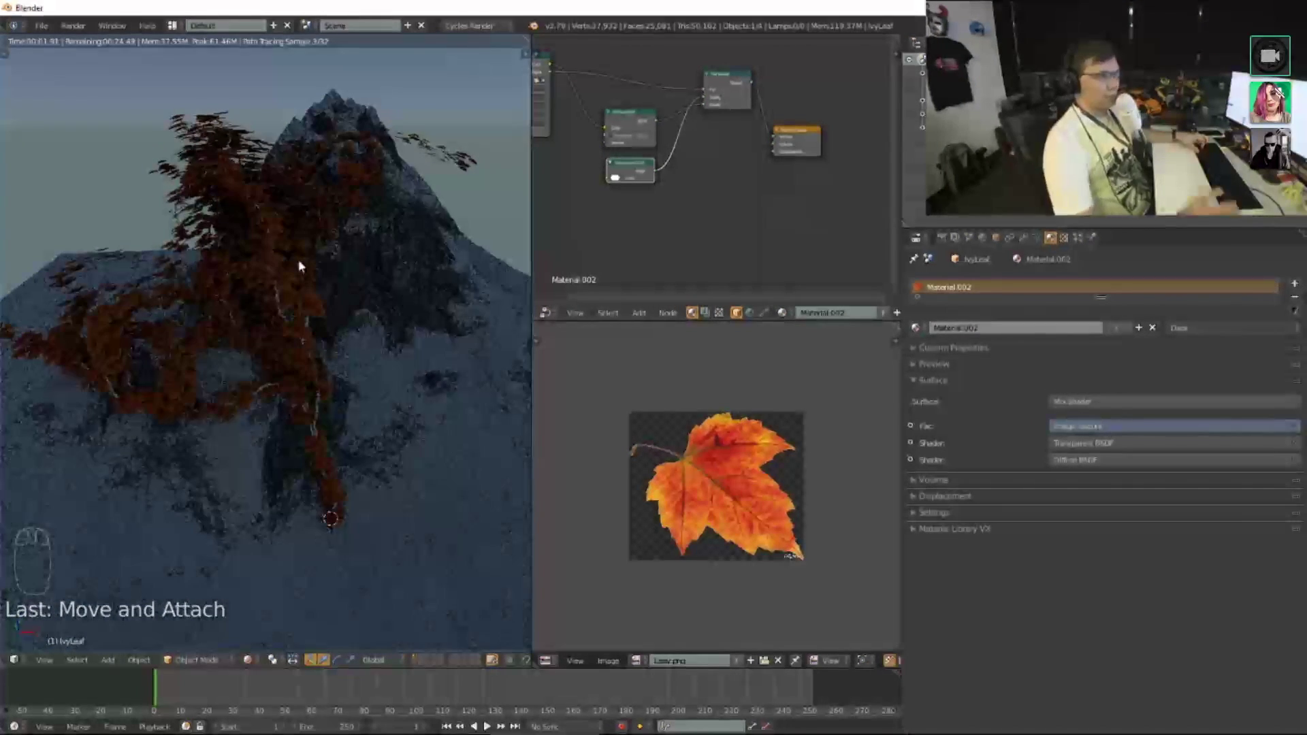
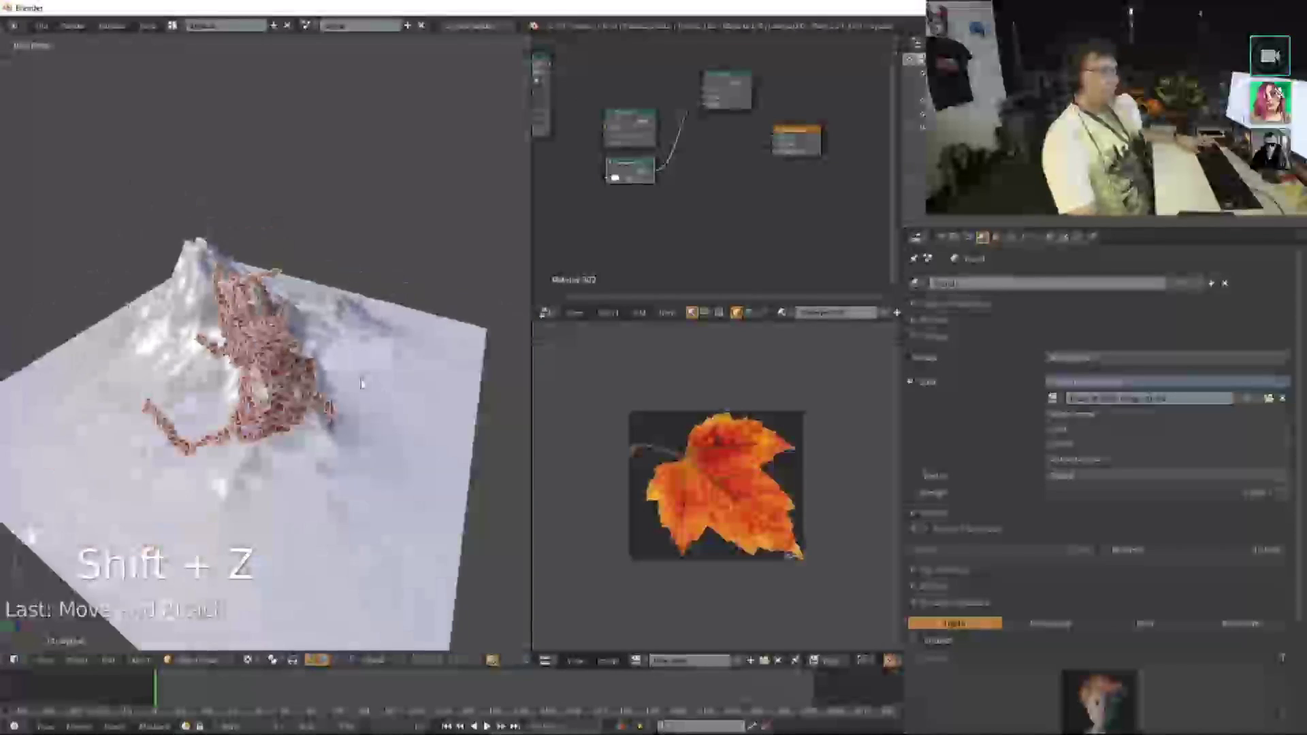
Step: Look up the Cloud Generator add-on in User Preferences, then bring up the Add > Metaball list
double_click(619, 177)
right_click(618, 177)
left_click_drag(619, 177, 619, 178)
left_click_drag(619, 178, 619, 177)
left_click_drag(618, 178, 618, 178)
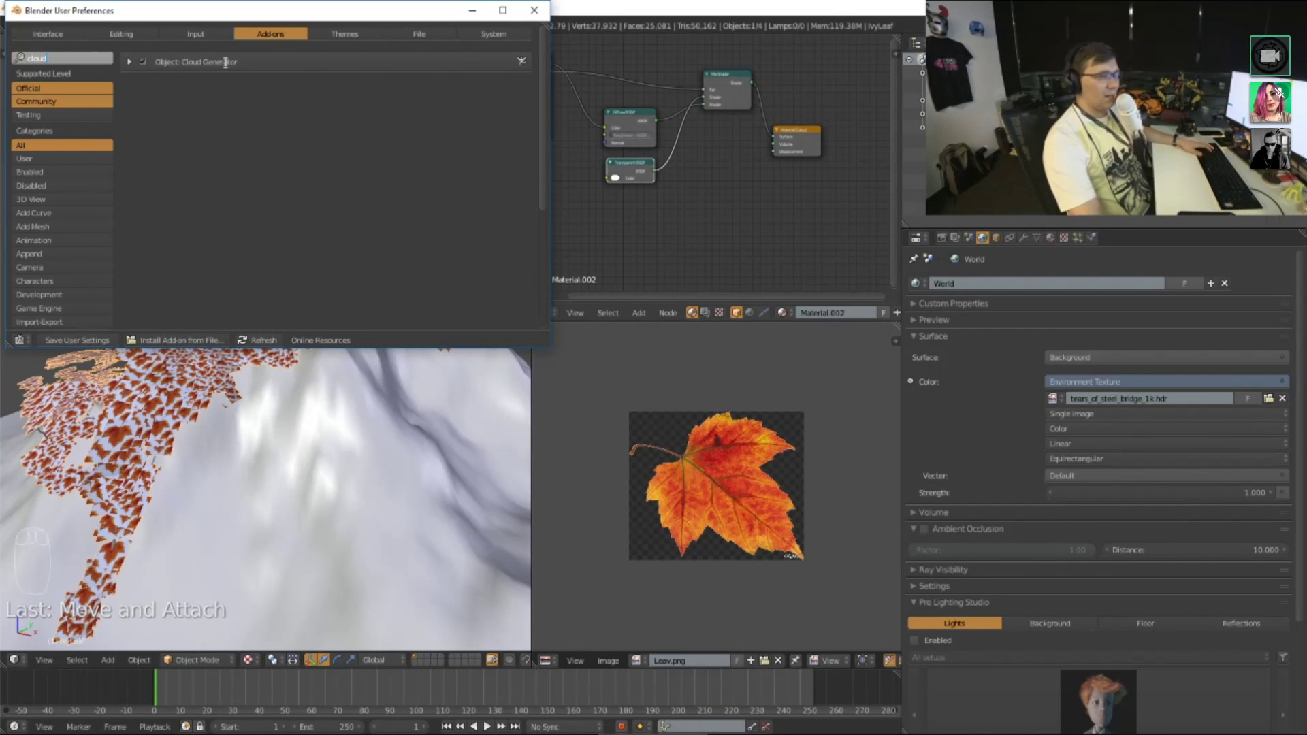
left_click_drag(619, 178, 619, 177)
left_click_drag(618, 177, 619, 178)
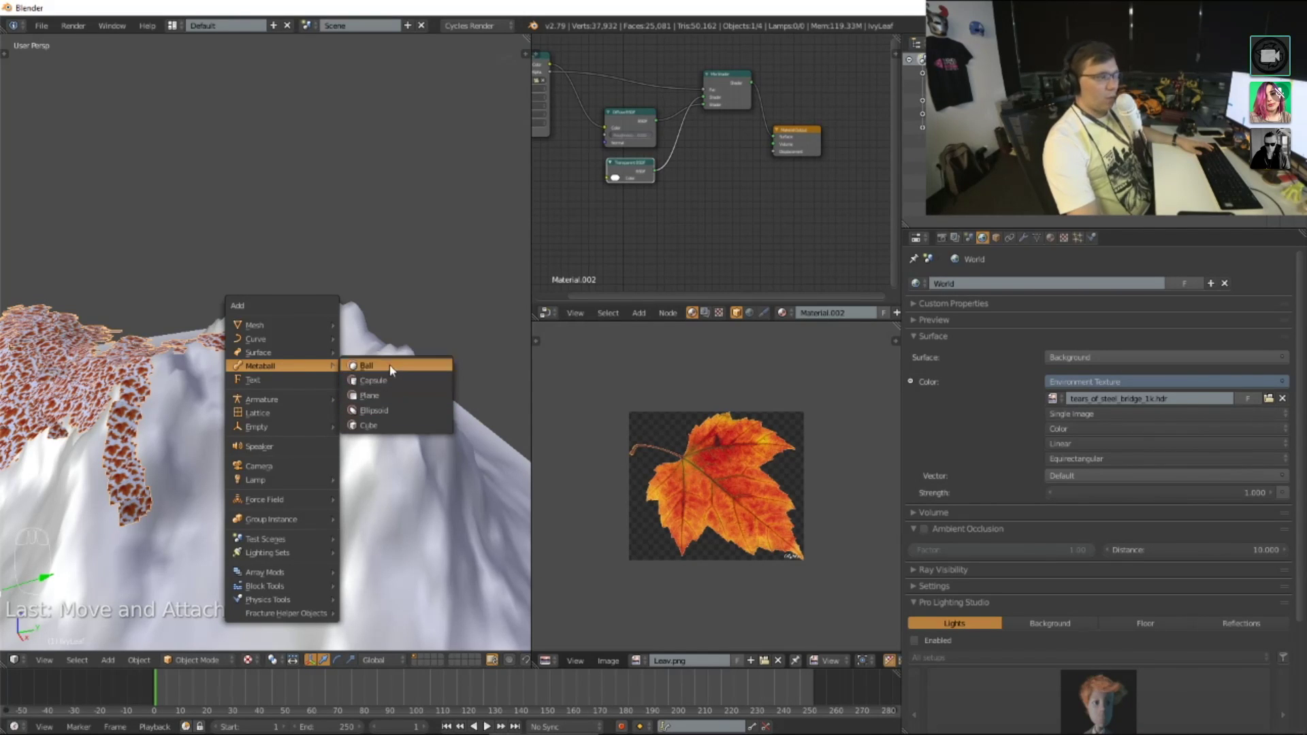
Step: Add a metaball ball and position it above the mountain peak from the front view
middle_click(378, 350)
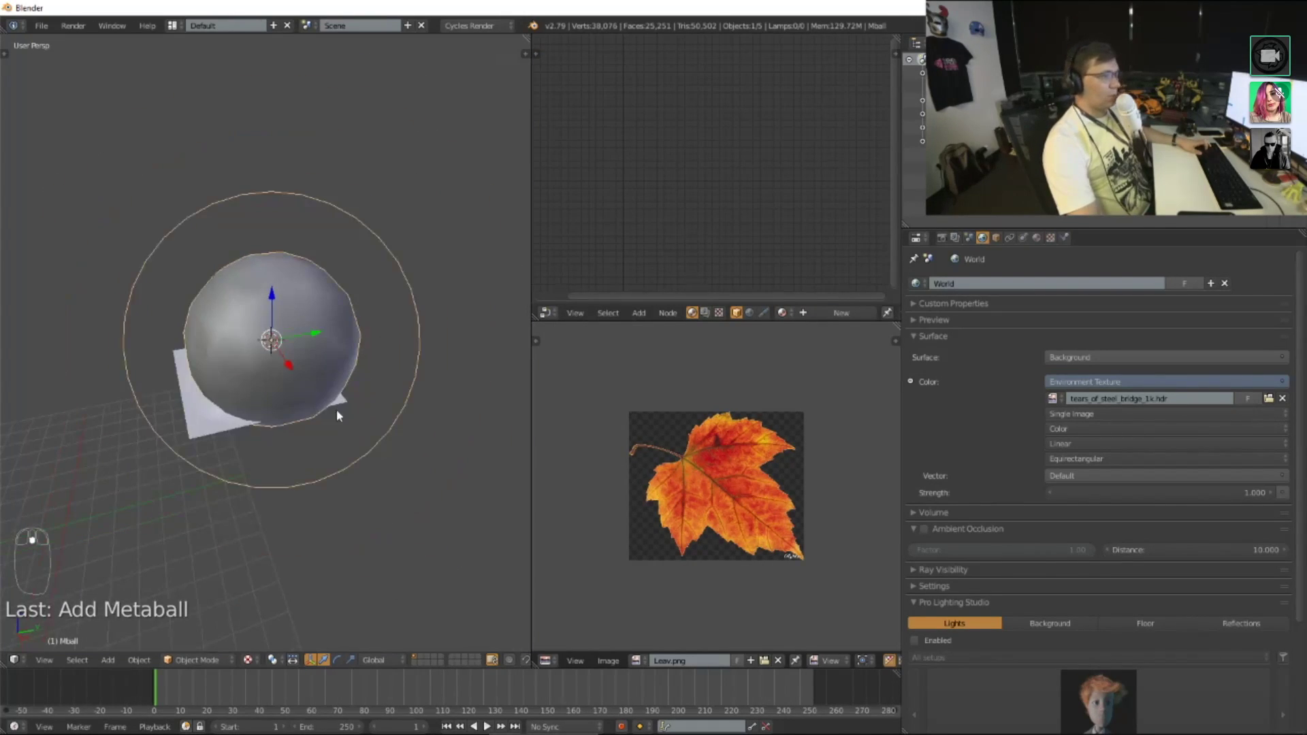
key("g")
key("s")
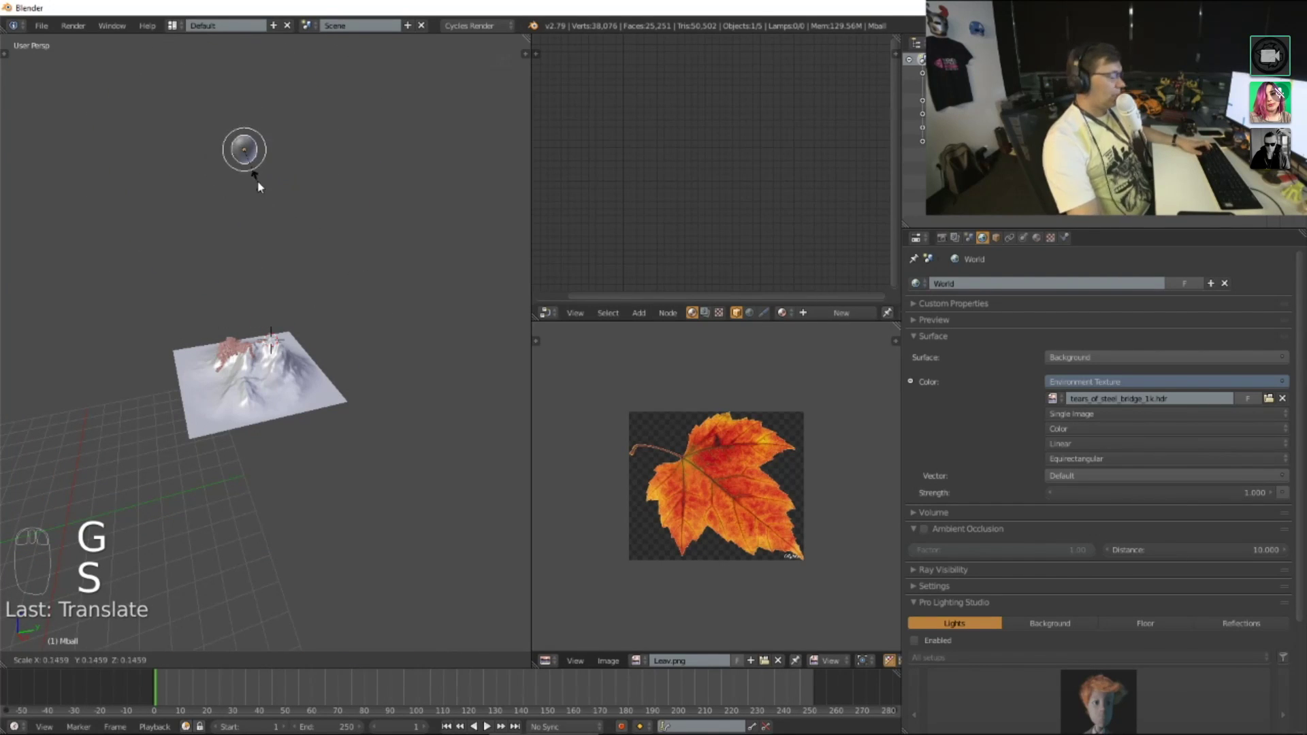
key("g")
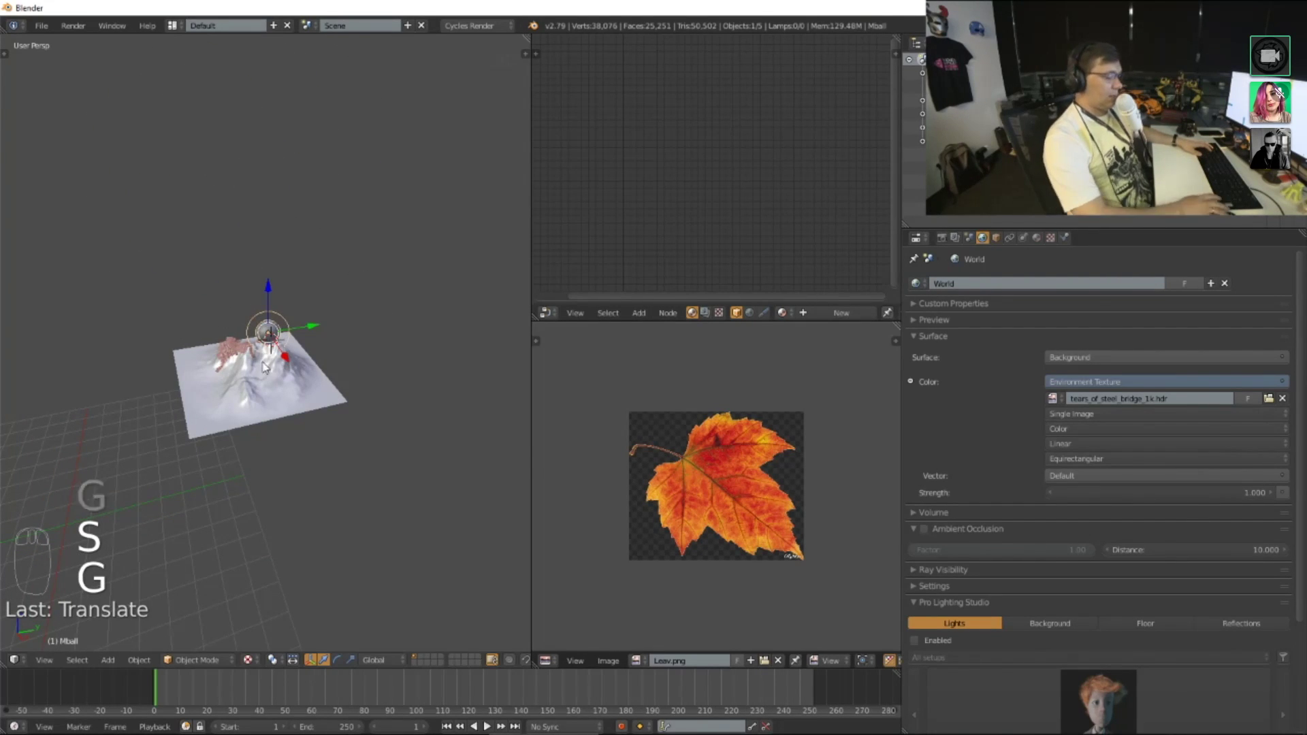
key("KP_Decimal")
left_click_drag(271, 377, 353, 417)
key("s")
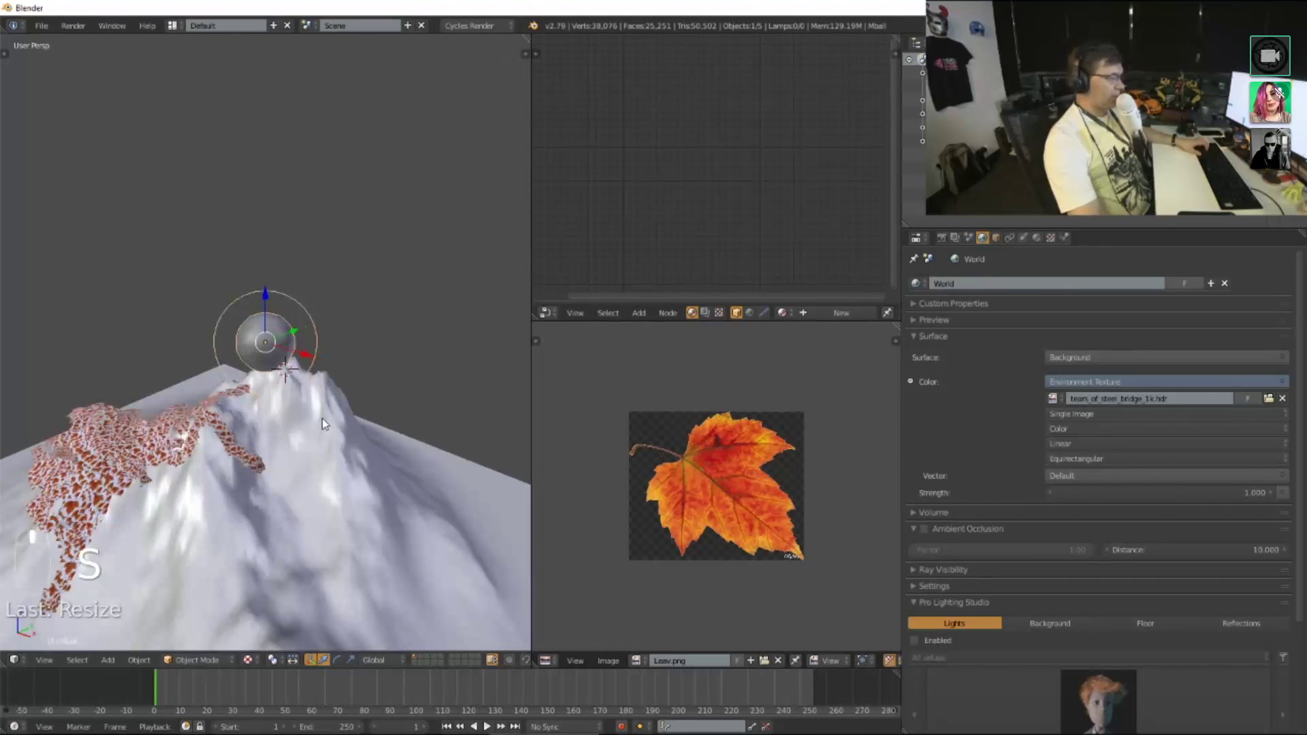
key("z")
key("z")
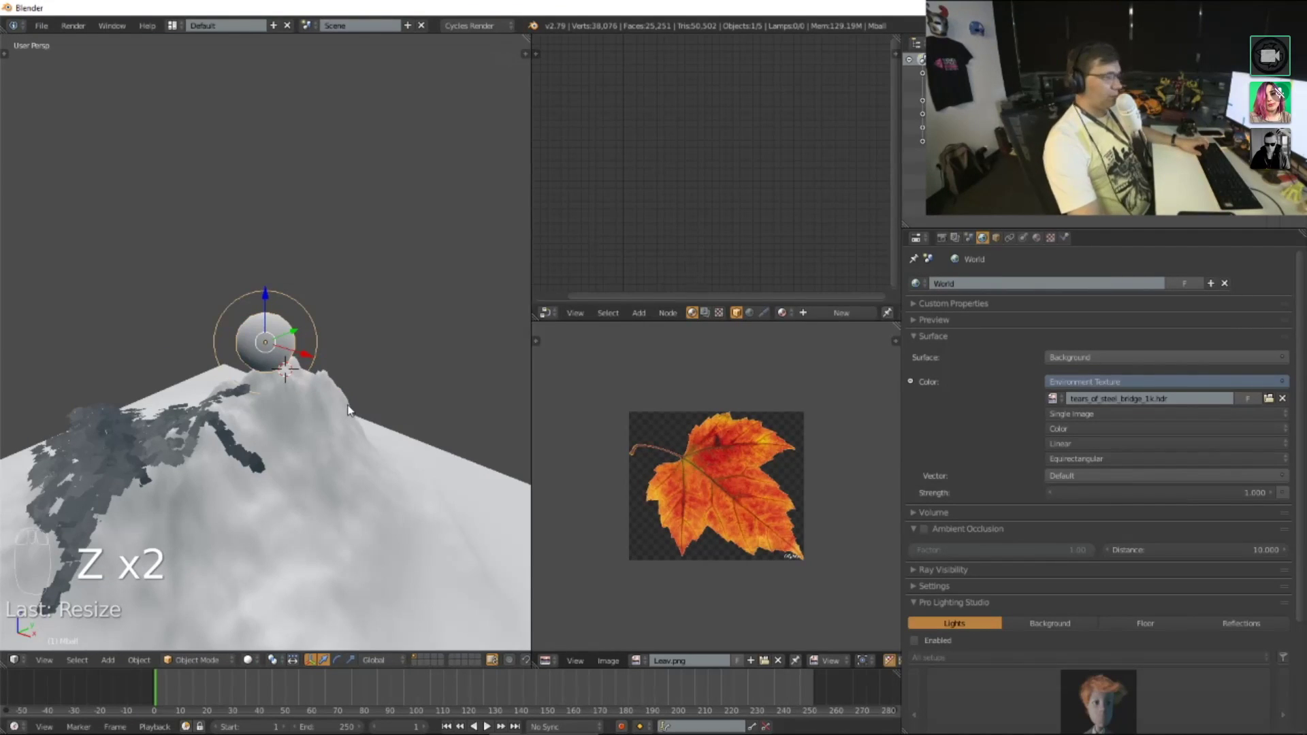
Step: Duplicate the ball several times with Shift+D, placing copies to build up a lumpy cloud cluster
key("shift+d")
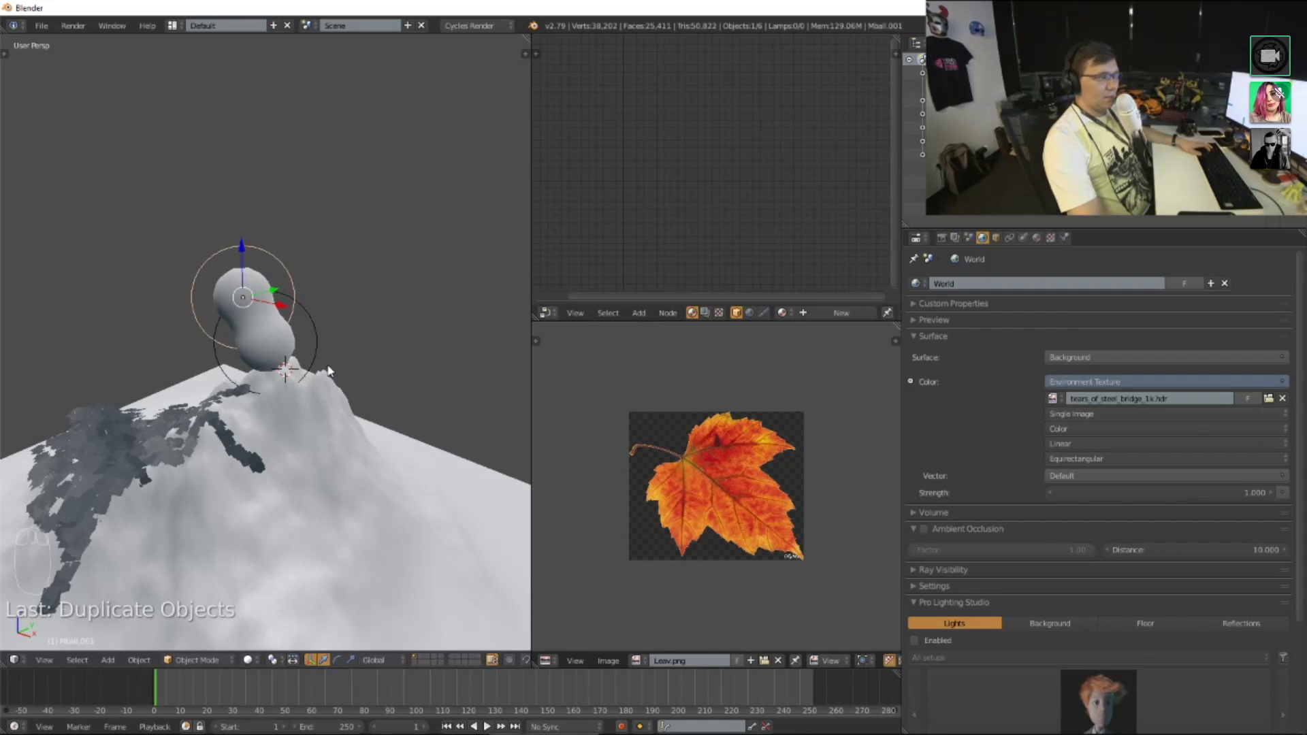
key("shift+d")
key("shift+d")
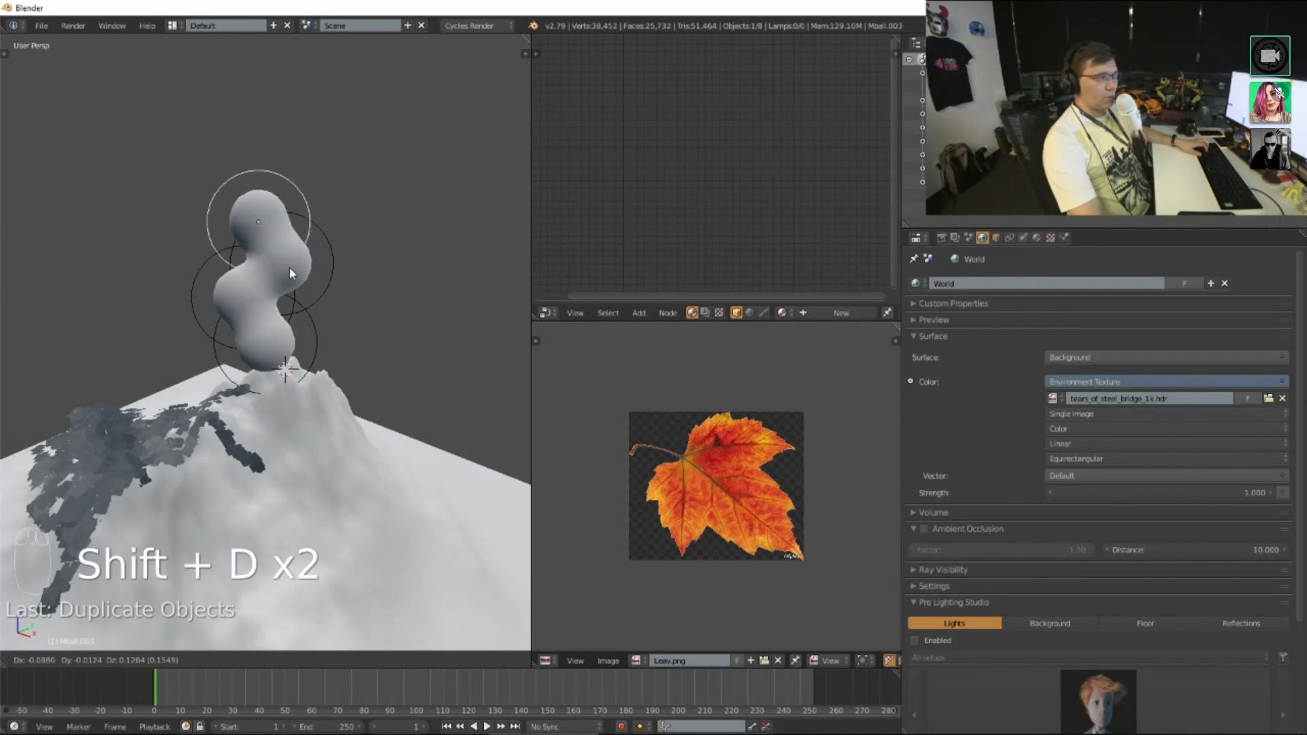
key("shift+d")
key("shift+d")
key("shift+d")
left_click_drag(278, 387, 216, 340)
key("shift+d")
left_click_drag(263, 385, 359, 393)
key("g")
left_click_drag(340, 389, 218, 377)
key("g")
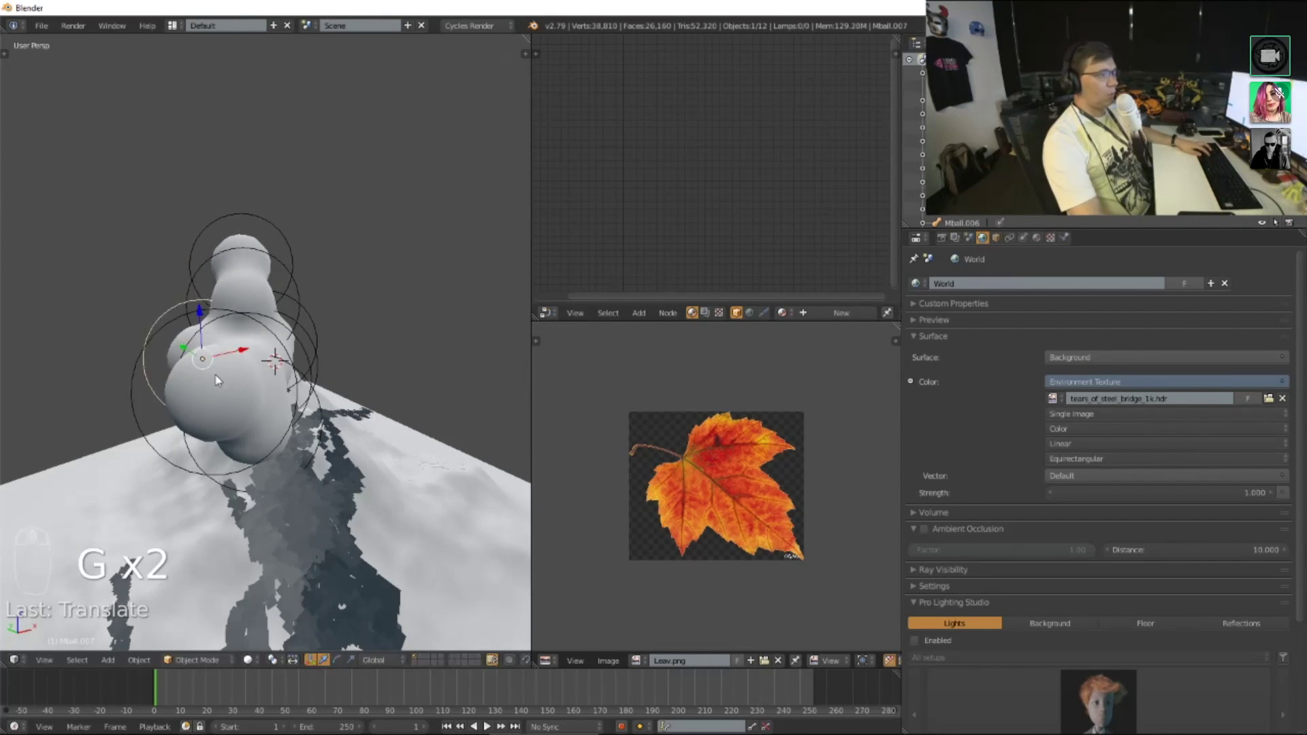
left_click_drag(191, 384, 437, 458)
Step: Add and reposition a few more metaball blobs to round out the cloud shape
key("s")
left_click_drag(386, 467, 320, 341)
left_click_drag(320, 341, 404, 367)
key("shift+d")
key("shift+d")
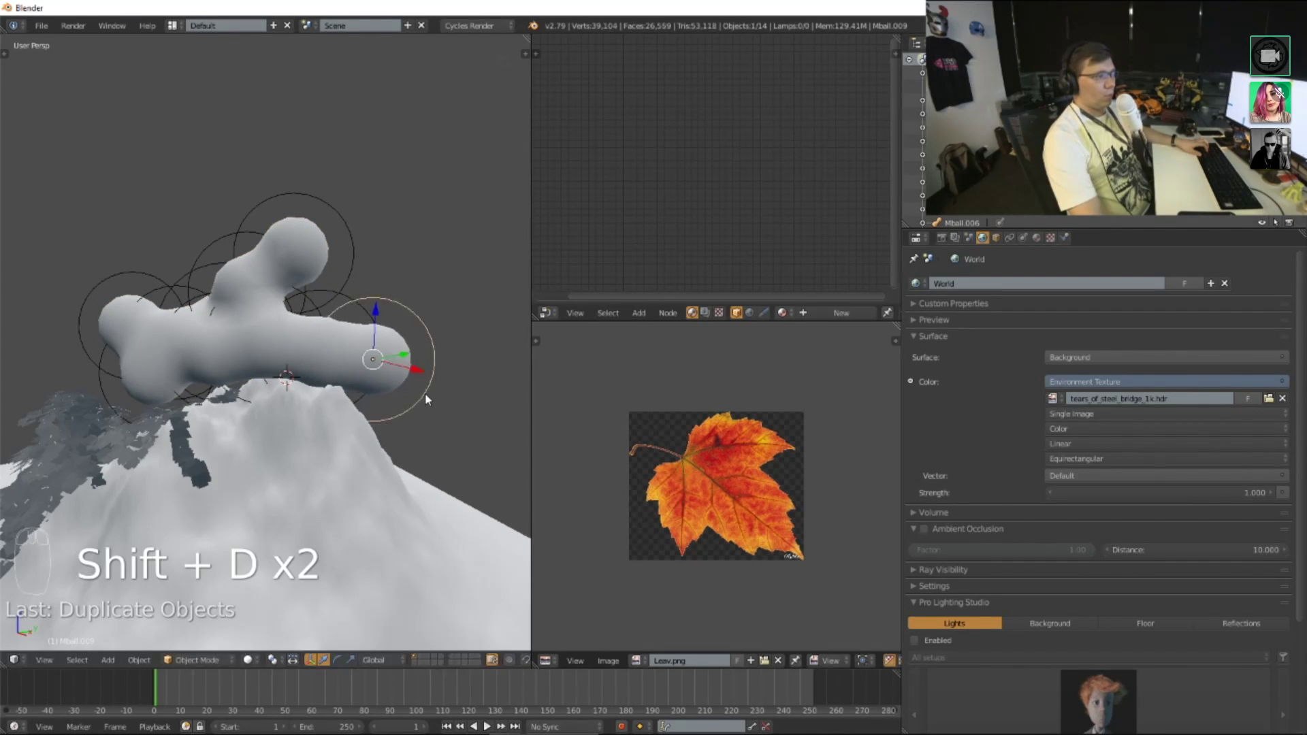
key("shift+d")
left_click_drag(435, 430, 310, 370)
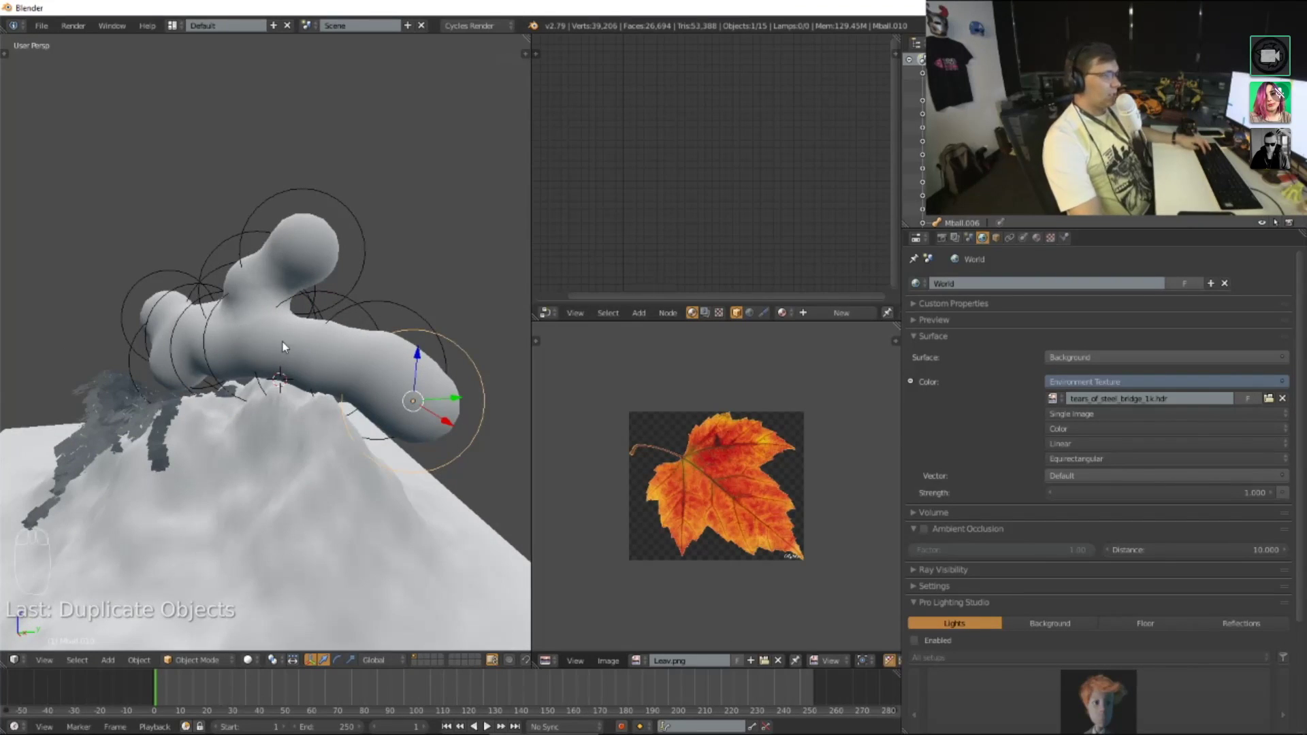
left_click_drag(248, 337, 235, 321)
Step: Convert the metaball cluster to one mesh with Alt+C and delete the leftover metaballs
key("Tab")
key("Tab")
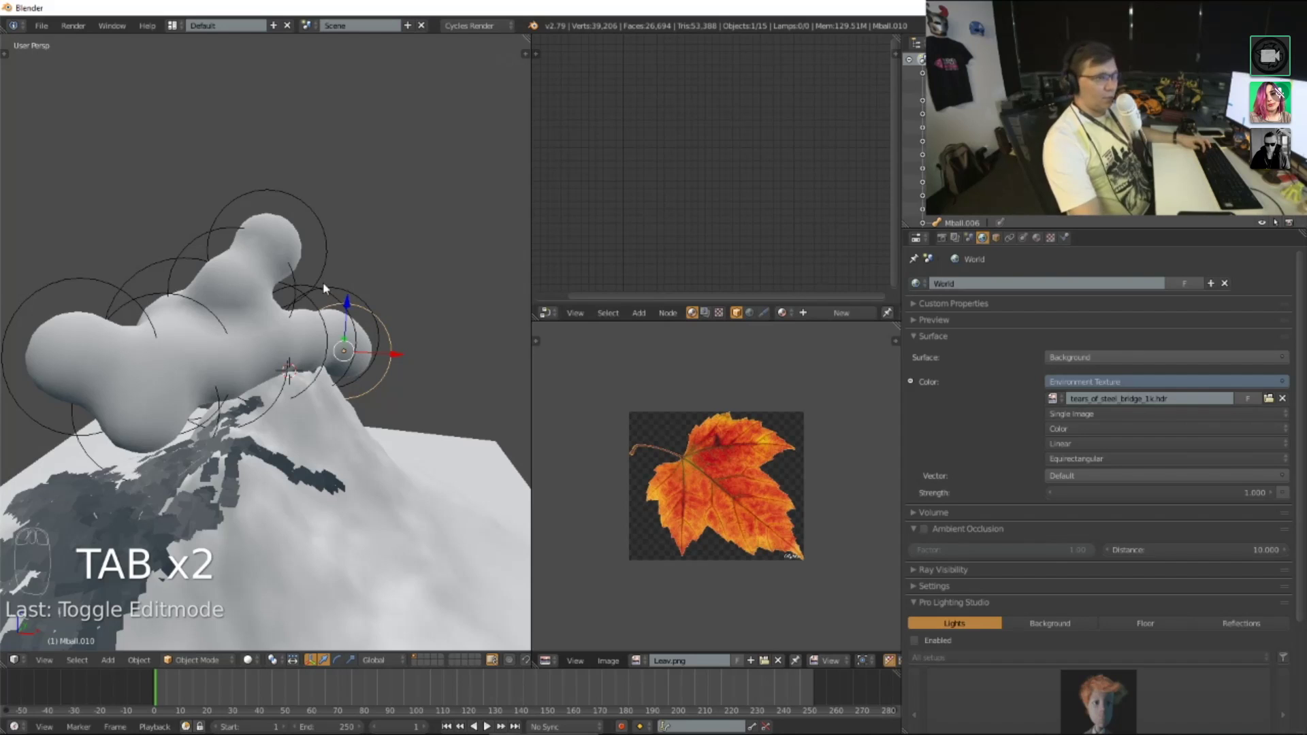
key("alt+c")
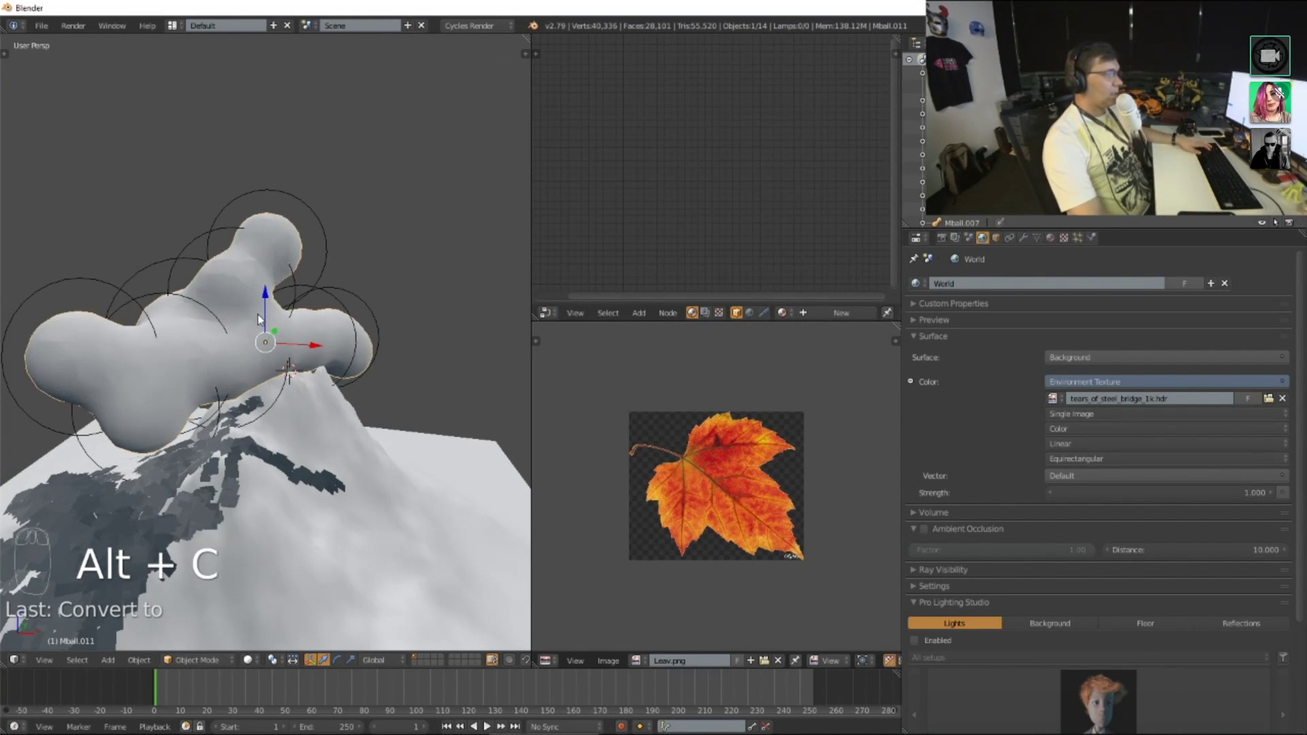
left_click_drag(263, 321, 248, 332)
key("h")
left_click_drag(279, 392, 233, 265)
key("a")
key("a")
key("b")
key("Delete")
middle_click(390, 332)
key("alt+h")
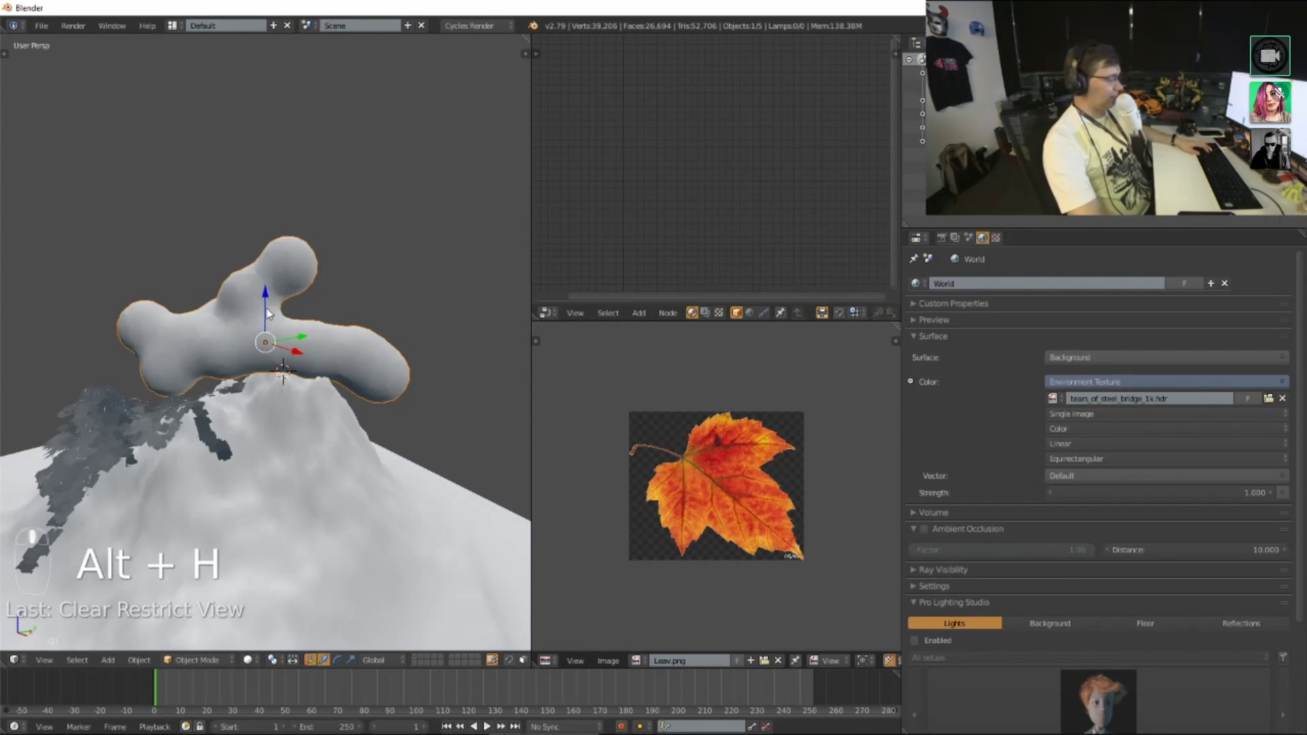
Step: Run Generate Cloud from the Tool Shelf's Cloud Generator panel on the blobby mesh
key("t")
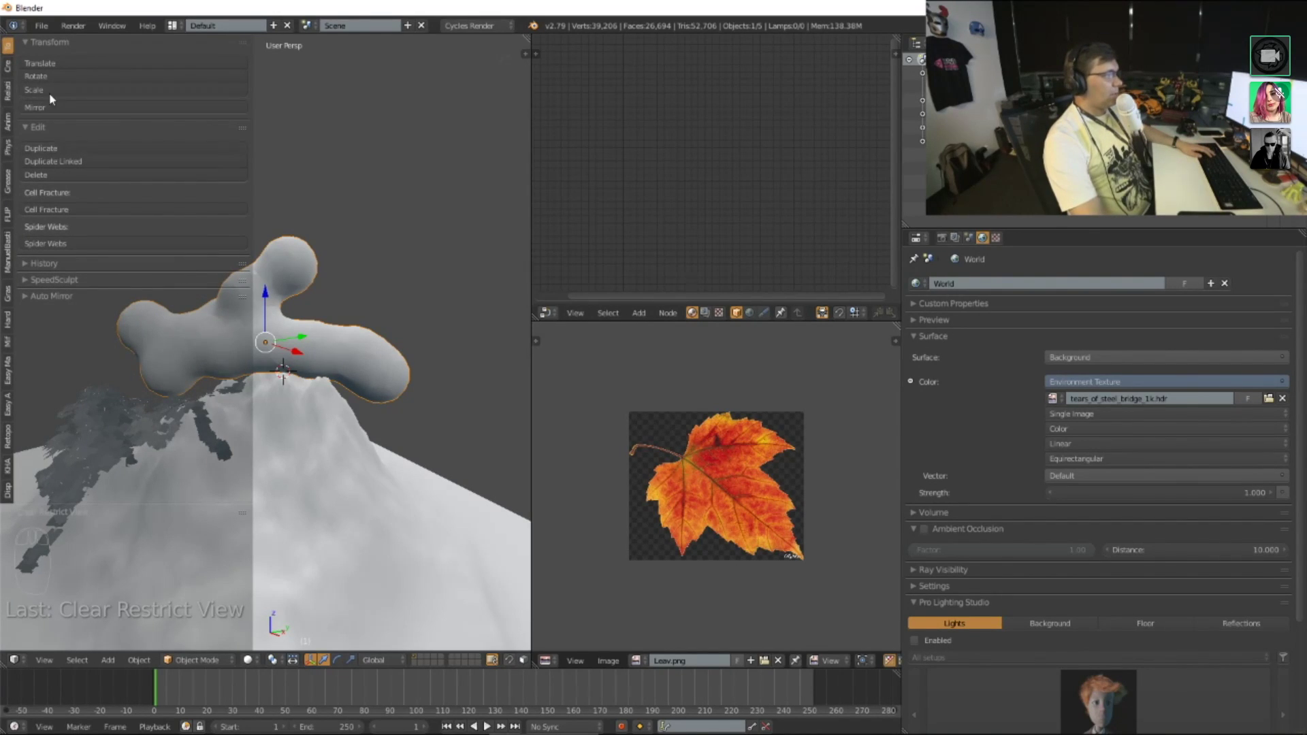
left_click_drag(46, 40, 47, 148)
left_click_drag(306, 261, 177, 165)
left_click_drag(177, 165, 369, 373)
left_click_drag(320, 352, 373, 345)
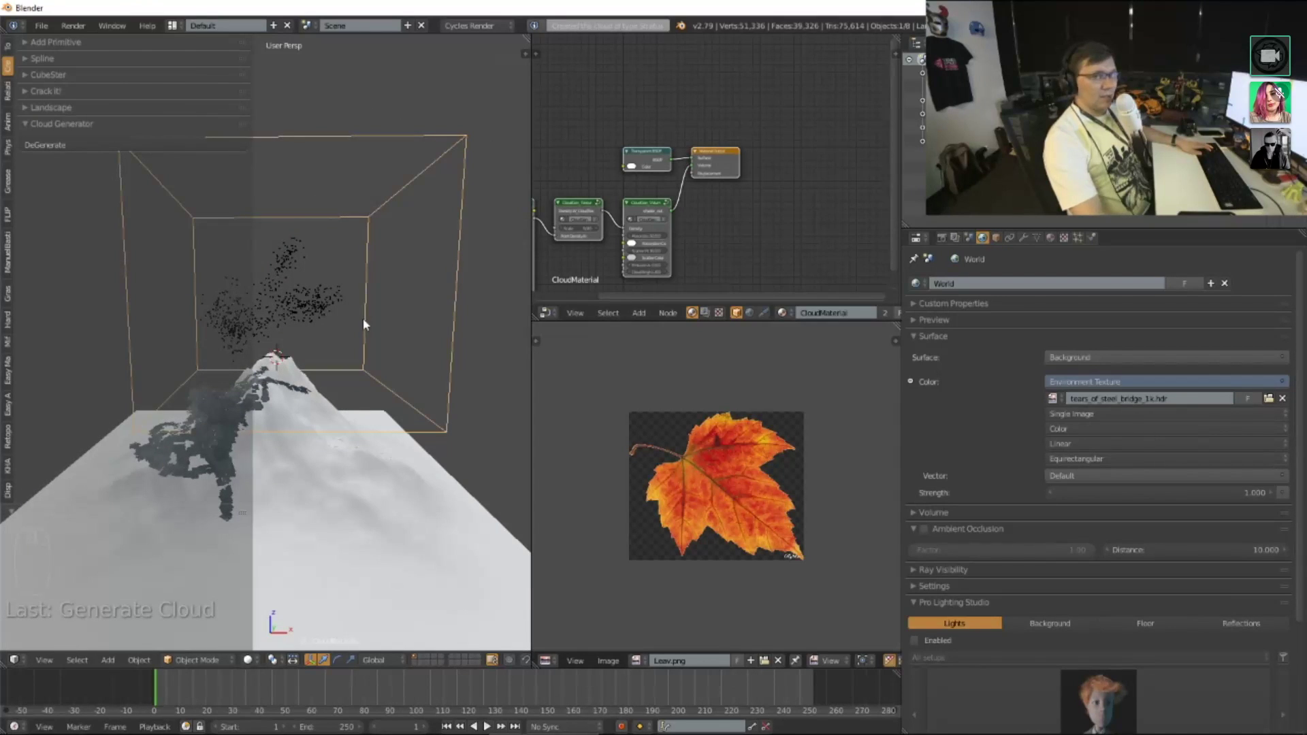
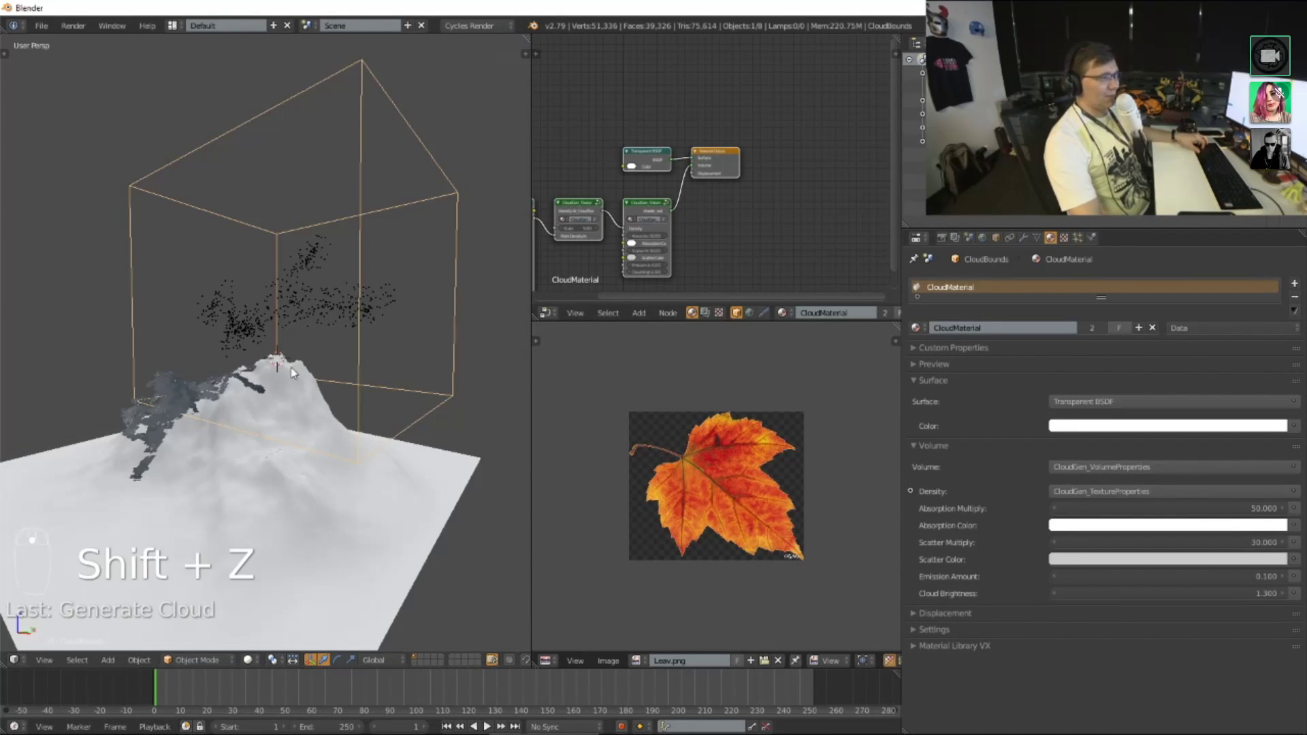
Step: Frame the scene from the front and move the cloud volume to sit over the mountain peak
left_click_drag(296, 370, 336, 474)
key("s")
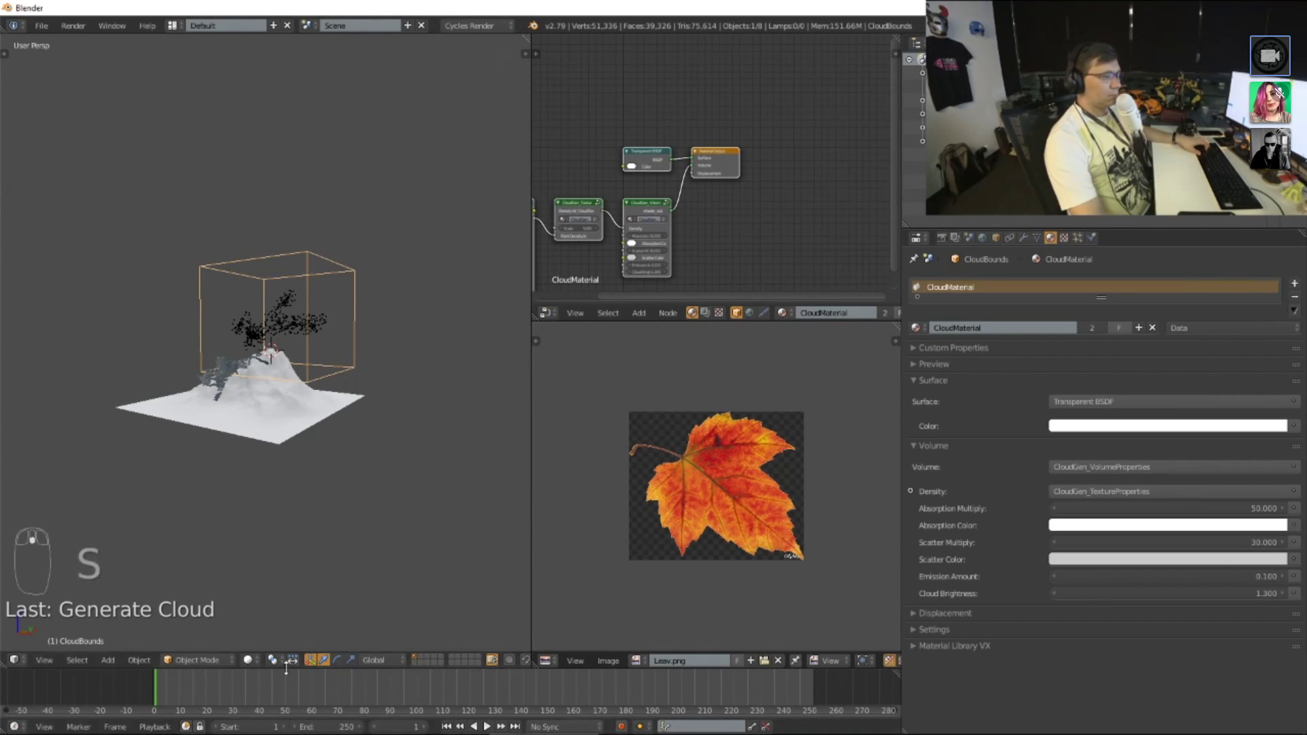
left_click_drag(358, 396, 332, 402)
key("s")
key("KP_Decimal")
middle_click(345, 442)
middle_click(302, 441)
key("g")
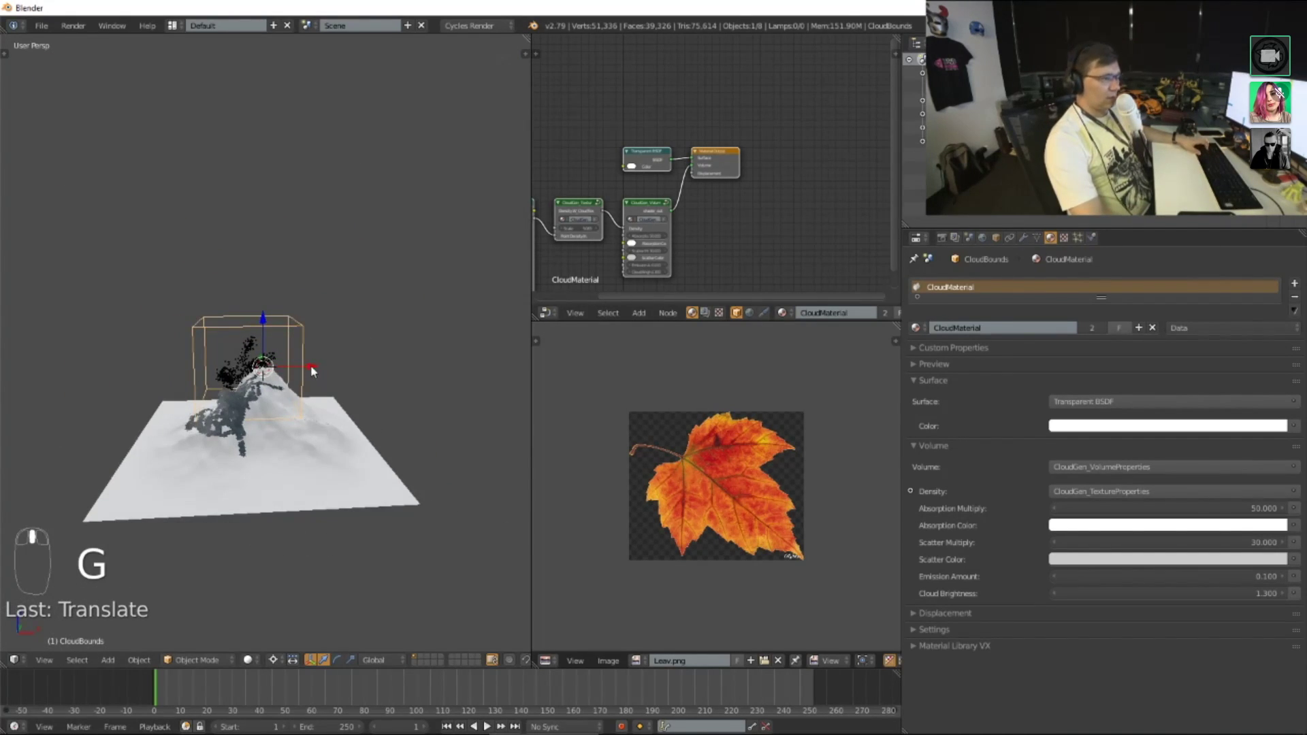
left_click_drag(326, 369, 360, 392)
middle_click(376, 439)
key("shift+z")
left_click(365, 361)
middle_click(364, 348)
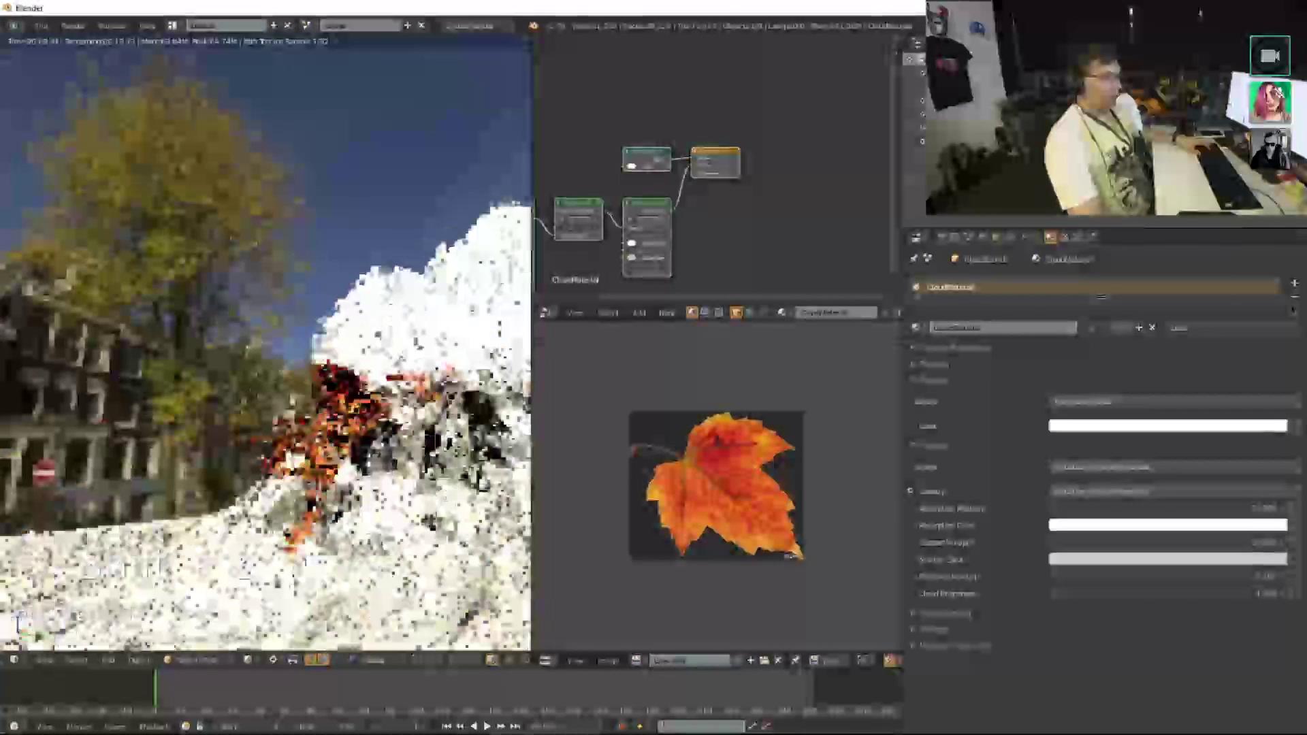
middle_click(427, 396)
middle_click(385, 411)
middle_click(390, 424)
middle_click(309, 480)
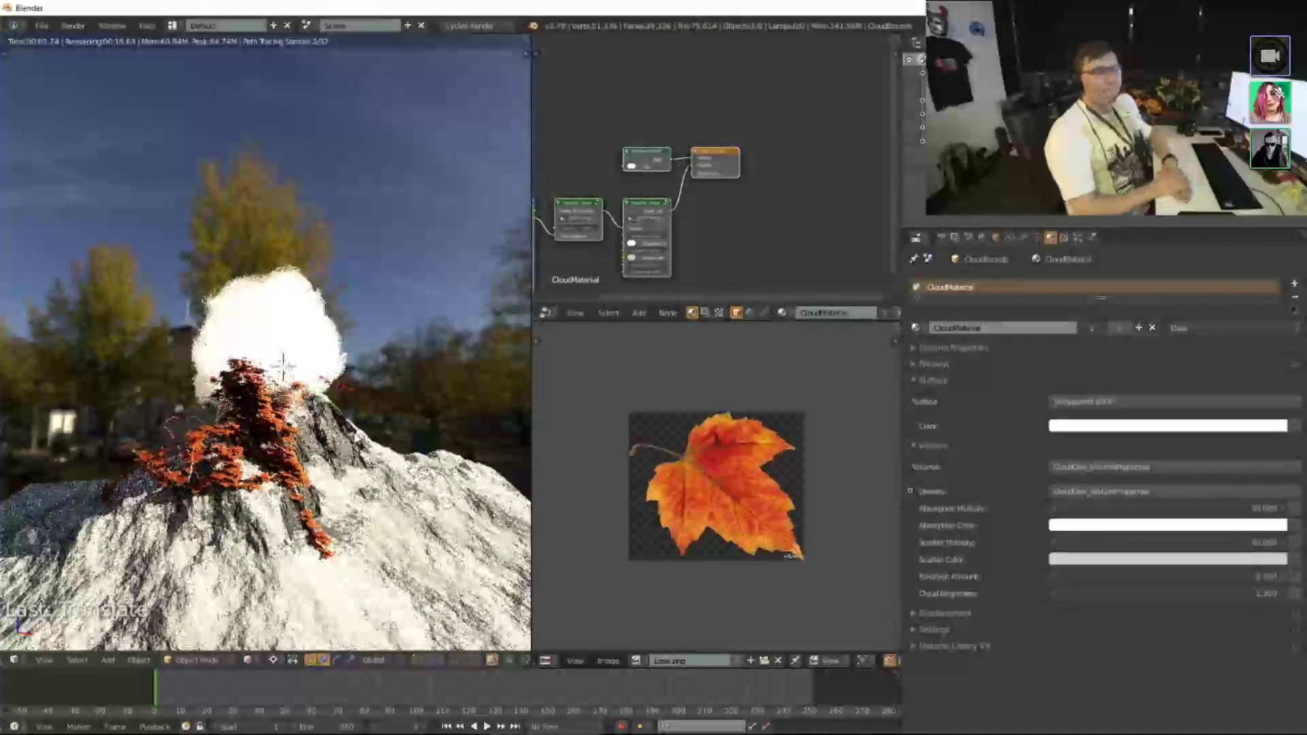
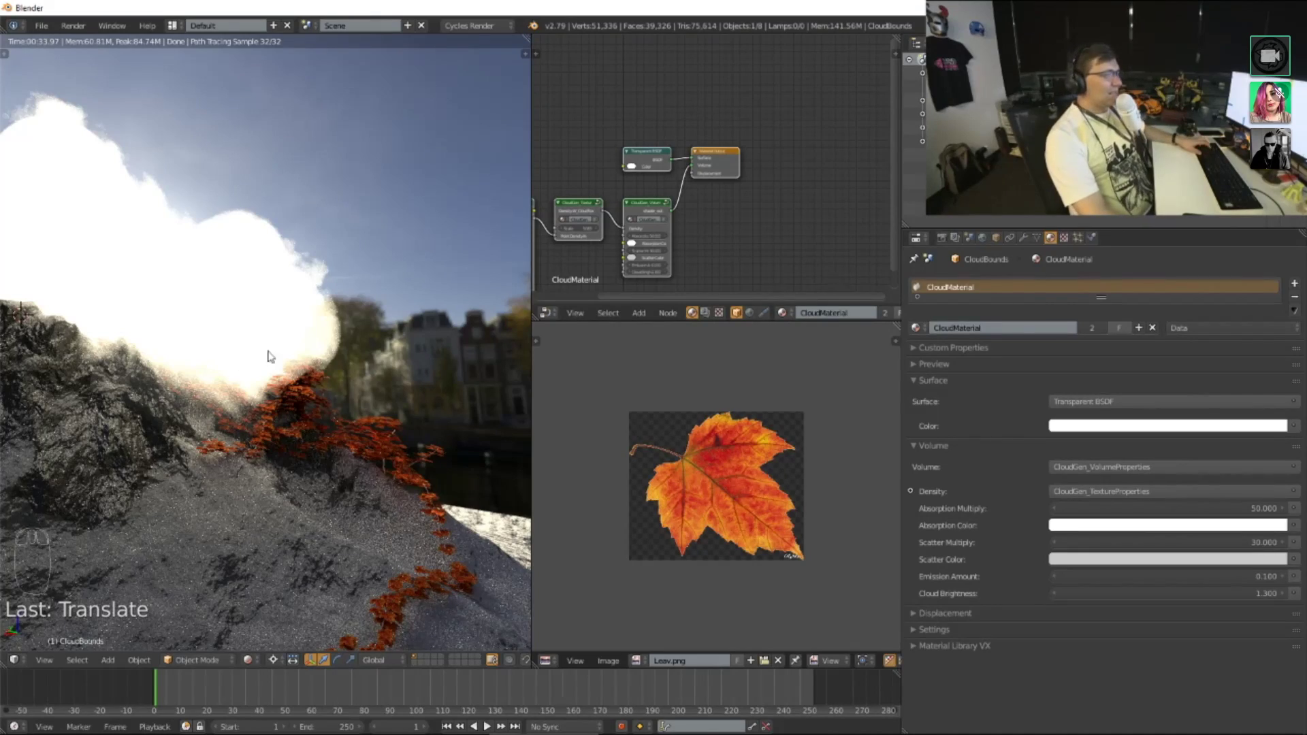
left_click_drag(635, 243, 412, 353)
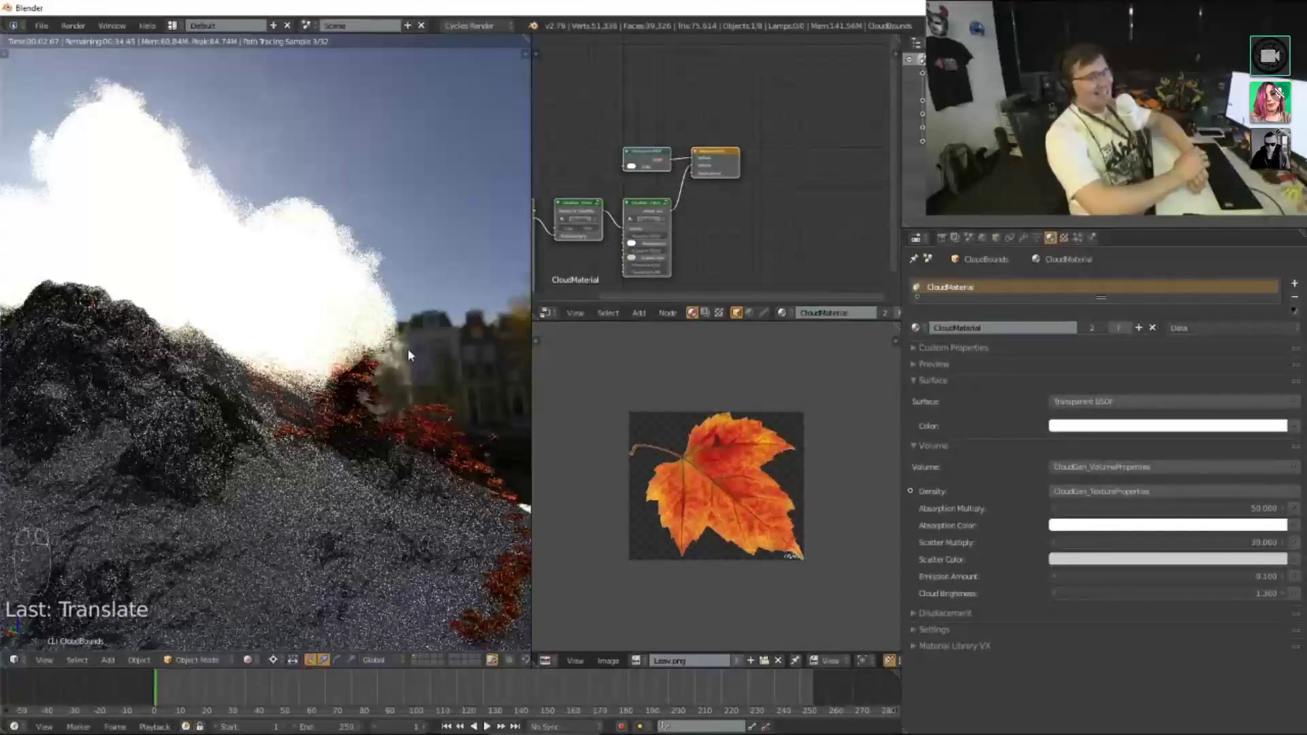